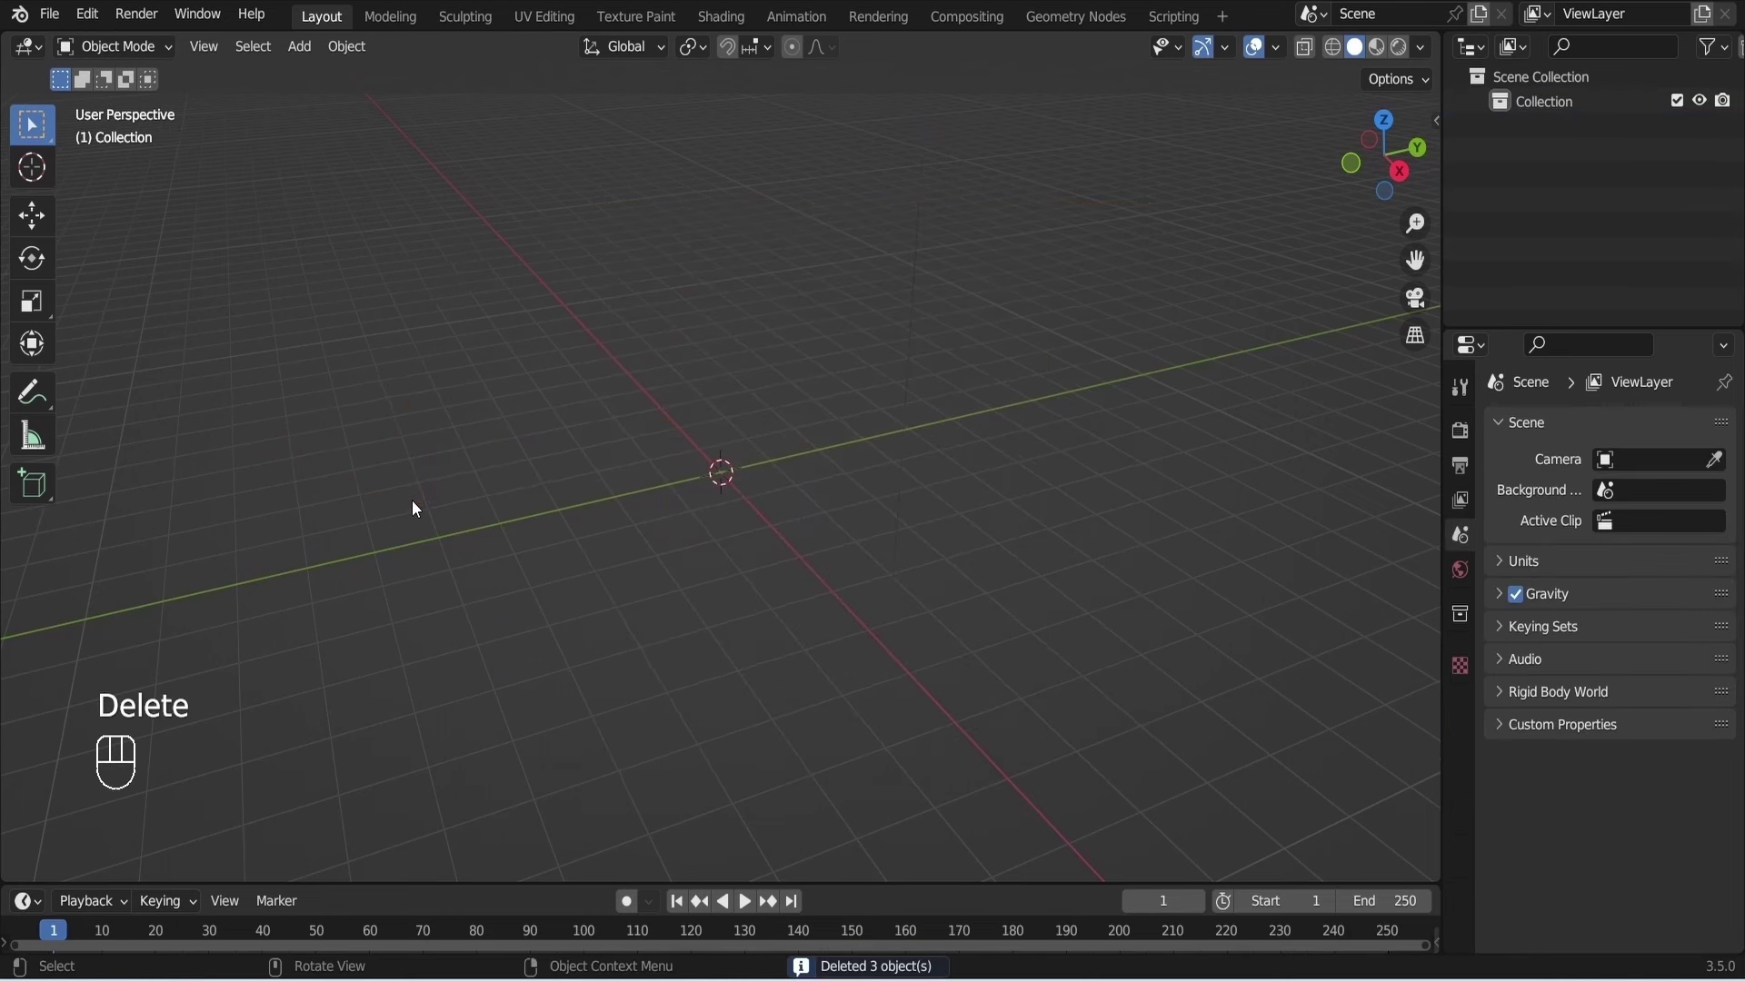
# From front view, add a circle mesh at the origin and scale it up to about 2.6.
pyautogui.press('KP_1')
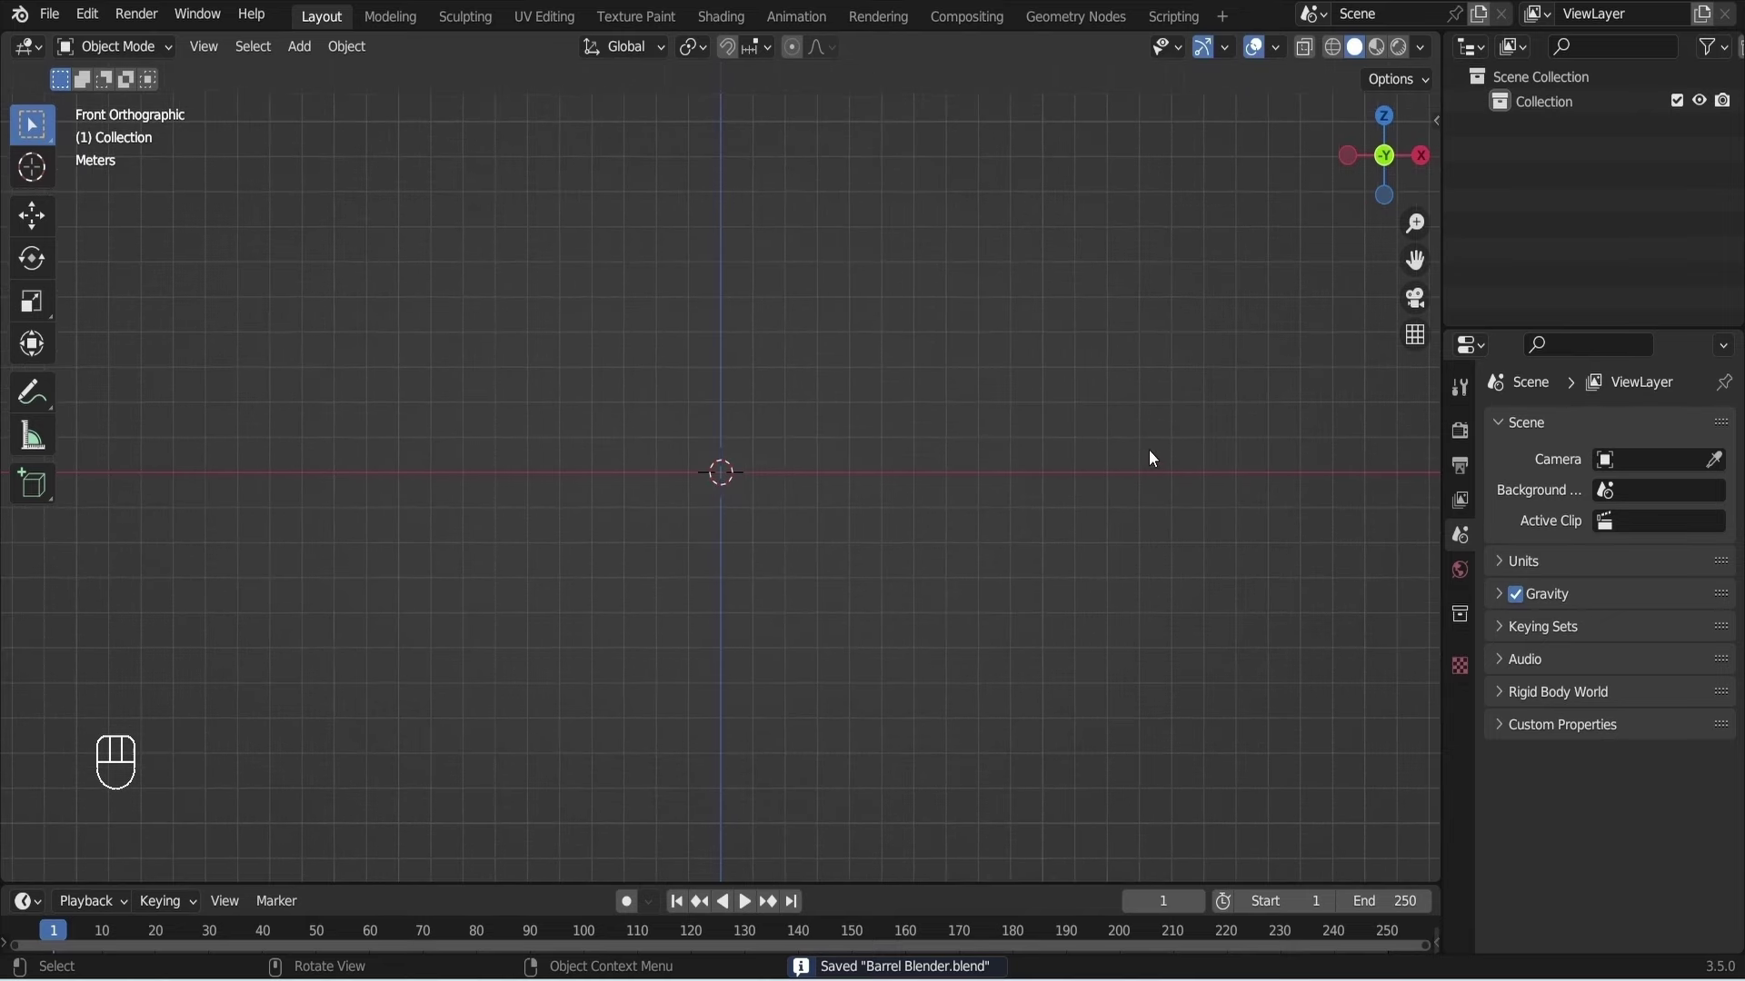
pyautogui.press('shift+a')
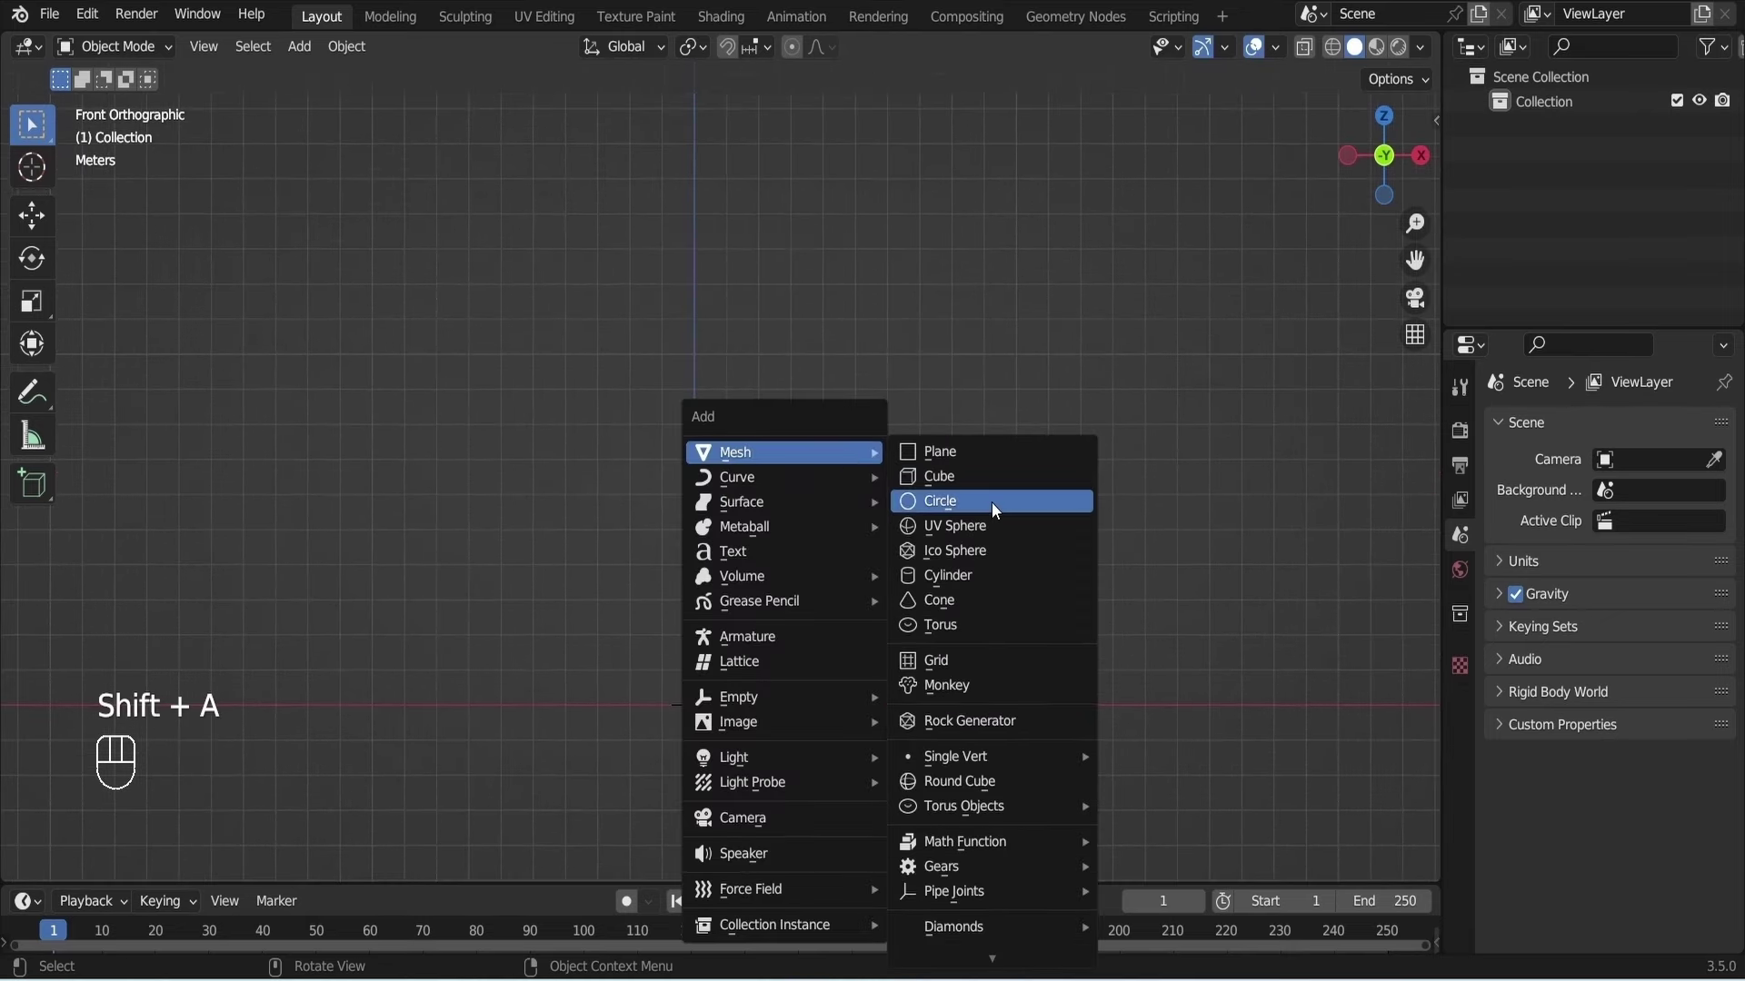
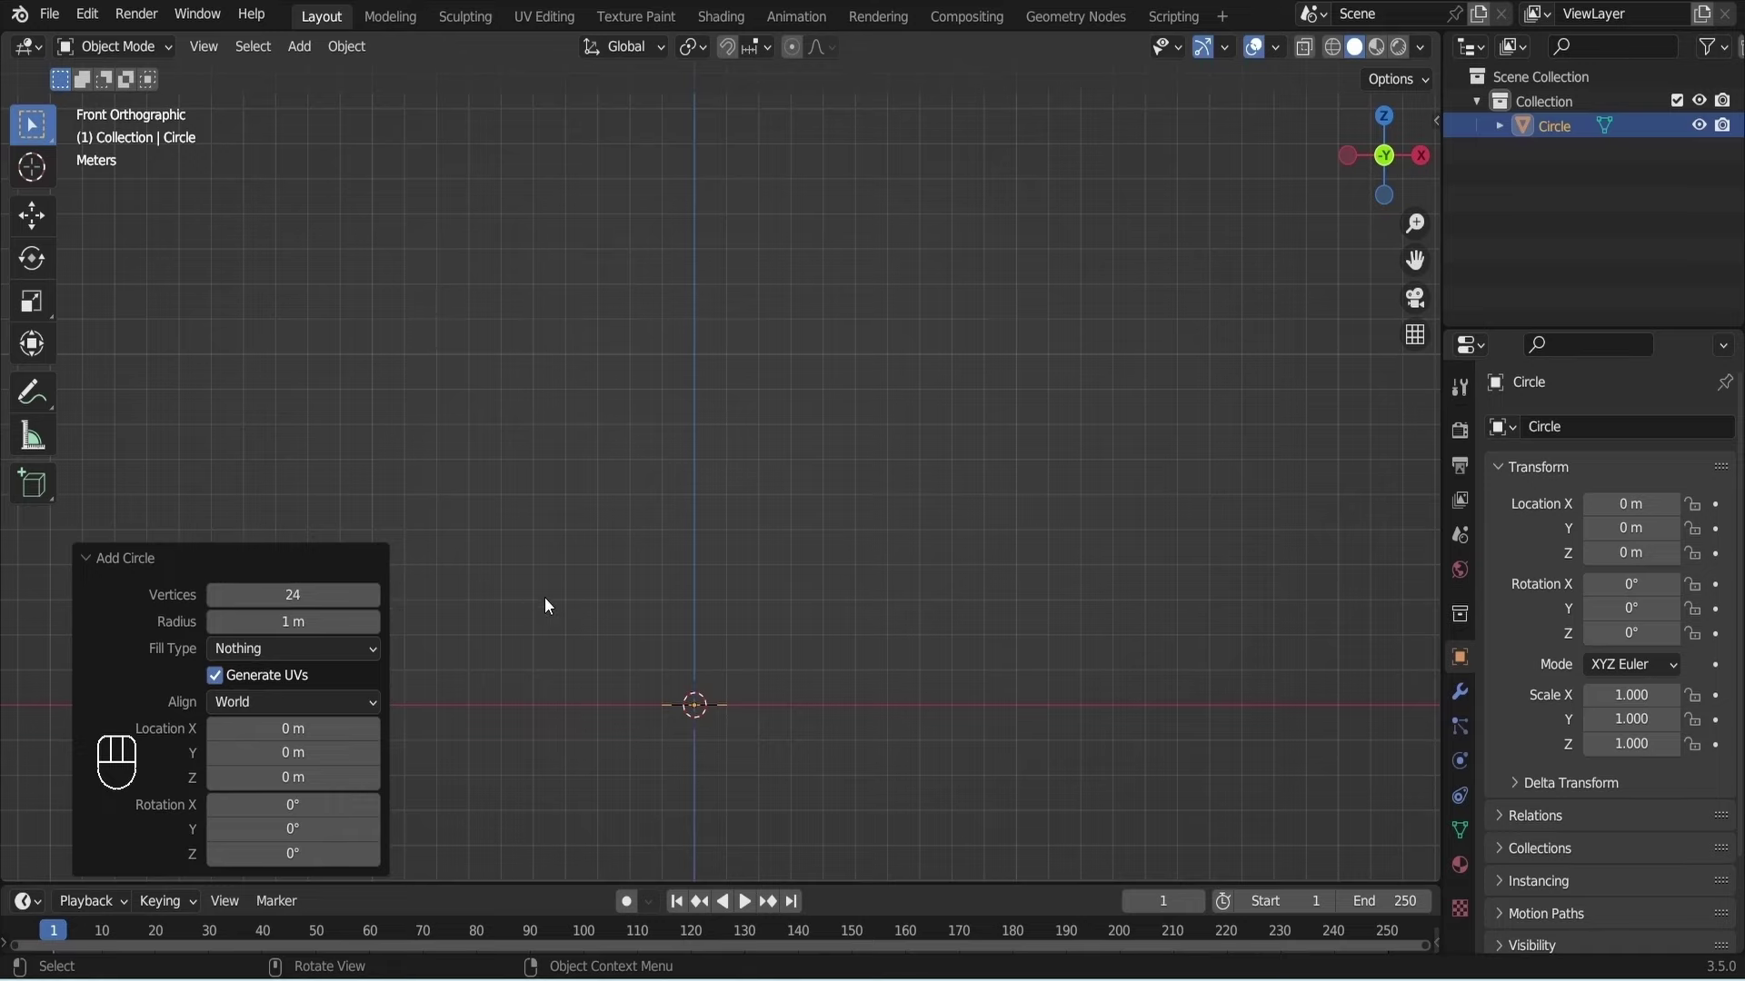
pyautogui.press('s')
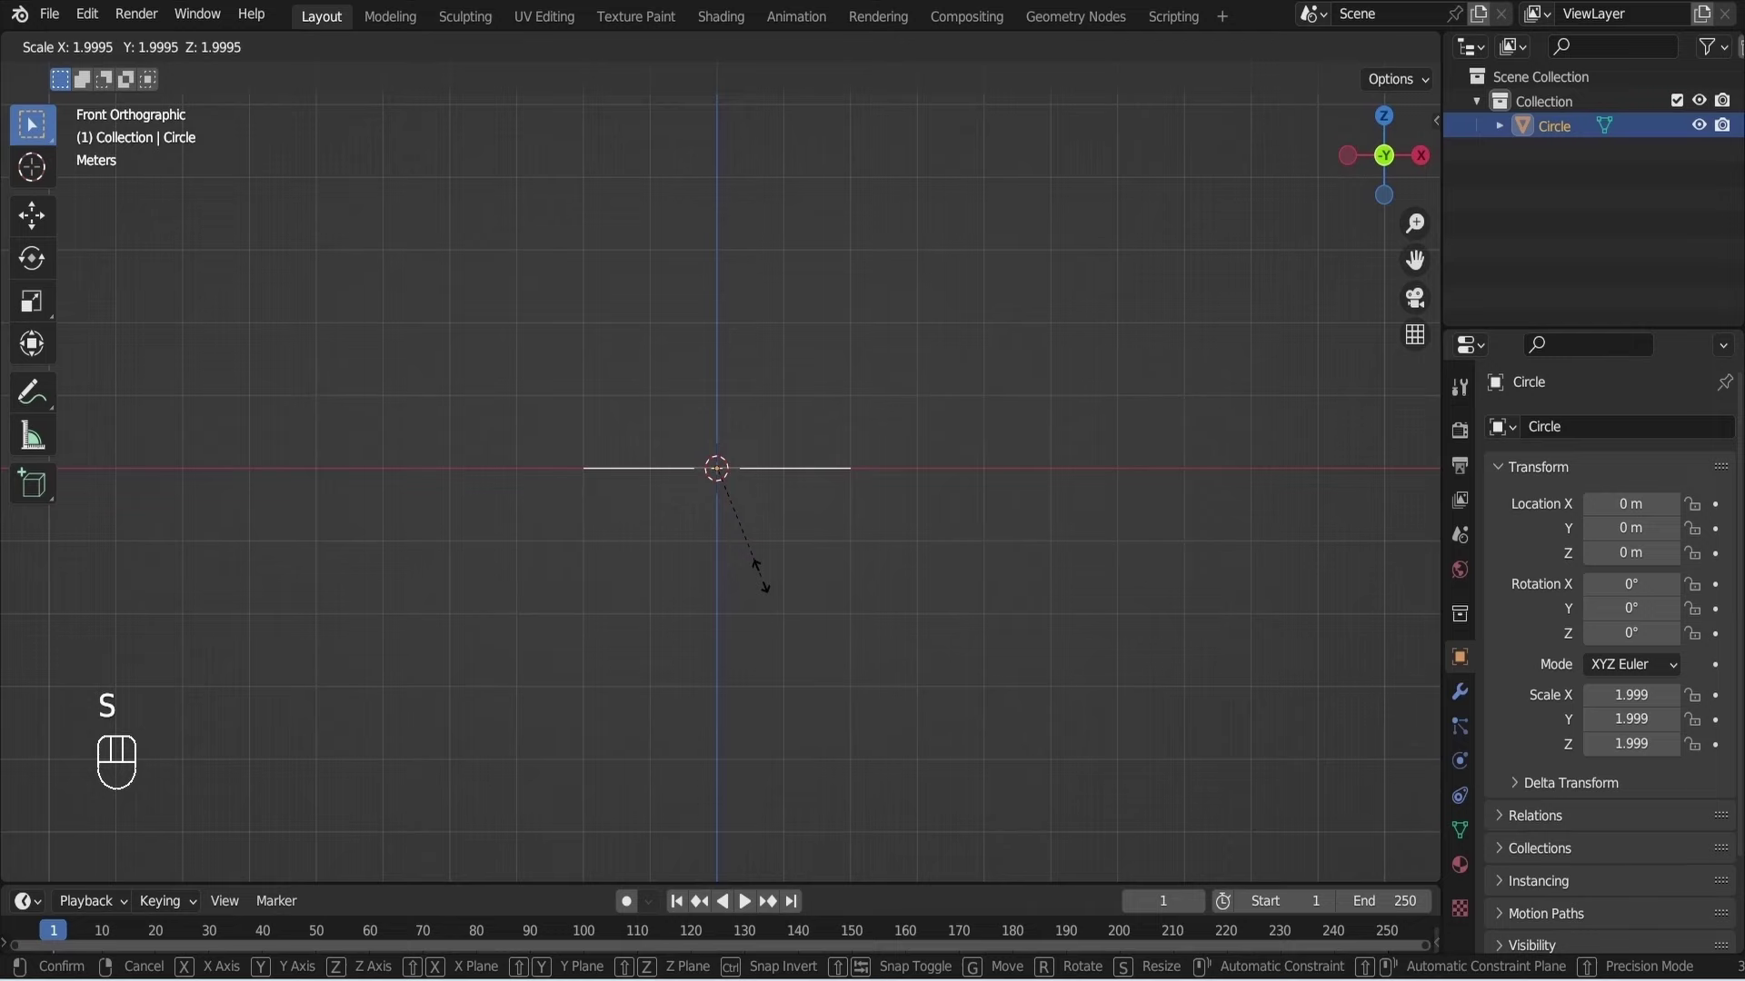
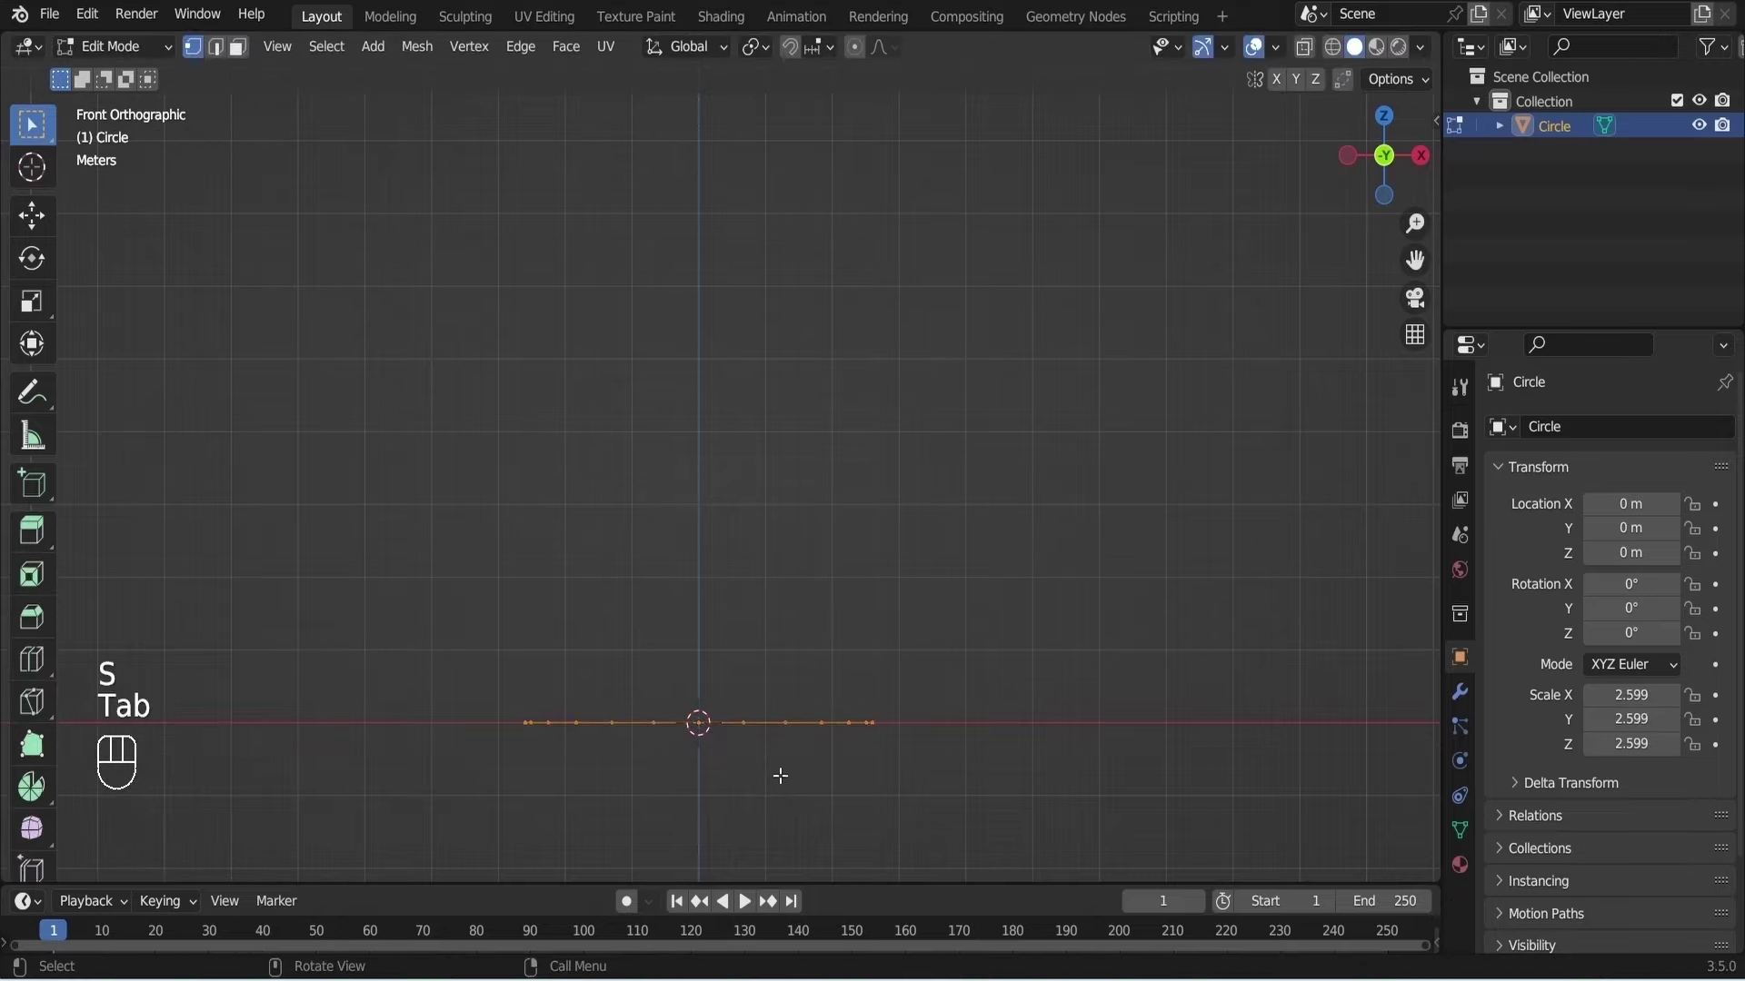
# Extrude the circle about 8 m up into an open tube and resave Barrel Blender.
pyautogui.press('e')
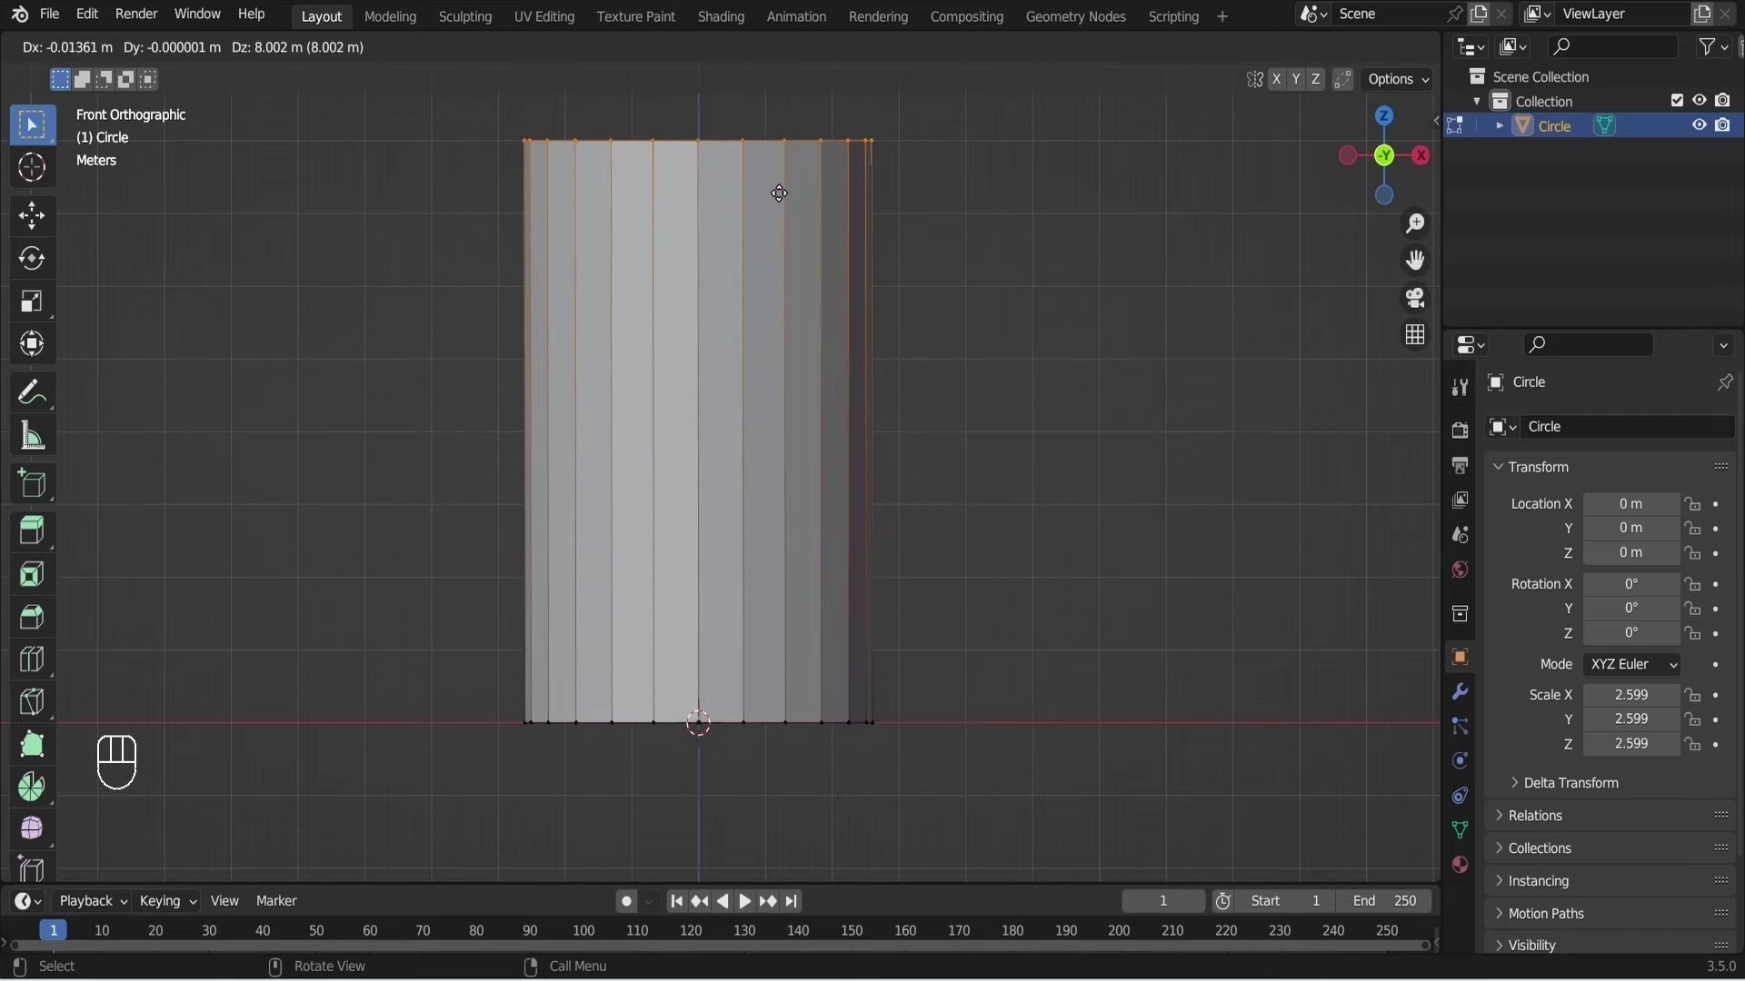
pyautogui.press('ctrl+Tab')
pyautogui.press('ctrl+s')
pyautogui.press('Tab')
pyautogui.press('a')
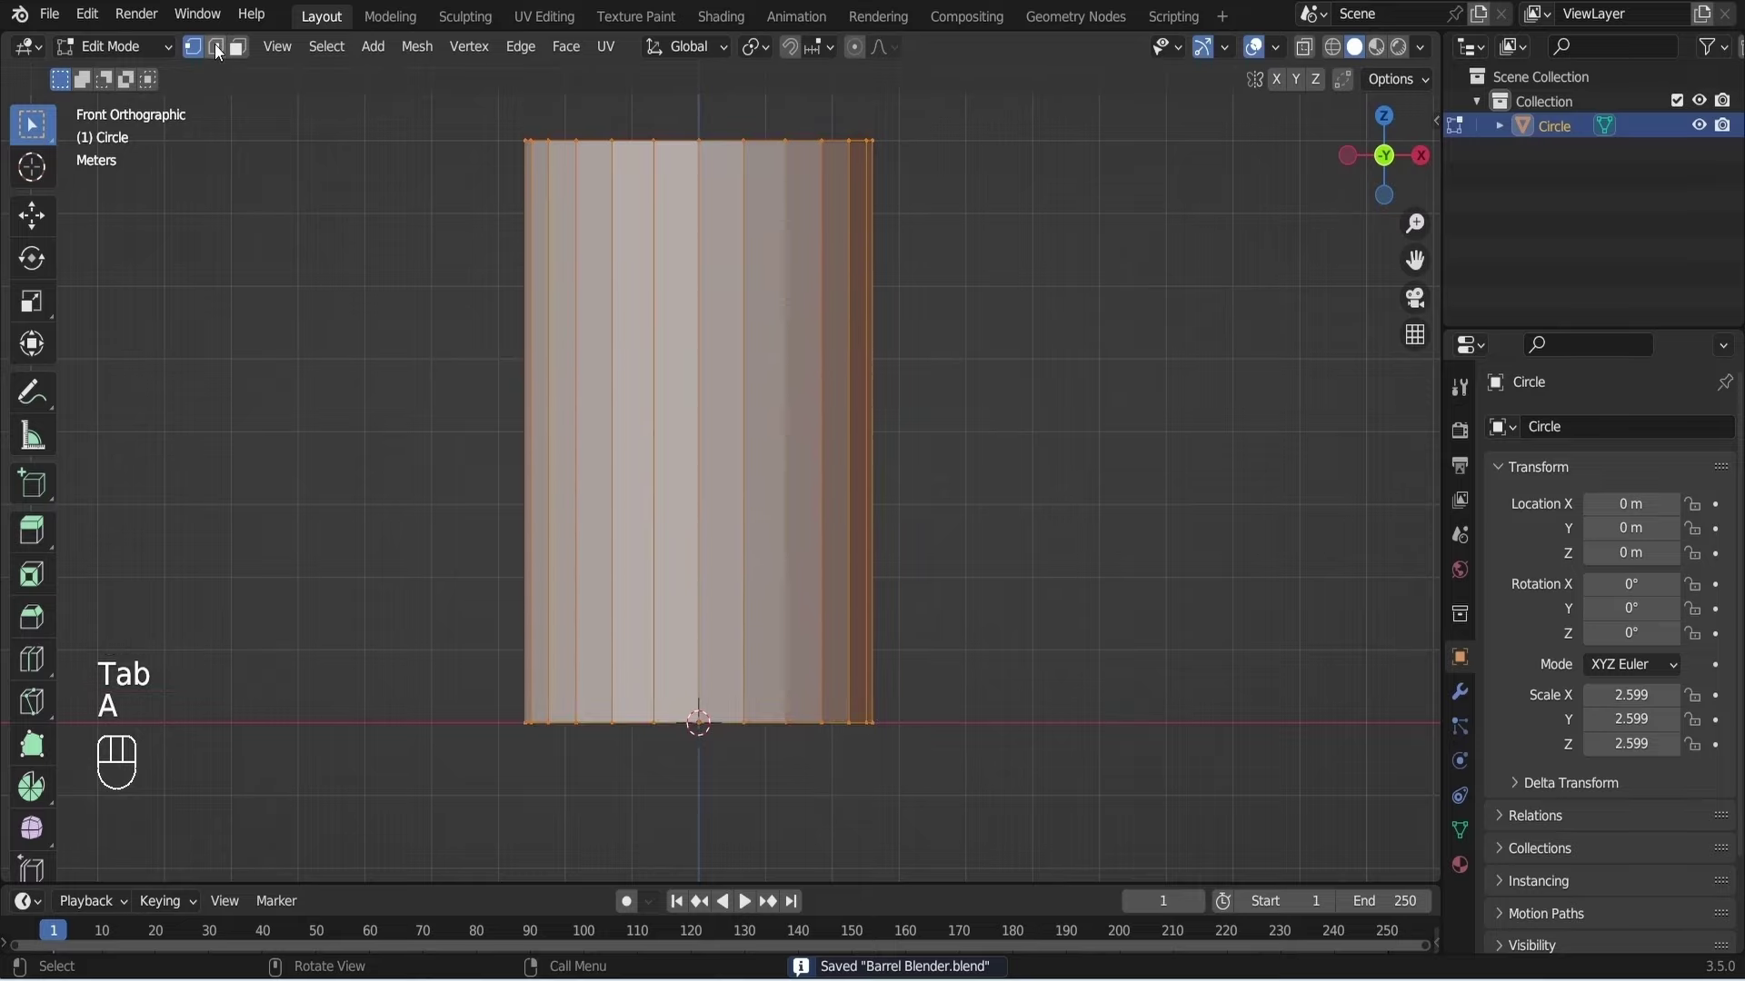
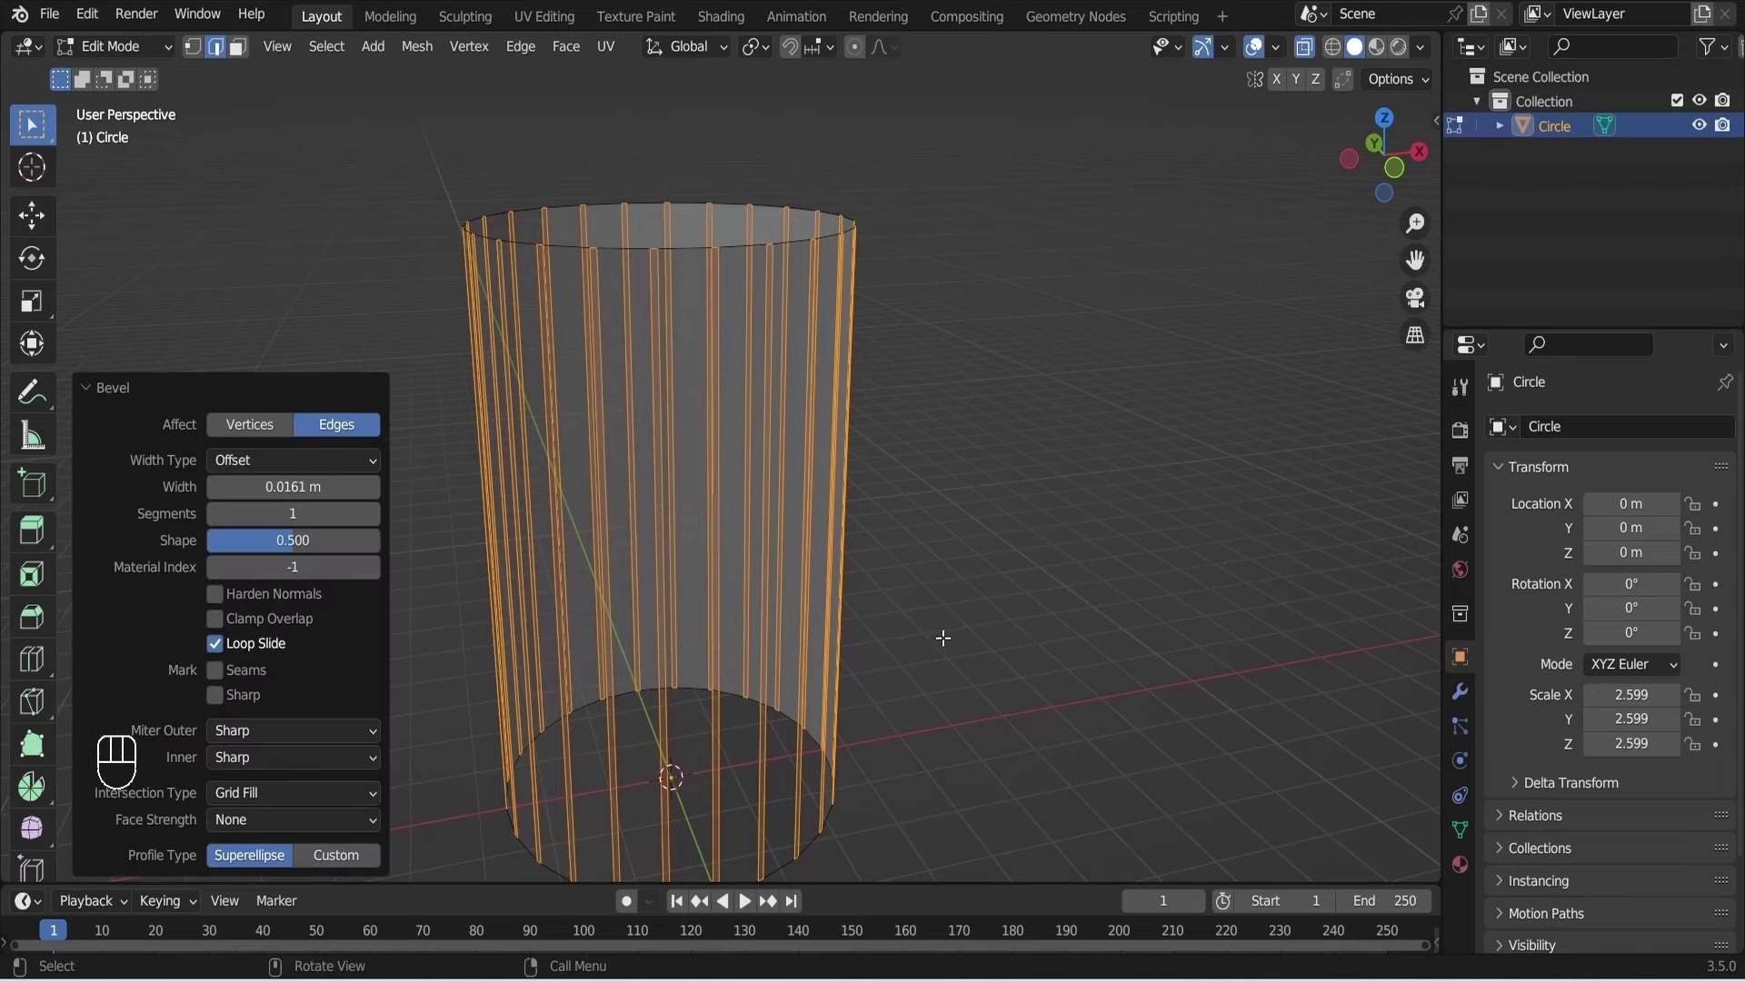
# Delete the bevelled edge strips so the tube splits into separate staves, and resave.
pyautogui.press('x')
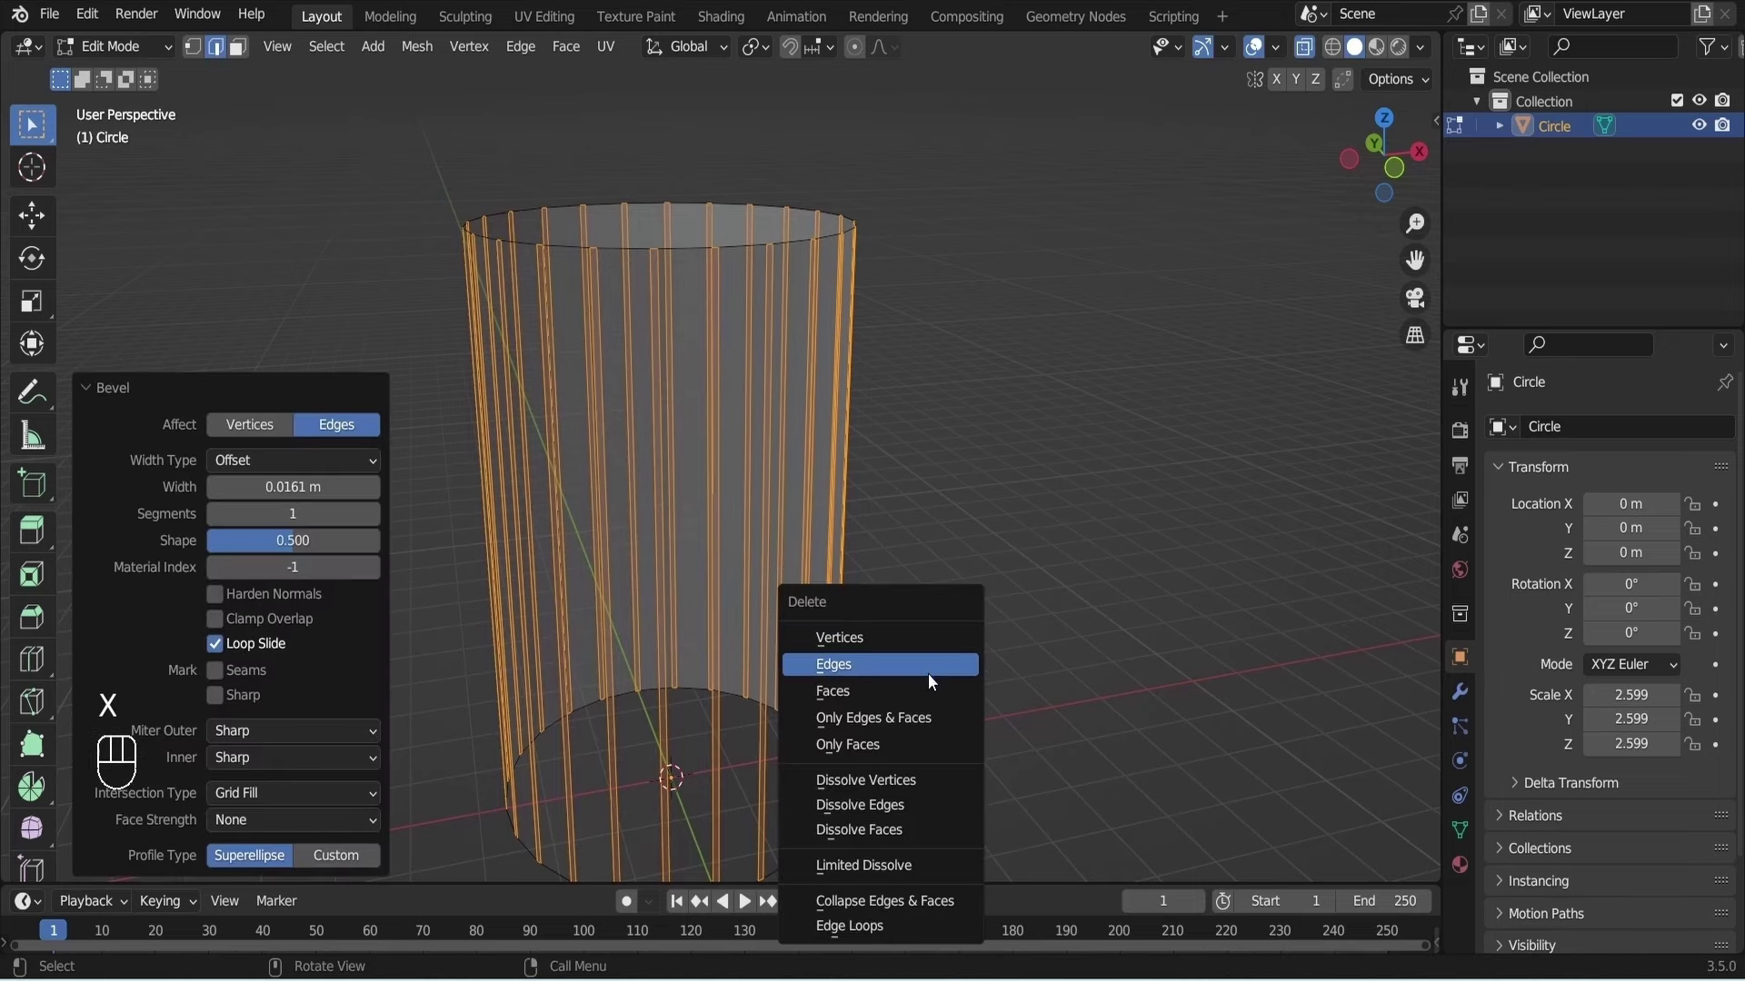
pyautogui.press('KP_1')
pyautogui.press('alt+z')
pyautogui.press('ctrl+s')
pyautogui.press('Tab')
pyautogui.press('Tab')
pyautogui.press('Tab')
pyautogui.press('a')
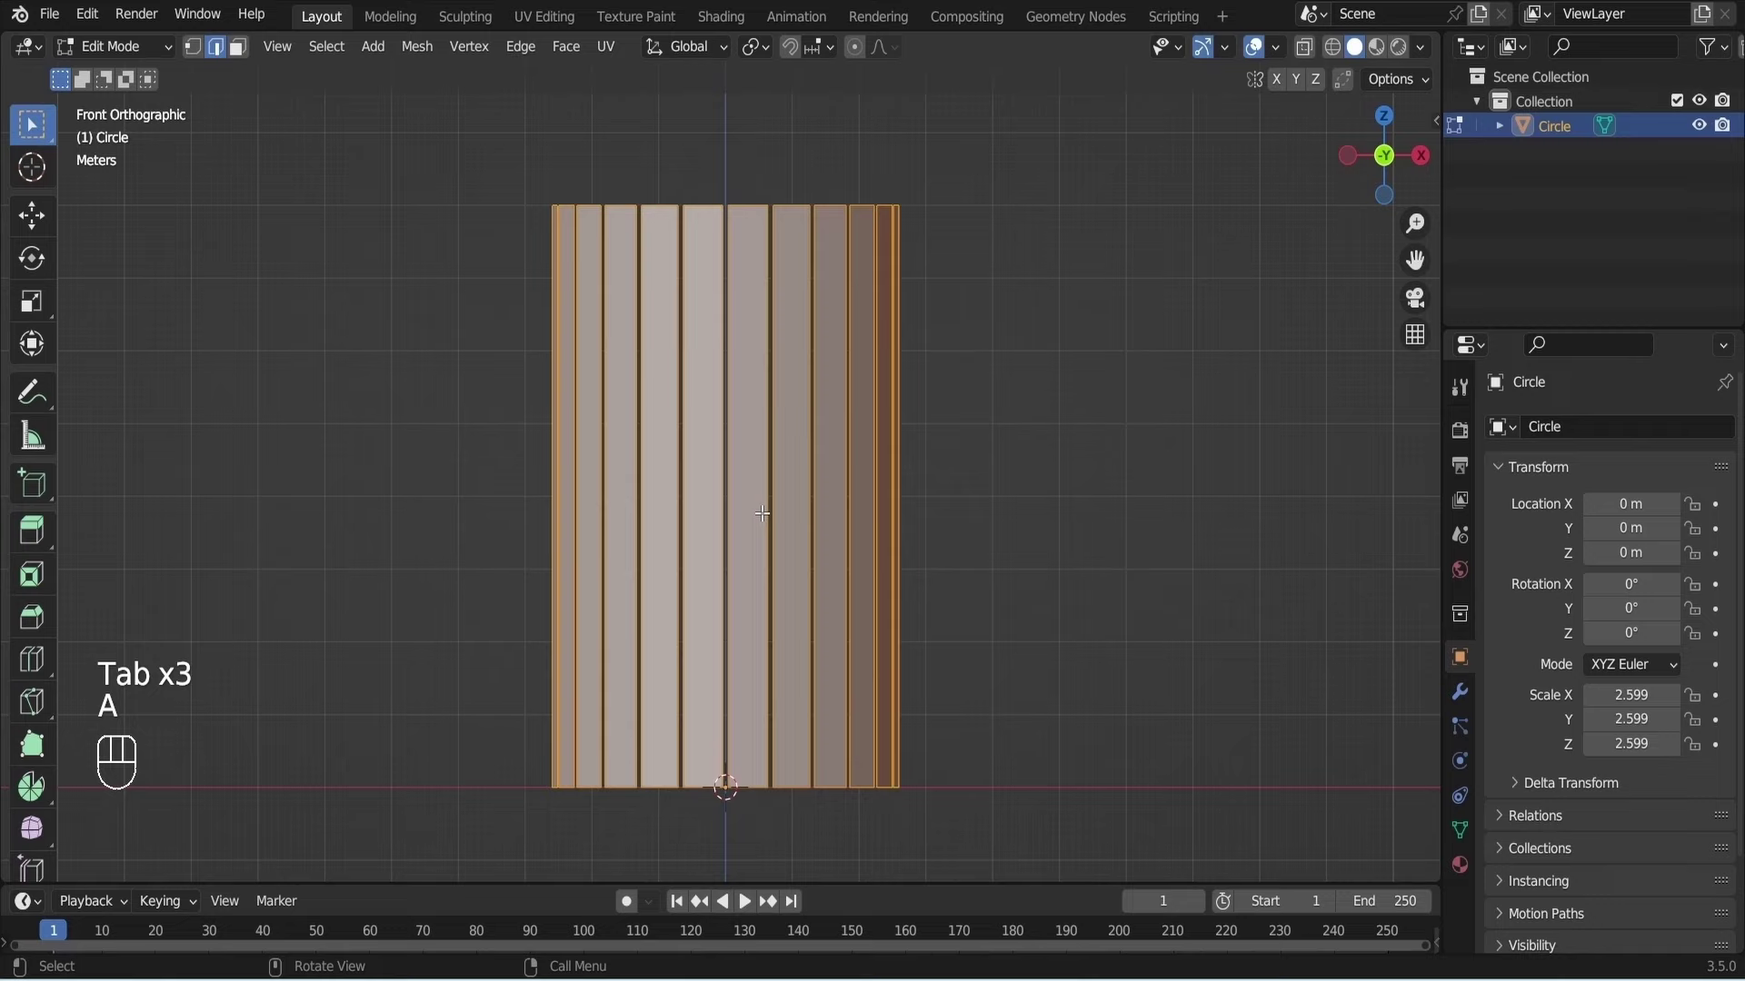
pyautogui.press('alt+z')
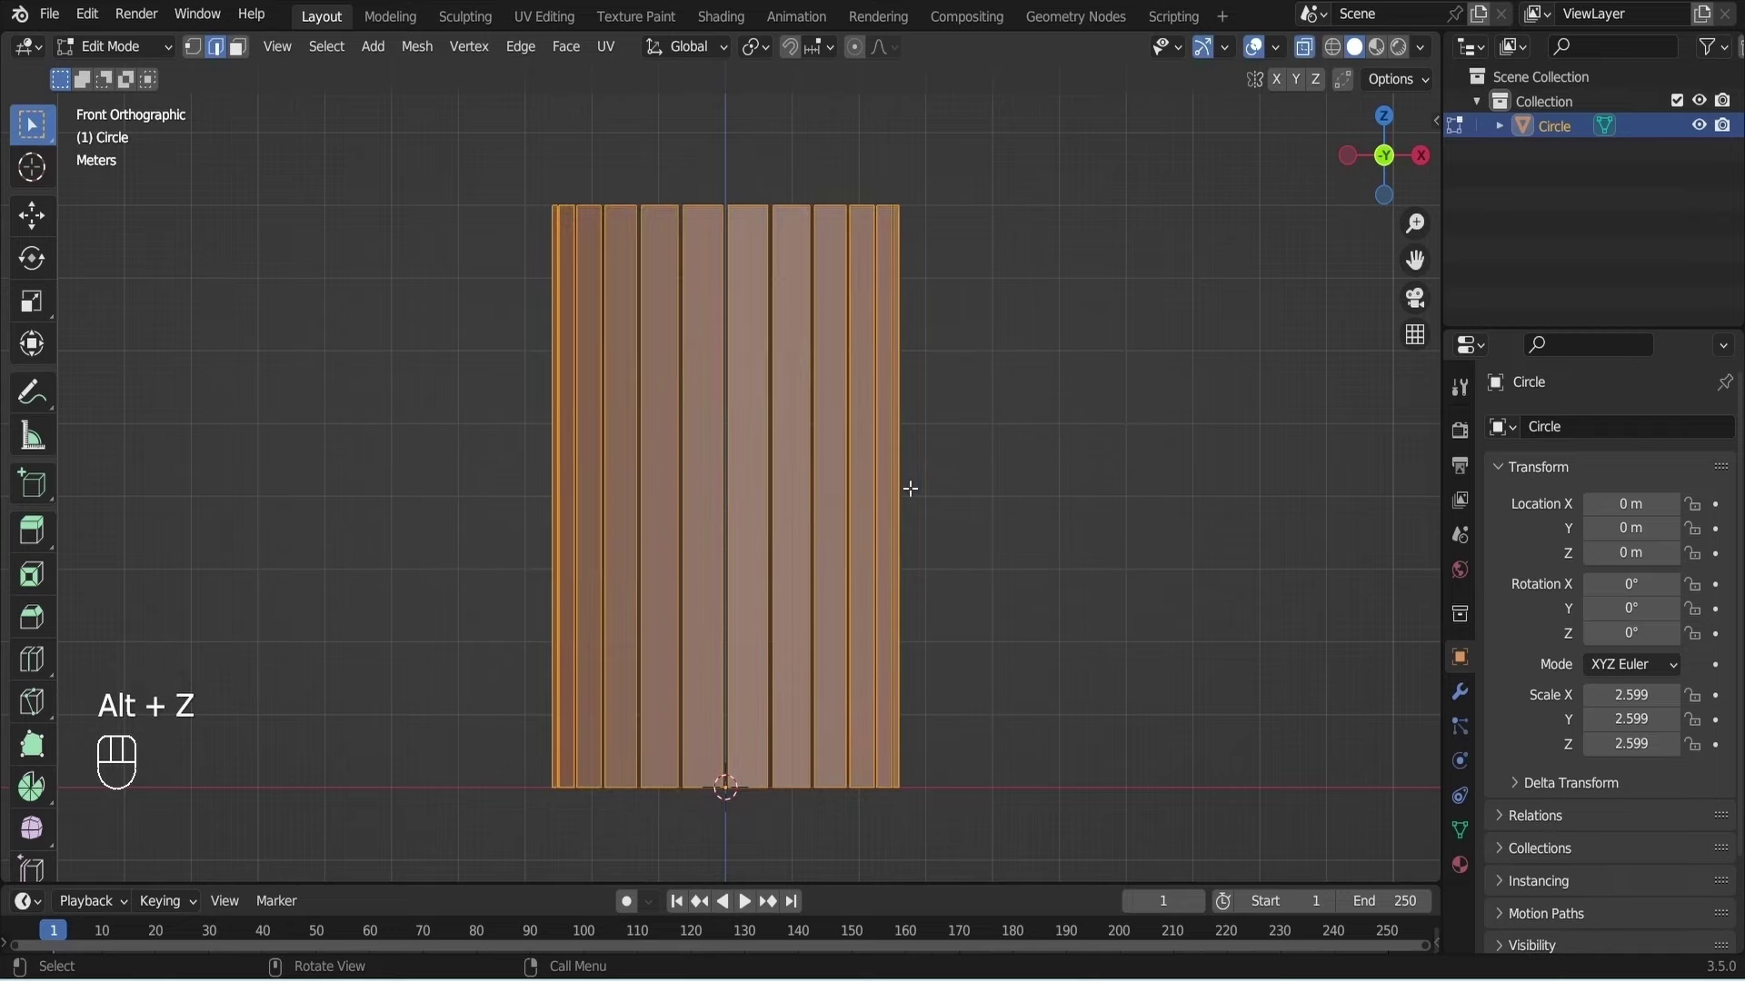
# Add a loop cut ring of edges around the staves at mid-height.
pyautogui.click(917, 493)
pyautogui.moveTo(915, 469); pyautogui.dragTo(901, 247)
pyautogui.click(901, 247)
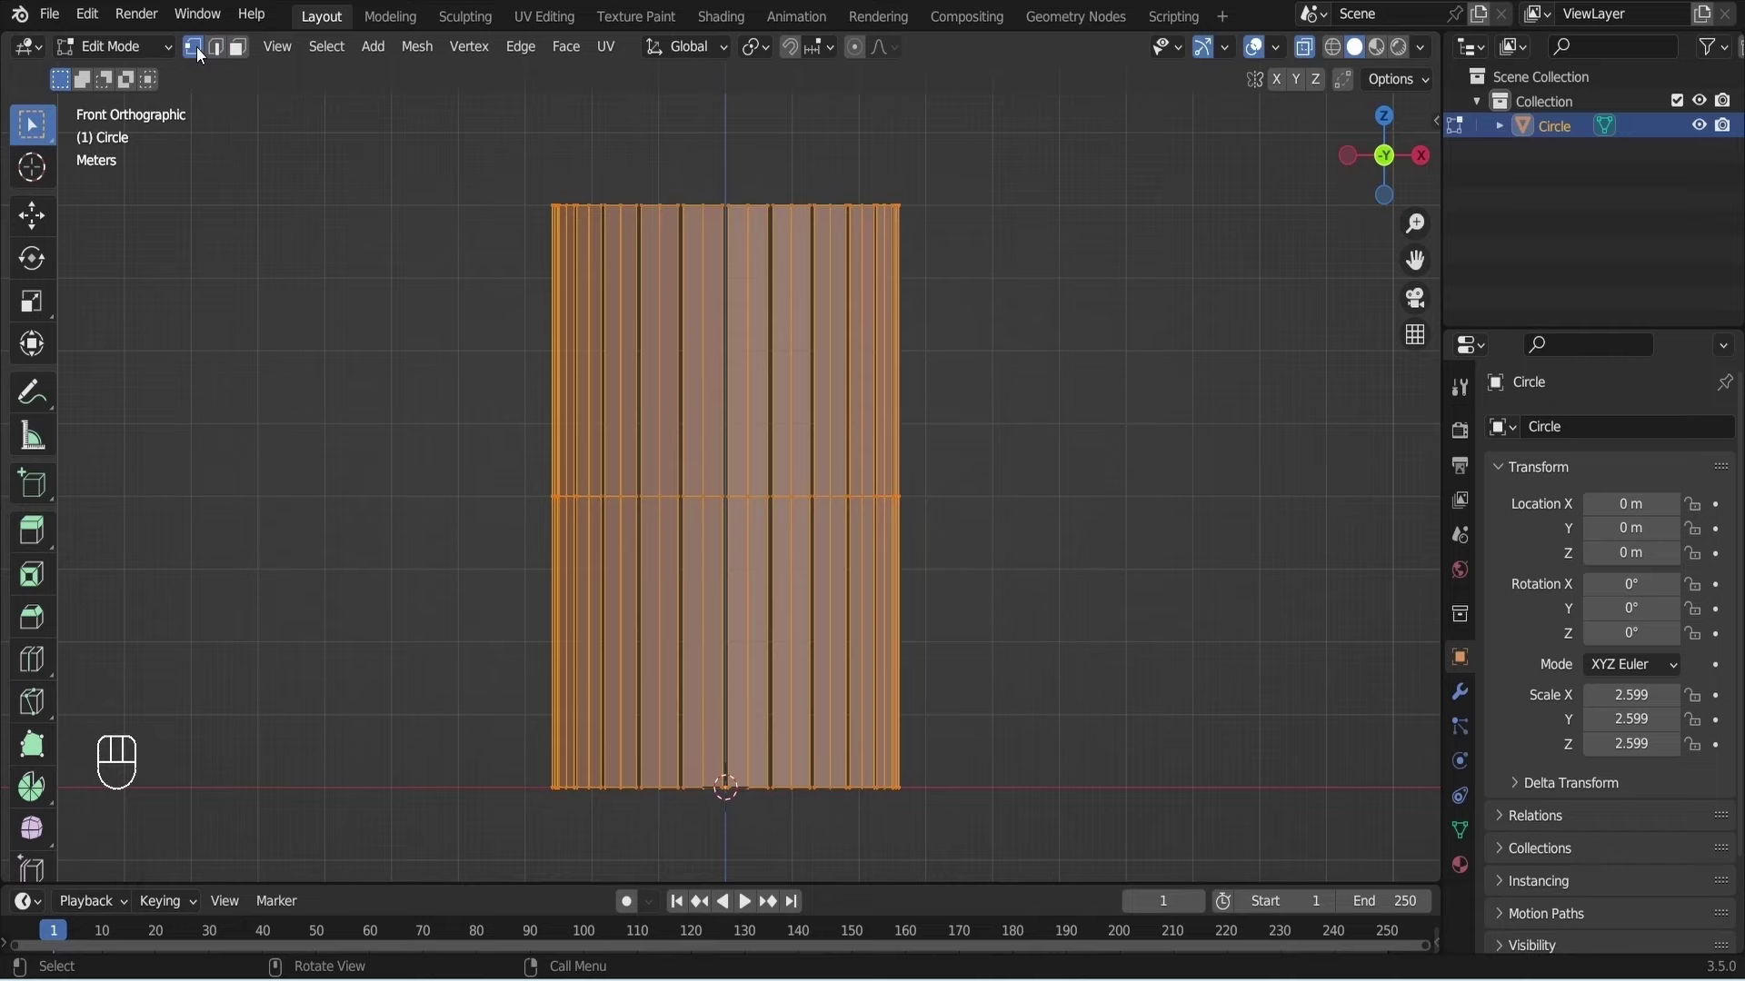
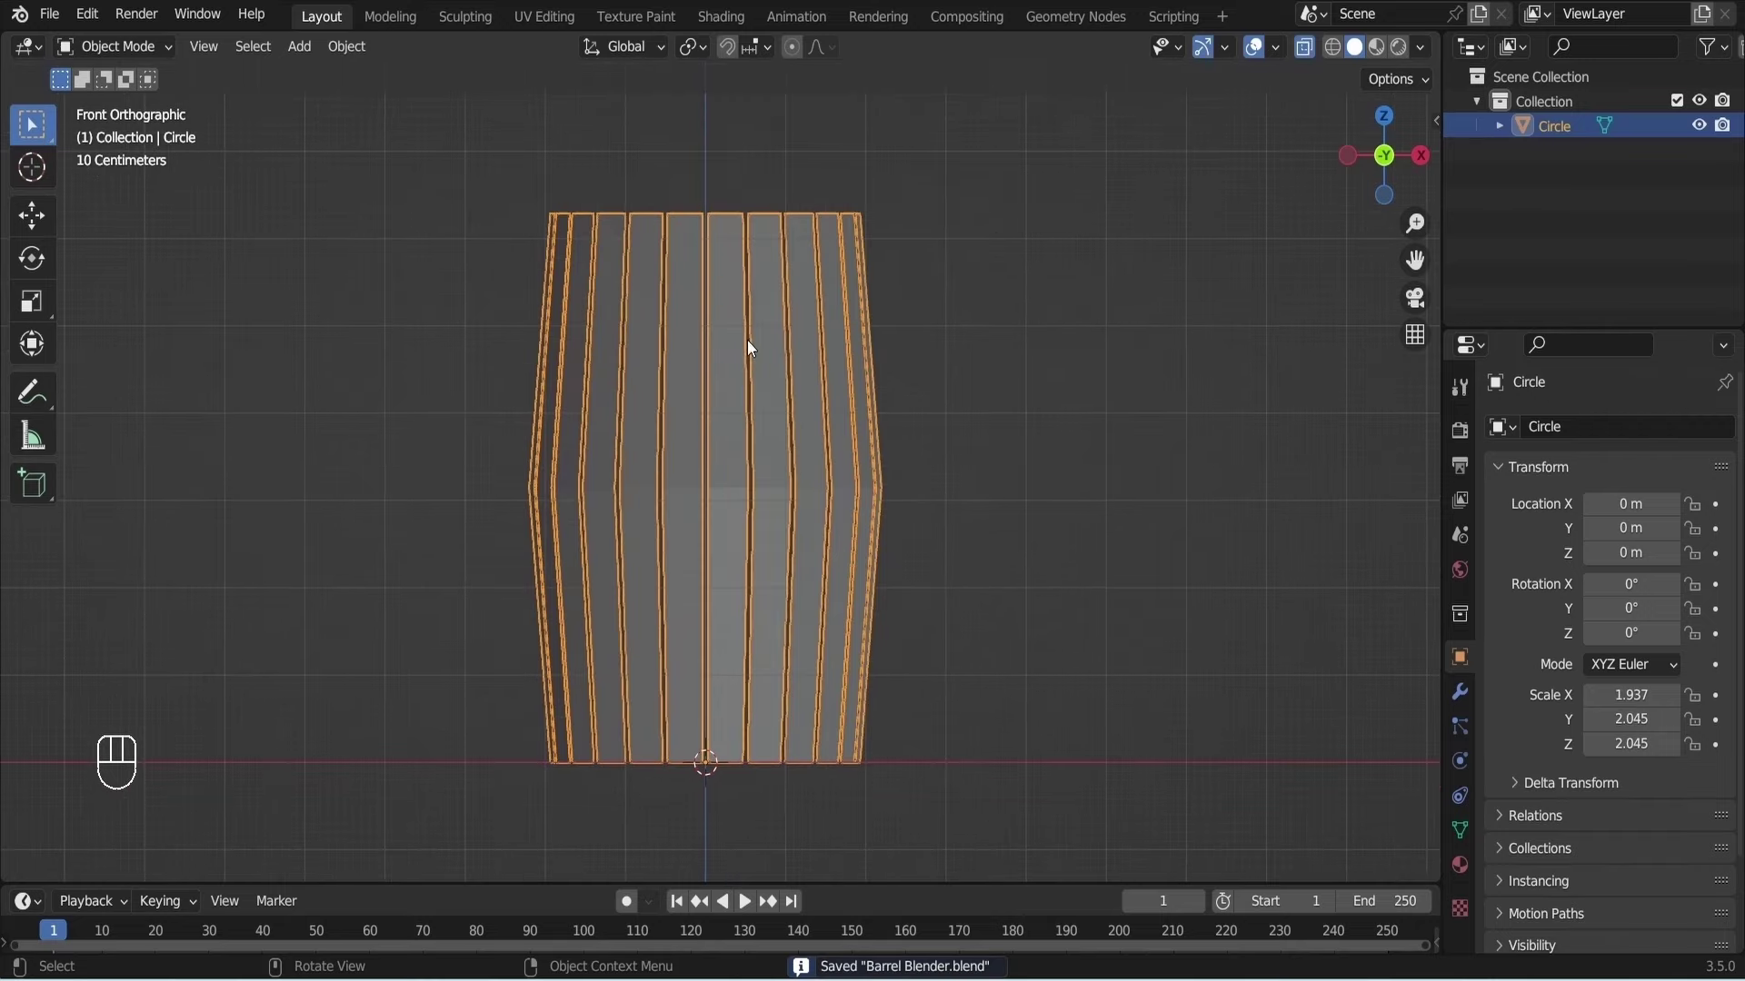
# Thicken the barrel staves with a Solidify modifier at about -0.22 m.
pyautogui.middleClick(751, 307)
pyautogui.moveTo(743, 327); pyautogui.dragTo(715, 404)
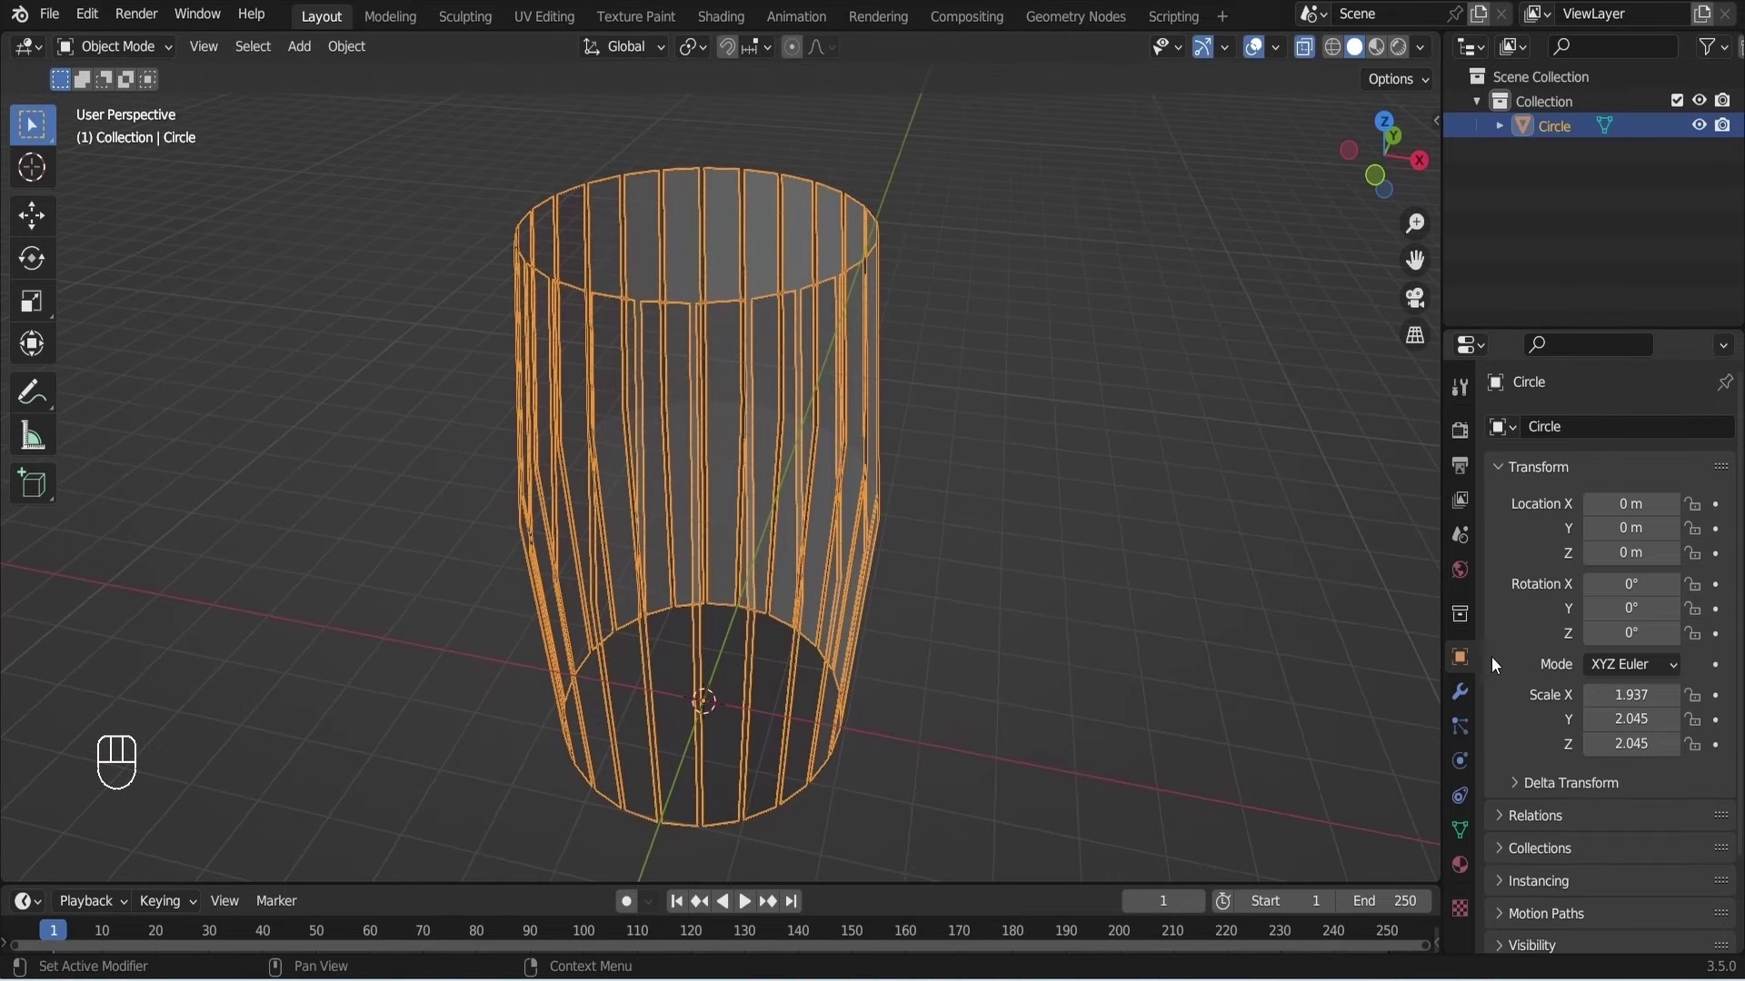
pyautogui.press('Tab')
pyautogui.press('a')
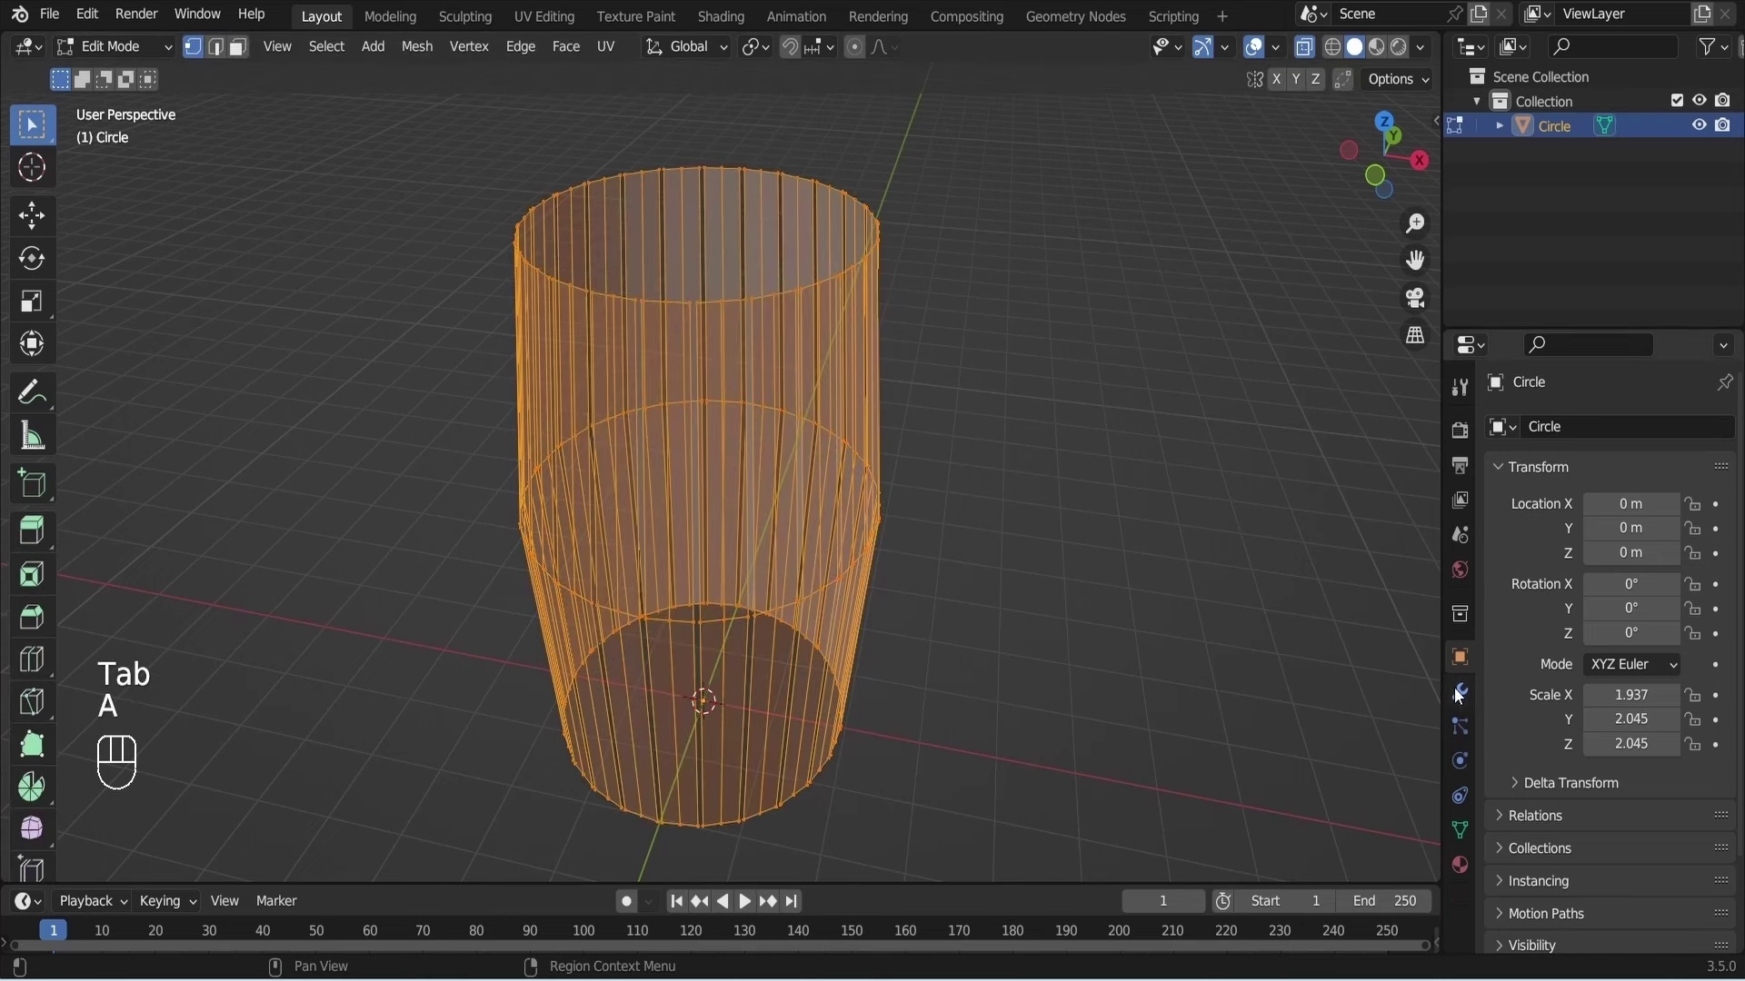
pyautogui.click(1462, 700)
pyautogui.press('alt+z')
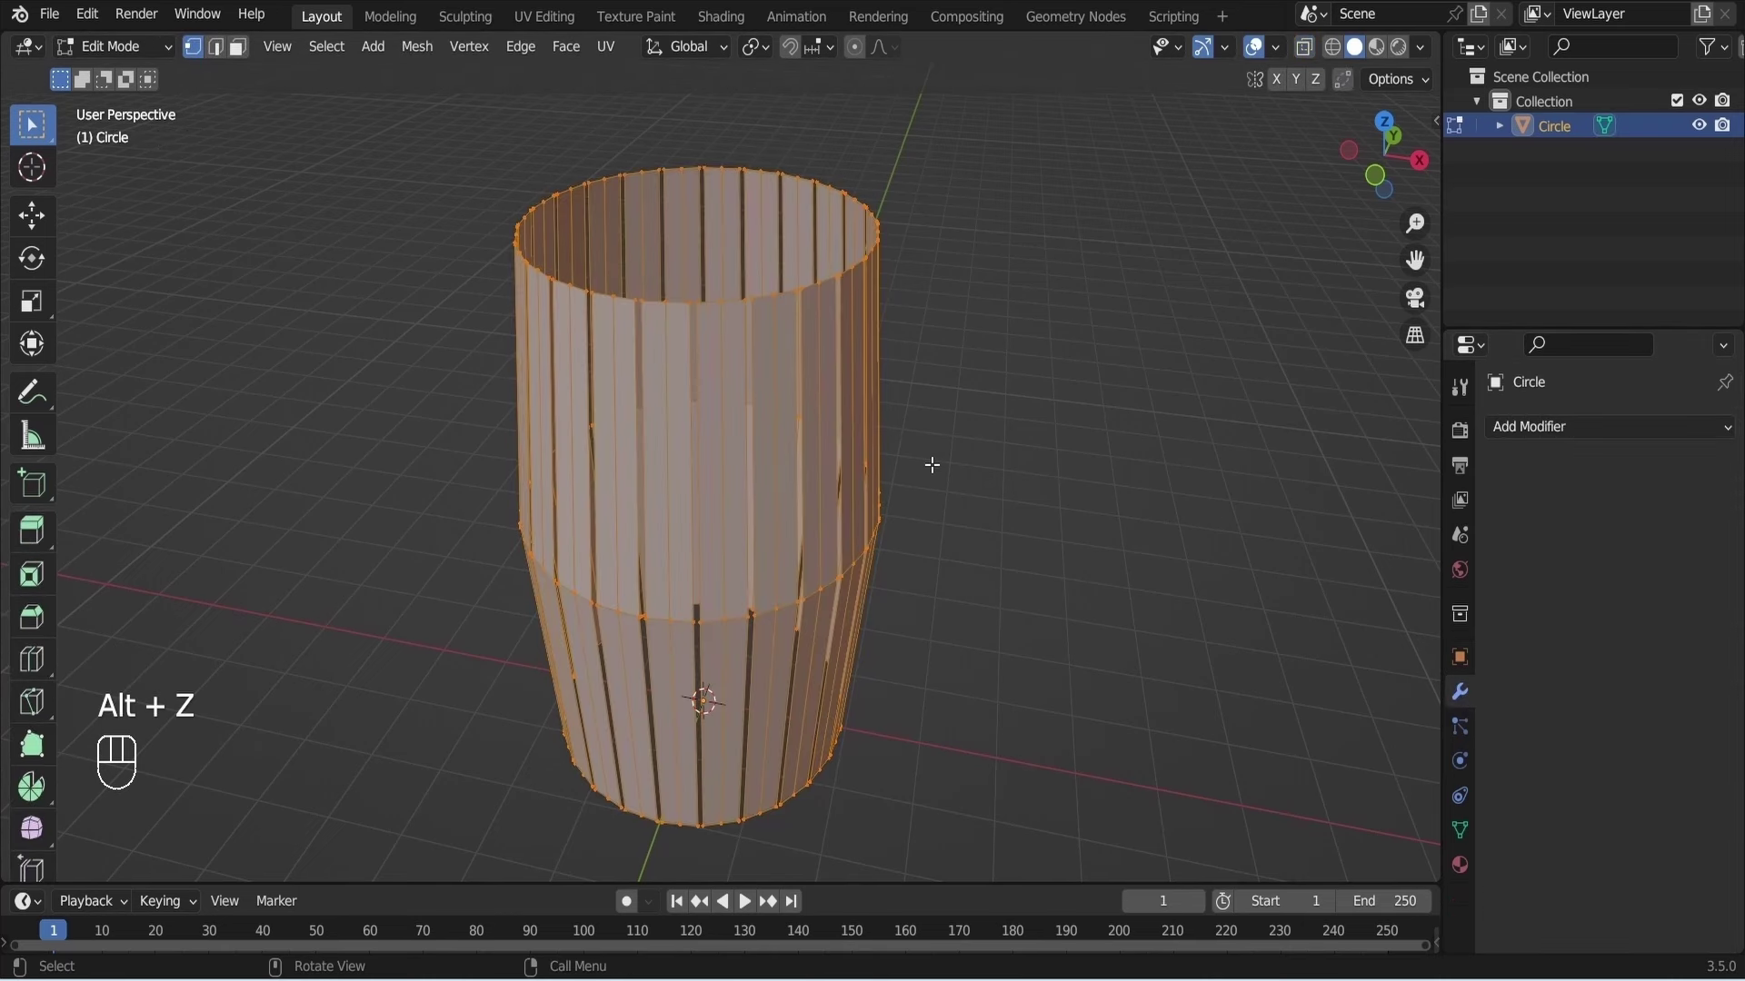
pyautogui.moveTo(1592, 434); pyautogui.dragTo(1315, 818)
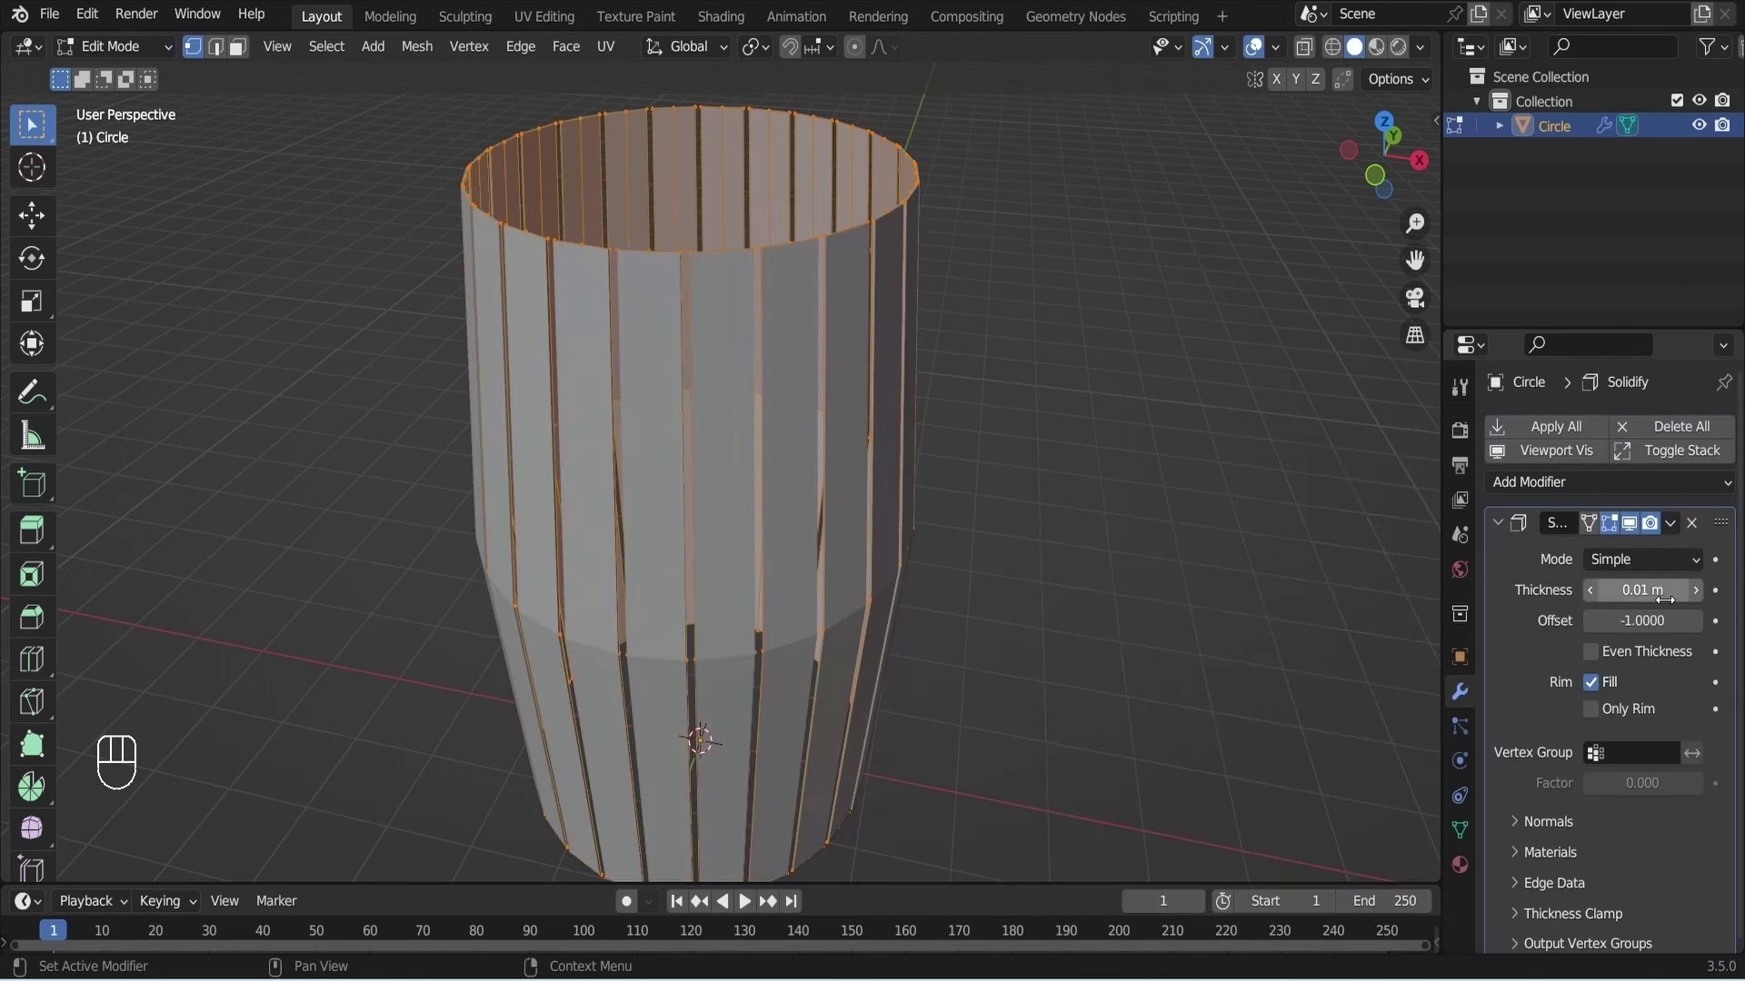
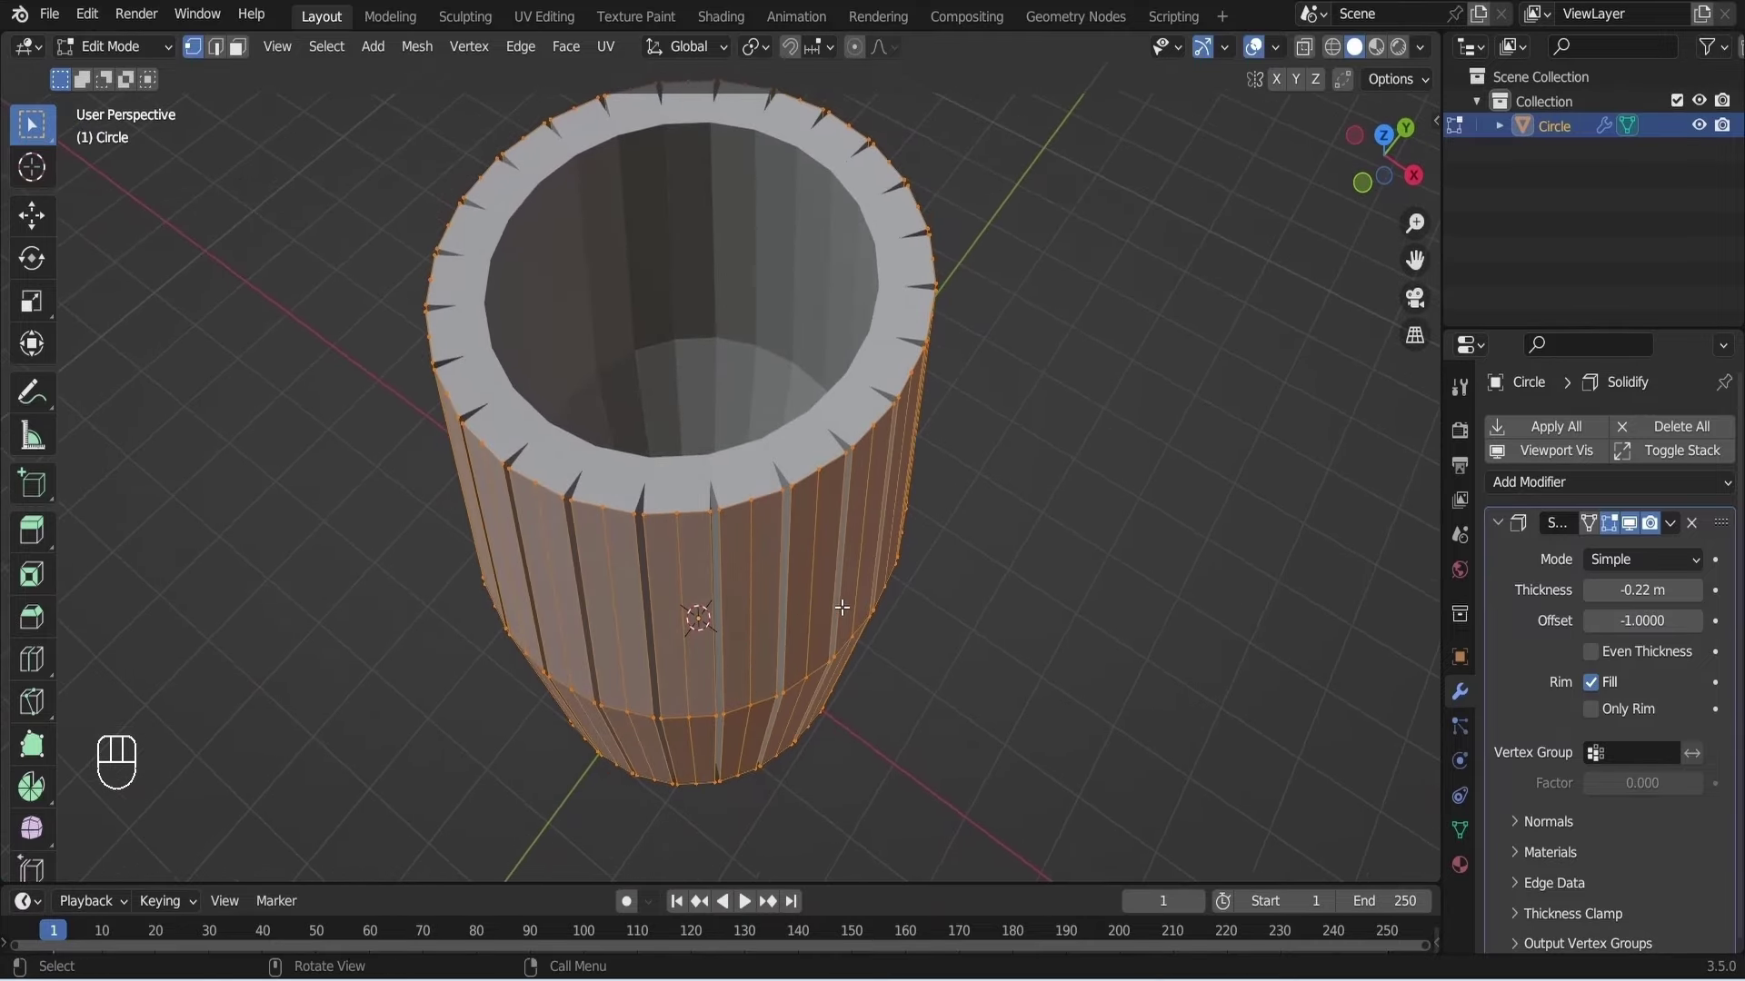
# Back in Object Mode from front view, add a second circle object.
pyautogui.press('Tab')
pyautogui.press('KP_1')
pyautogui.press('ctrl+a')
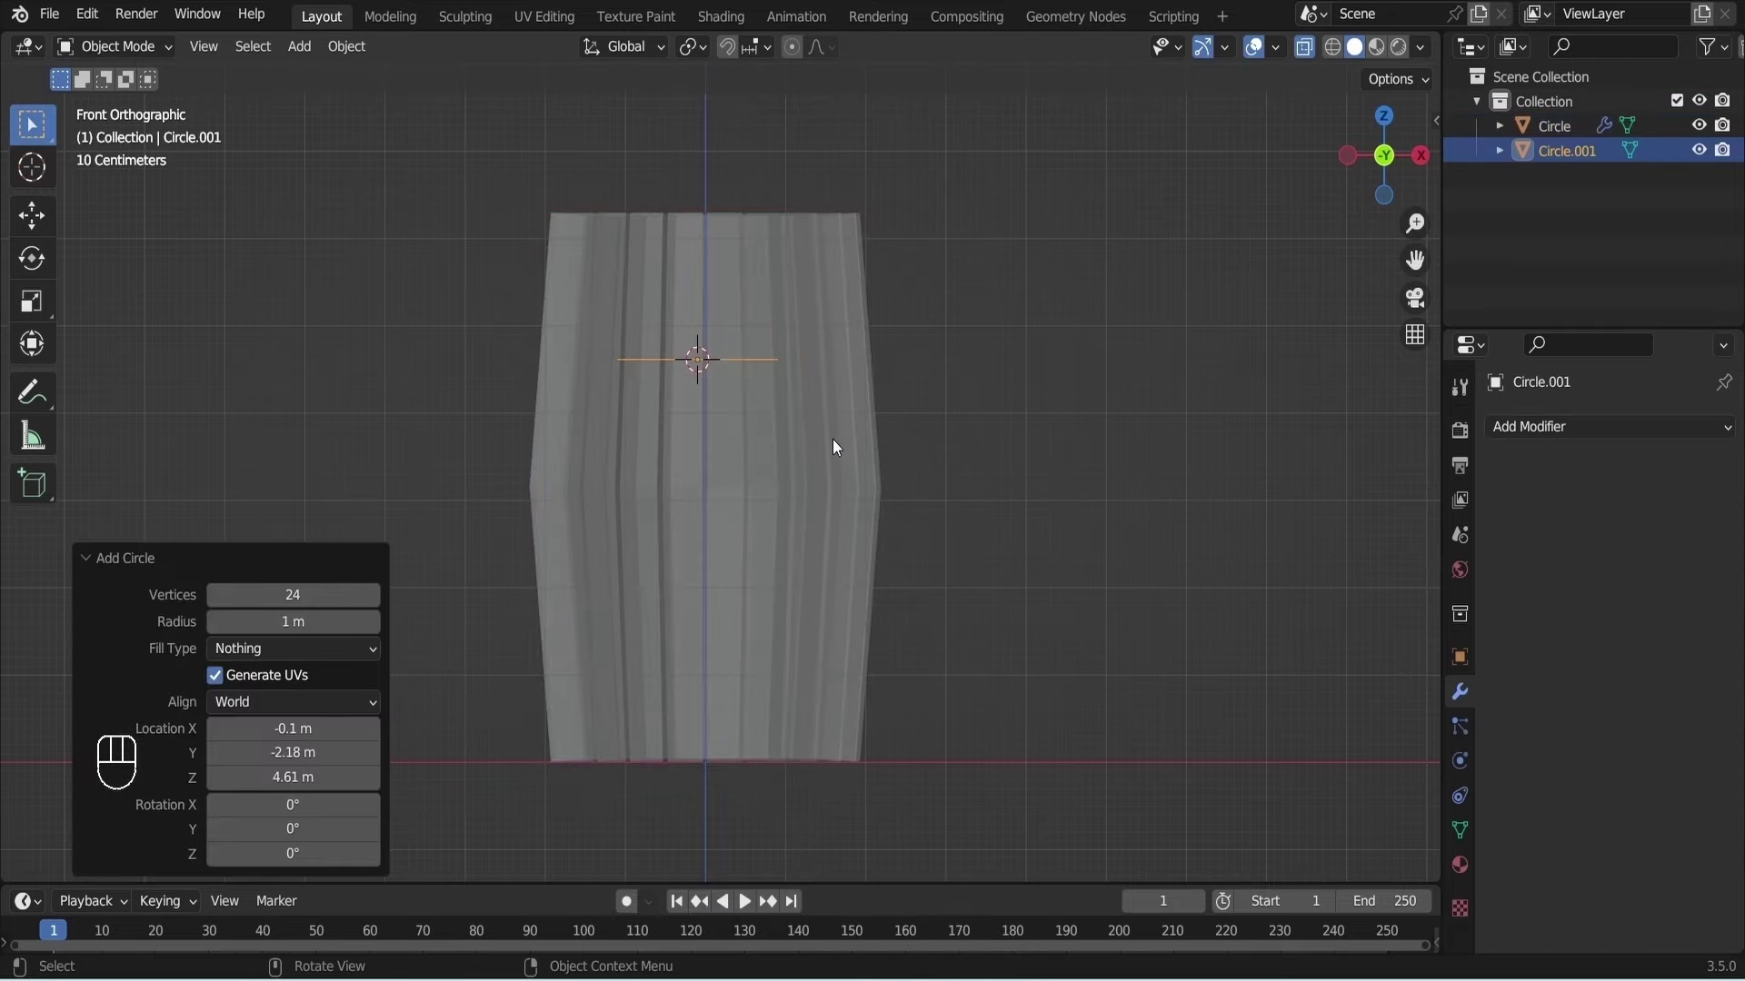
# Scale and move Circle.001 into a 0.14 m-thick hoop around the upper barrel.
pyautogui.press('s')
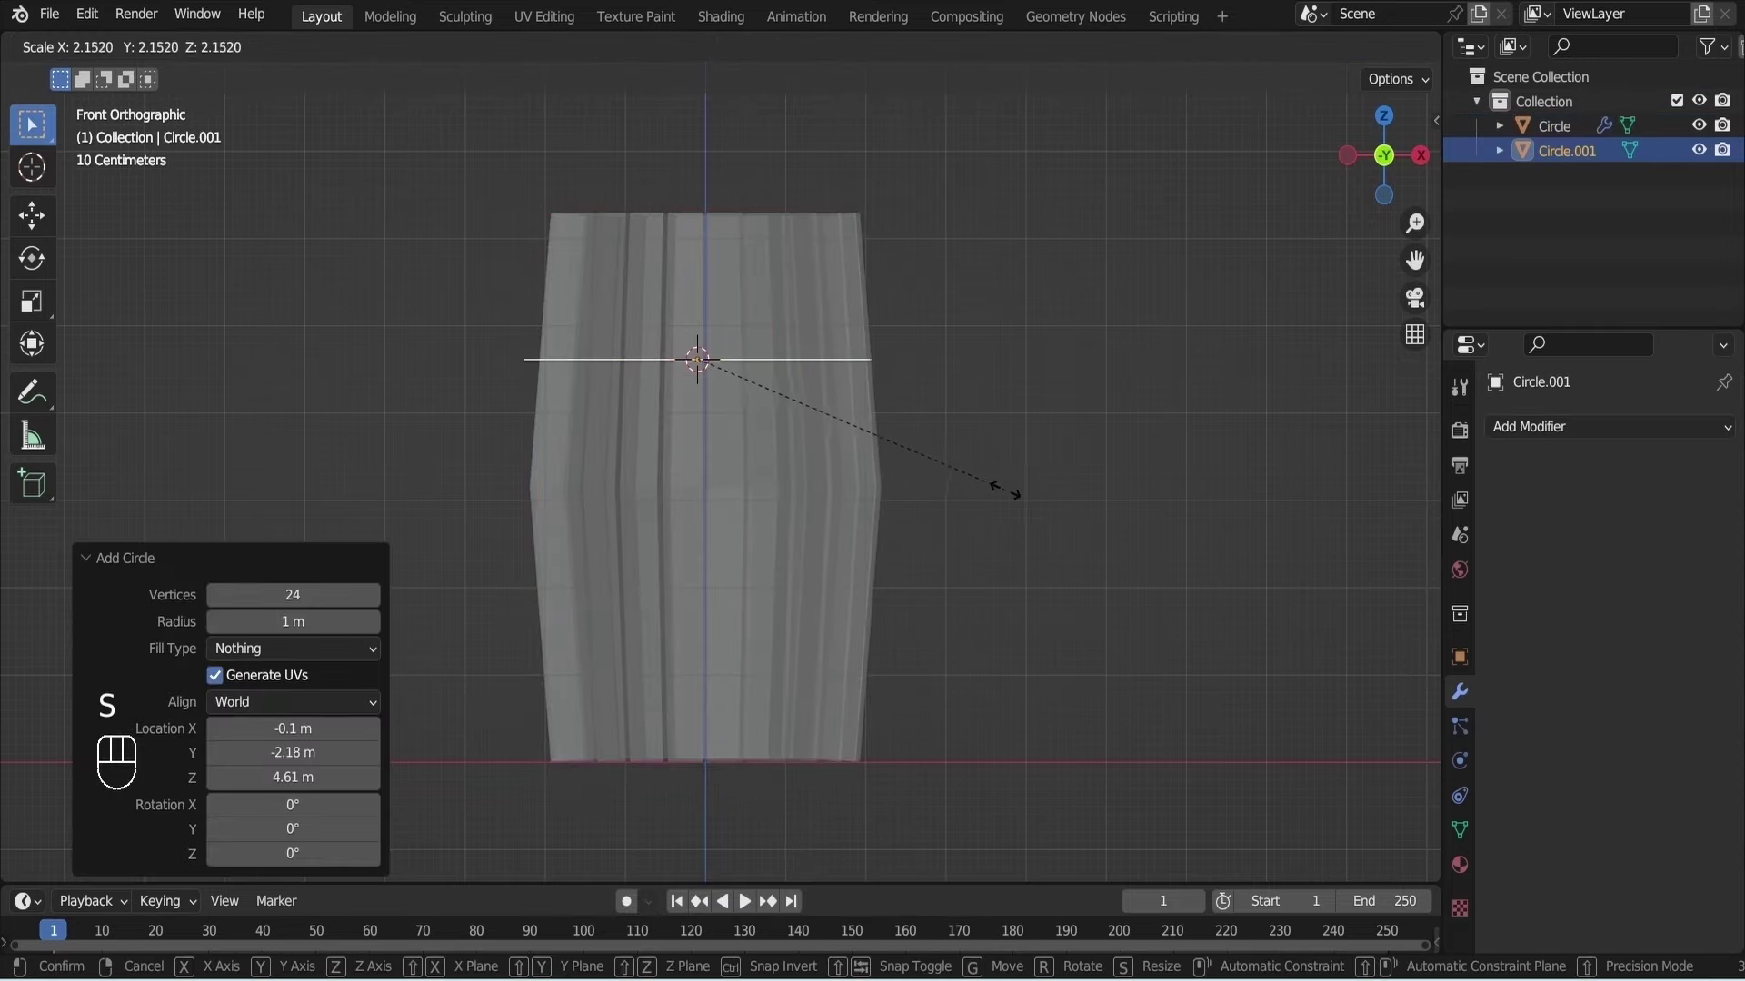
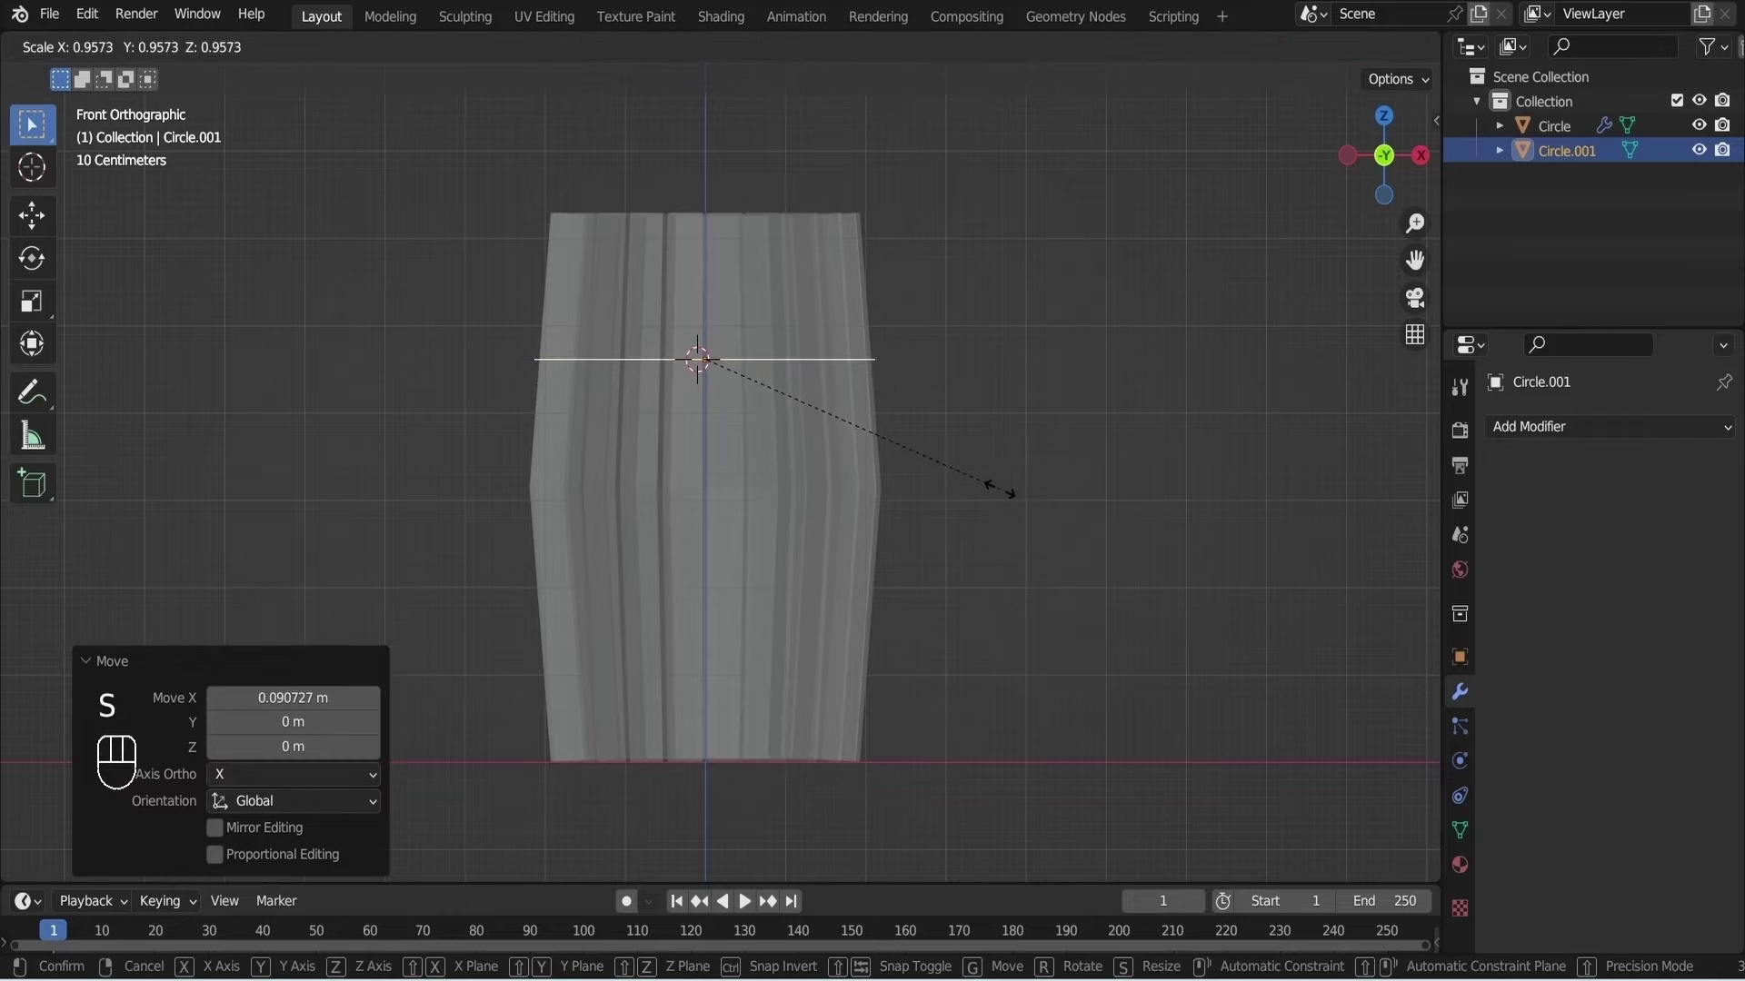
pyautogui.click(1004, 492)
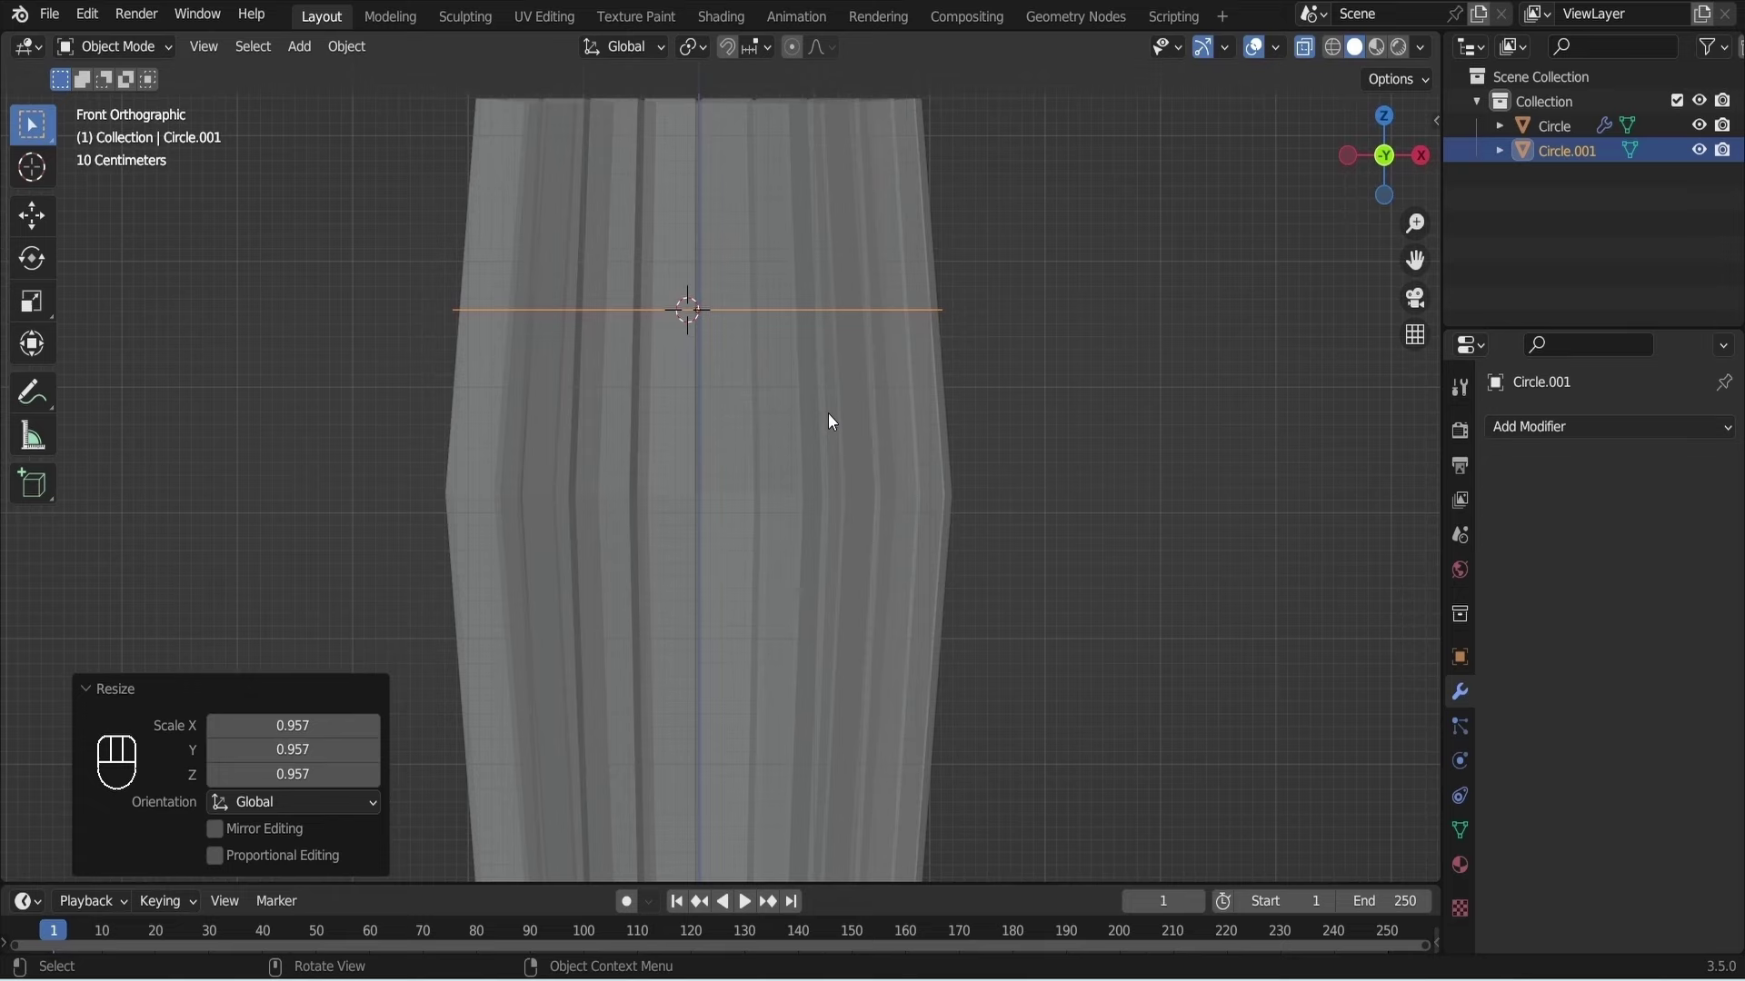
pyautogui.press('g')
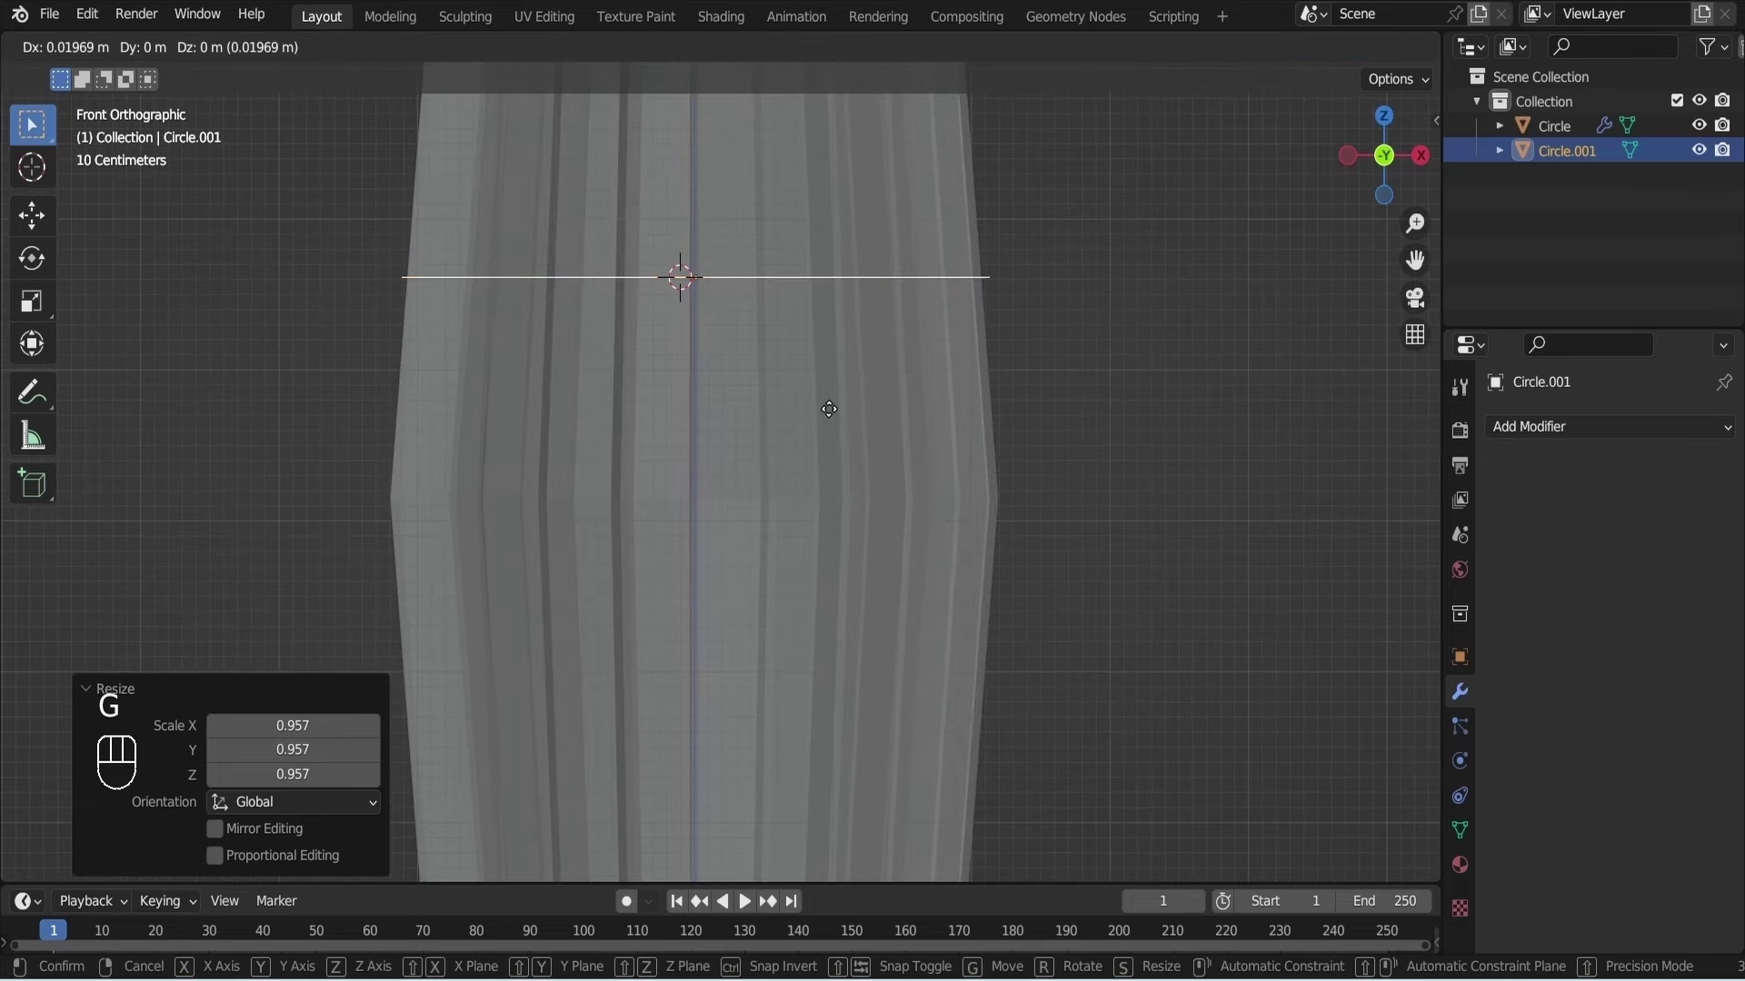
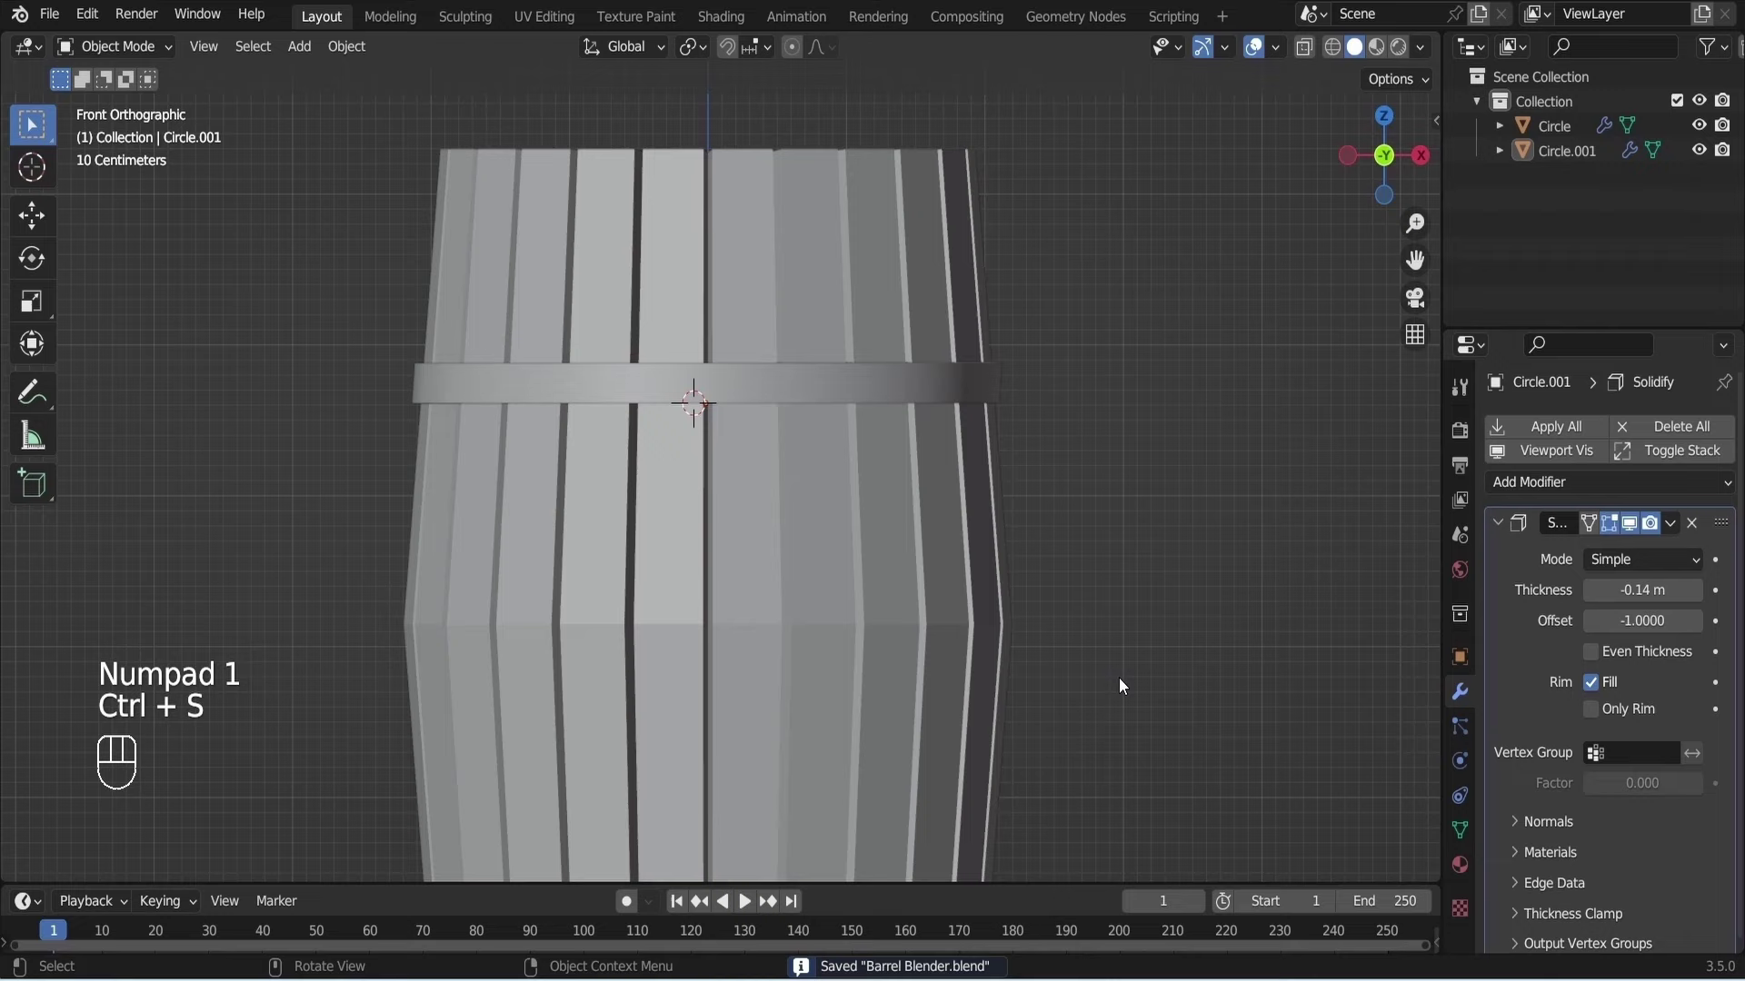
# Duplicate the hoop band and place the copy lower on the barrel.
pyautogui.click(884, 413)
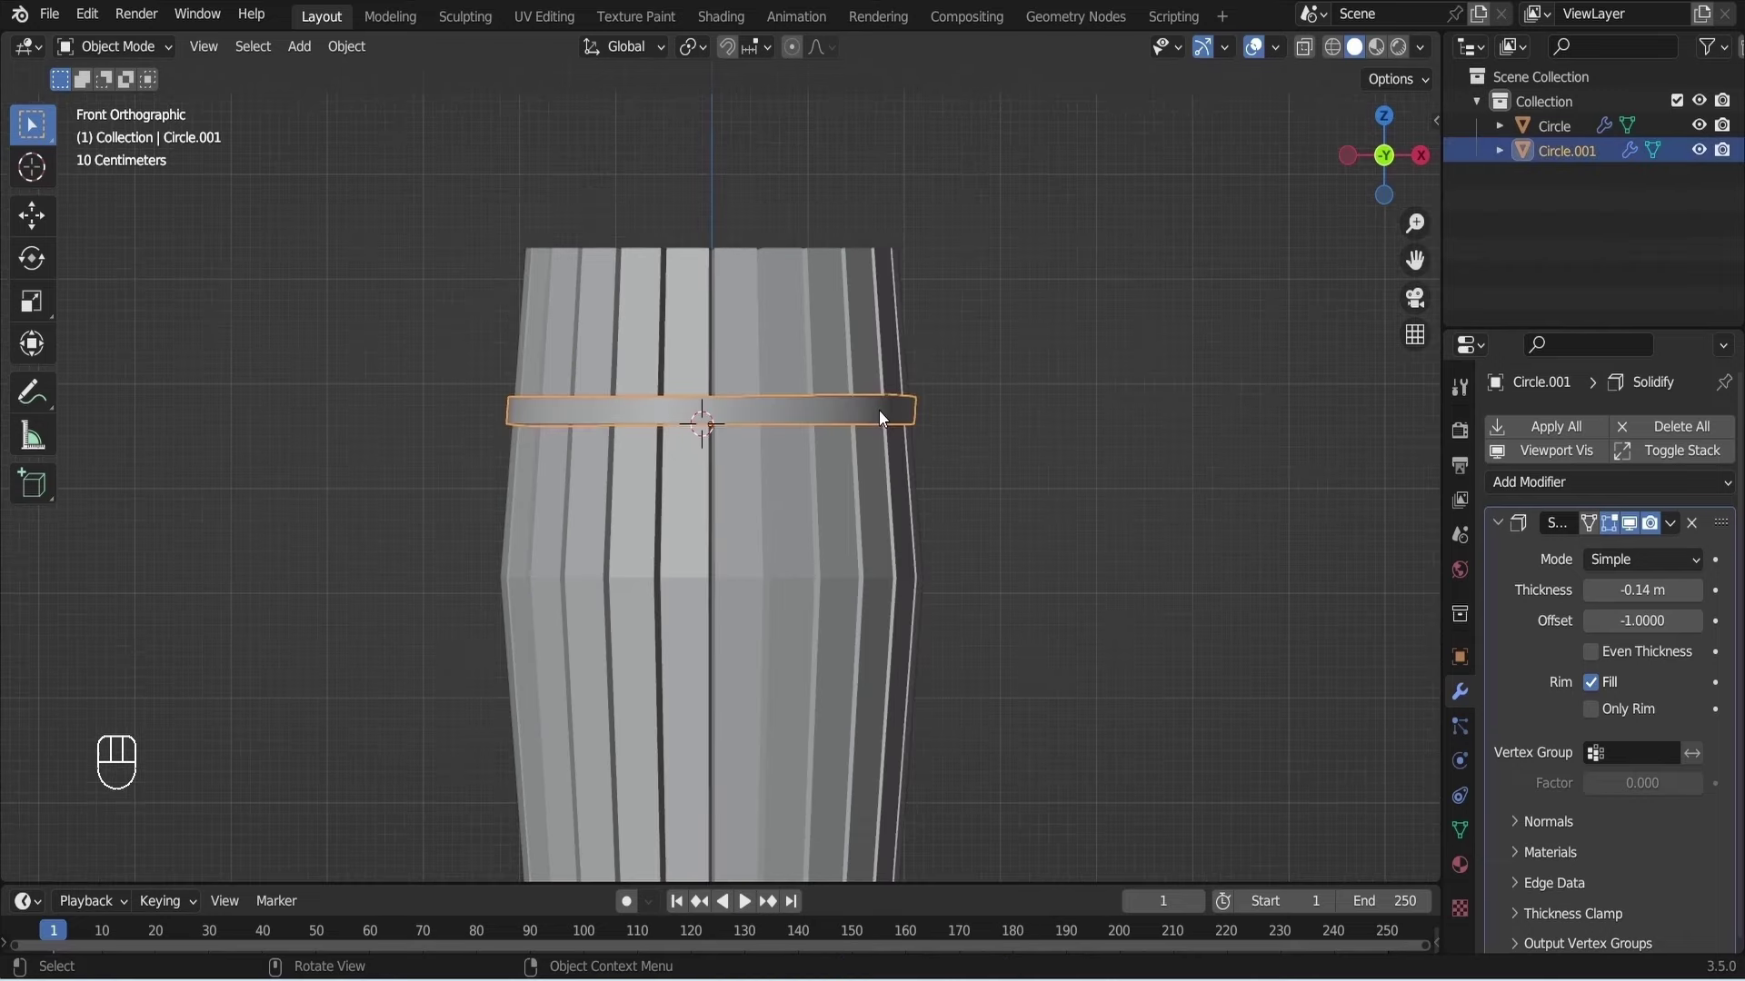
pyautogui.press('g')
pyautogui.press('Escape')
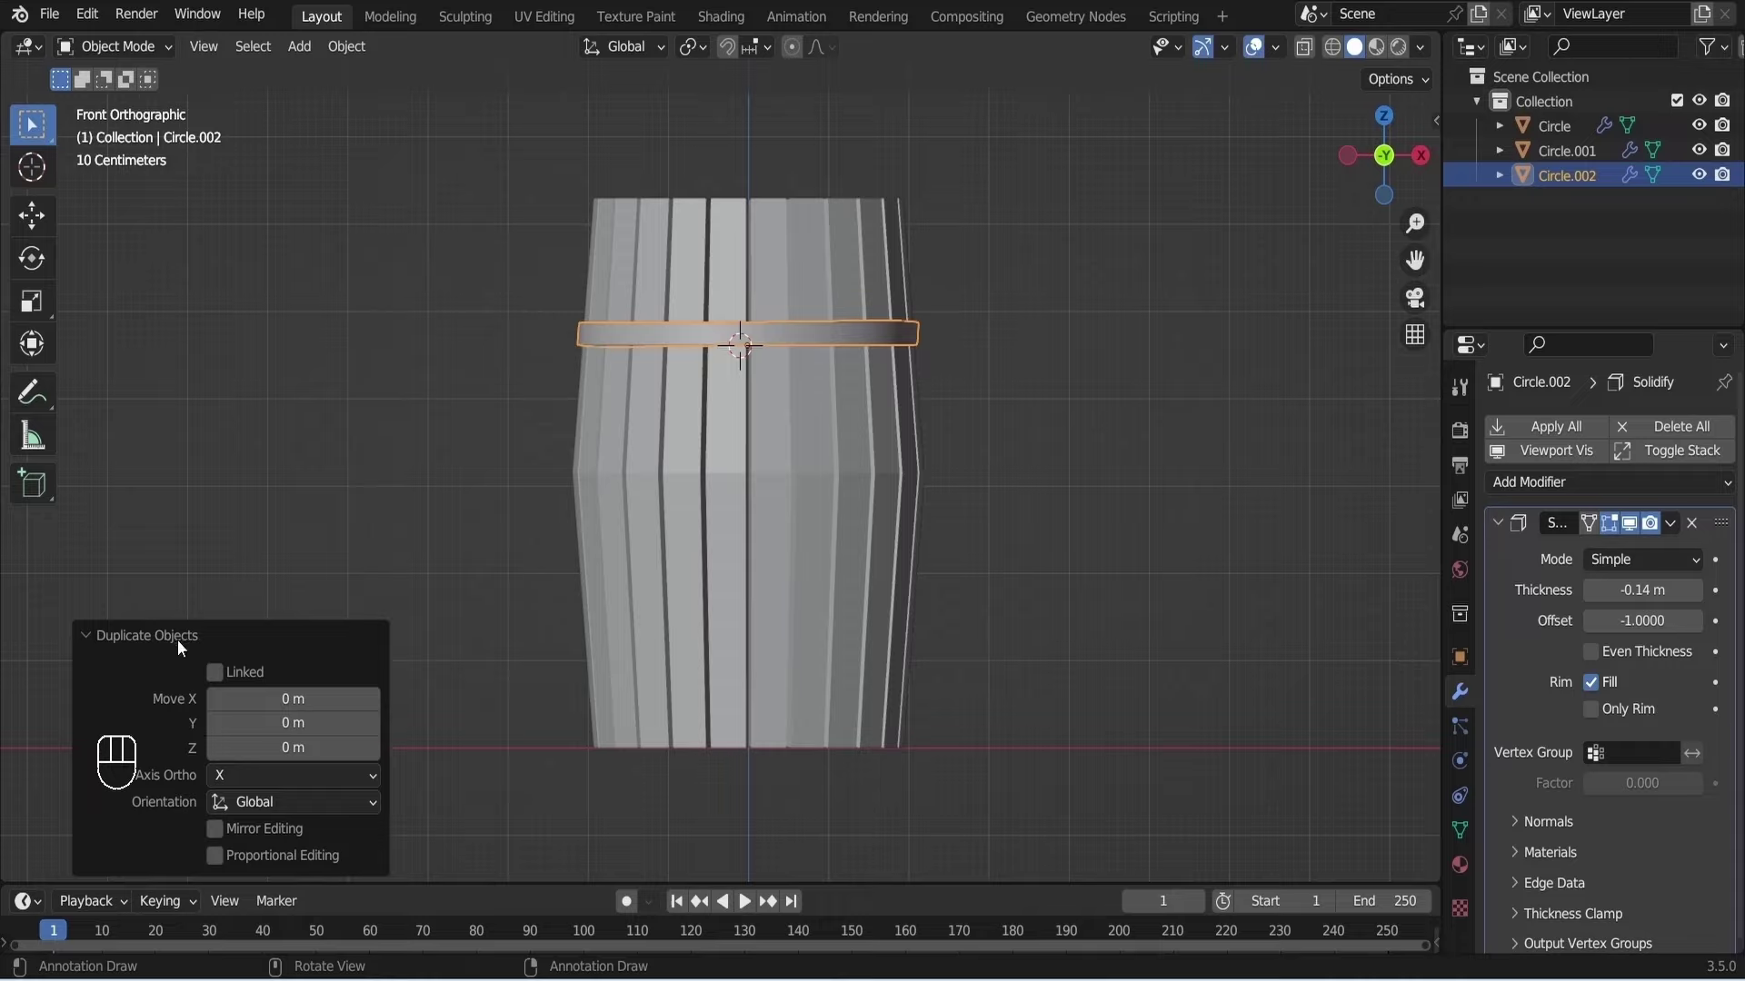
# Copy the hoop again to the barrel's bottom and resave the file.
pyautogui.press('shift+d')
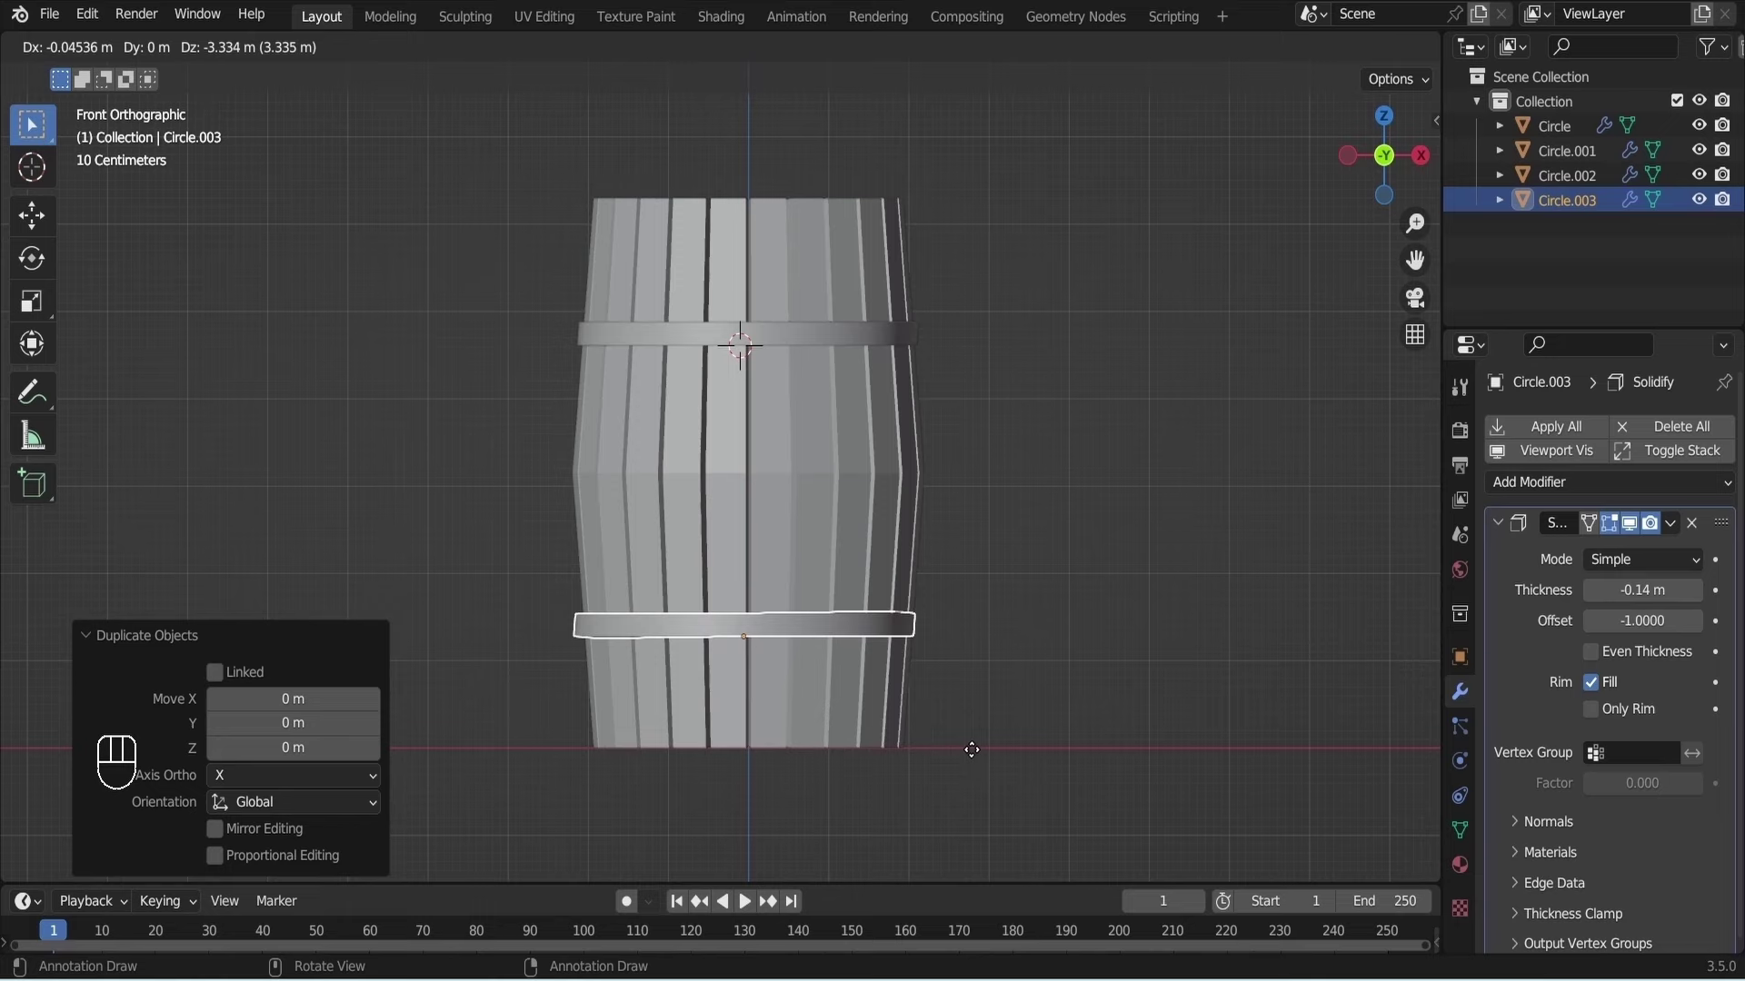
pyautogui.click(979, 751)
pyautogui.click(991, 670)
pyautogui.press('KP_7')
pyautogui.press('KP_1')
pyautogui.press('ctrl+s')
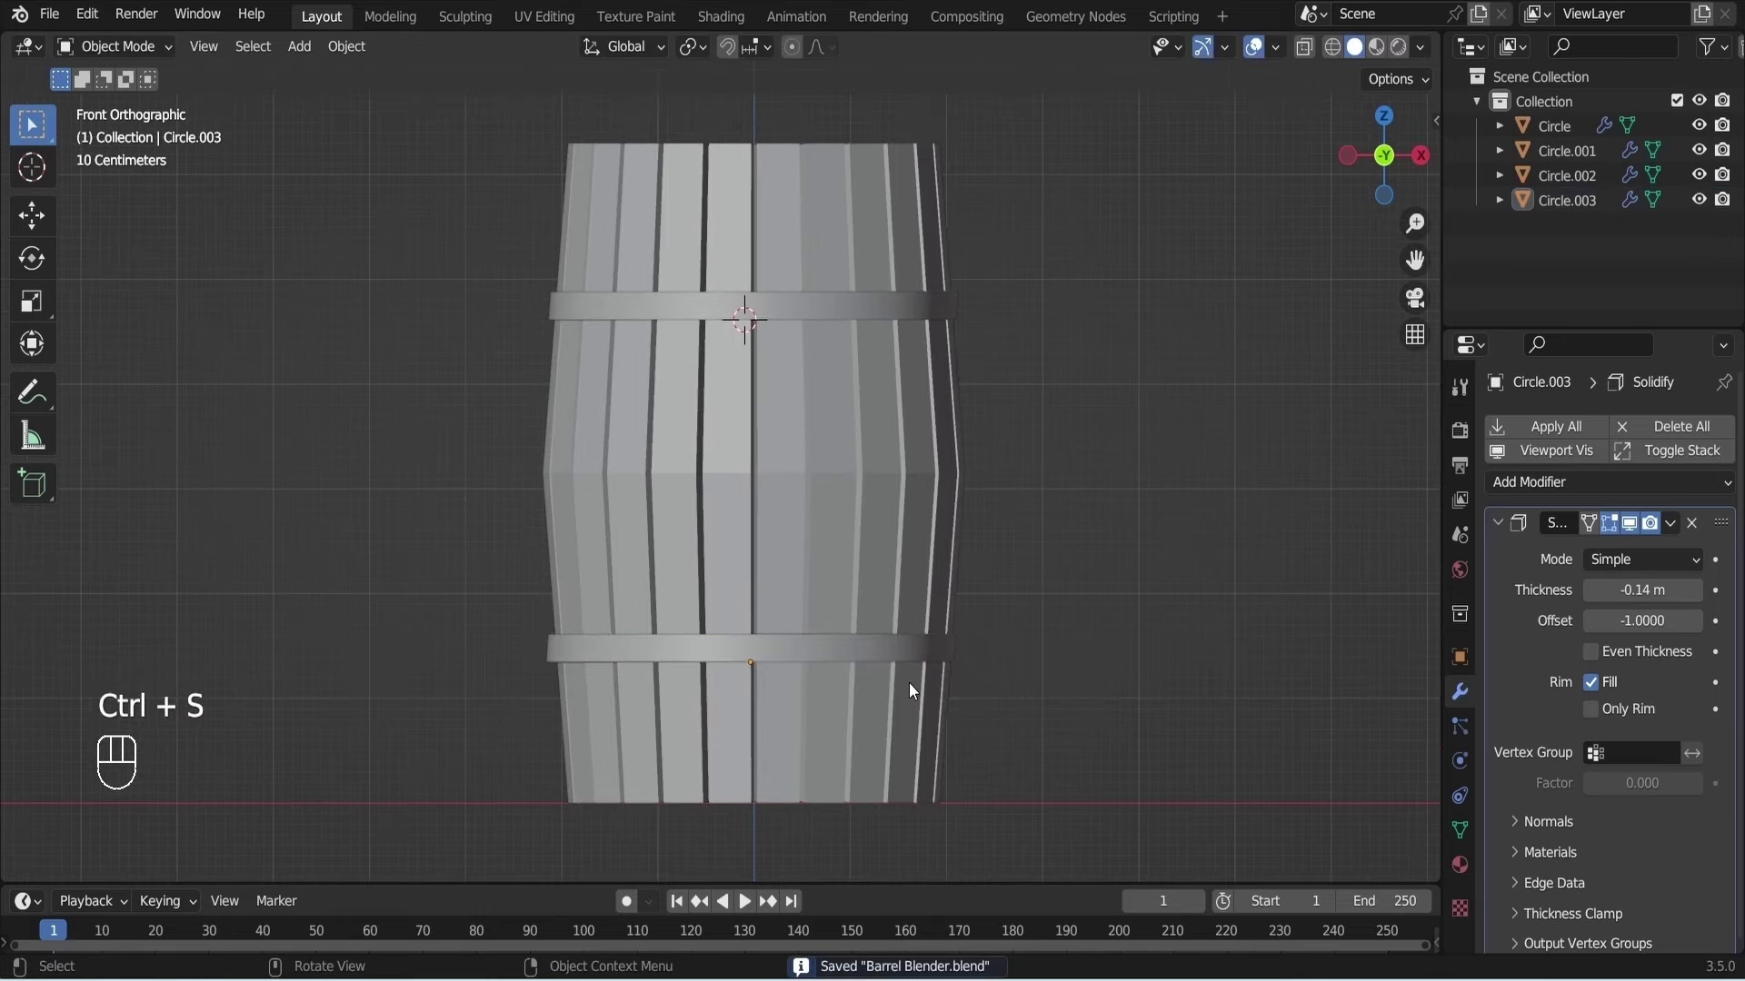
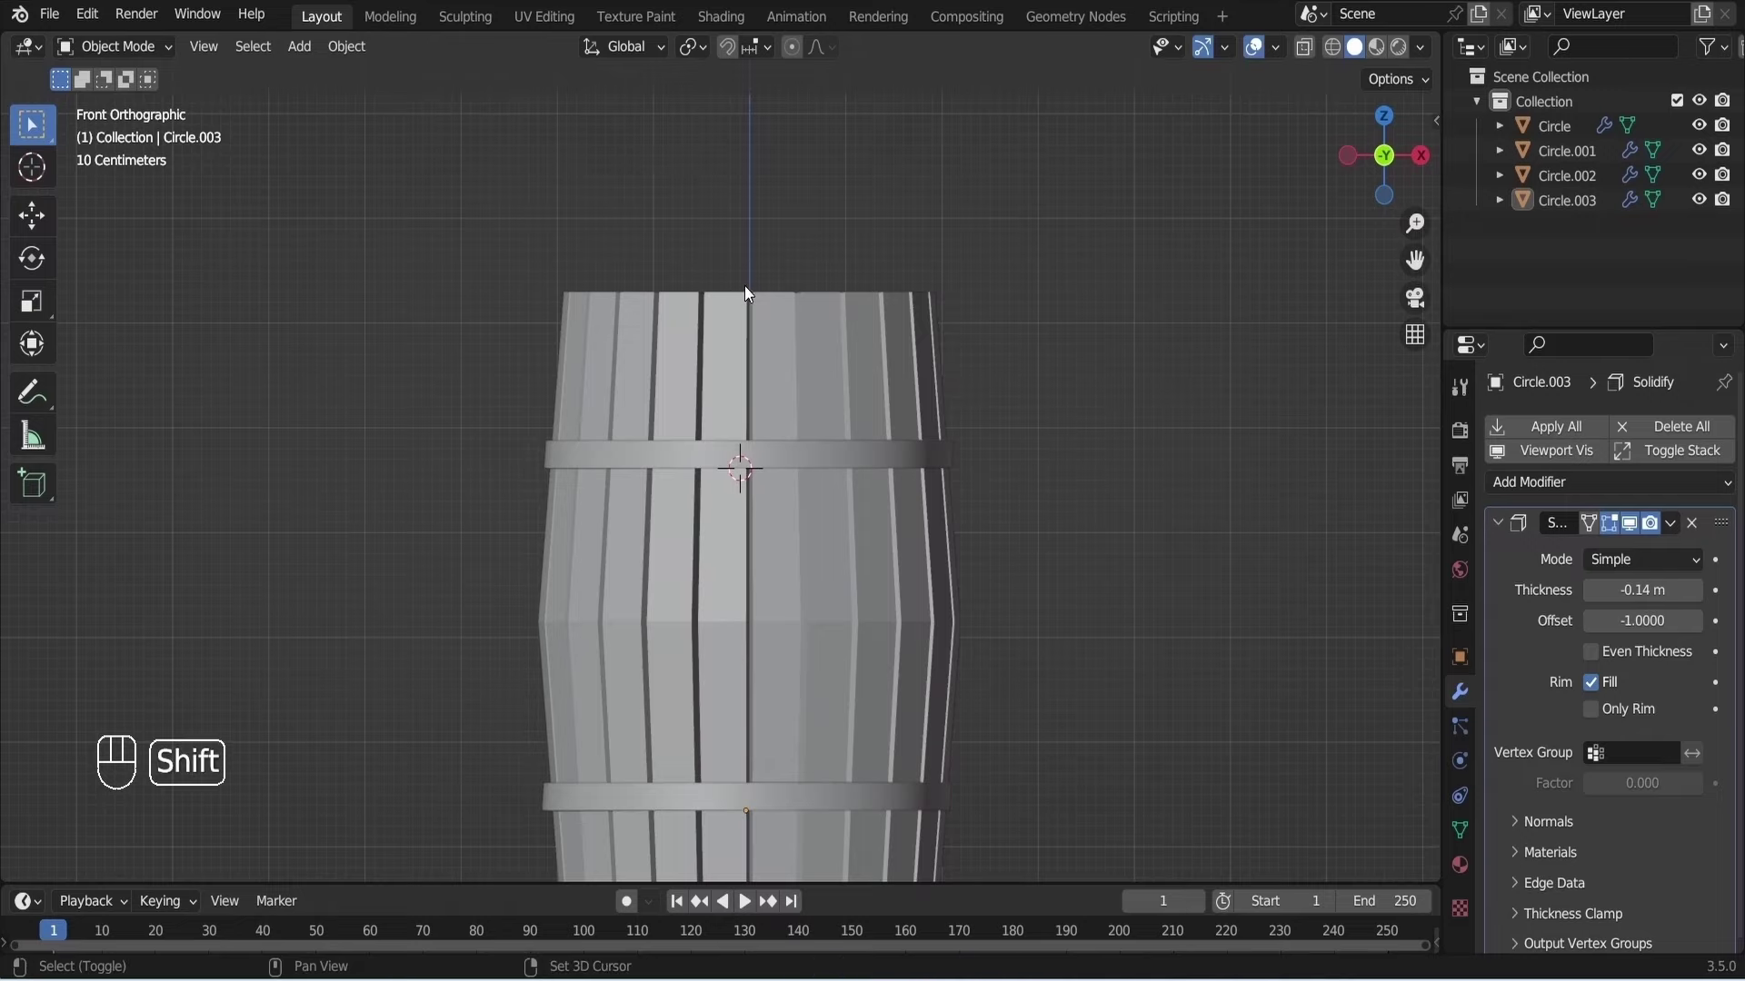
# Place the 3D cursor at the barrel's top and add a new circle there.
pyautogui.click(748, 291)
pyautogui.press('shift+a')
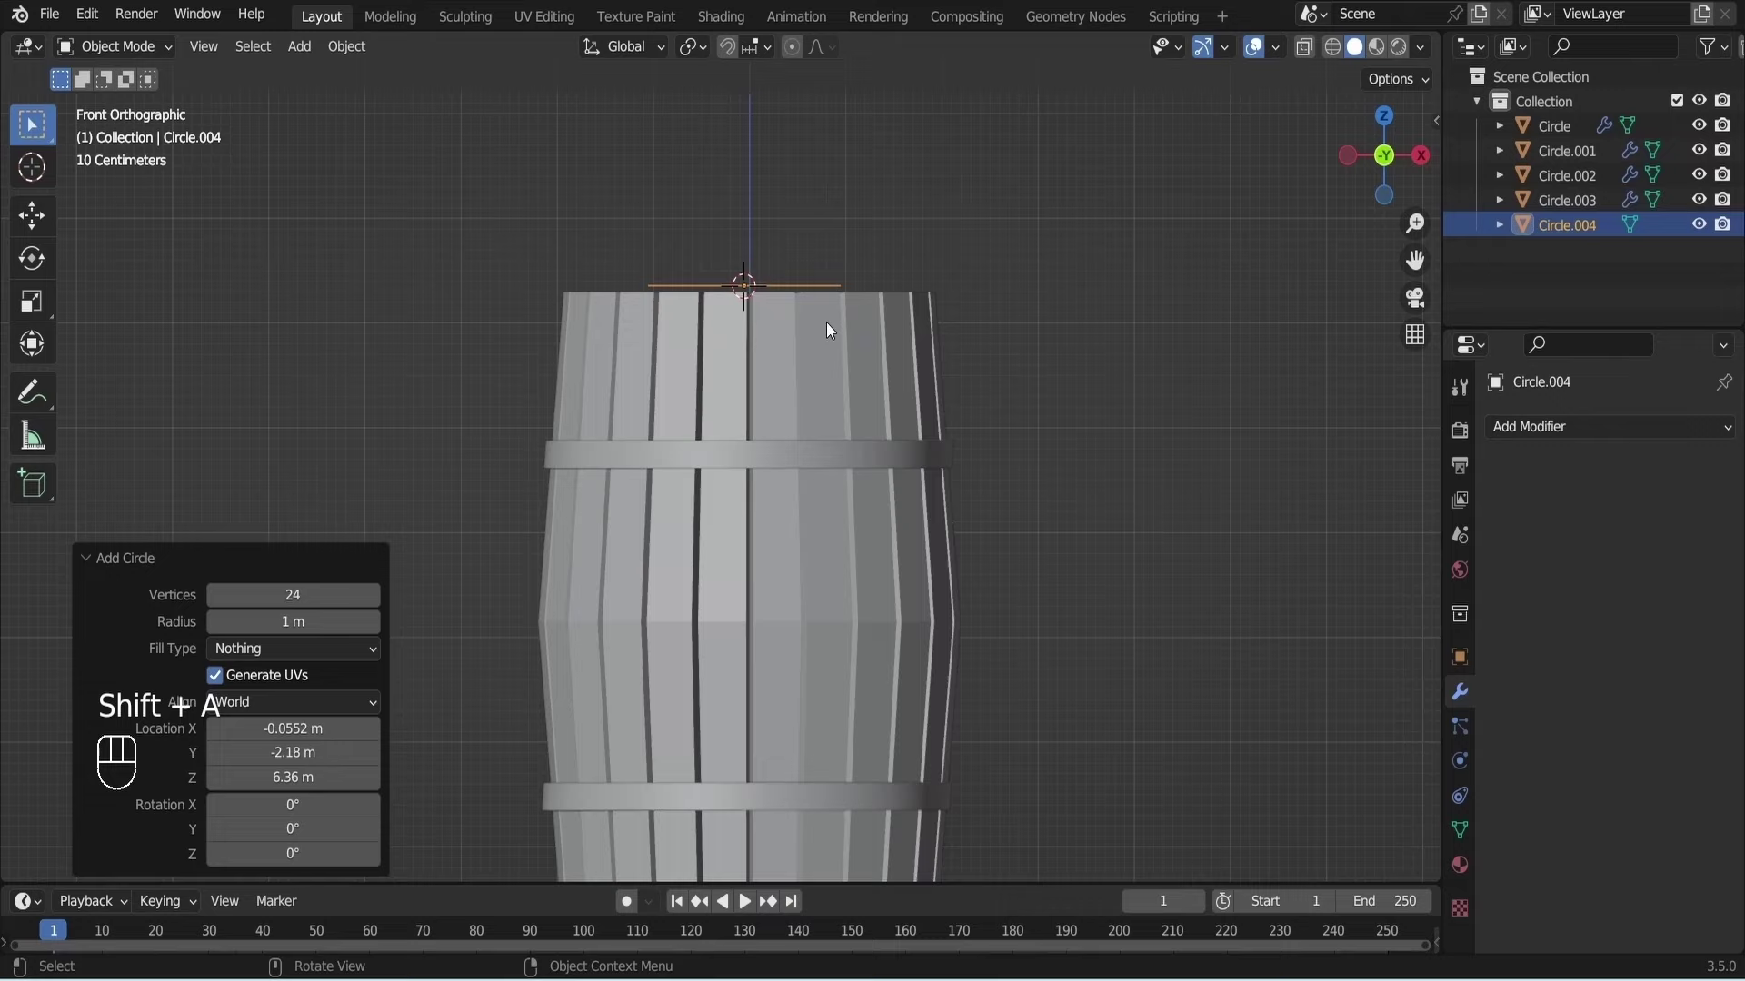
# Scale and move the circle onto the barrel's top rim and resave.
pyautogui.press('s')
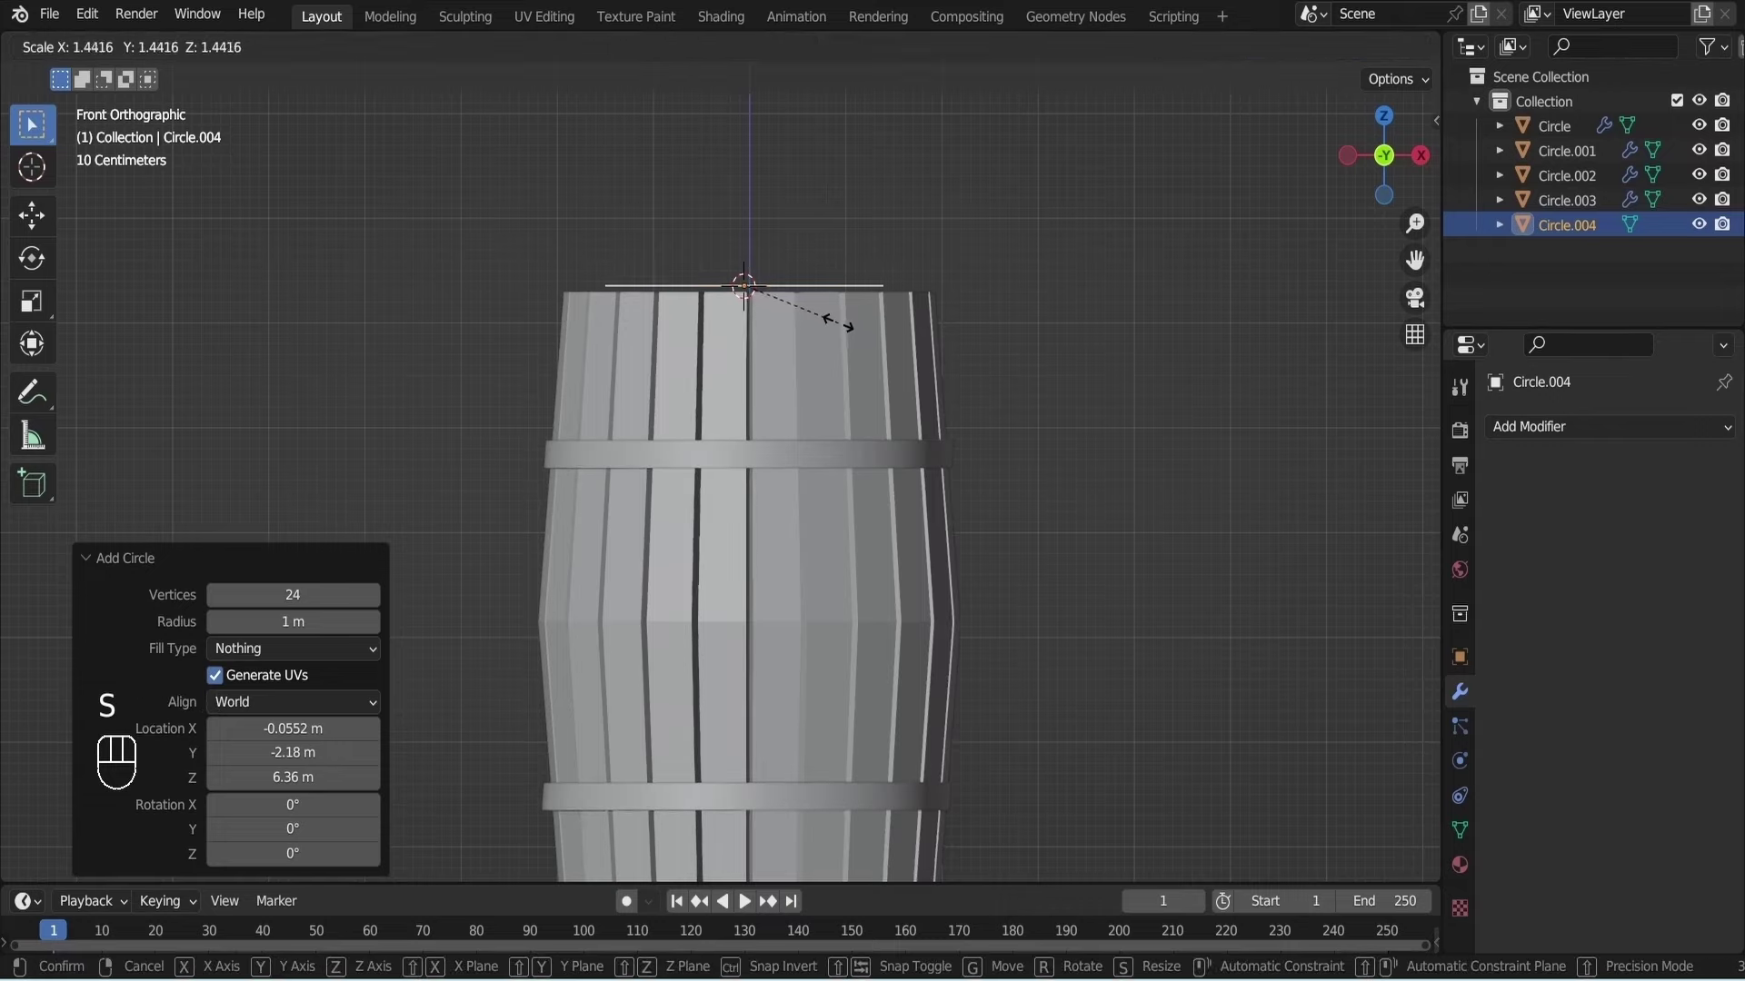
pyautogui.click(864, 334)
pyautogui.press('g')
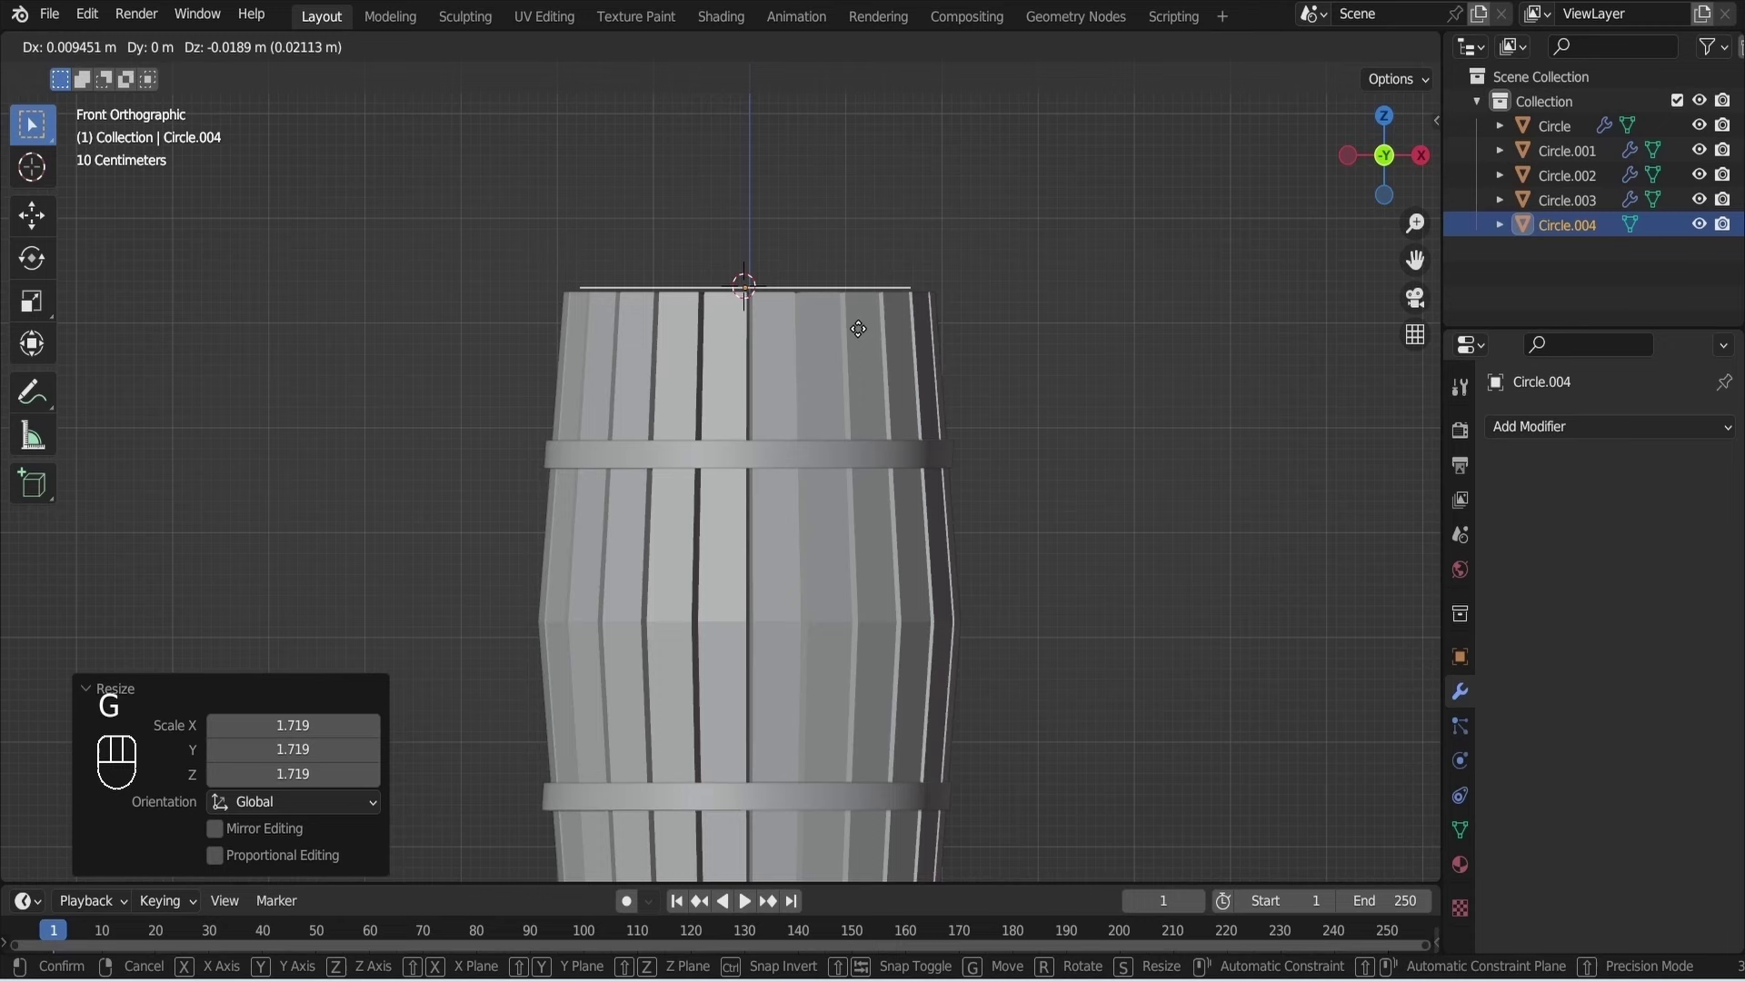
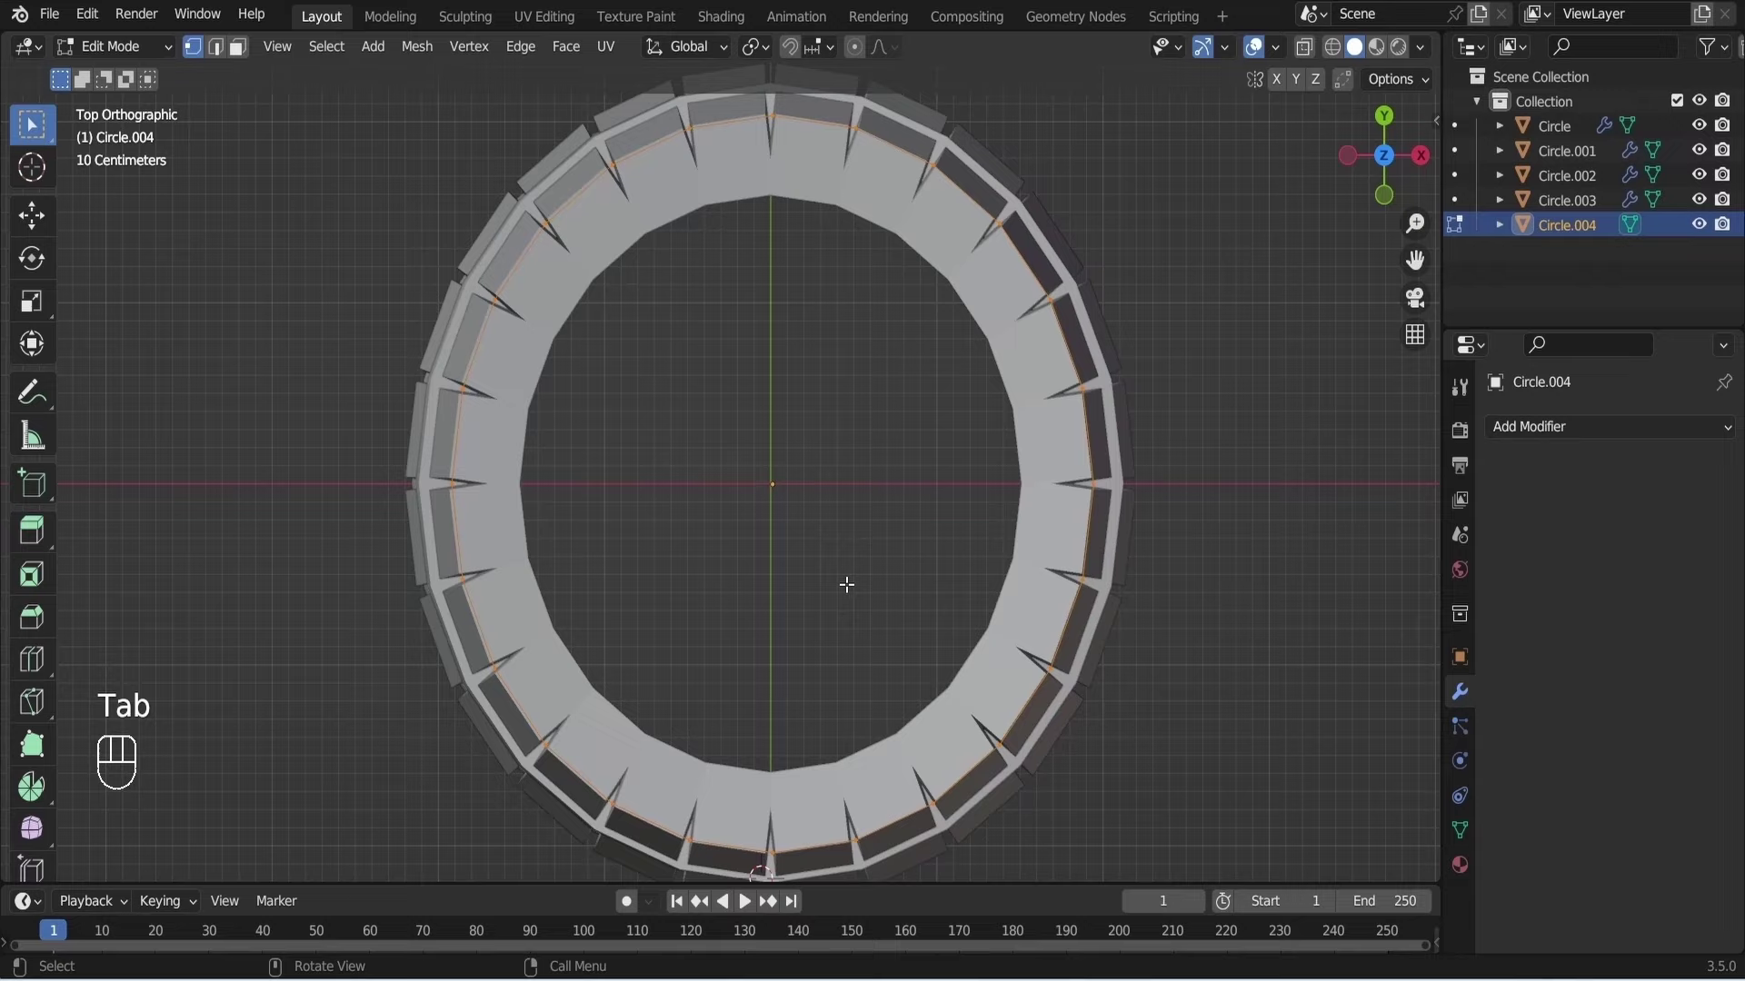
pyautogui.press('ctrl+s')
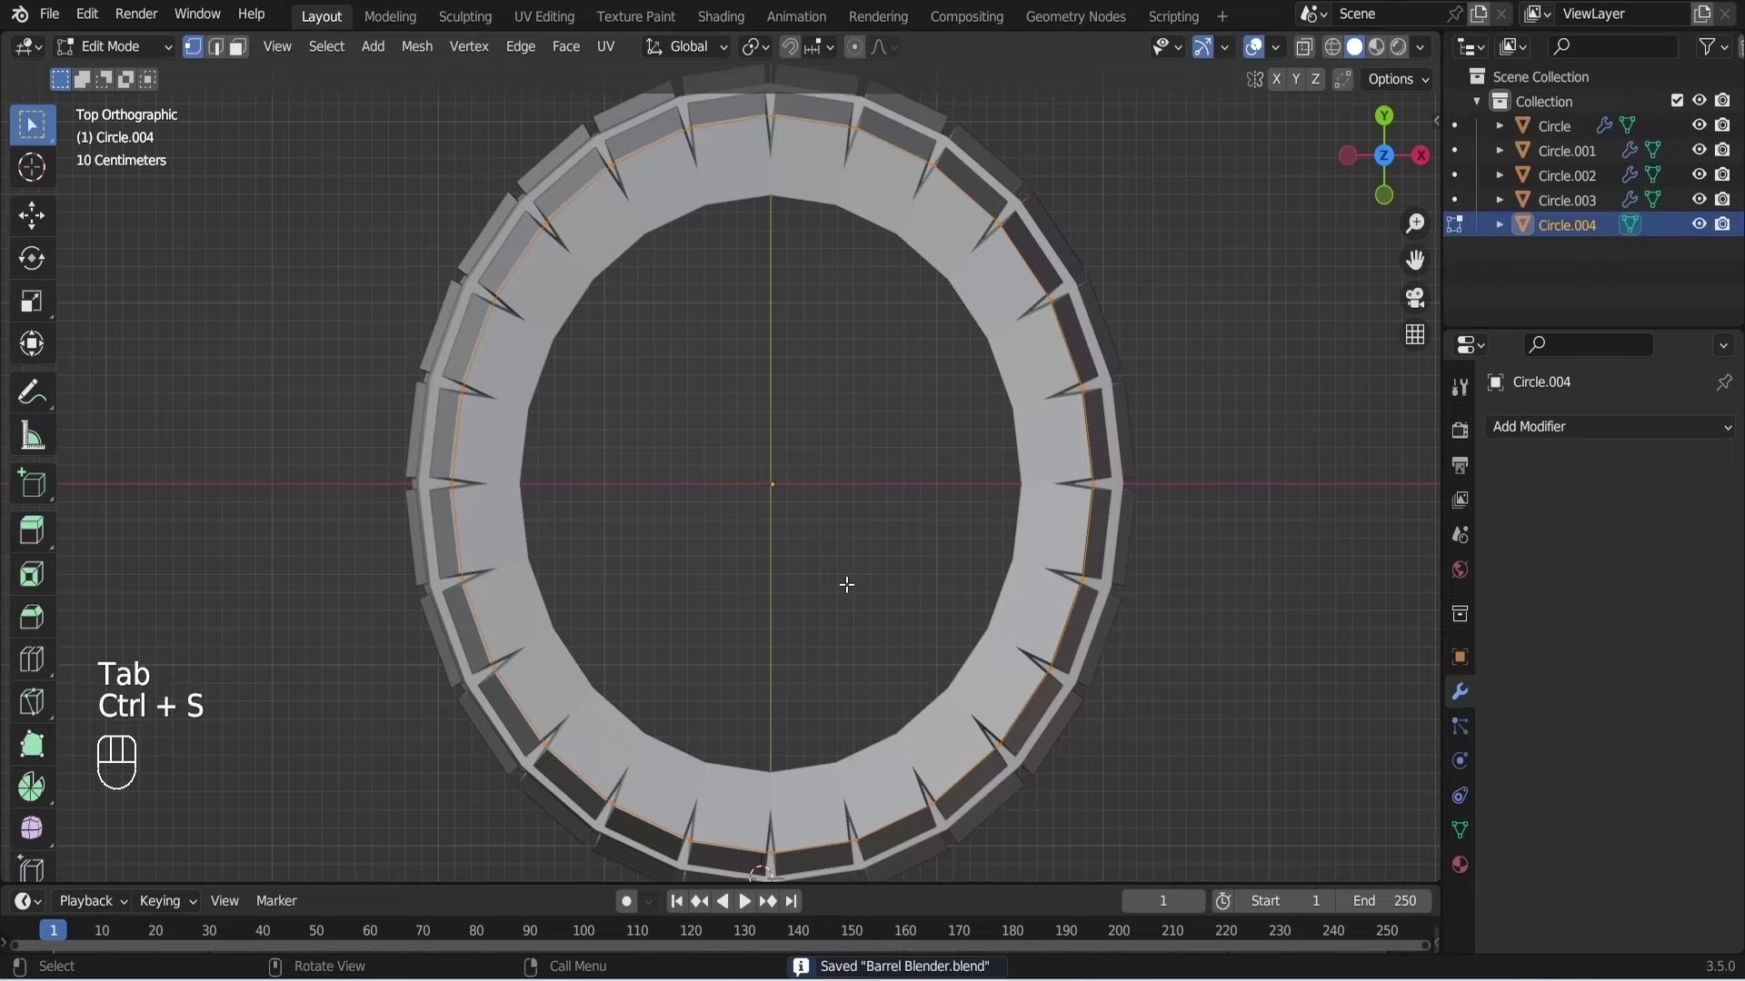
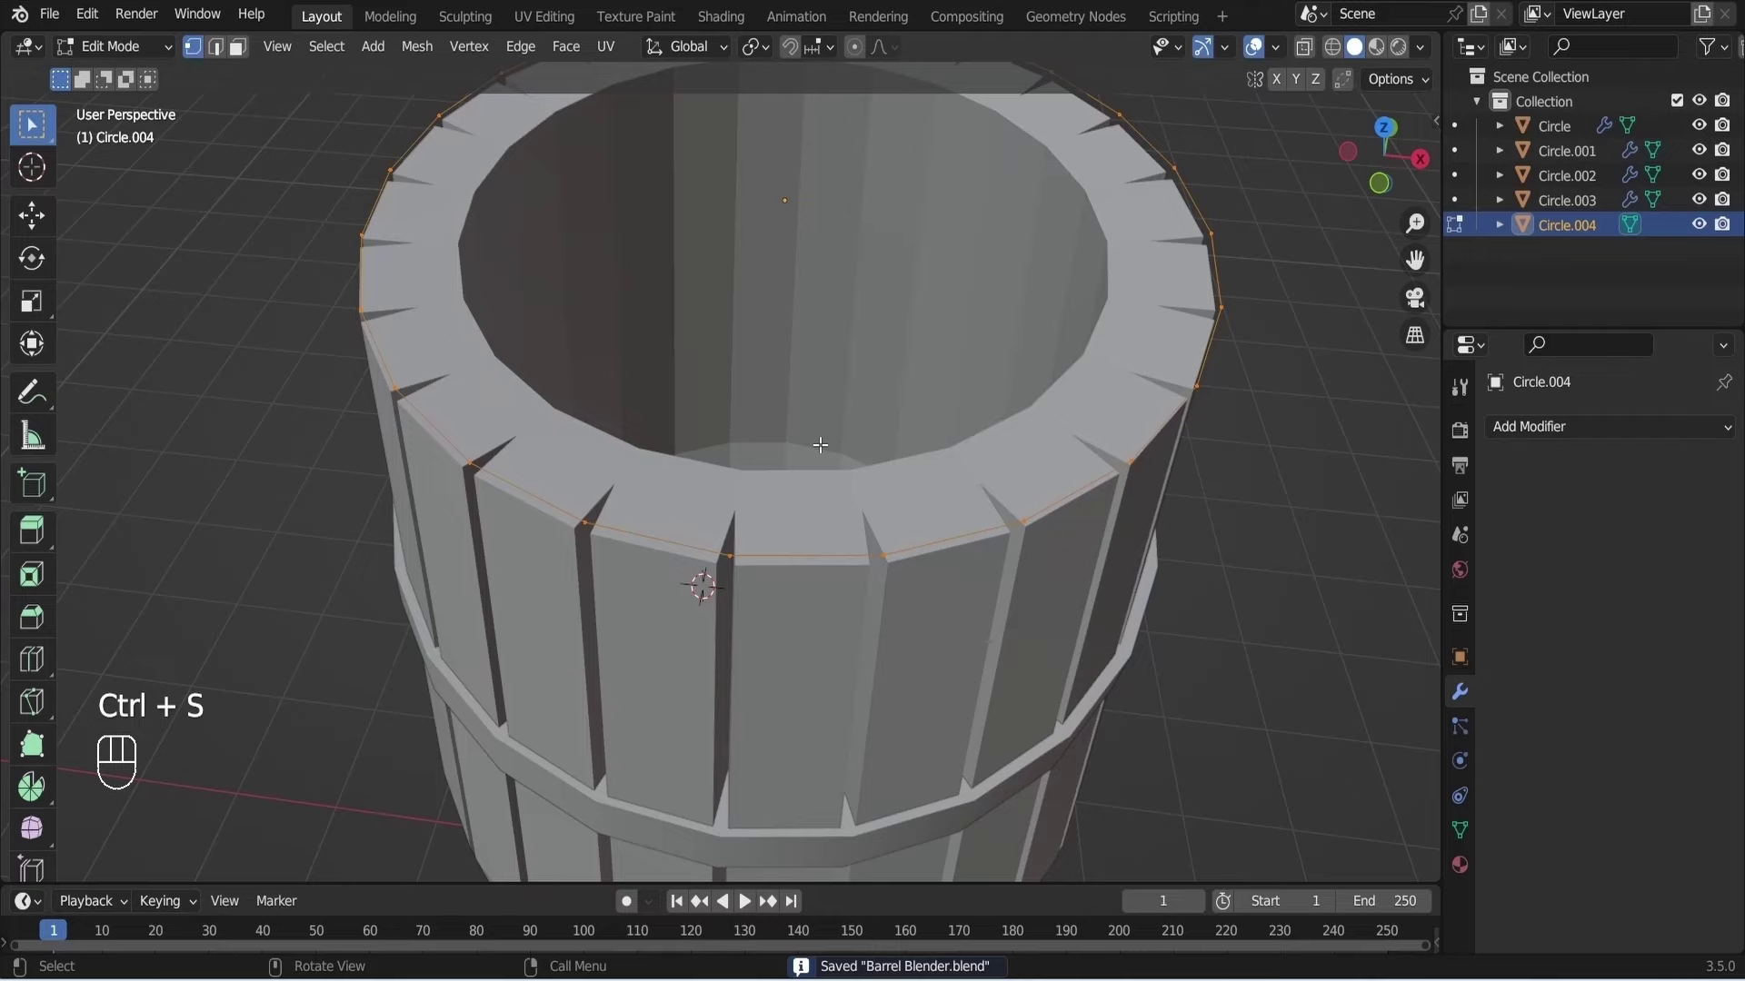
pyautogui.press('KP_1')
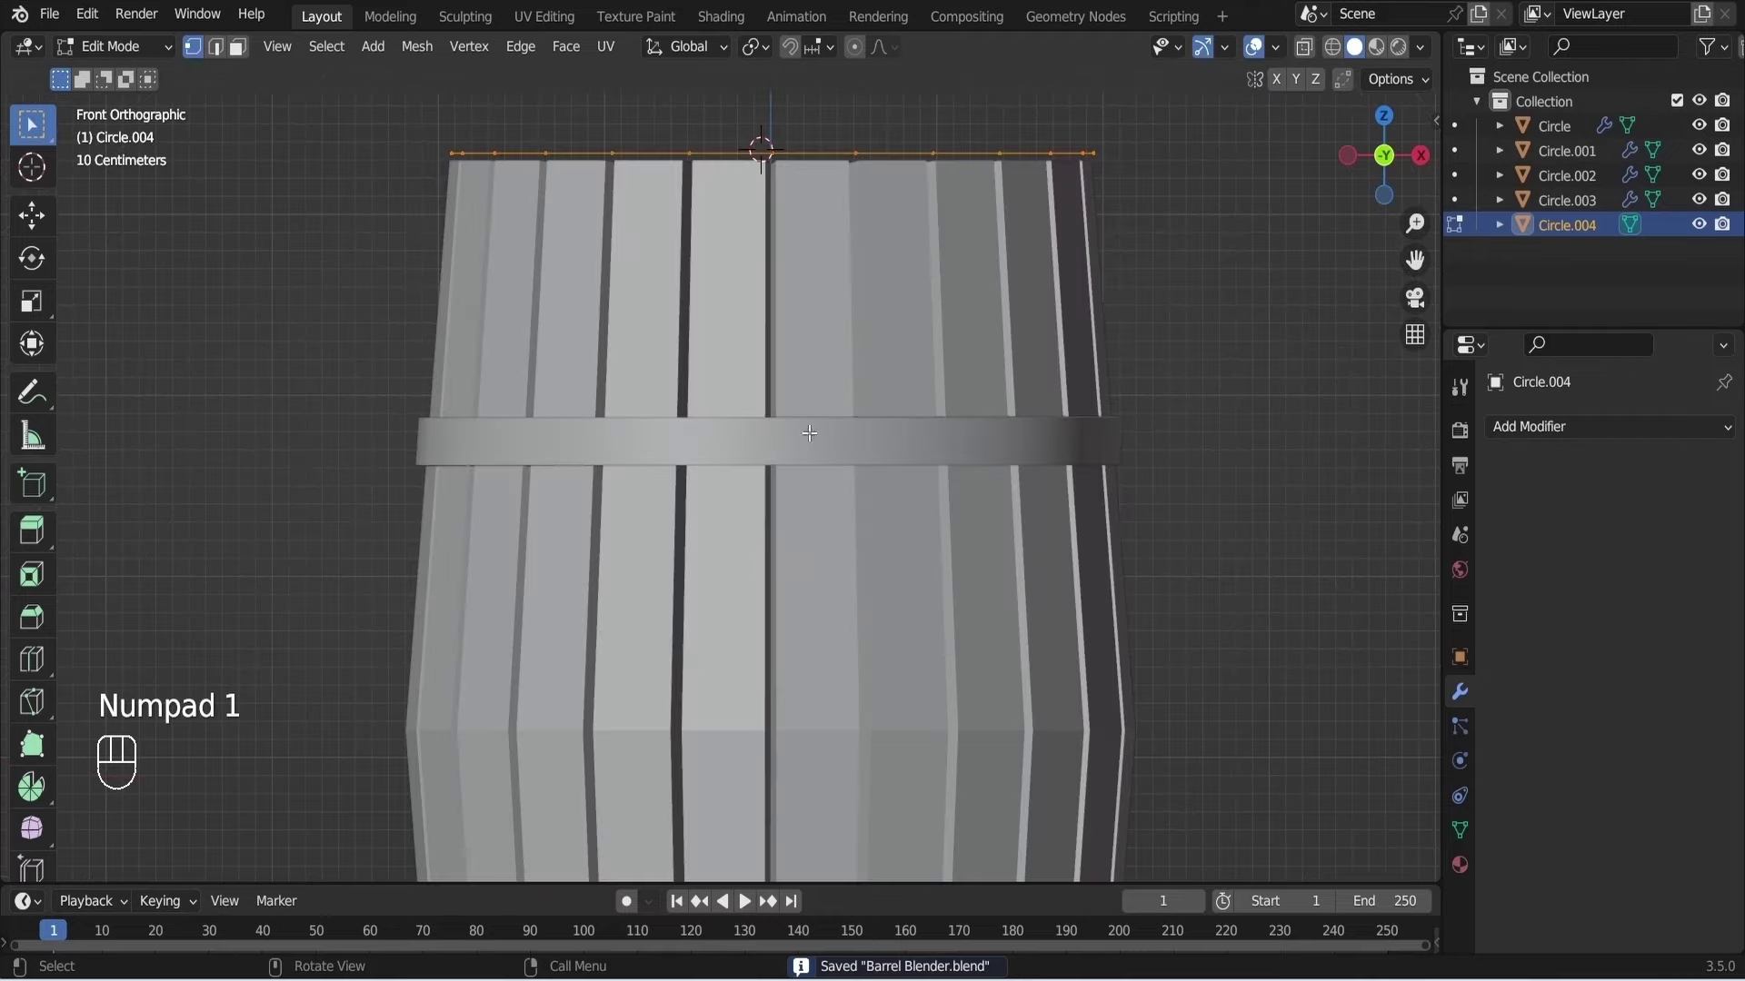
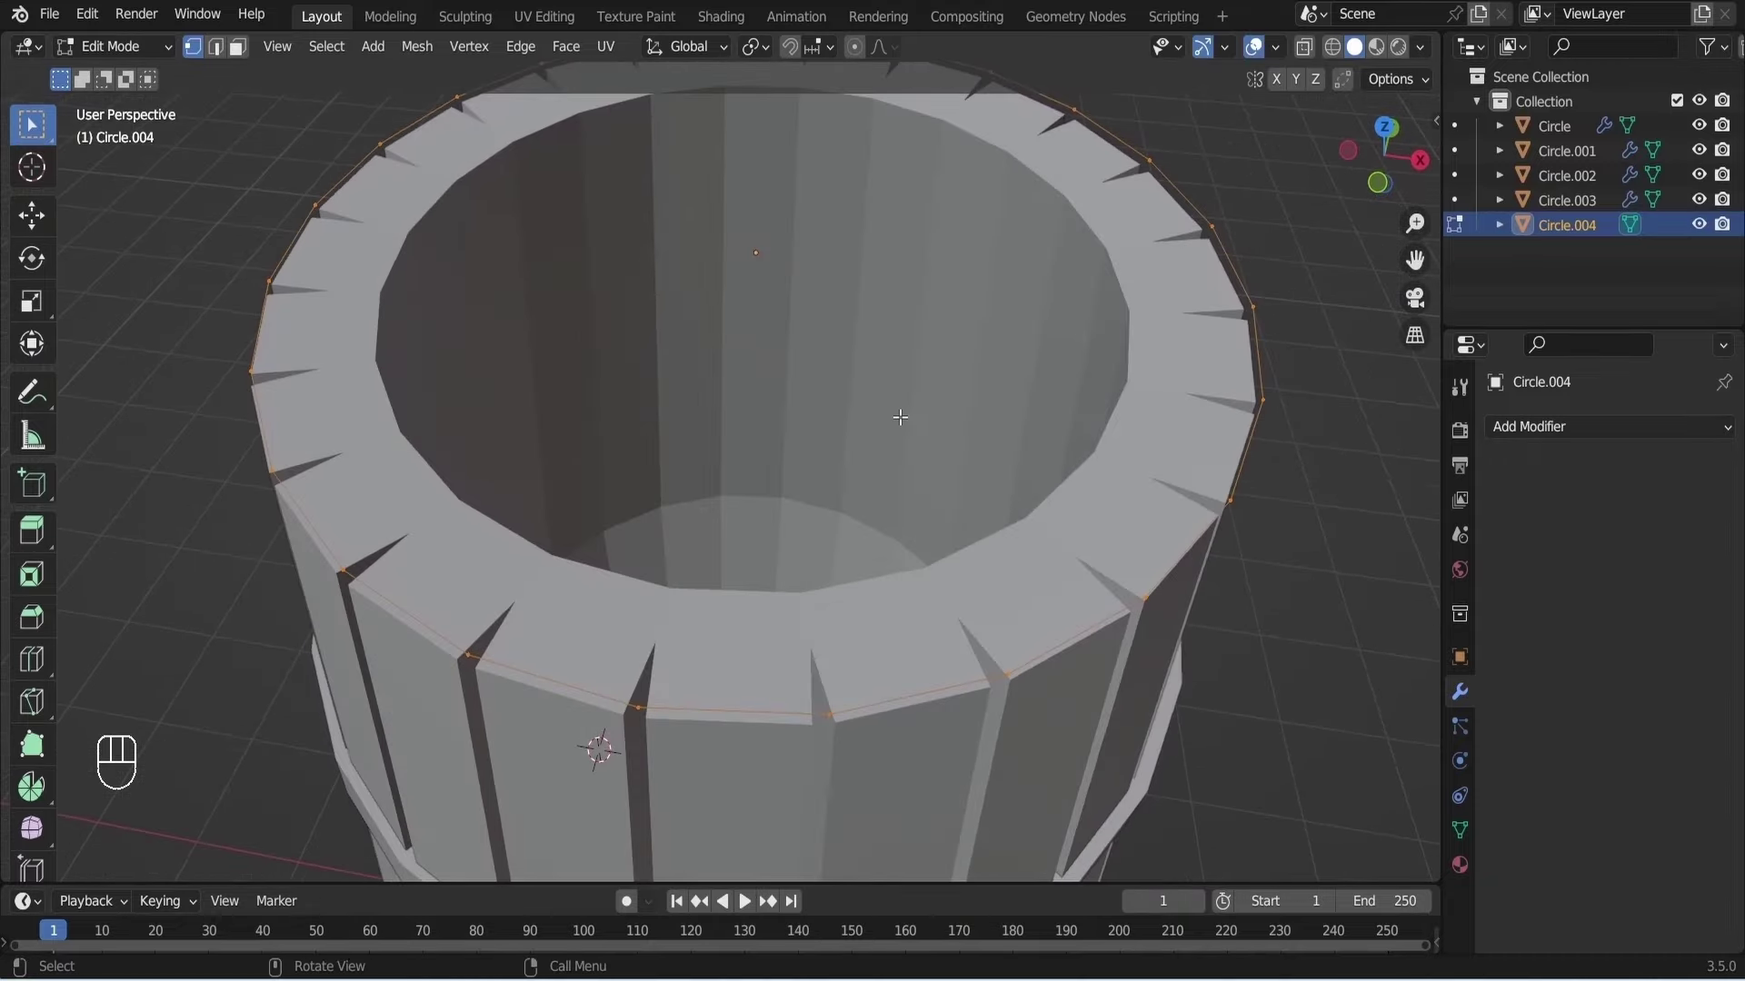
# Extrude the rim circle into a thin top cap band and resave the file.
pyautogui.press('f')
pyautogui.press('KP_1')
pyautogui.press('e')
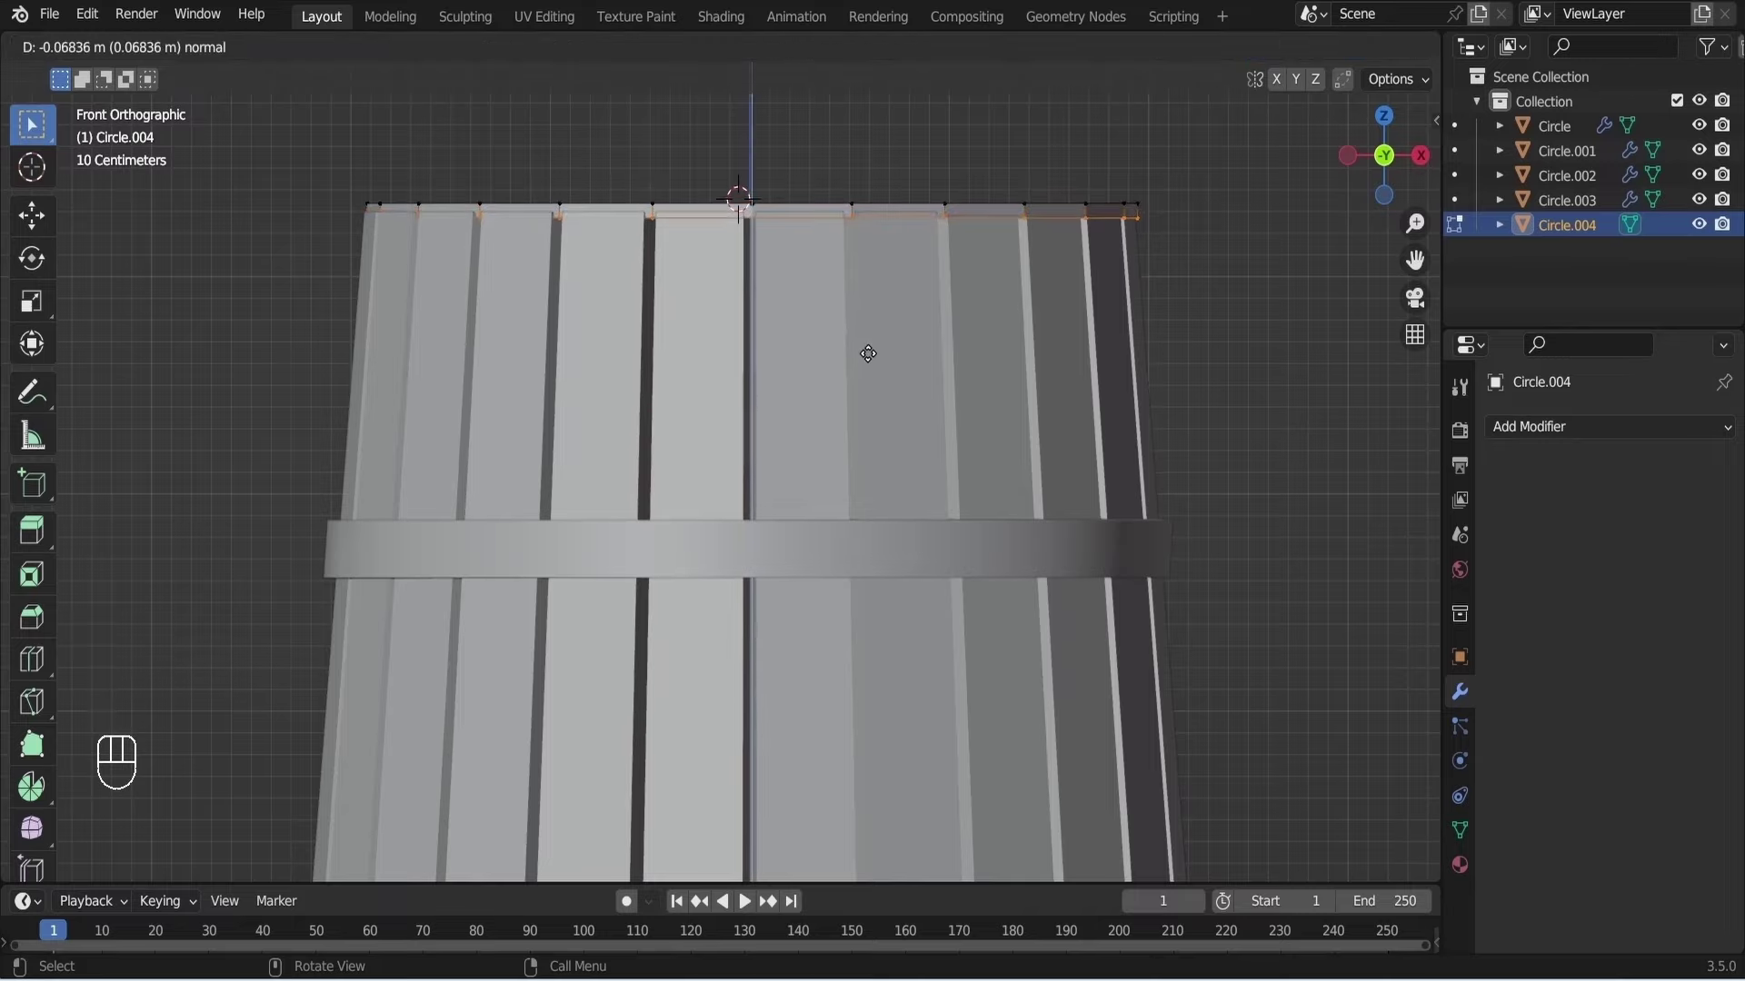
pyautogui.press('ctrl+s')
pyautogui.press('KP_1')
pyautogui.click(986, 567)
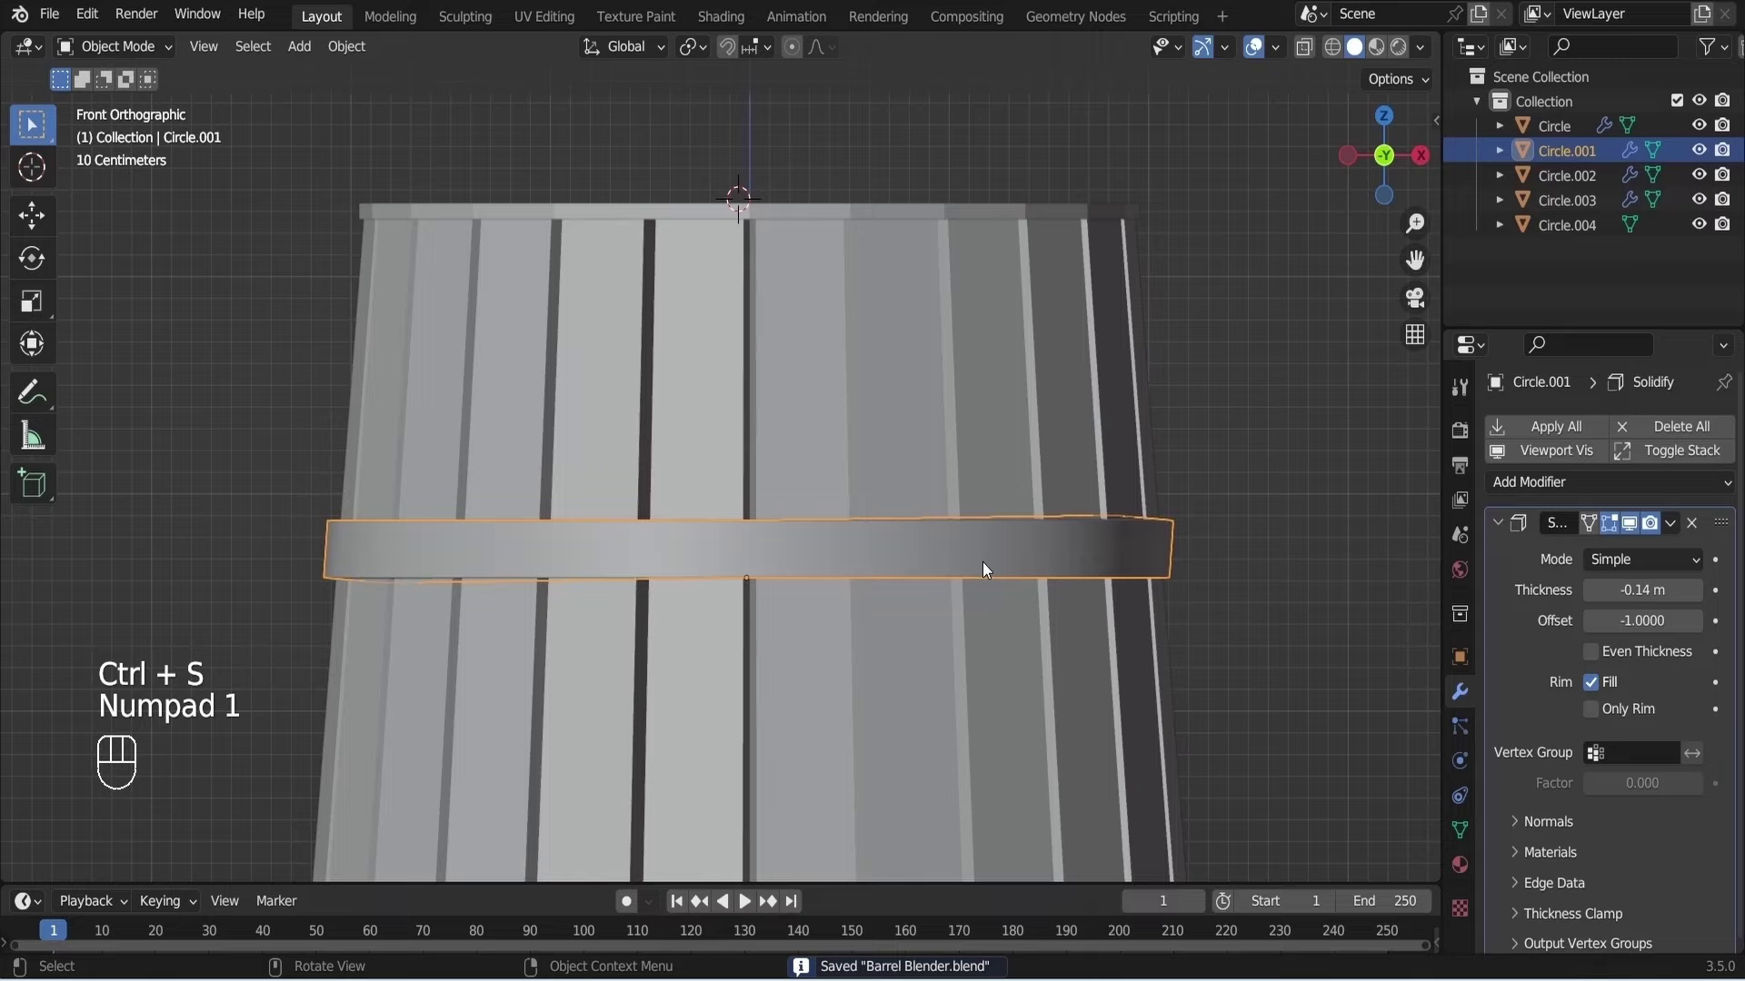
# Duplicate the middle hoop to the barrel top, resave, then hide that top copy.
pyautogui.press('shift+d')
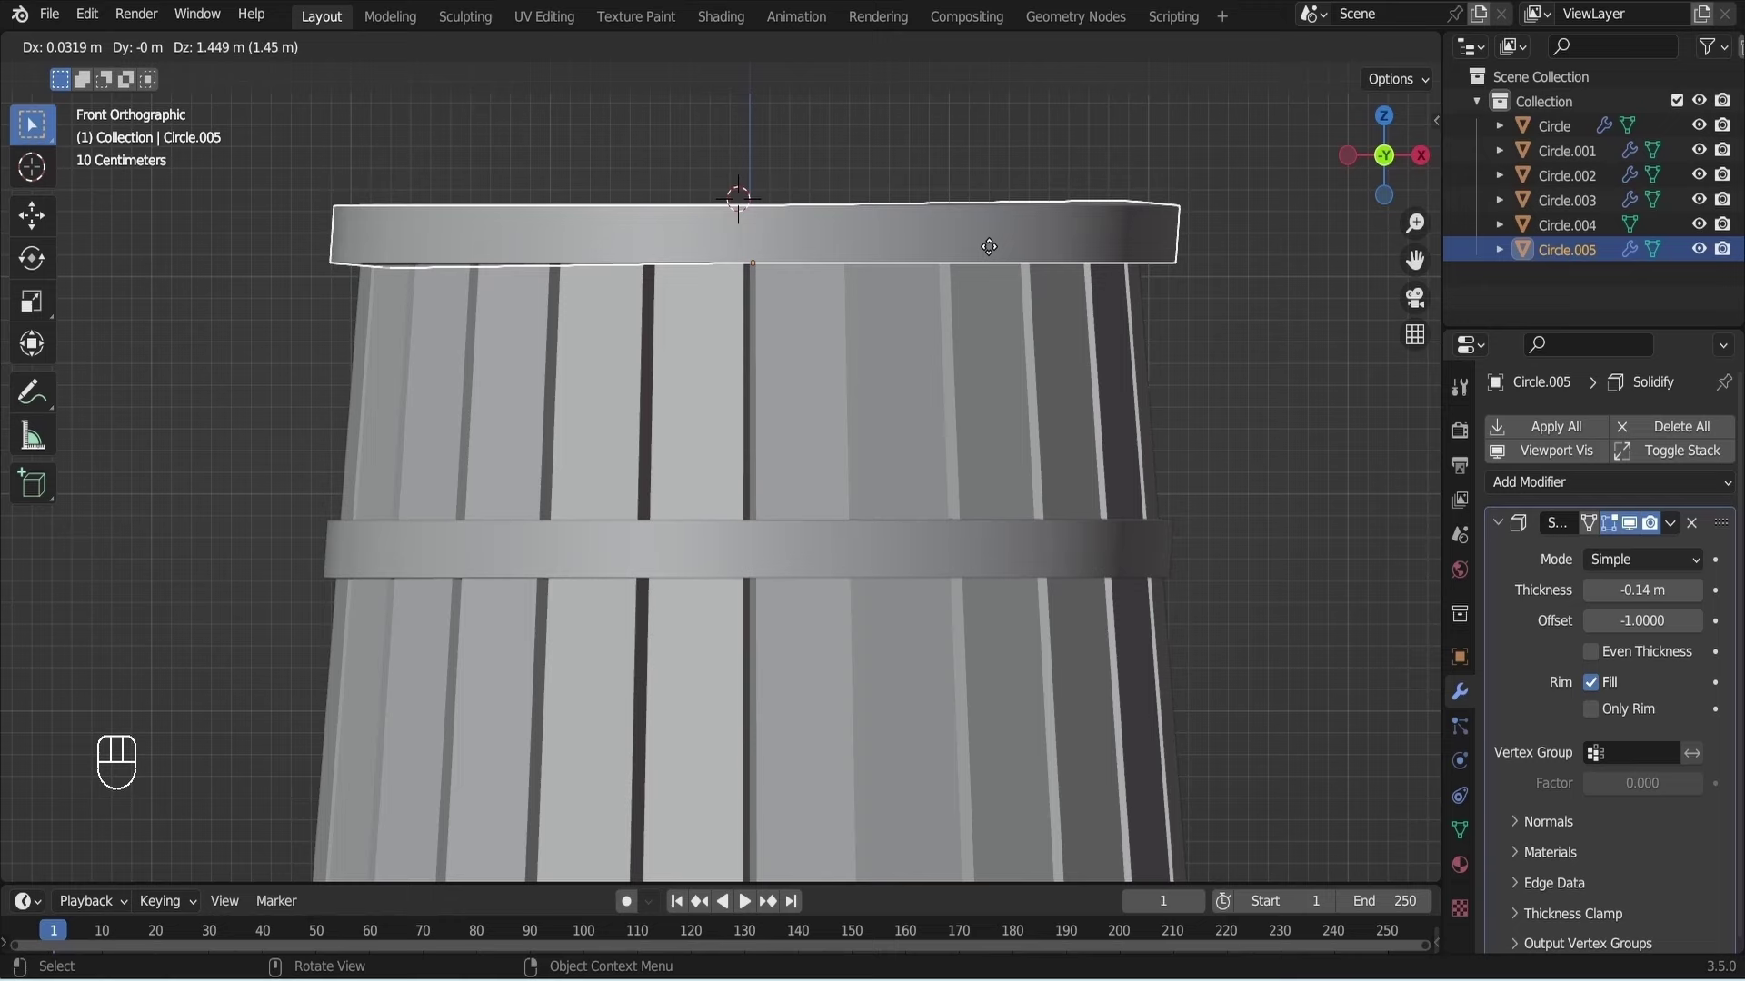
pyautogui.click(993, 250)
pyautogui.press('KP_7')
pyautogui.press('ctrl+s')
pyautogui.click(853, 235)
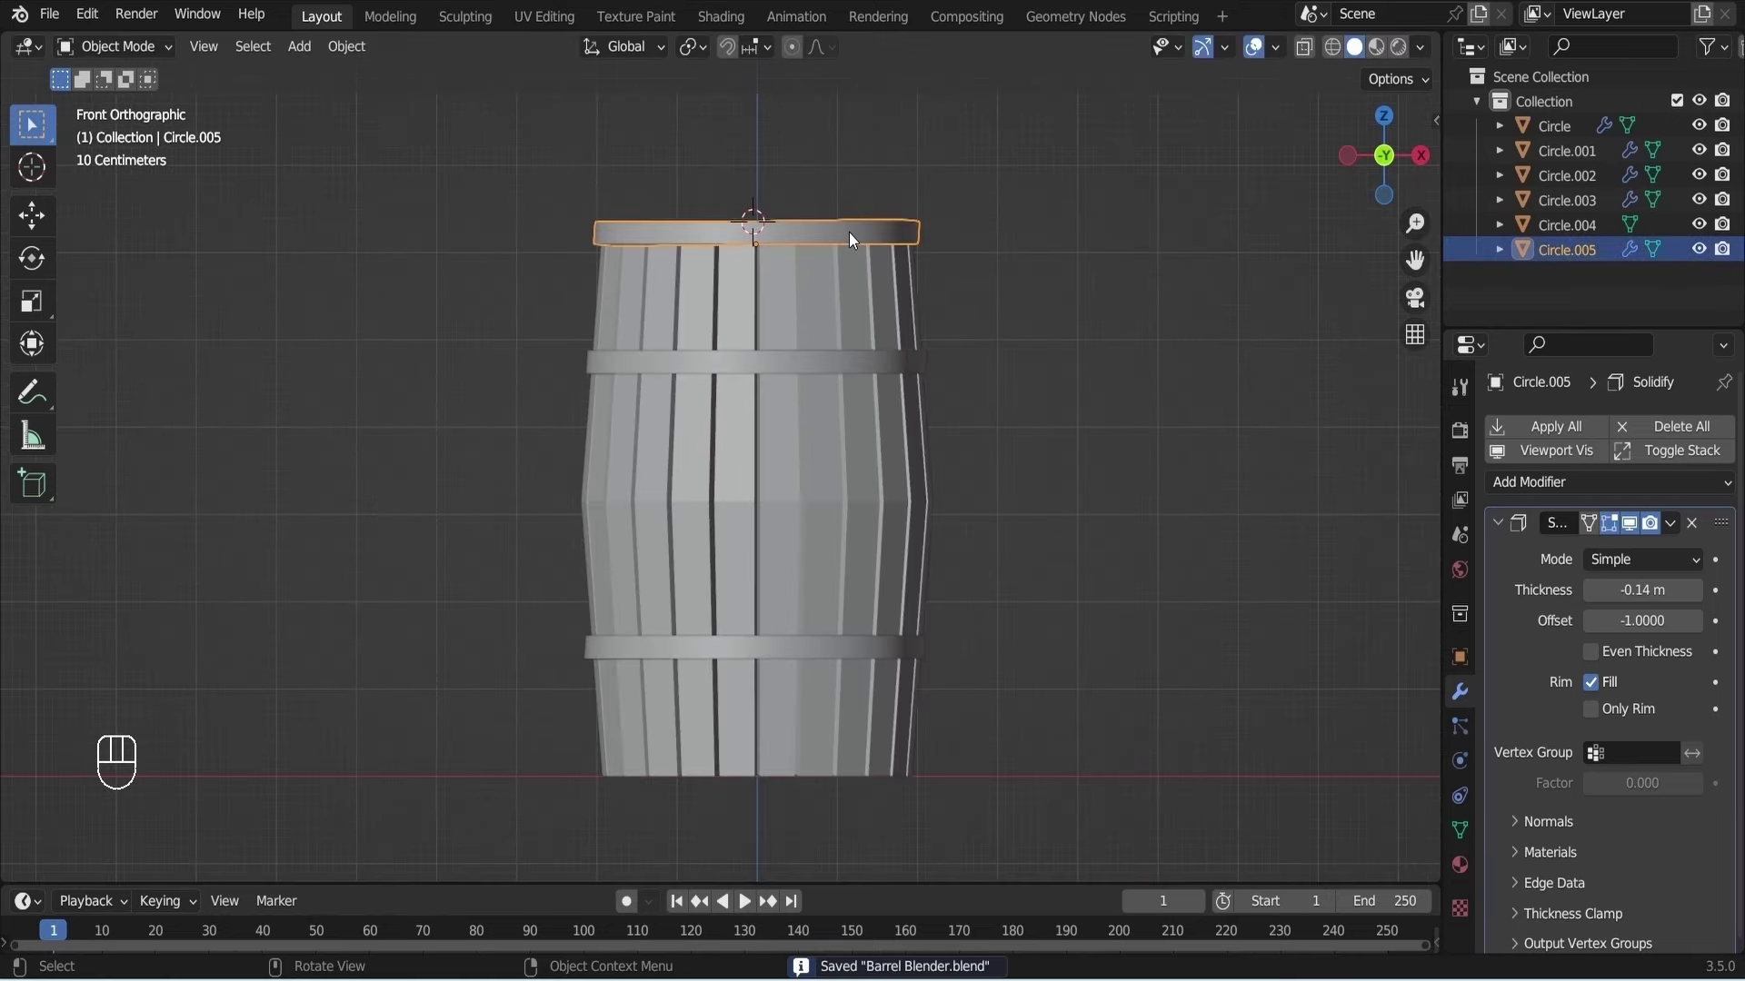
pyautogui.press('h')
pyautogui.click(832, 227)
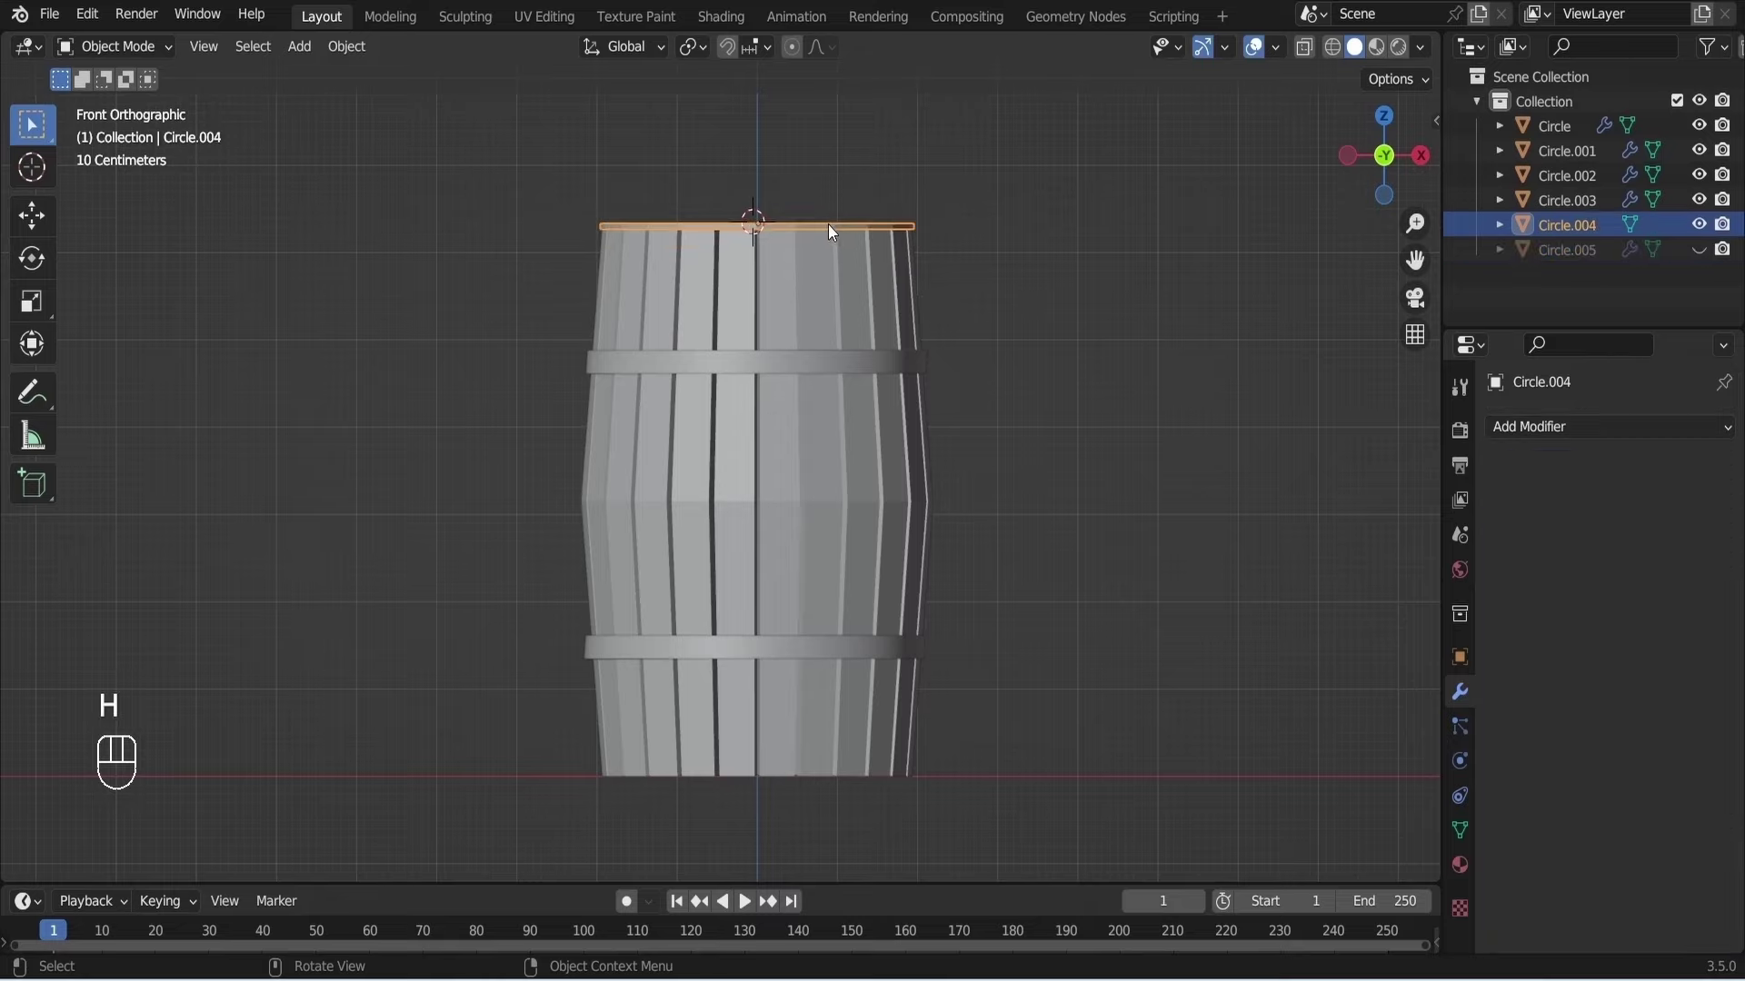
# Duplicate the top cap to the barrel bottom and rotate it 90° into place.
pyautogui.press('shift+d')
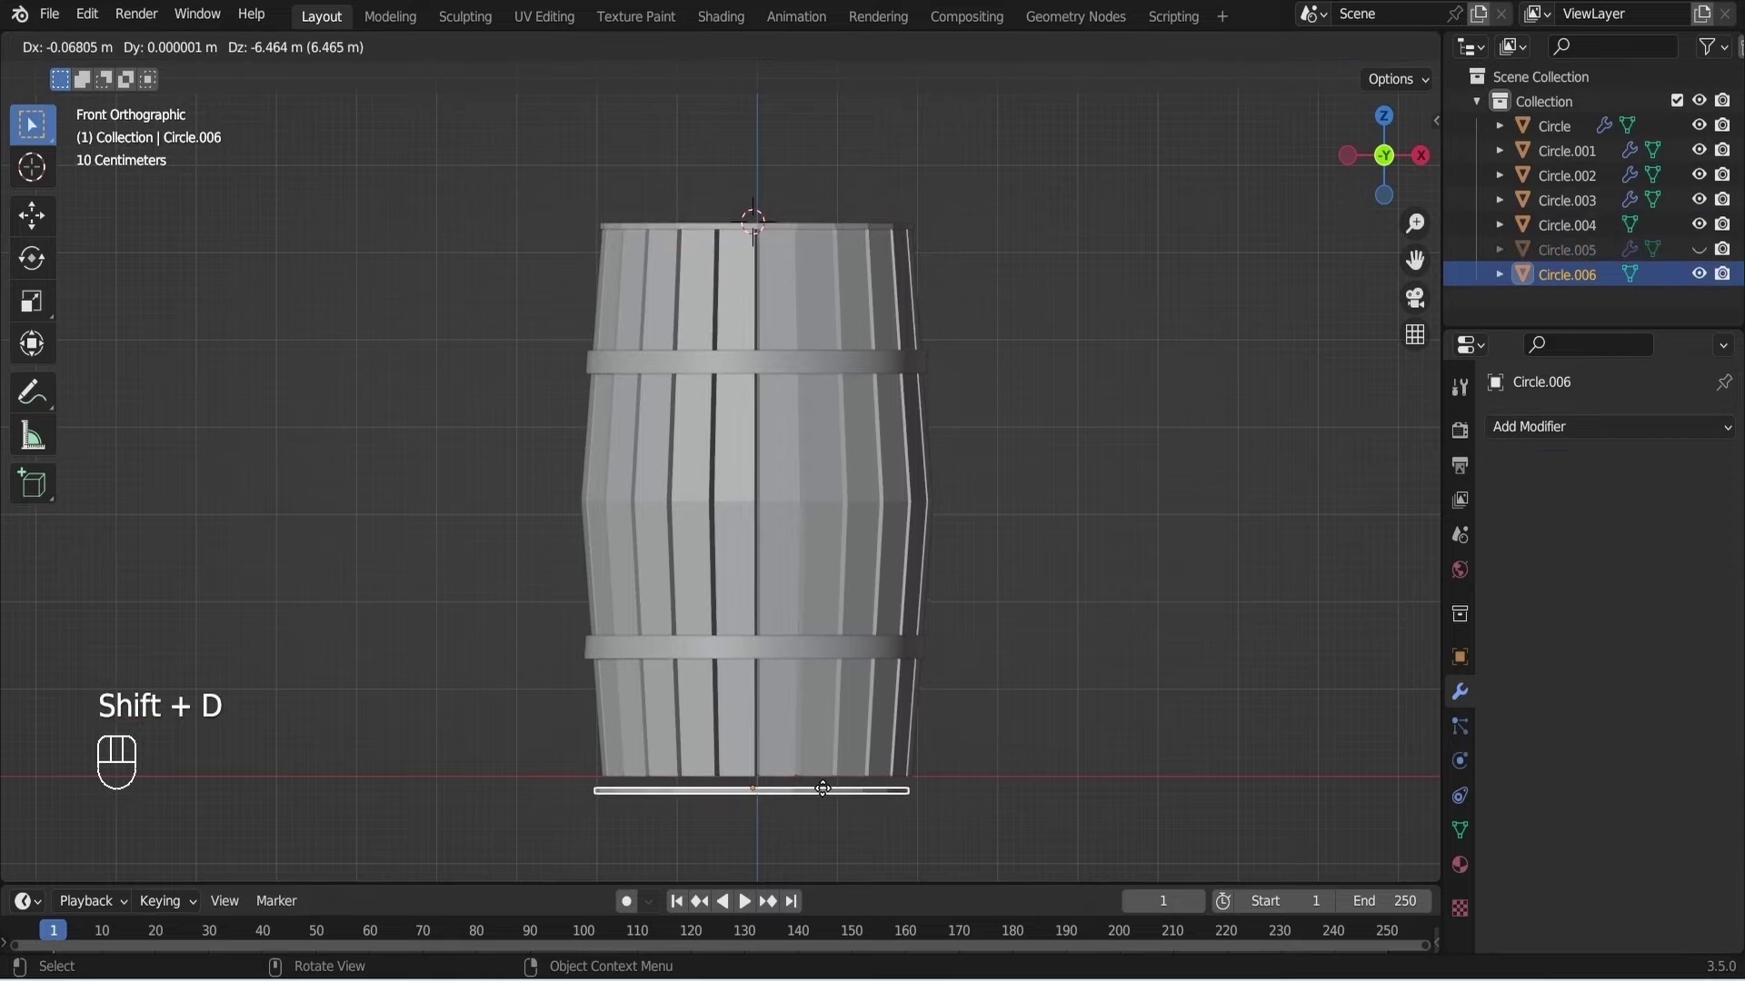
pyautogui.click(829, 796)
pyautogui.press('r')
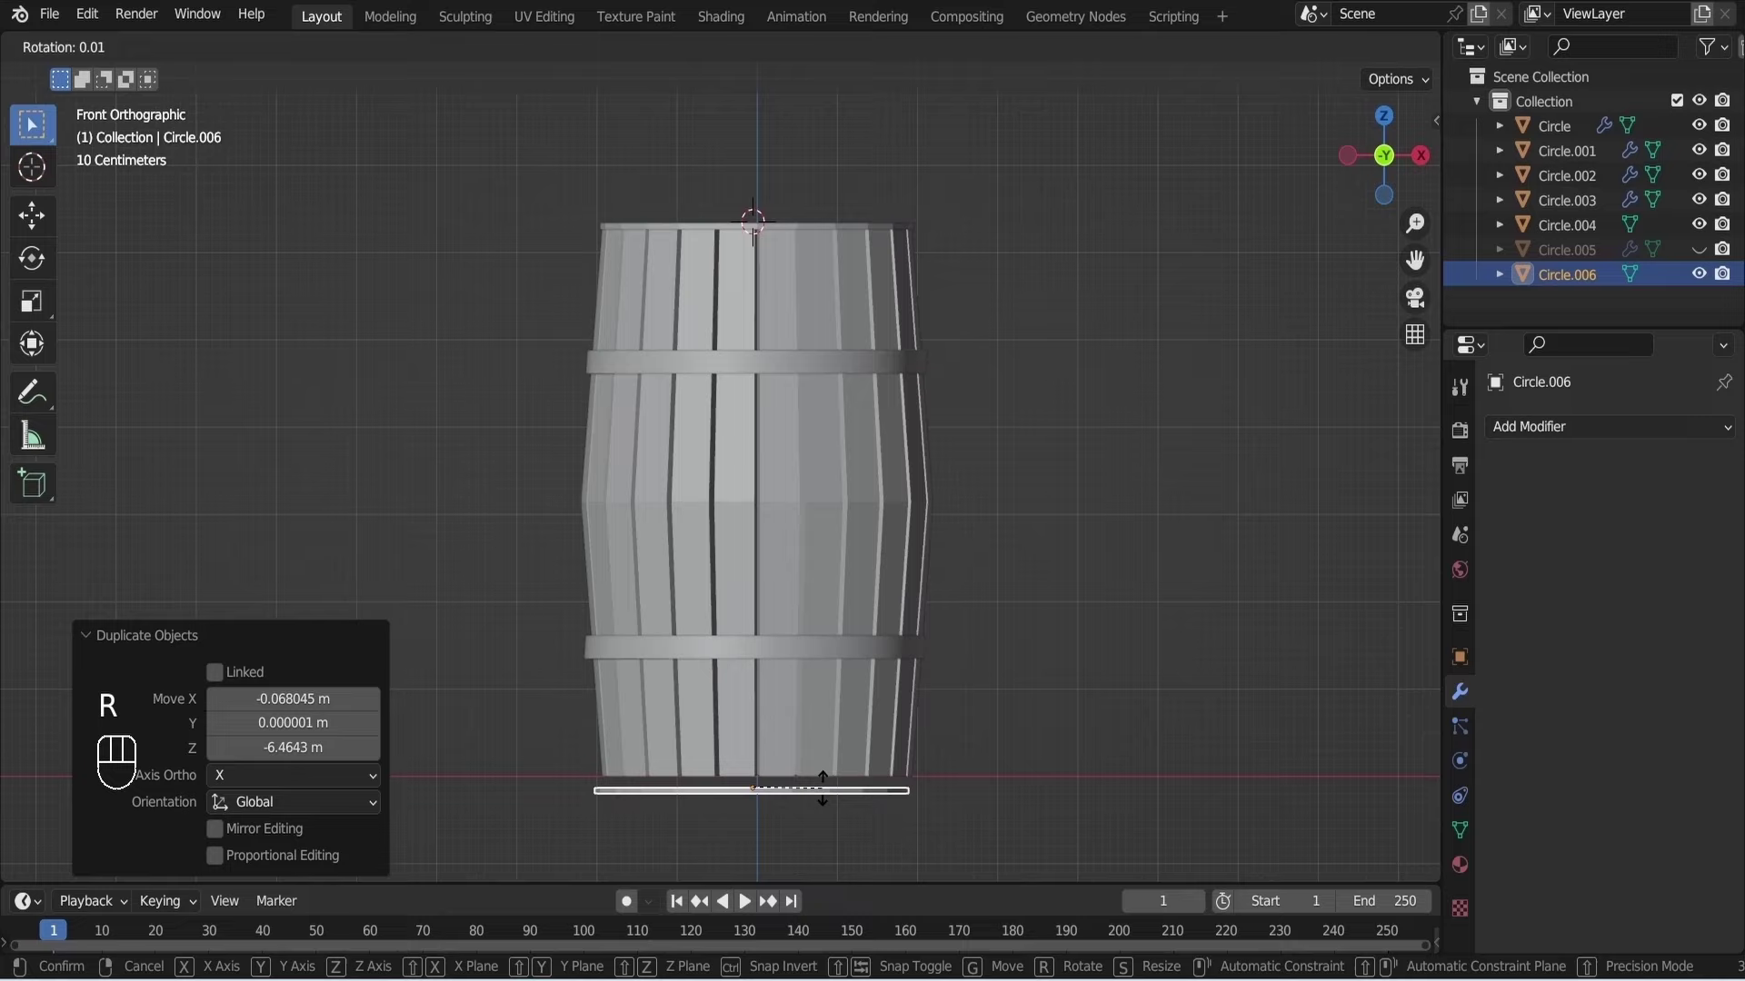
pyautogui.press('y')
pyautogui.press('KP_9')
pyautogui.press('KP_0')
pyautogui.press('Escape')
pyautogui.press('r')
pyautogui.press('z')
pyautogui.press('KP_9')
pyautogui.press('KP_0')
pyautogui.click(826, 794)
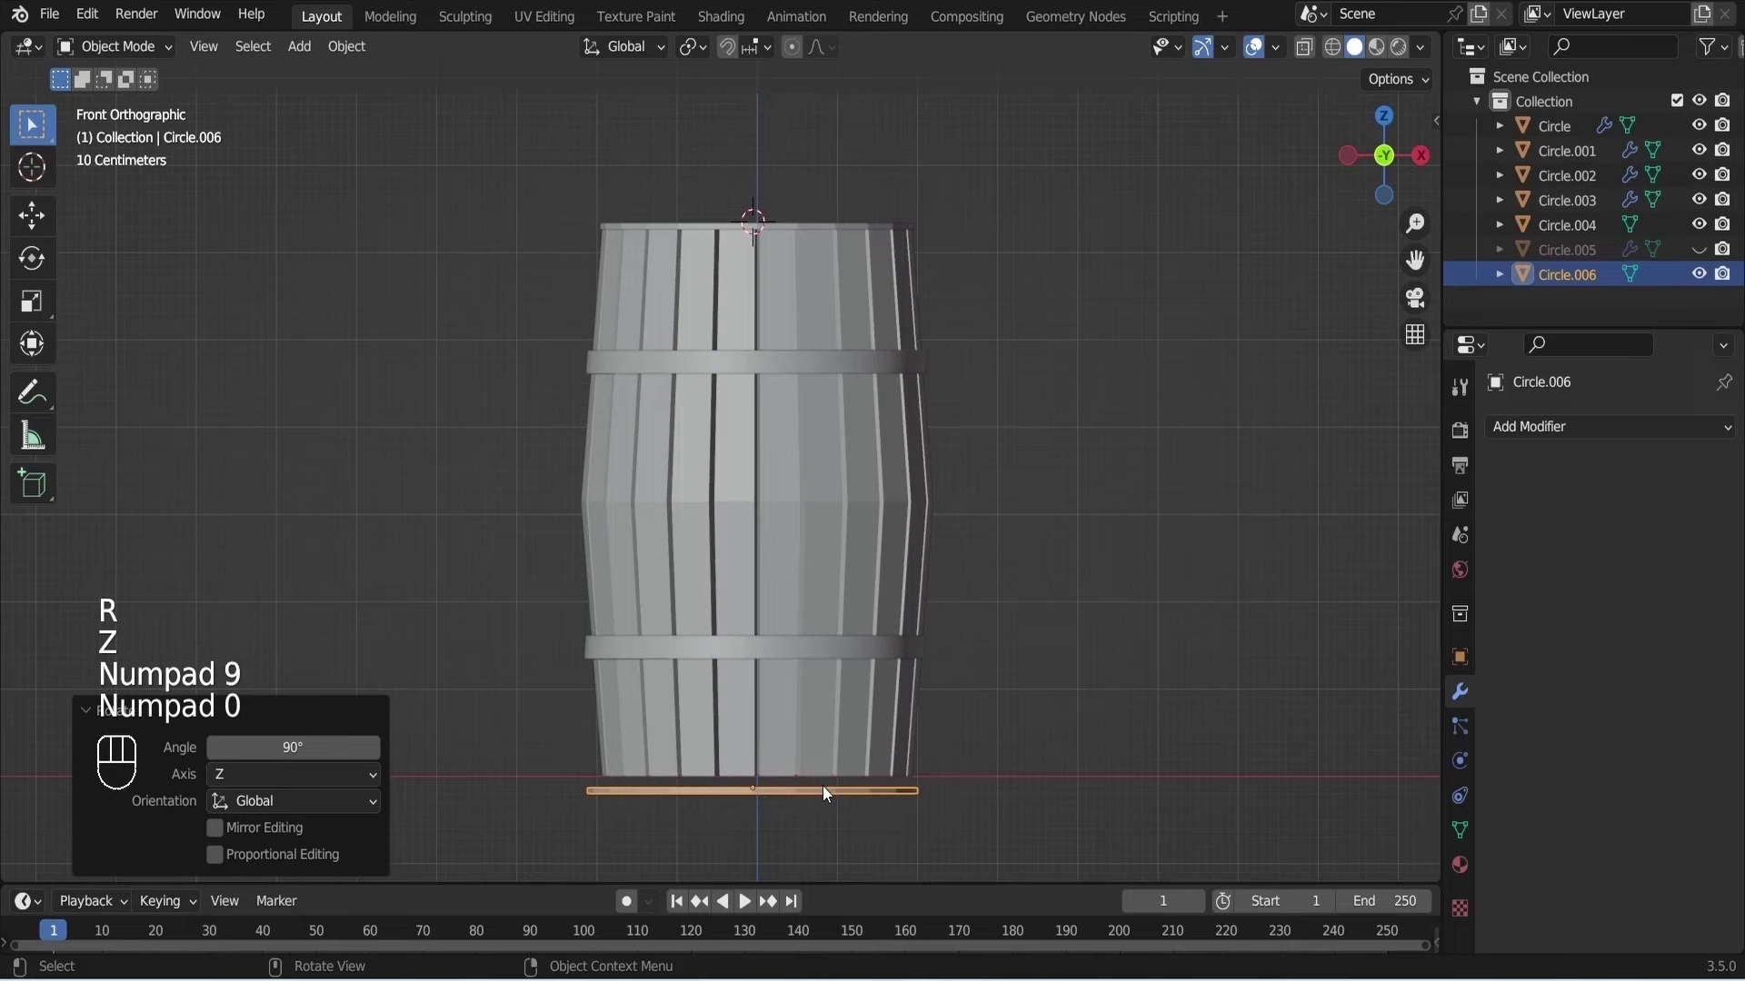
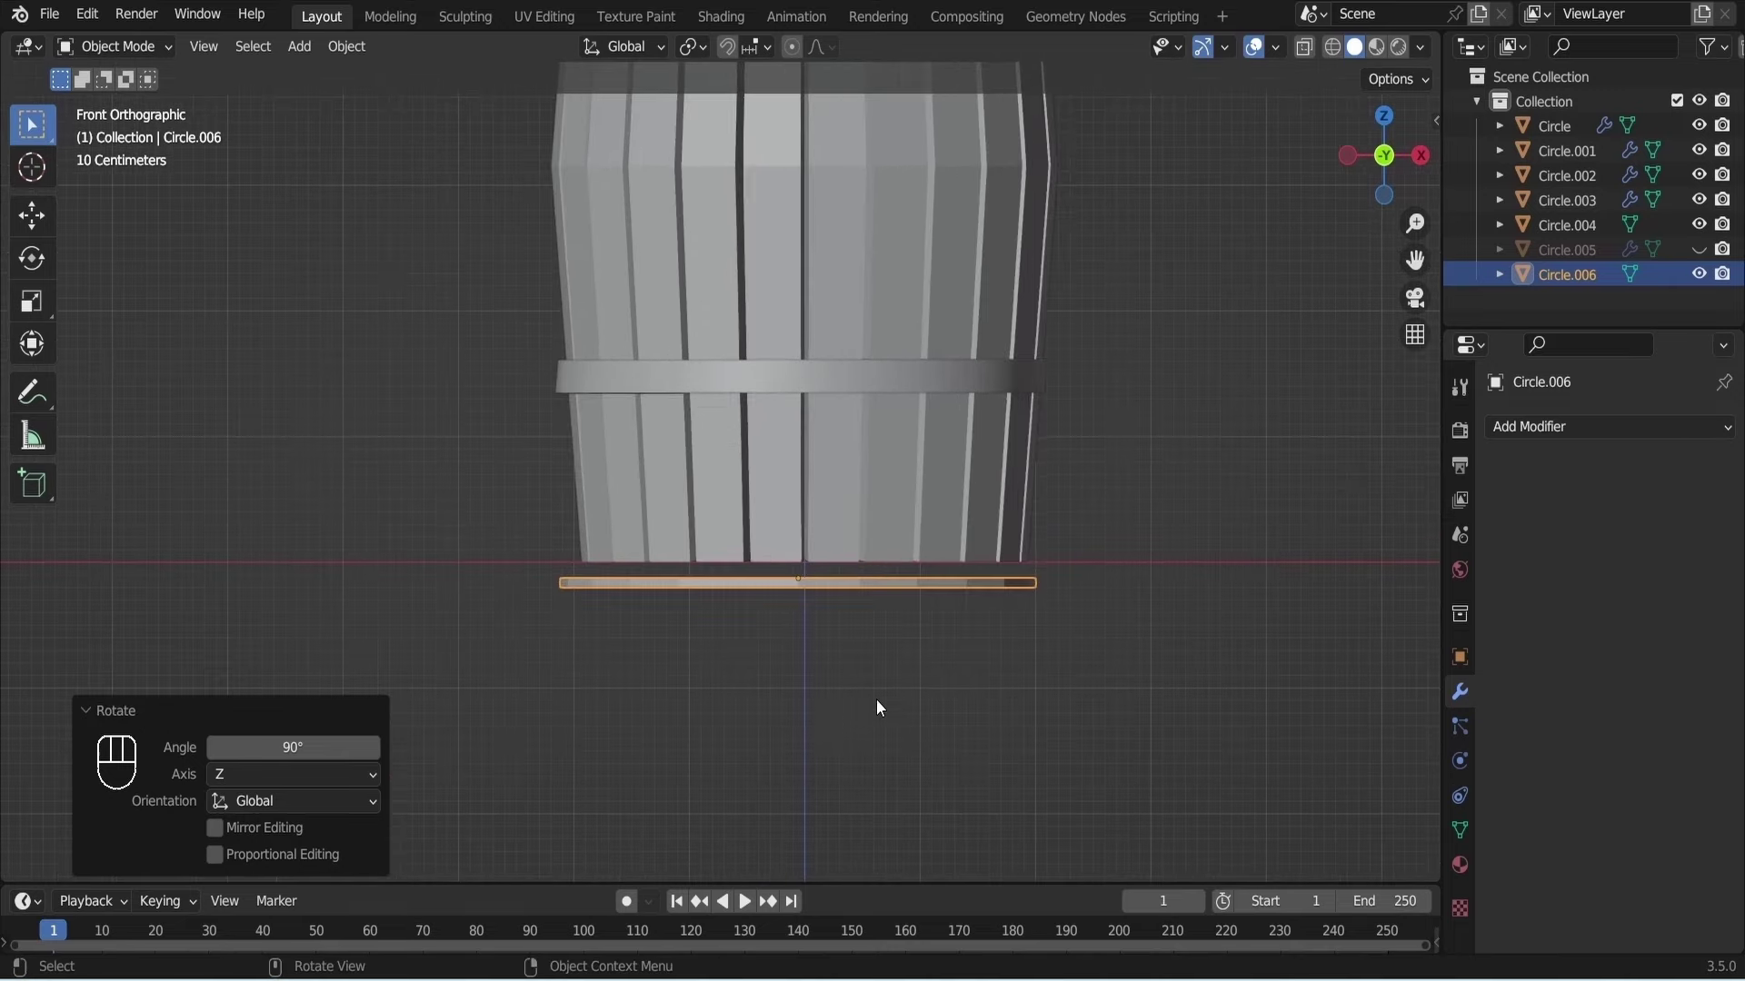
# Move the bottom cap up flush with the staves and check it from side view.
pyautogui.press('g')
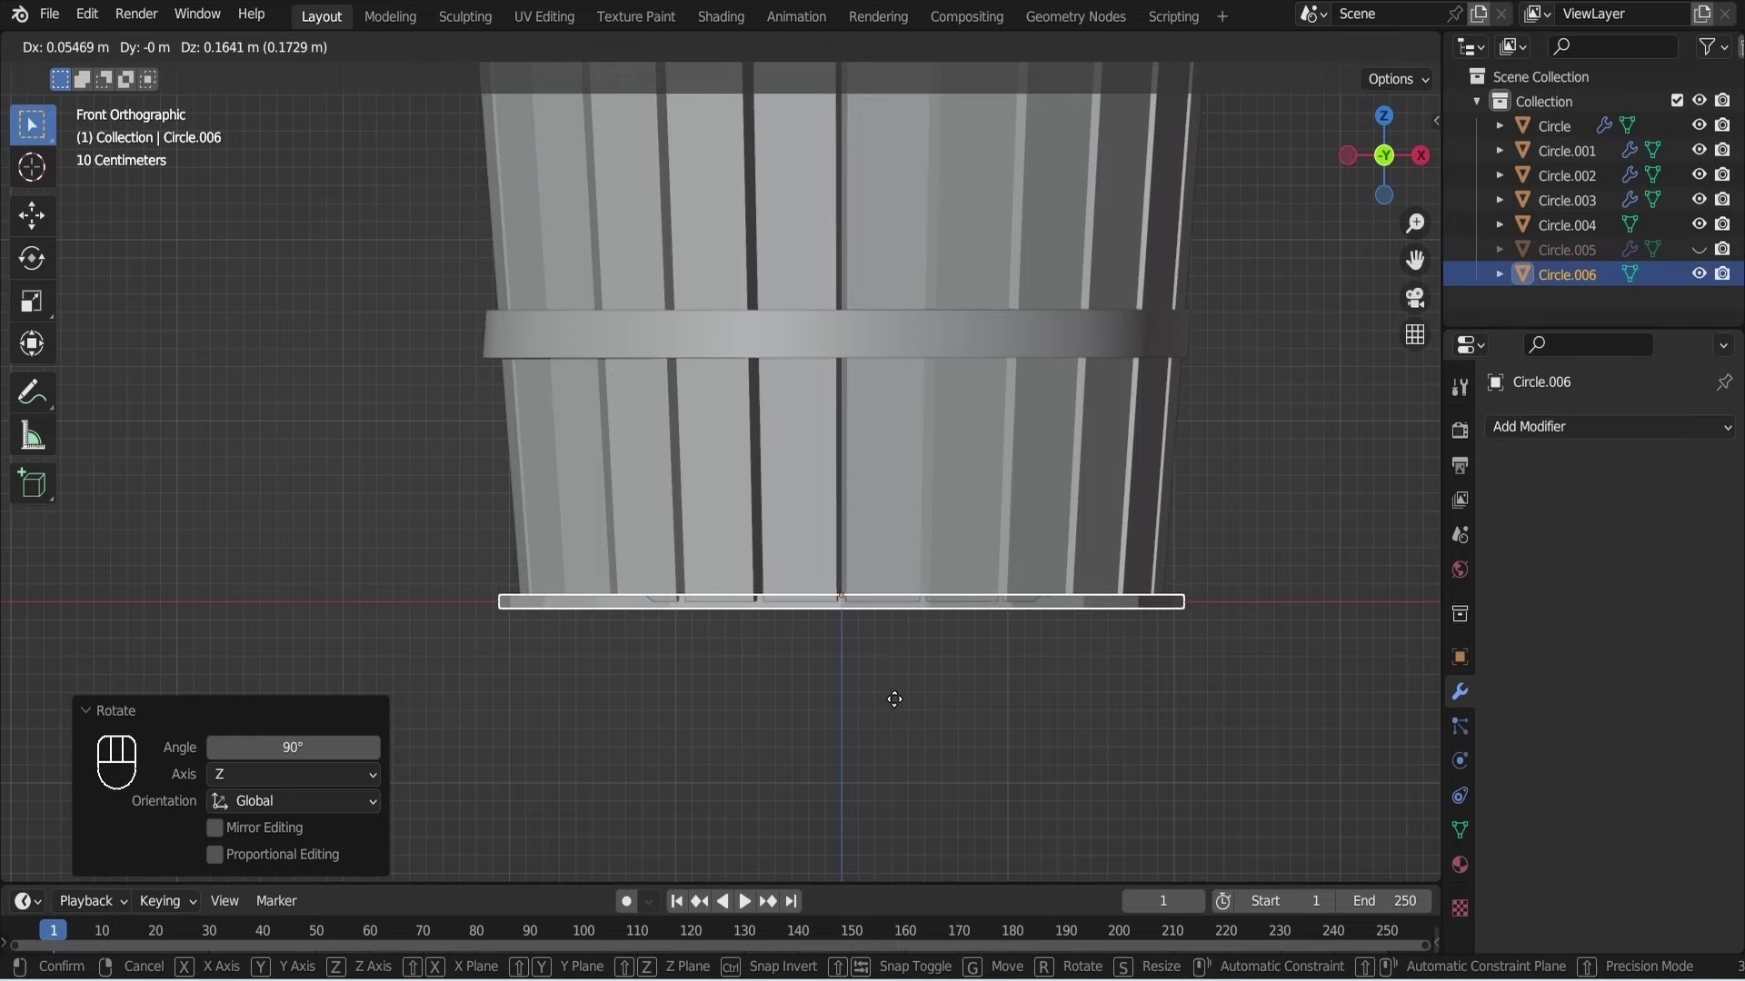
pyautogui.click(900, 707)
pyautogui.press('KP_3')
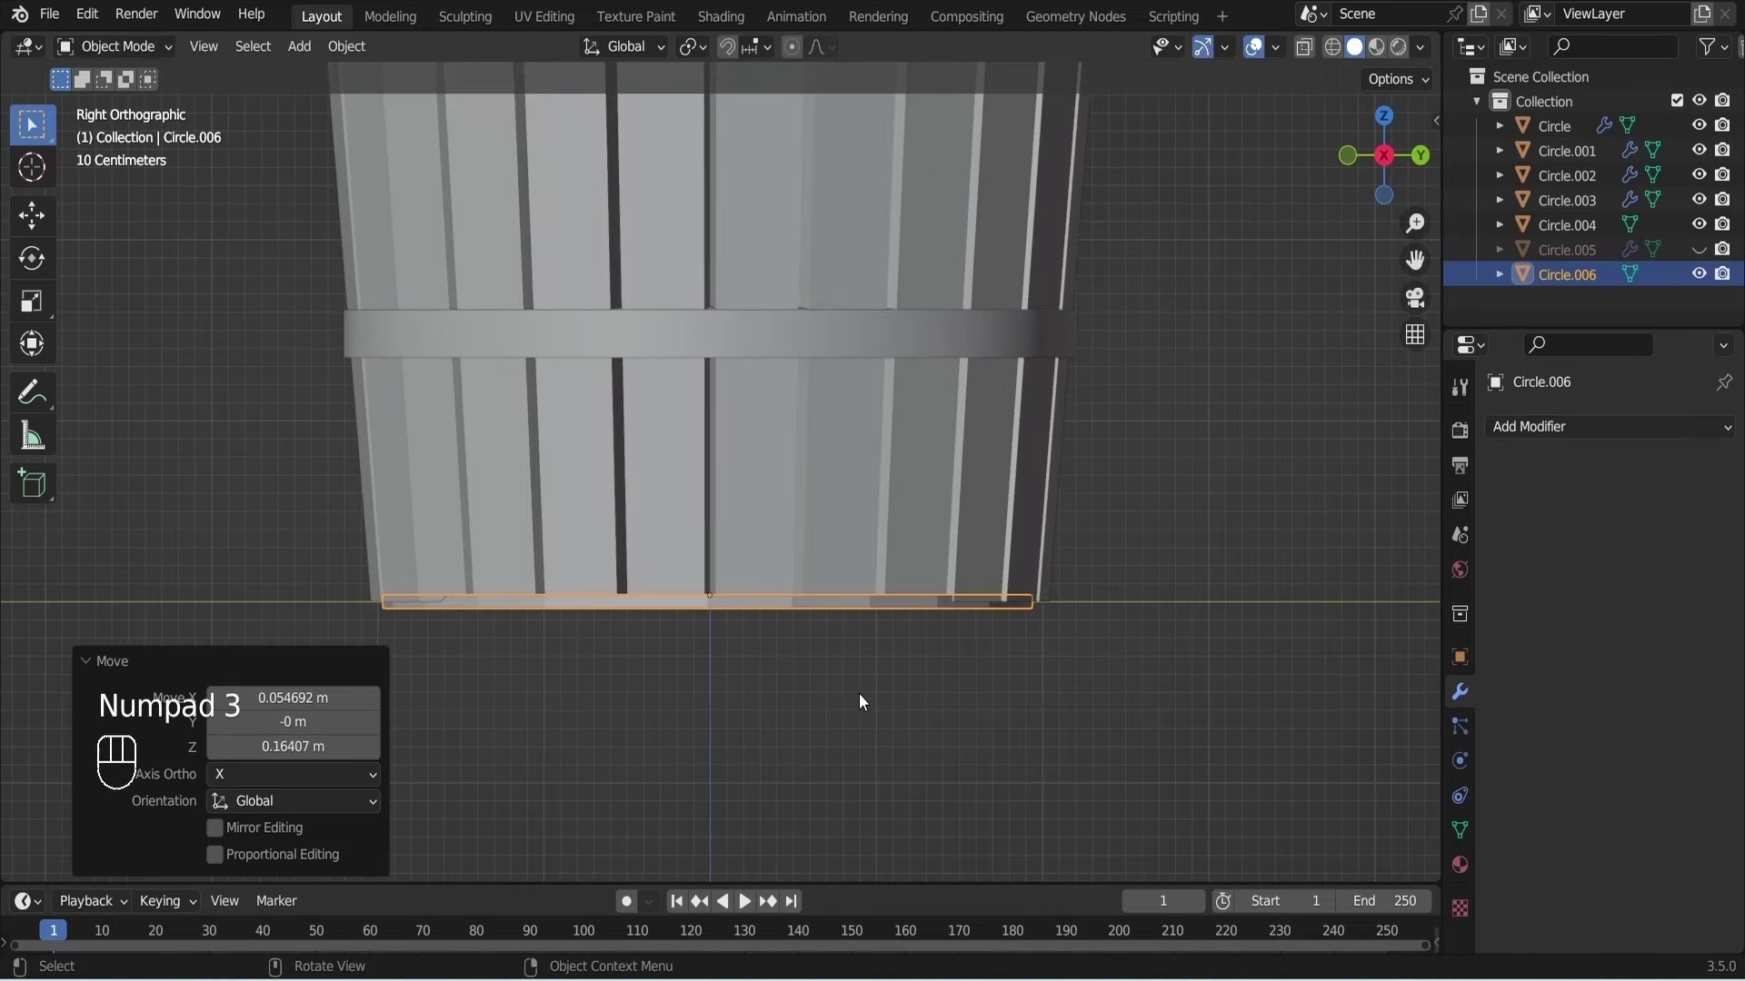
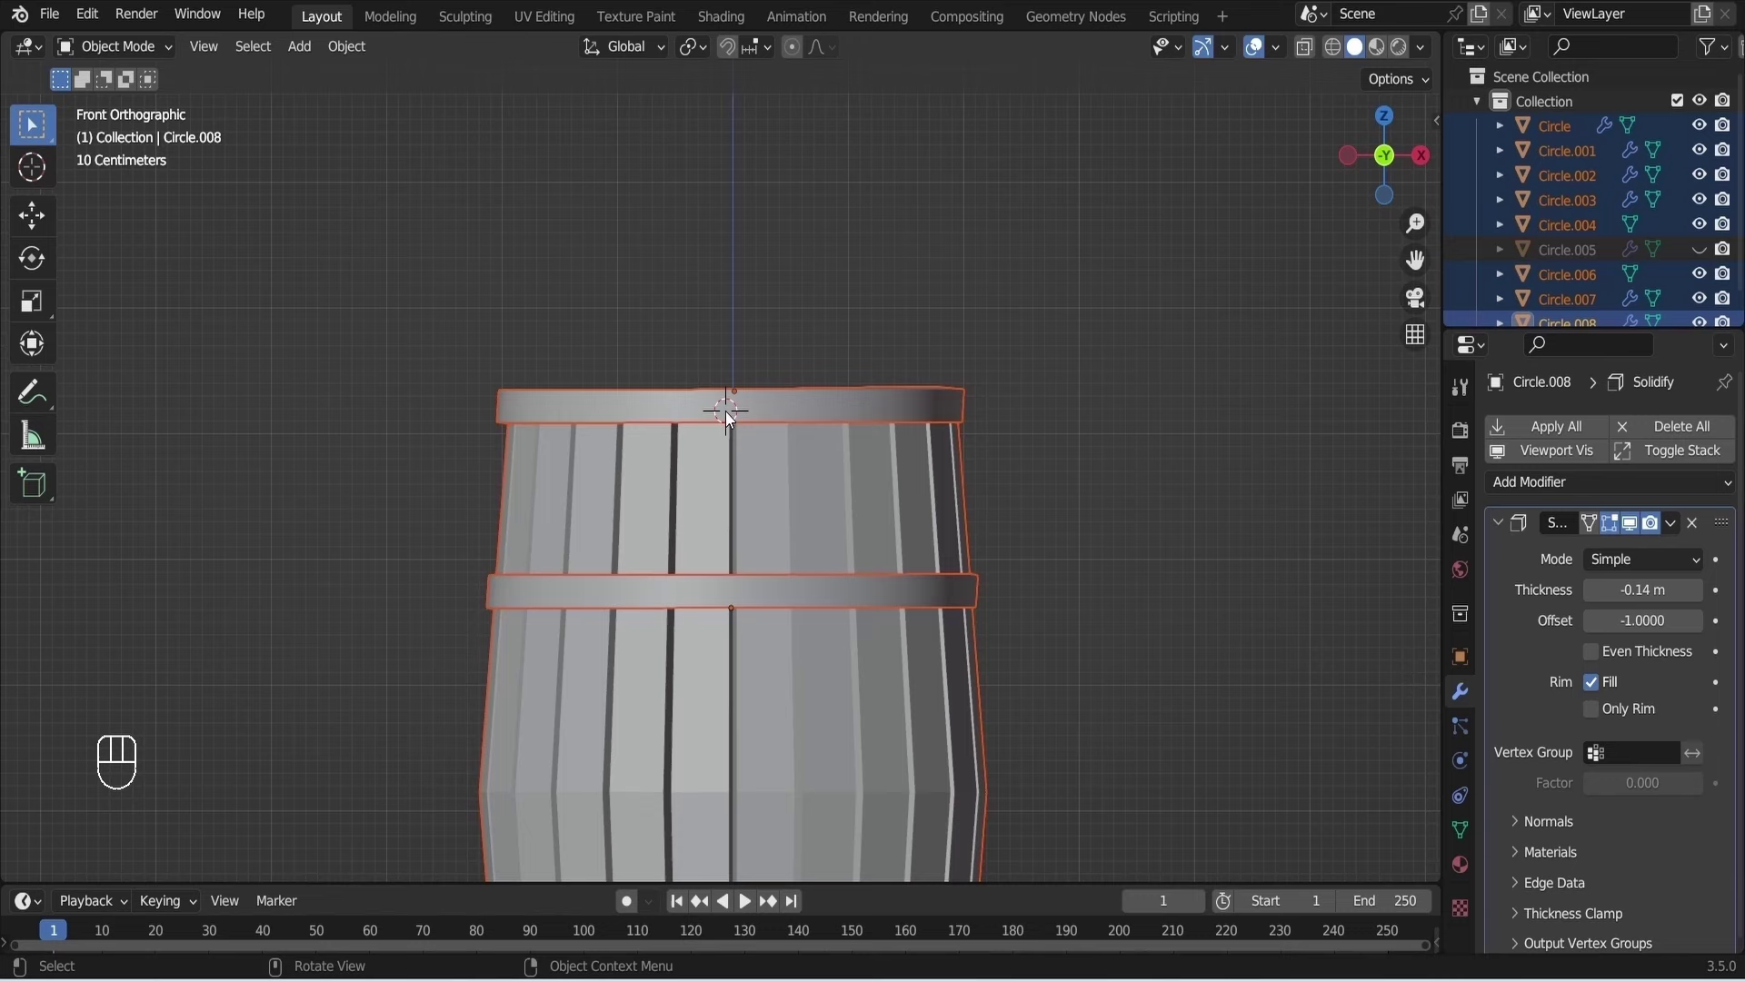
# Add a cube and flatten it thin along Y in side view for the bracket.
pyautogui.press('shift+a')
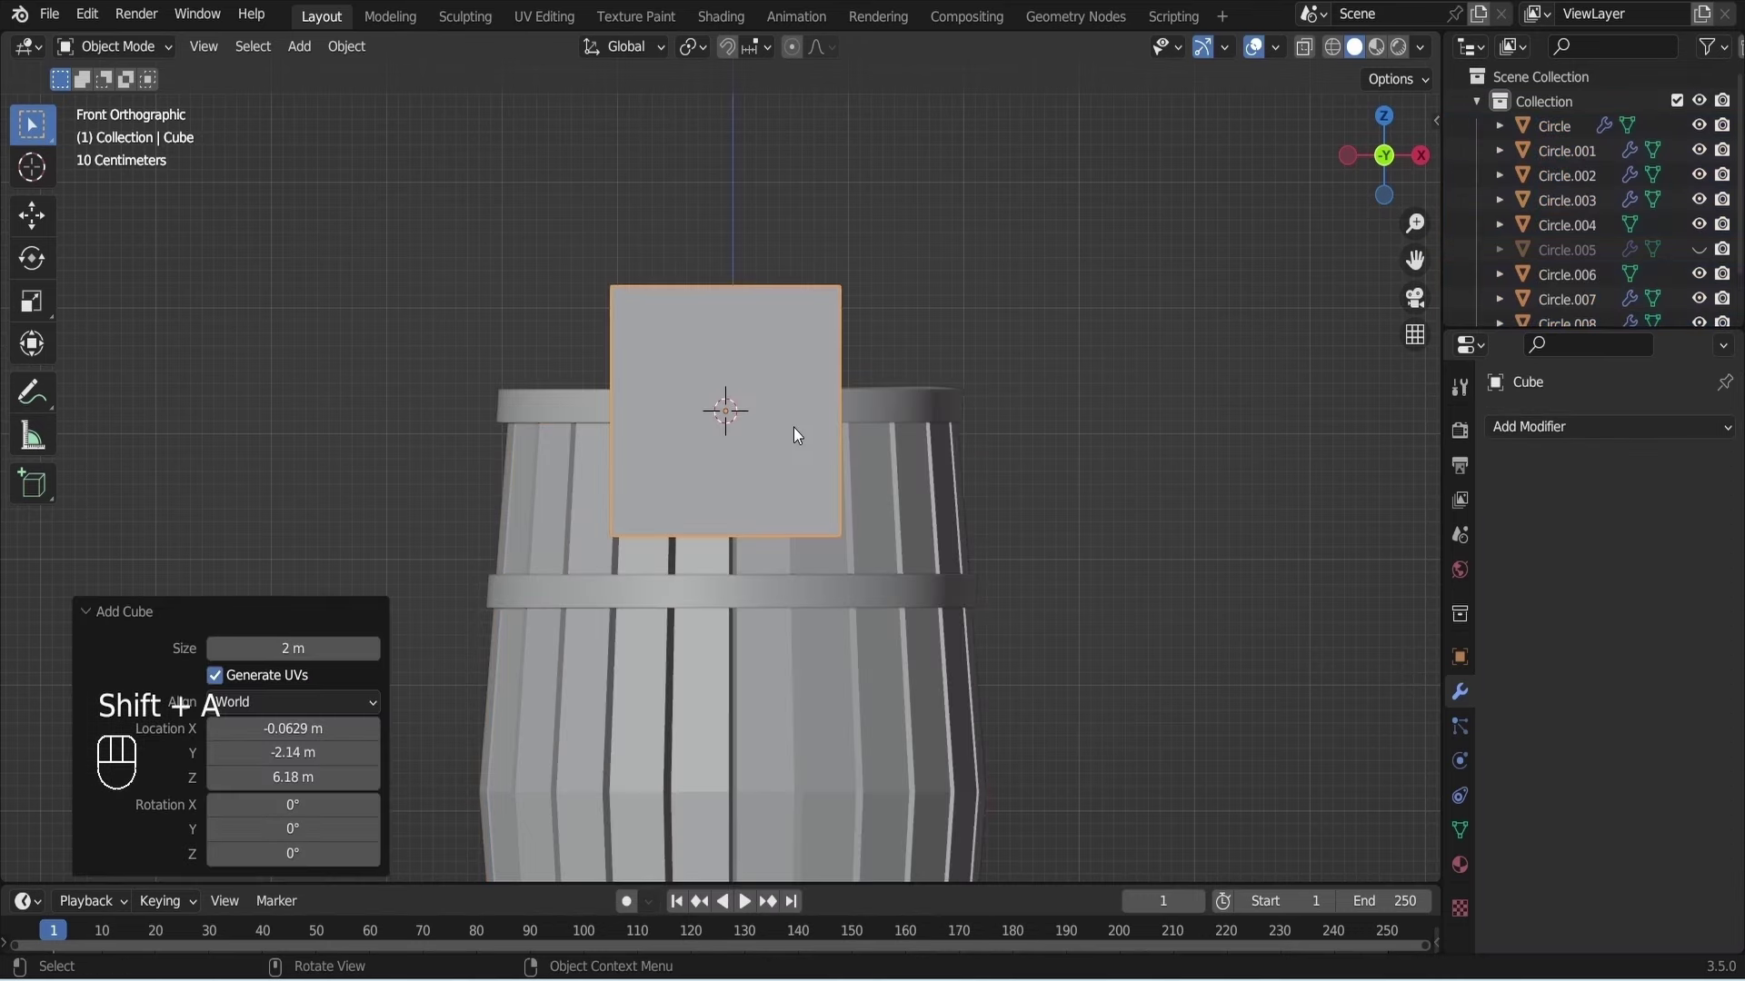
pyautogui.press('KP_3')
pyautogui.press('s')
pyautogui.press('y')
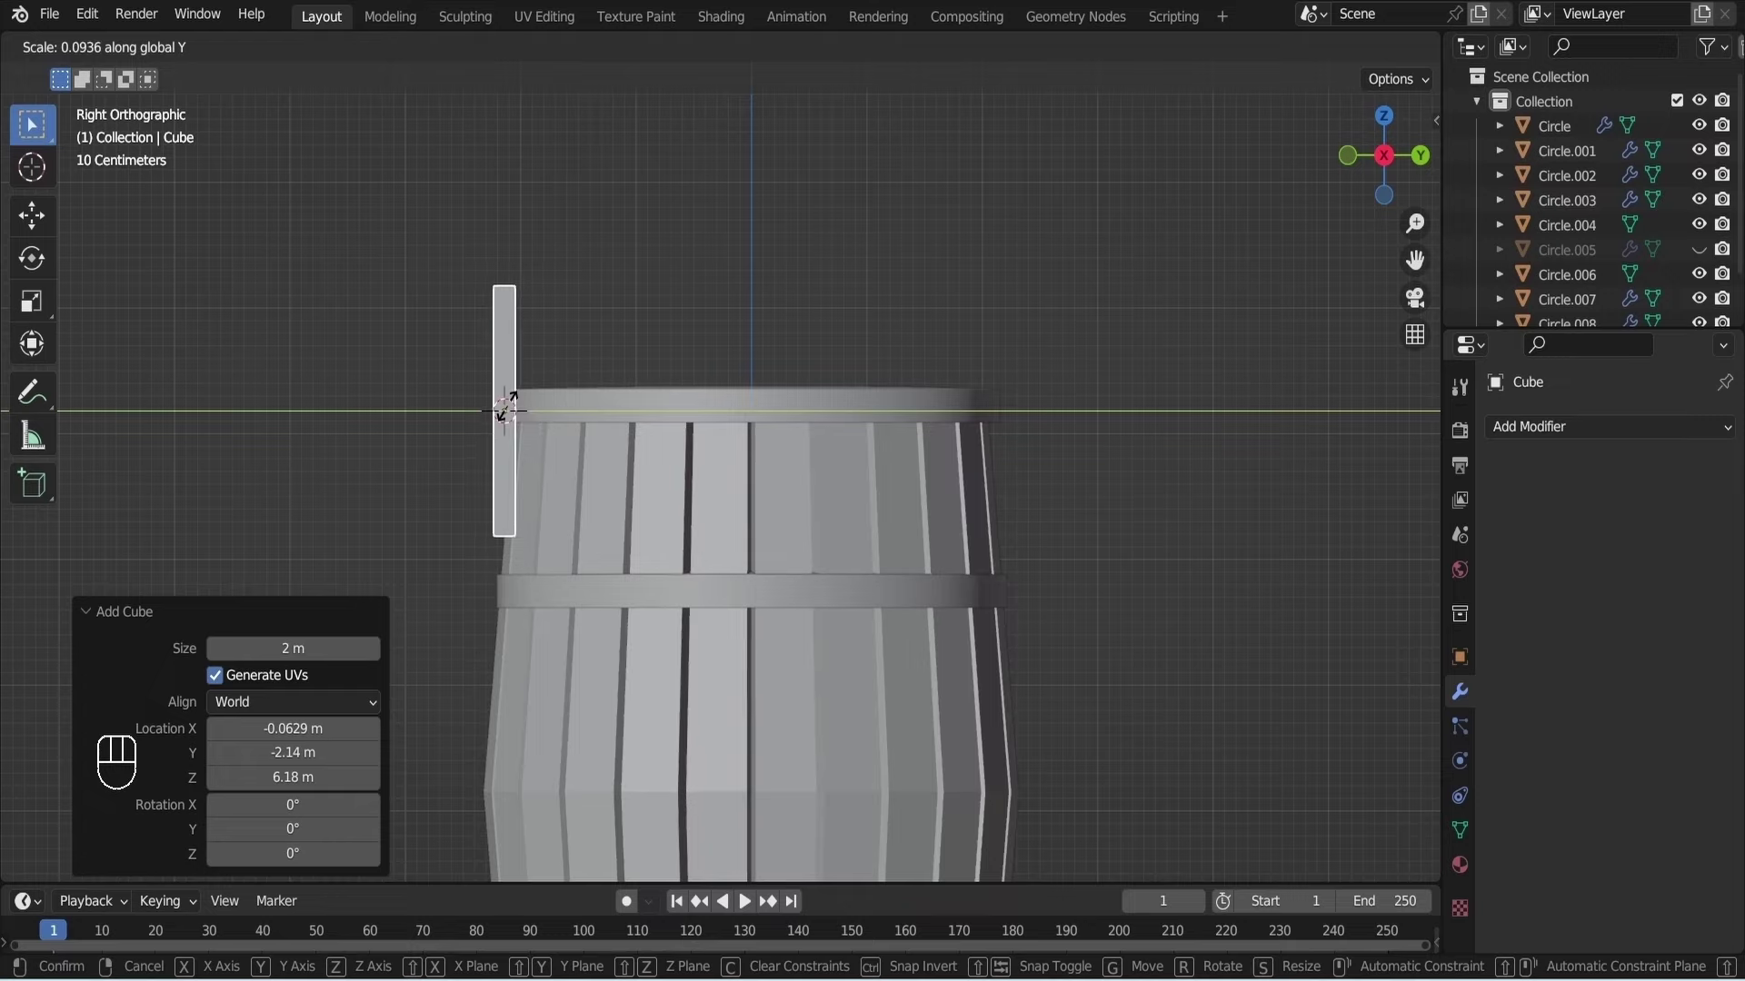
pyautogui.click(509, 406)
# Shrink and position the block over the barrel's top edge, ready for mesh editing.
pyautogui.press('KP_1')
pyautogui.press('s')
pyautogui.click(751, 456)
pyautogui.press('g')
pyautogui.click(752, 477)
pyautogui.press('Tab')
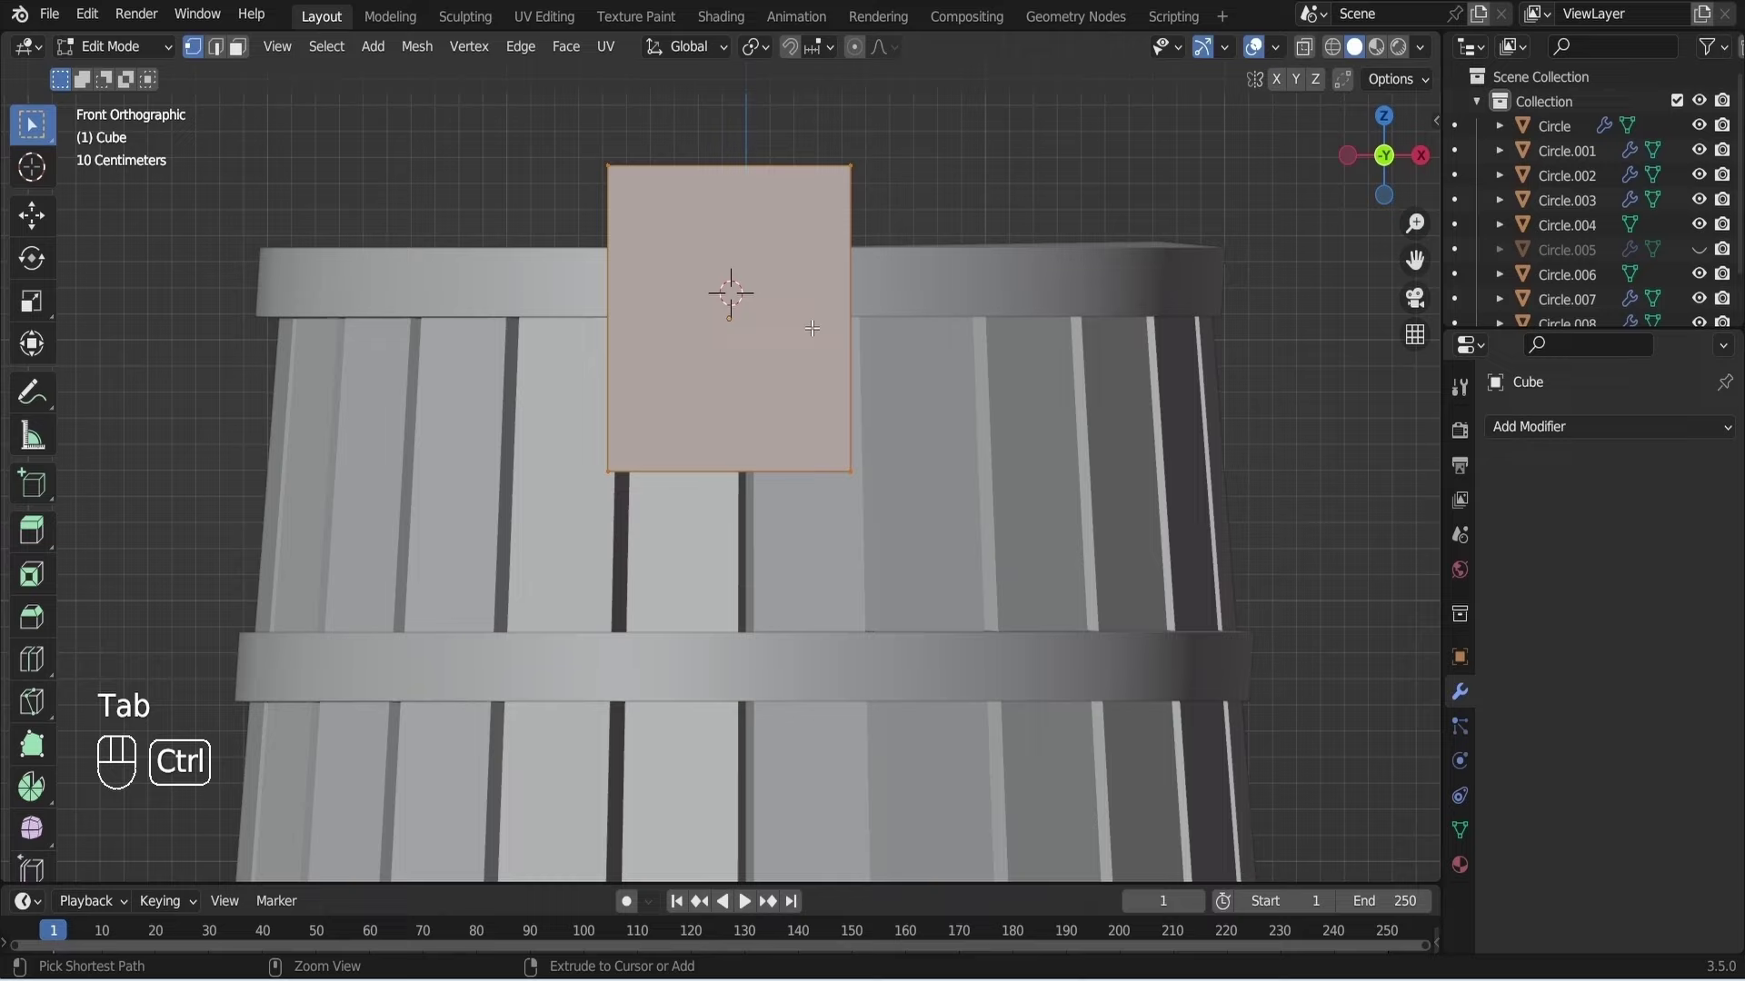
# With X-ray on, loop-cut the bracket block down its middle and lower the upper cross edge toward a pointed end.
pyautogui.press('a')
pyautogui.press('alt+z')
pyautogui.press('ctrl+r')
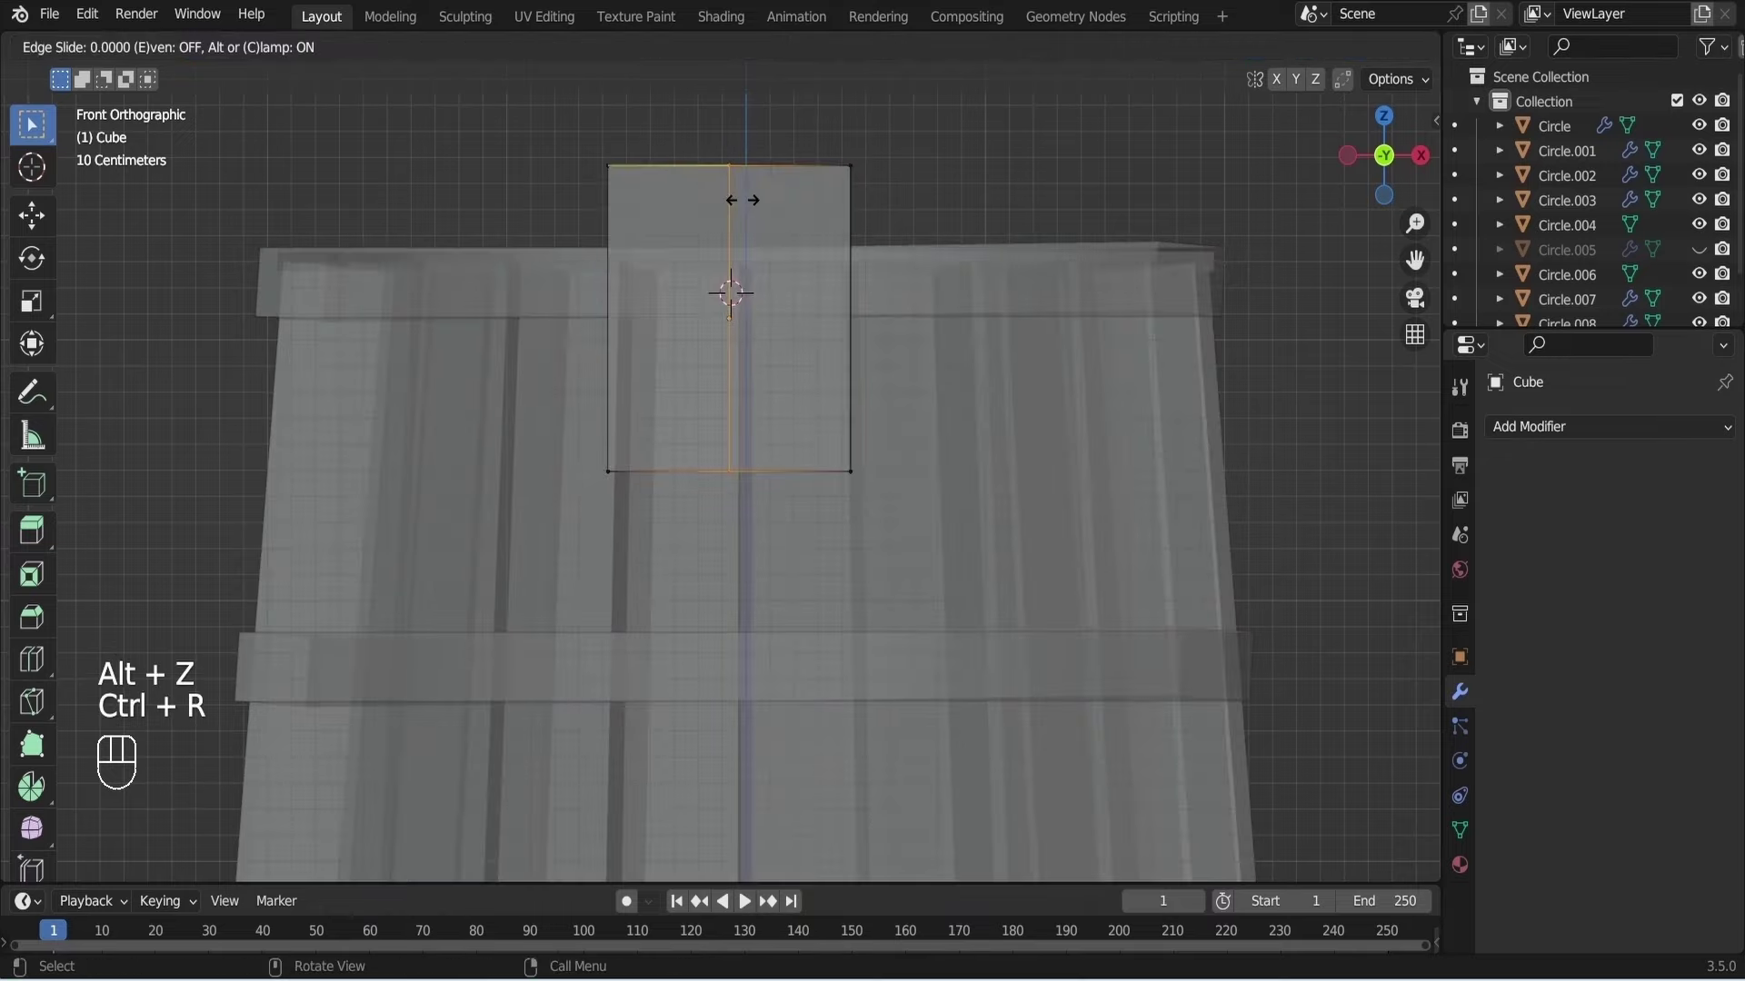
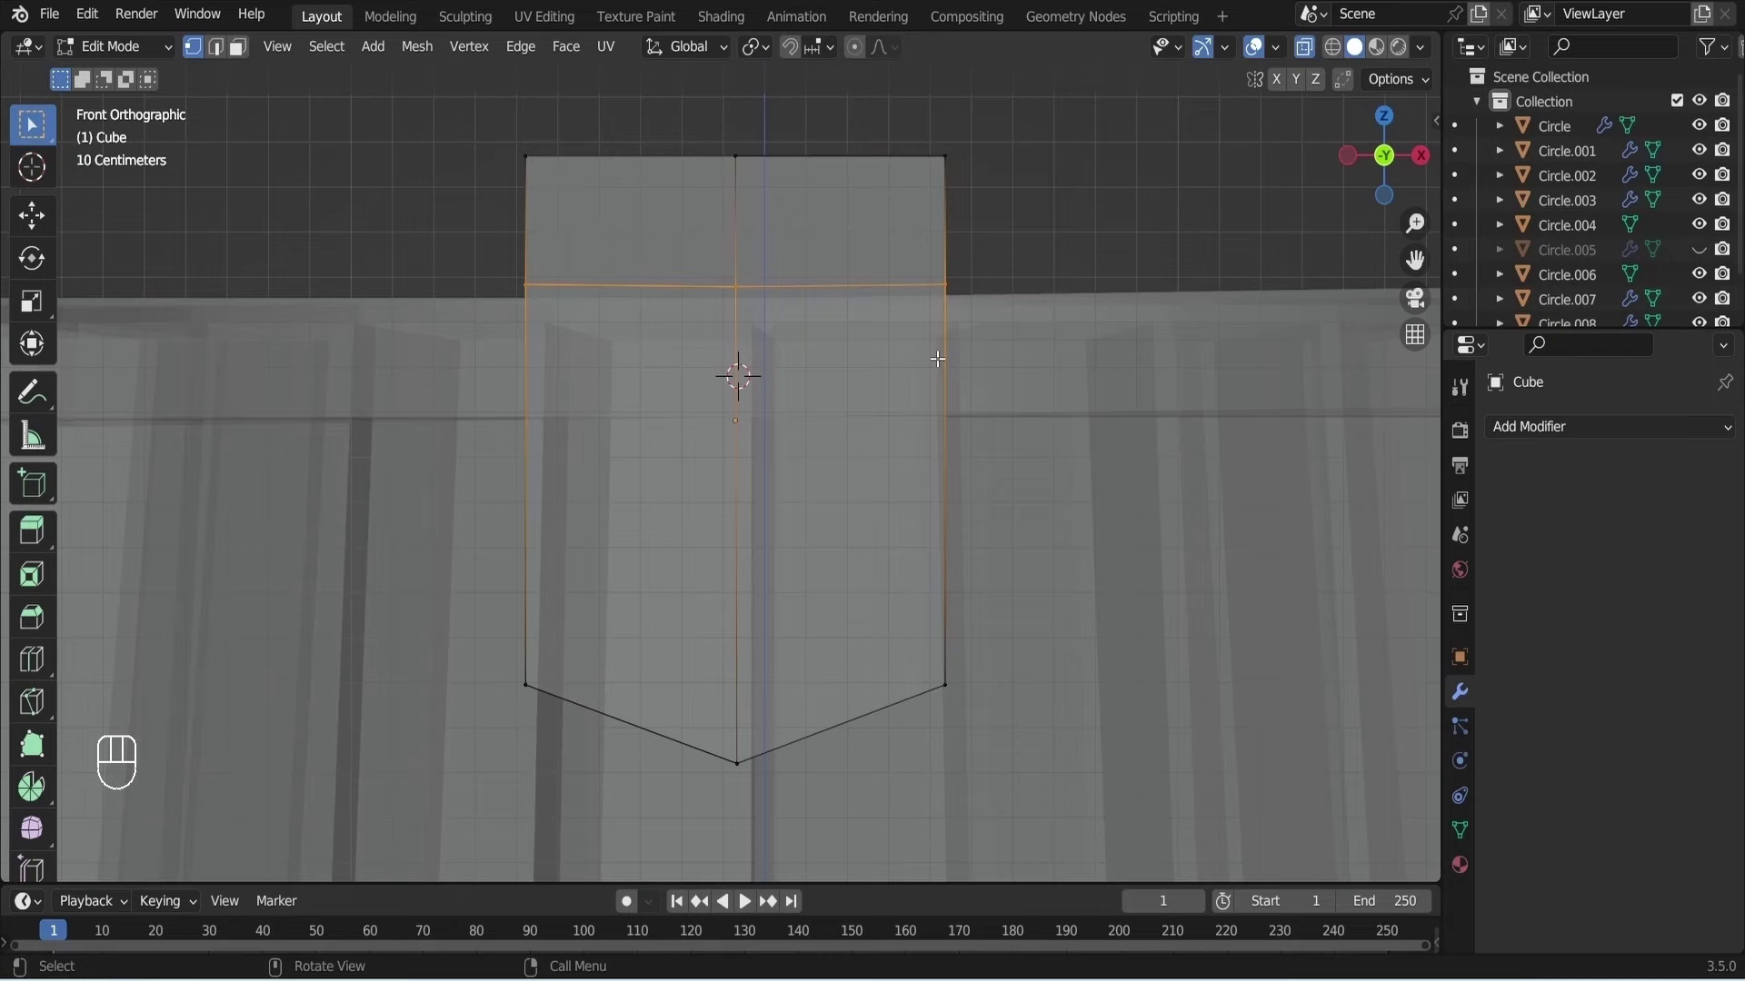
pyautogui.press('g')
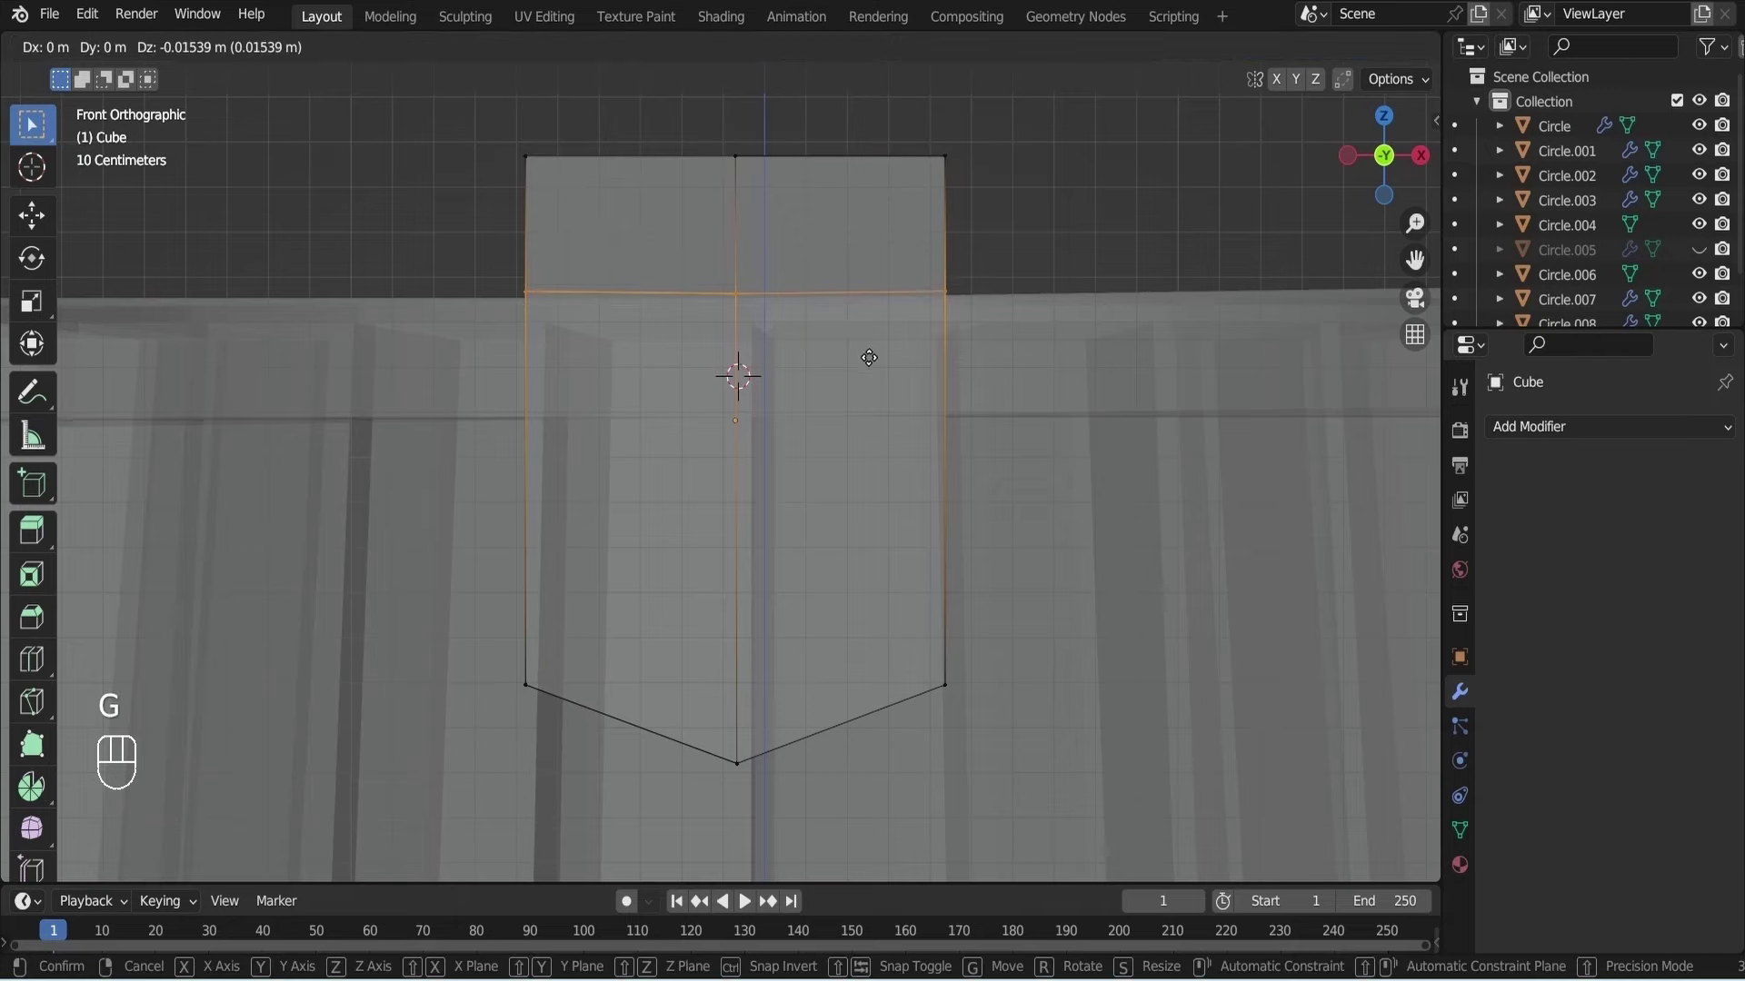
pyautogui.click(874, 354)
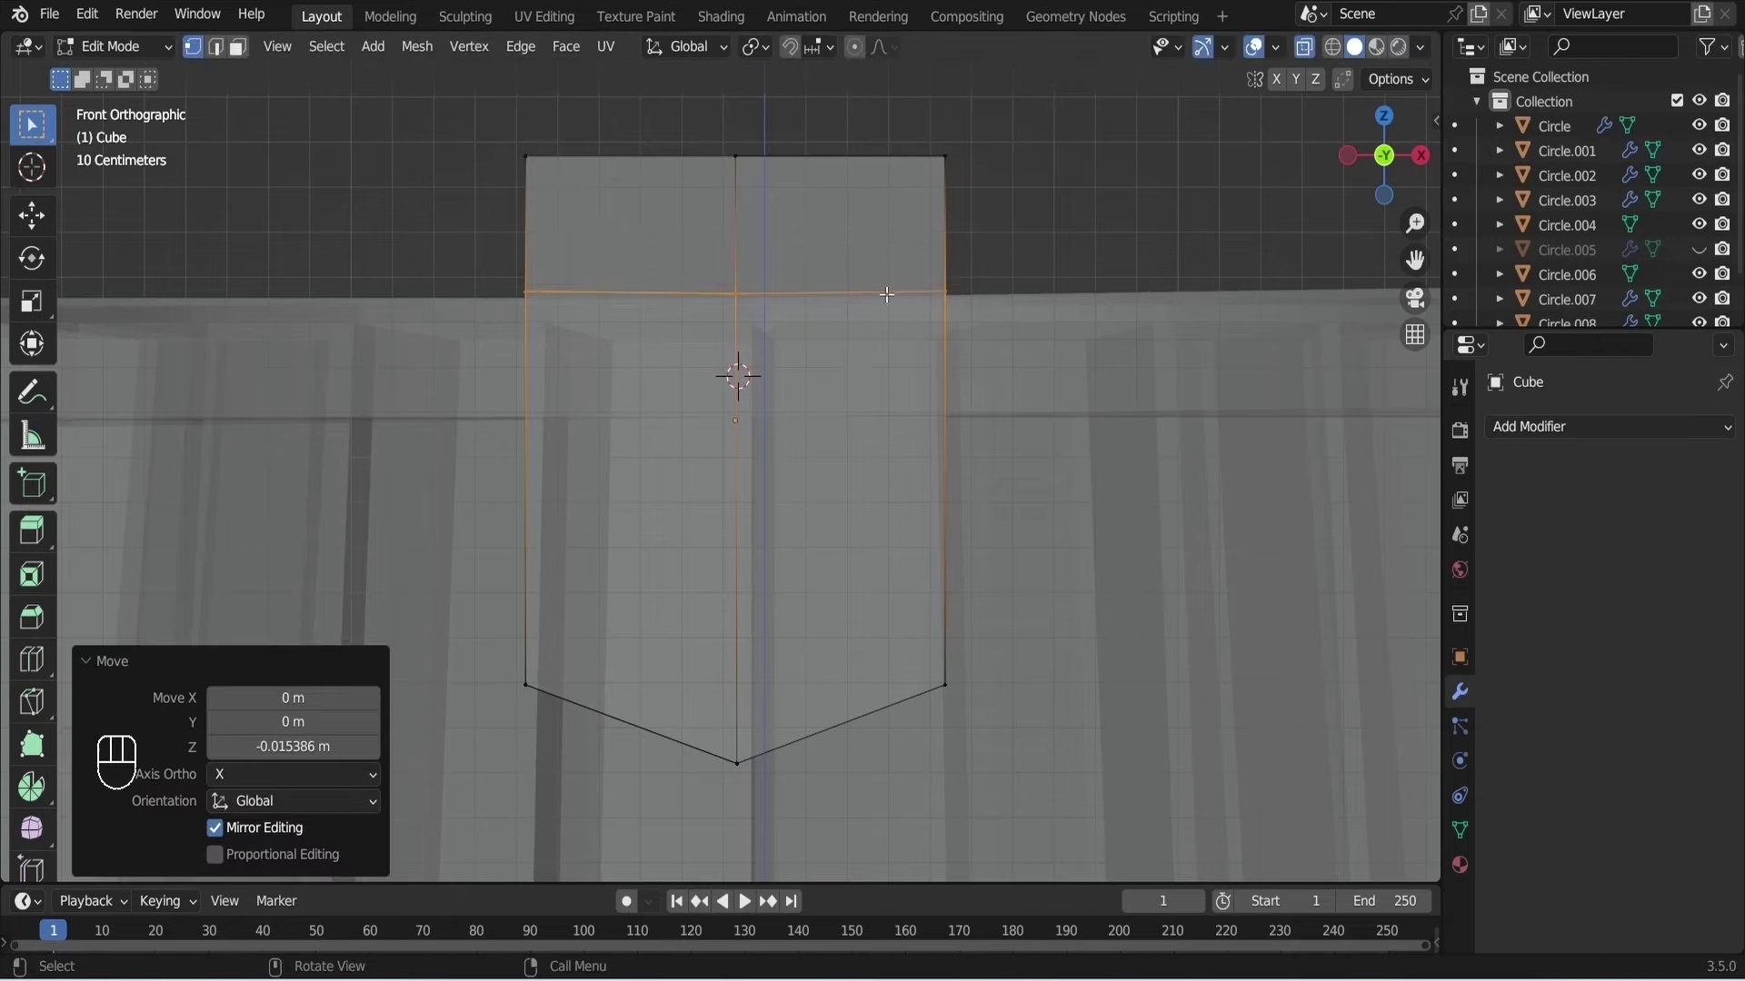
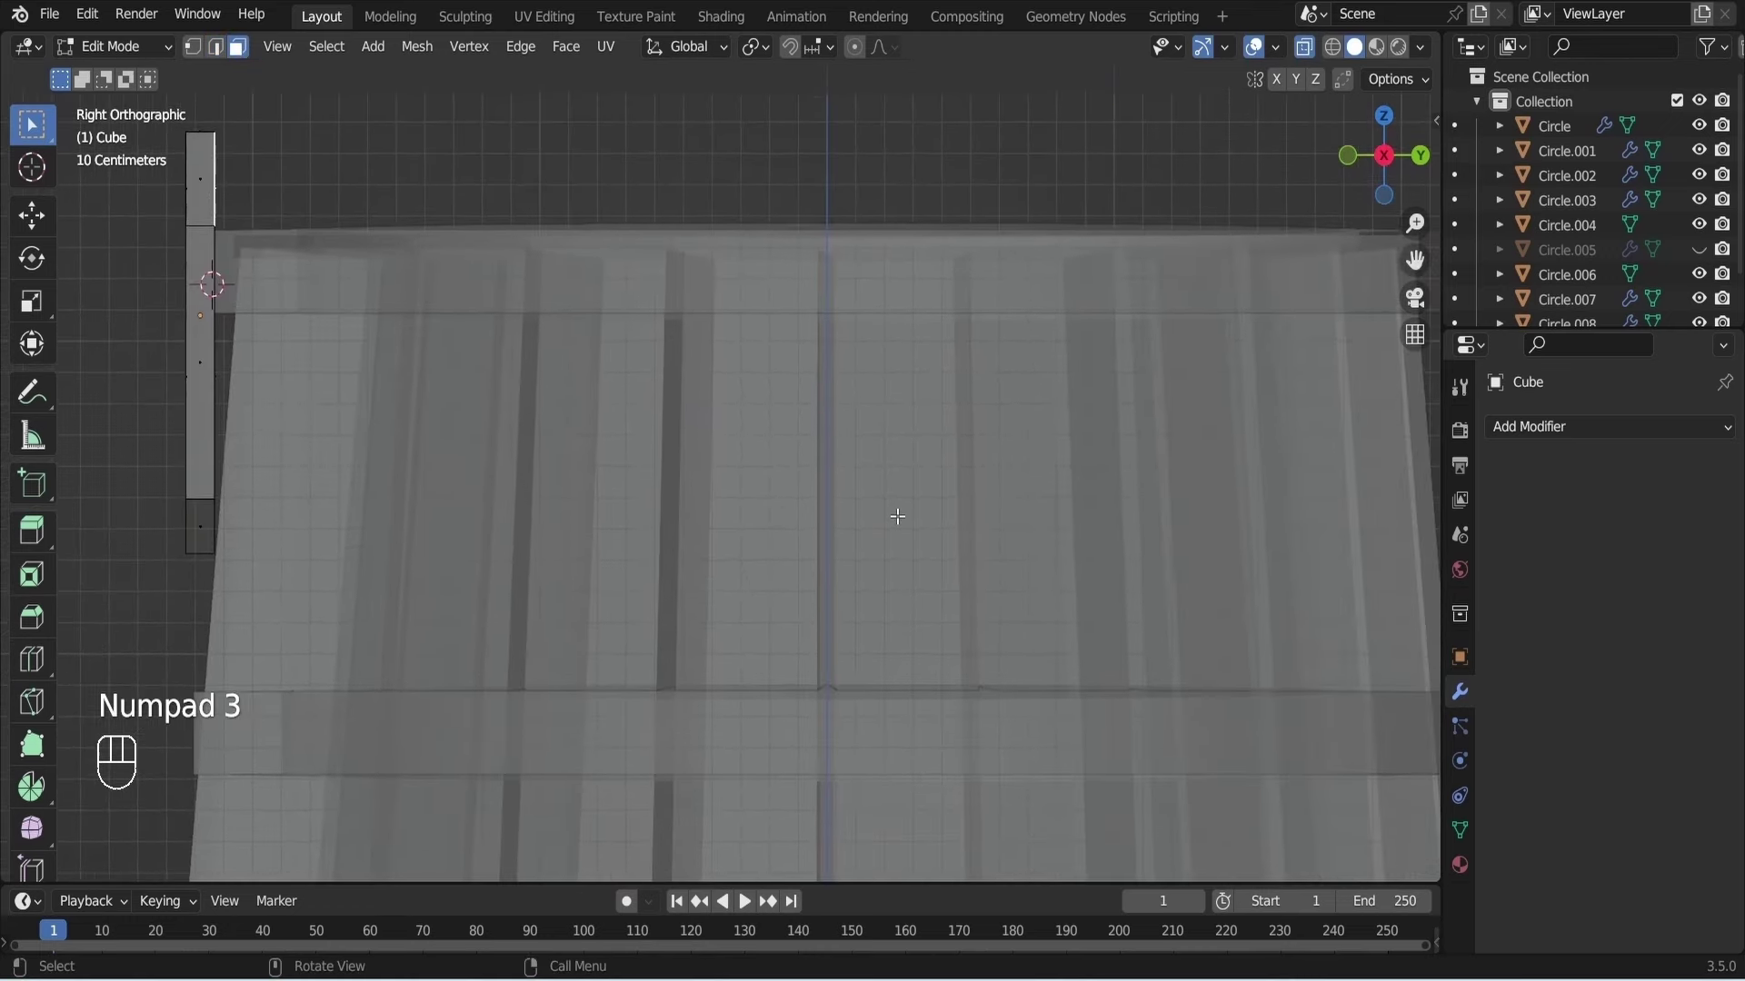
# Extrude the block into a bar across the lid, add an edge loop near its end, and extrude the end face down about 0.83 m.
pyautogui.press('e')
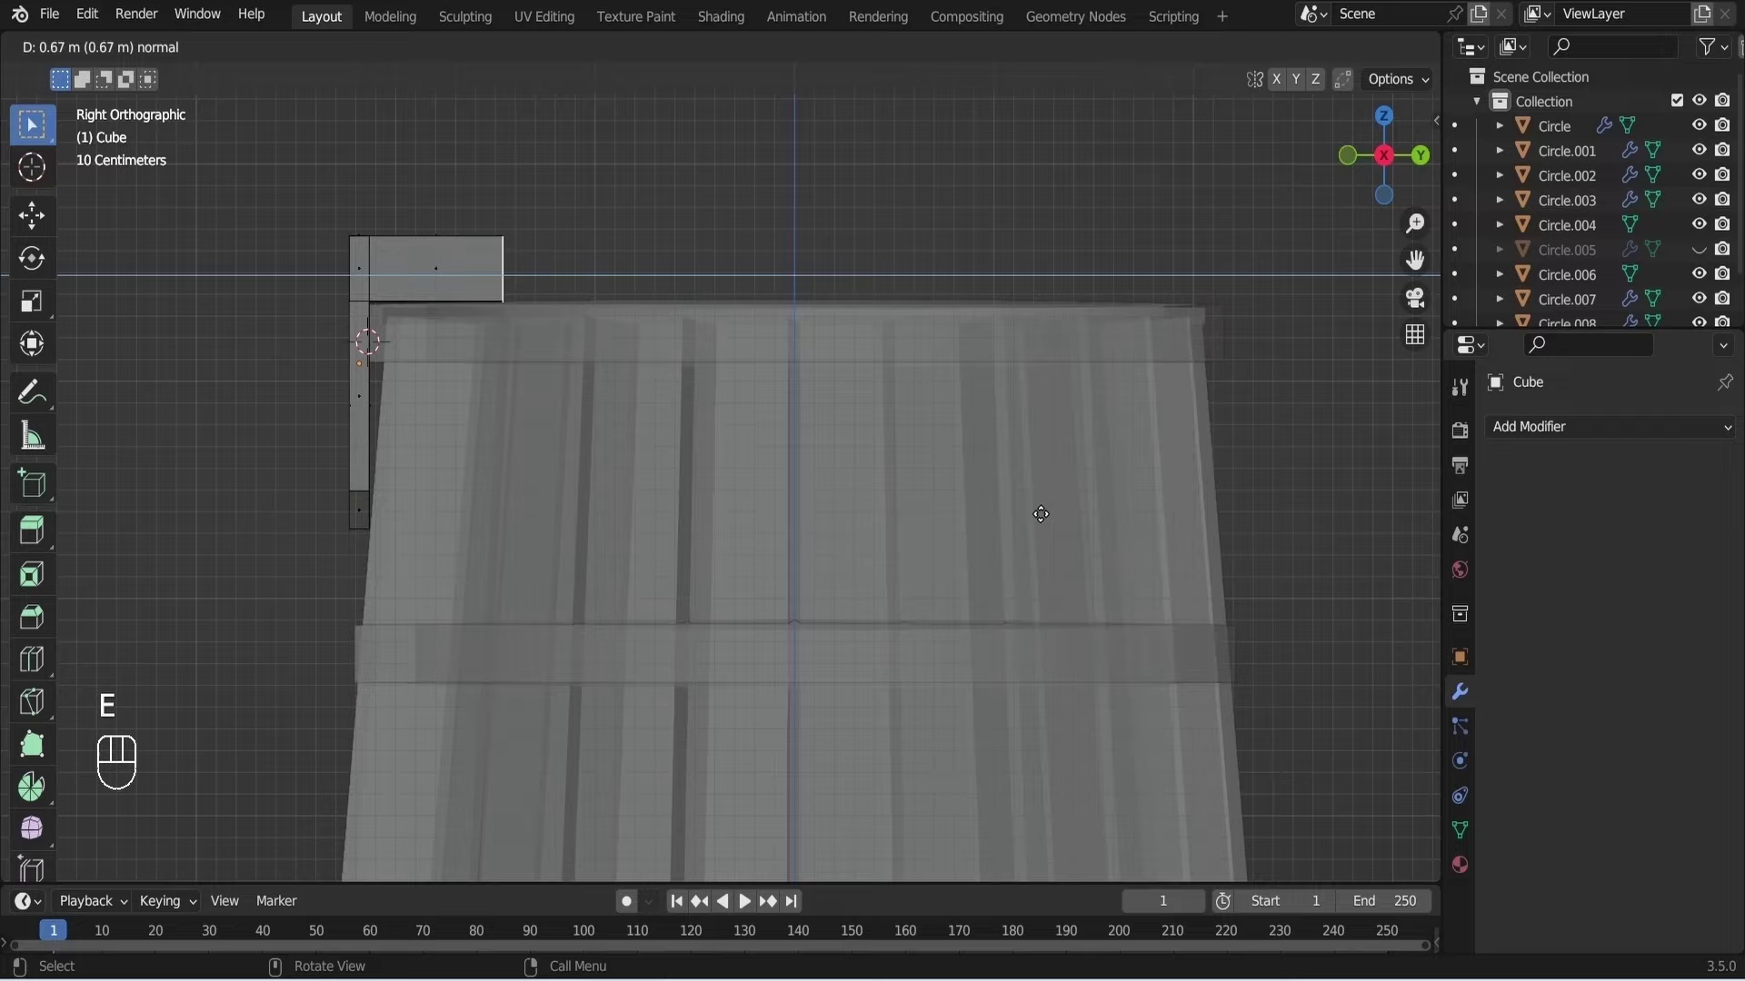
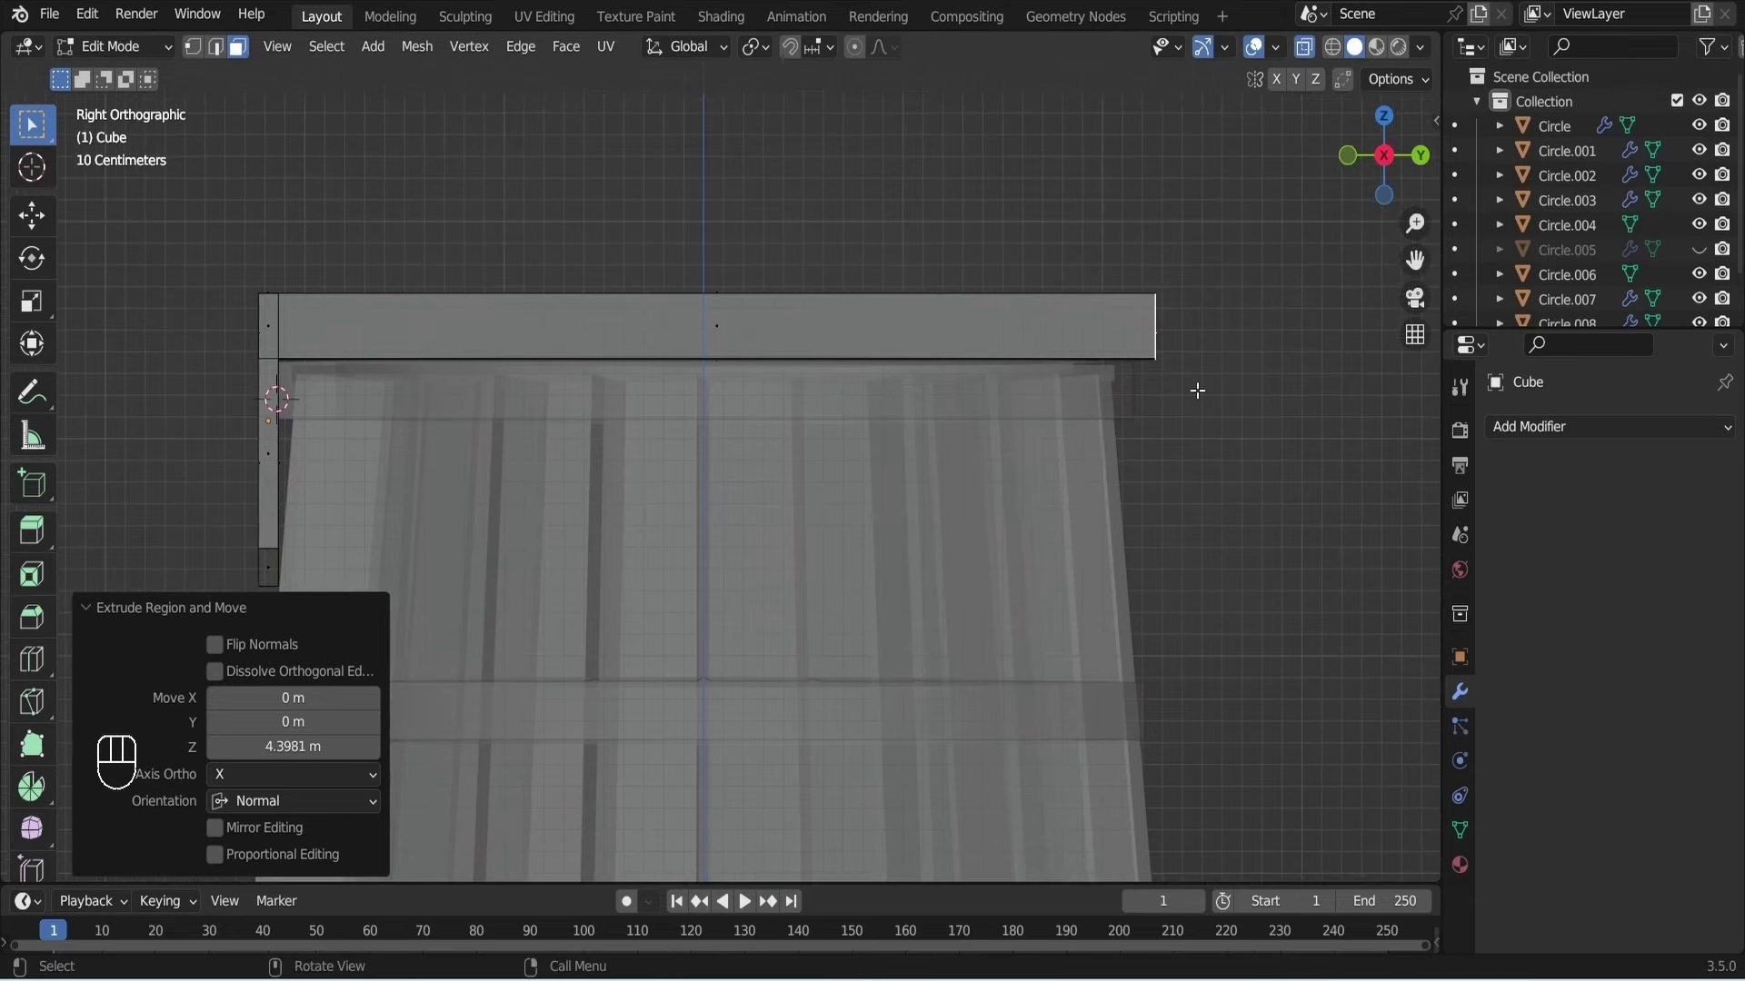
pyautogui.press('ctrl+r')
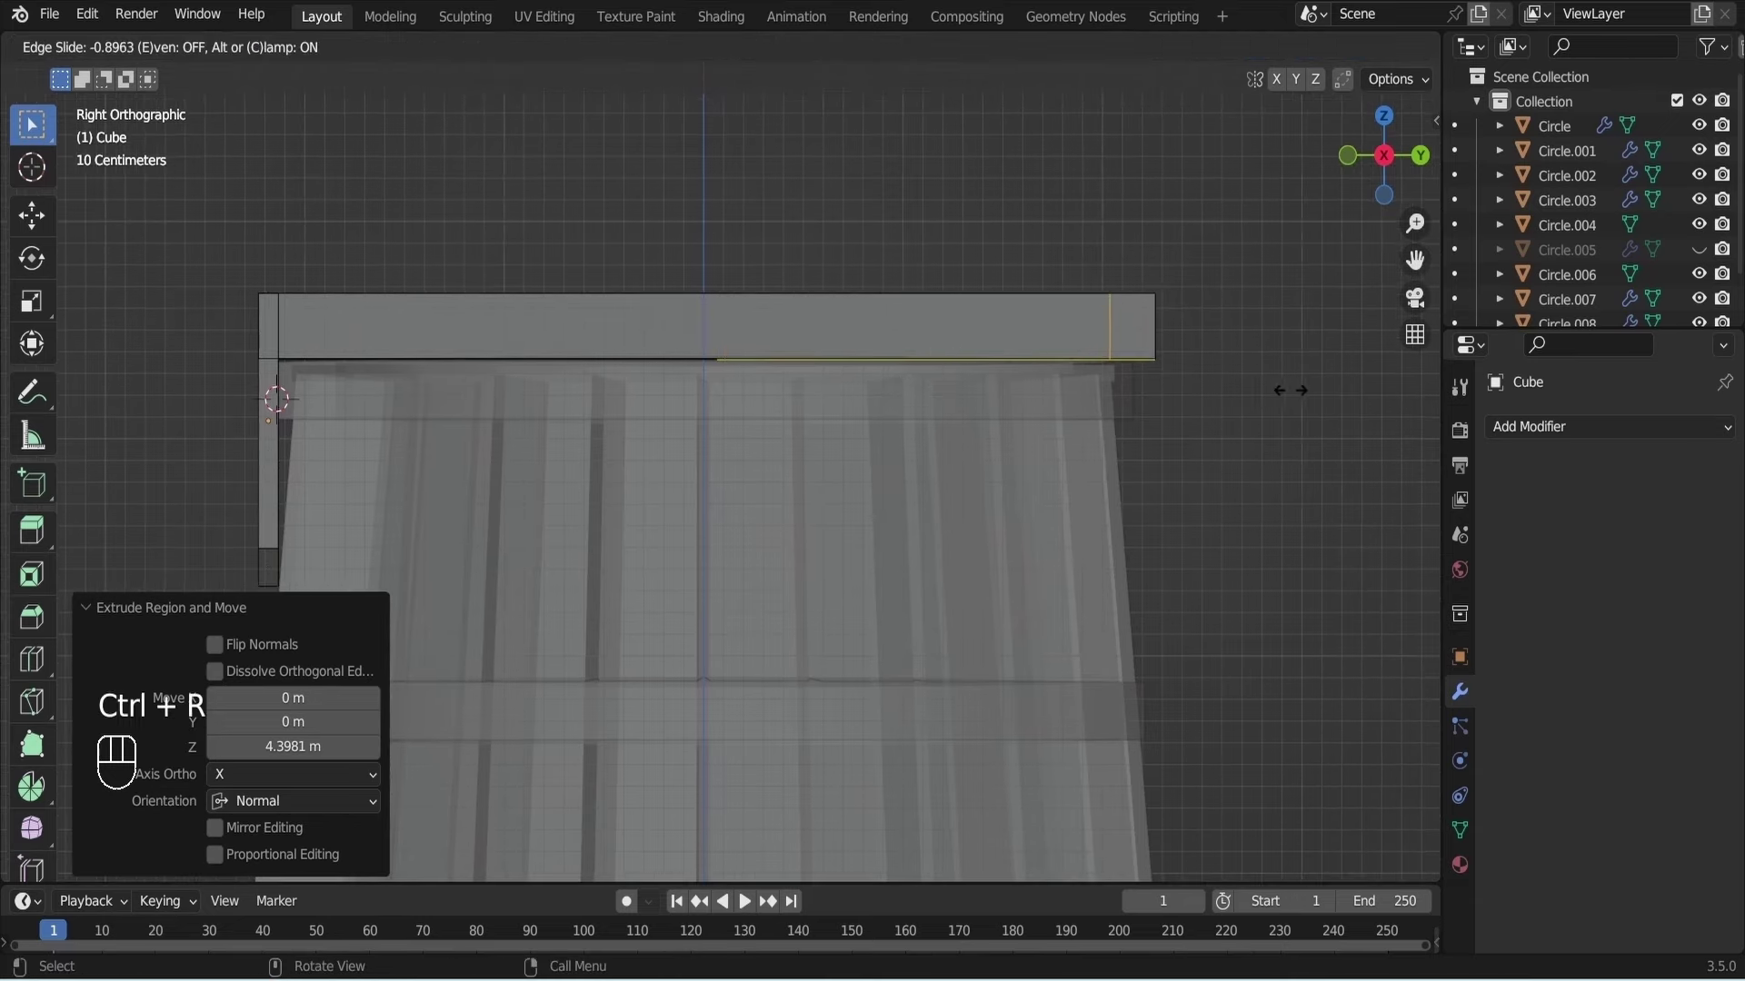
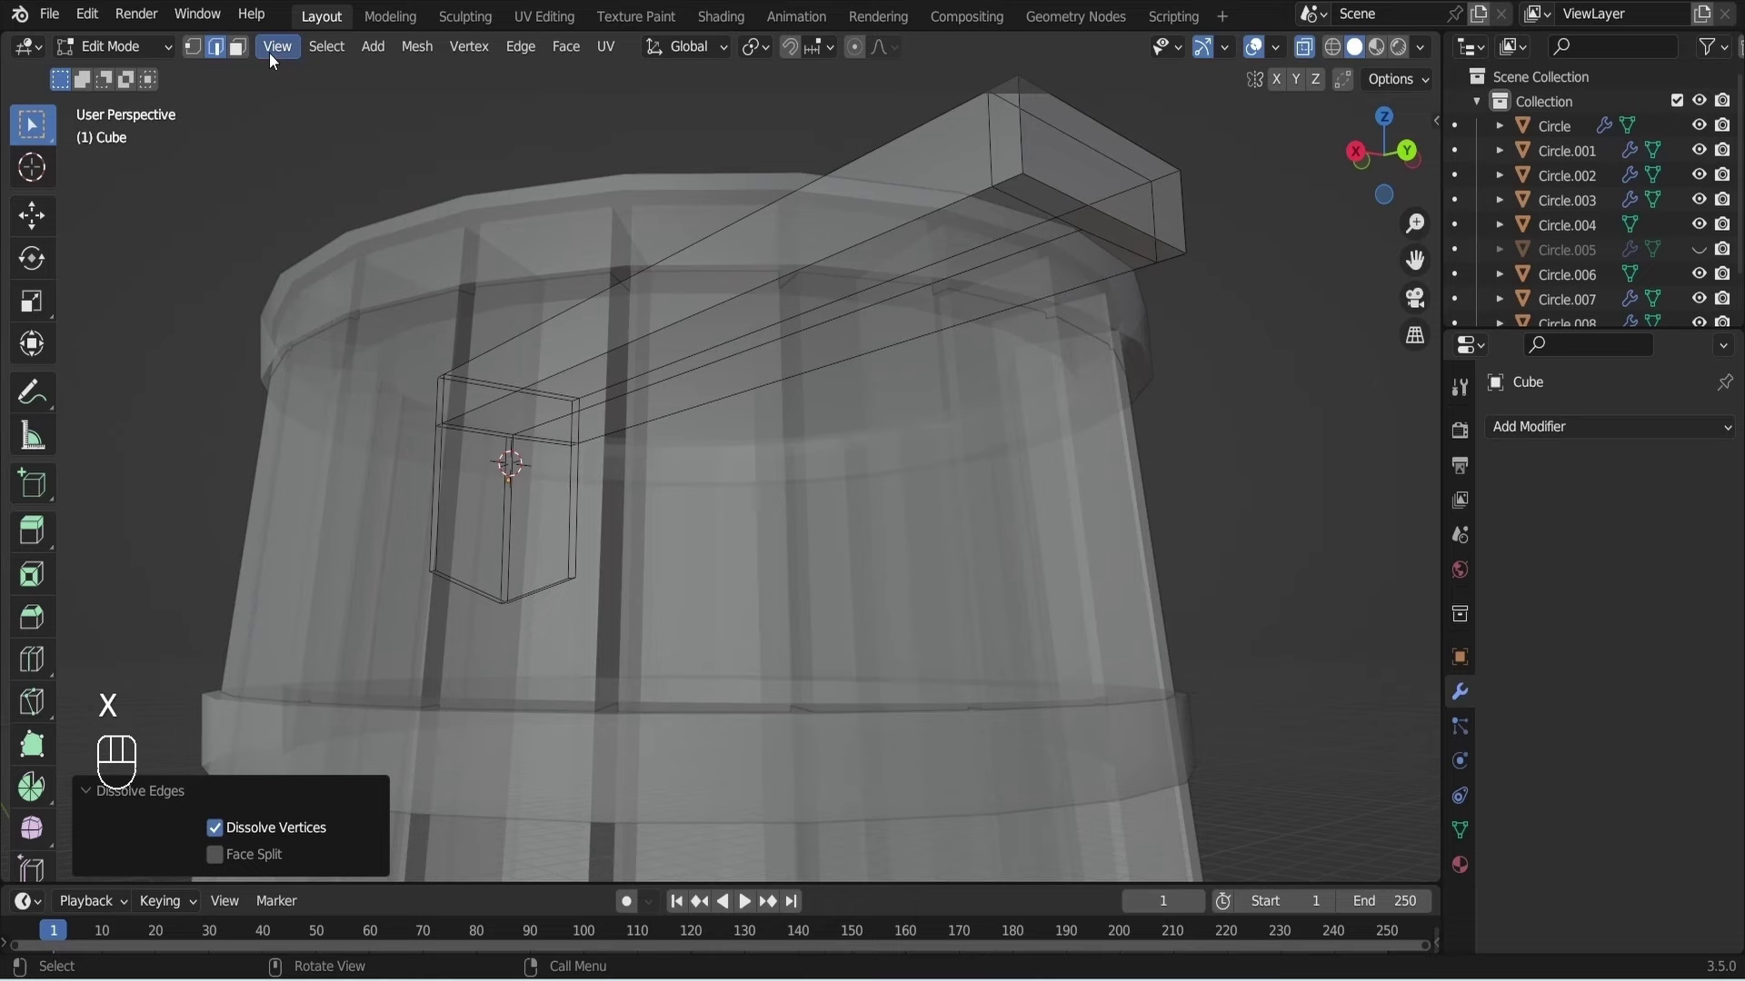
pyautogui.click(242, 52)
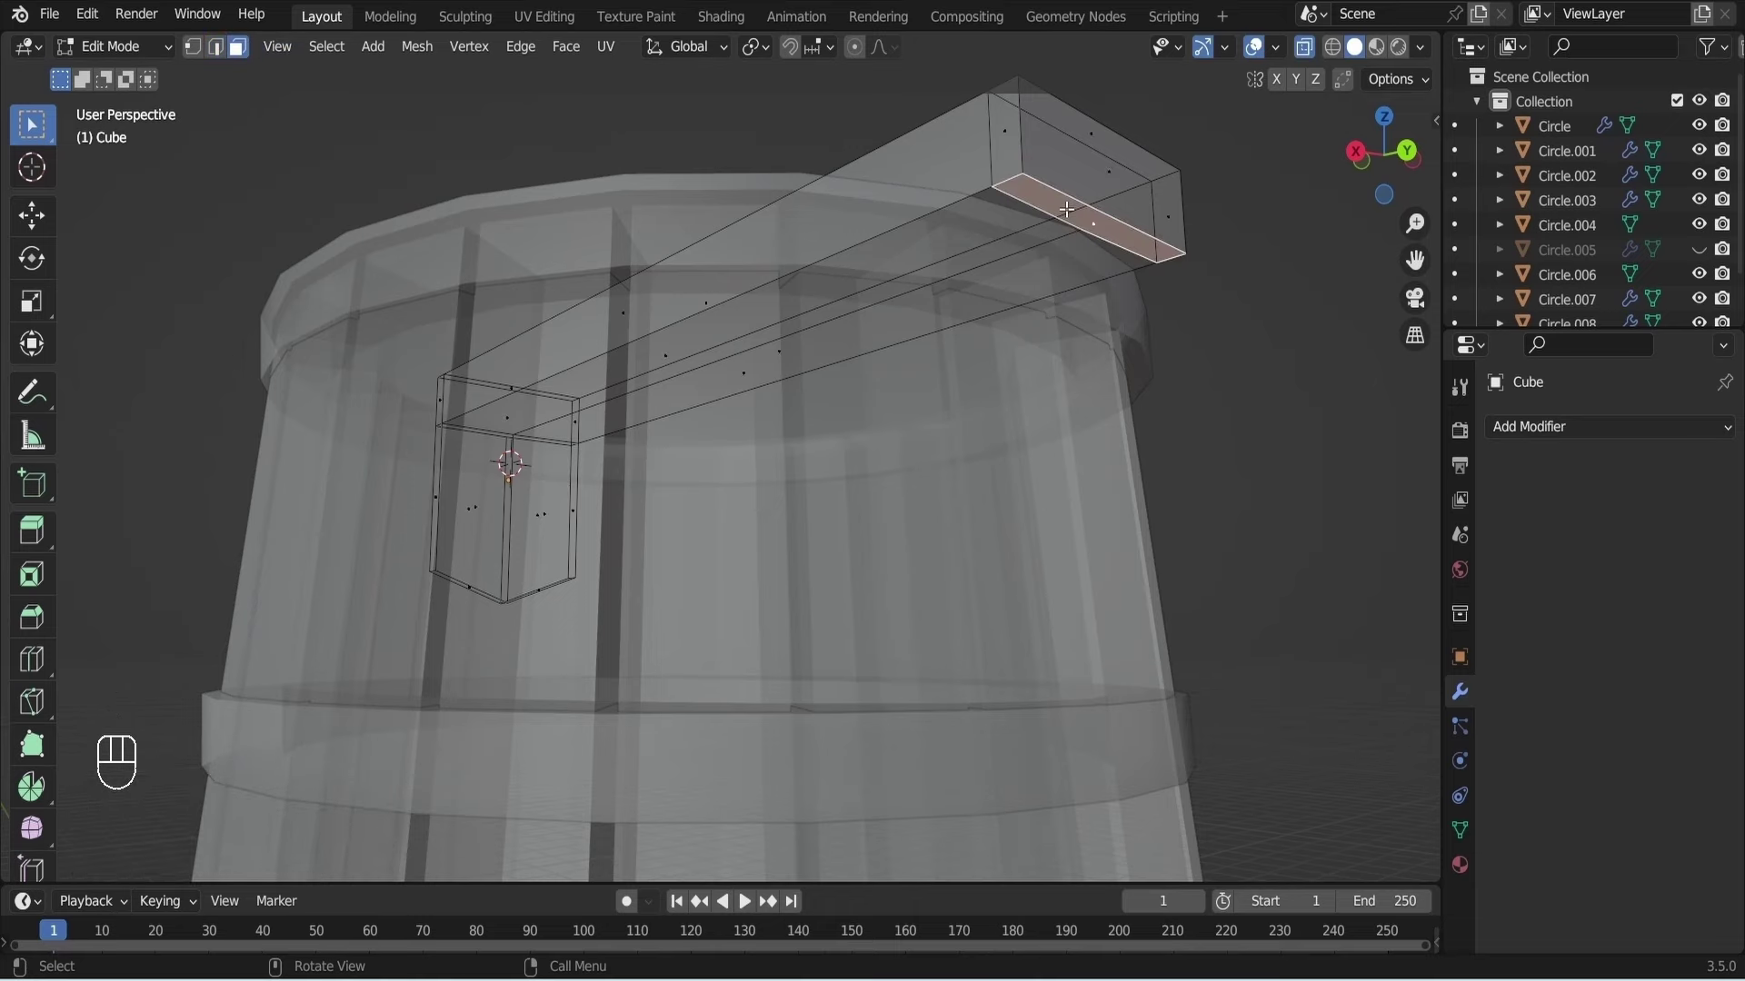
pyautogui.press('KP_1')
pyautogui.press('KP_2')
pyautogui.press('KP_3')
pyautogui.press('e')
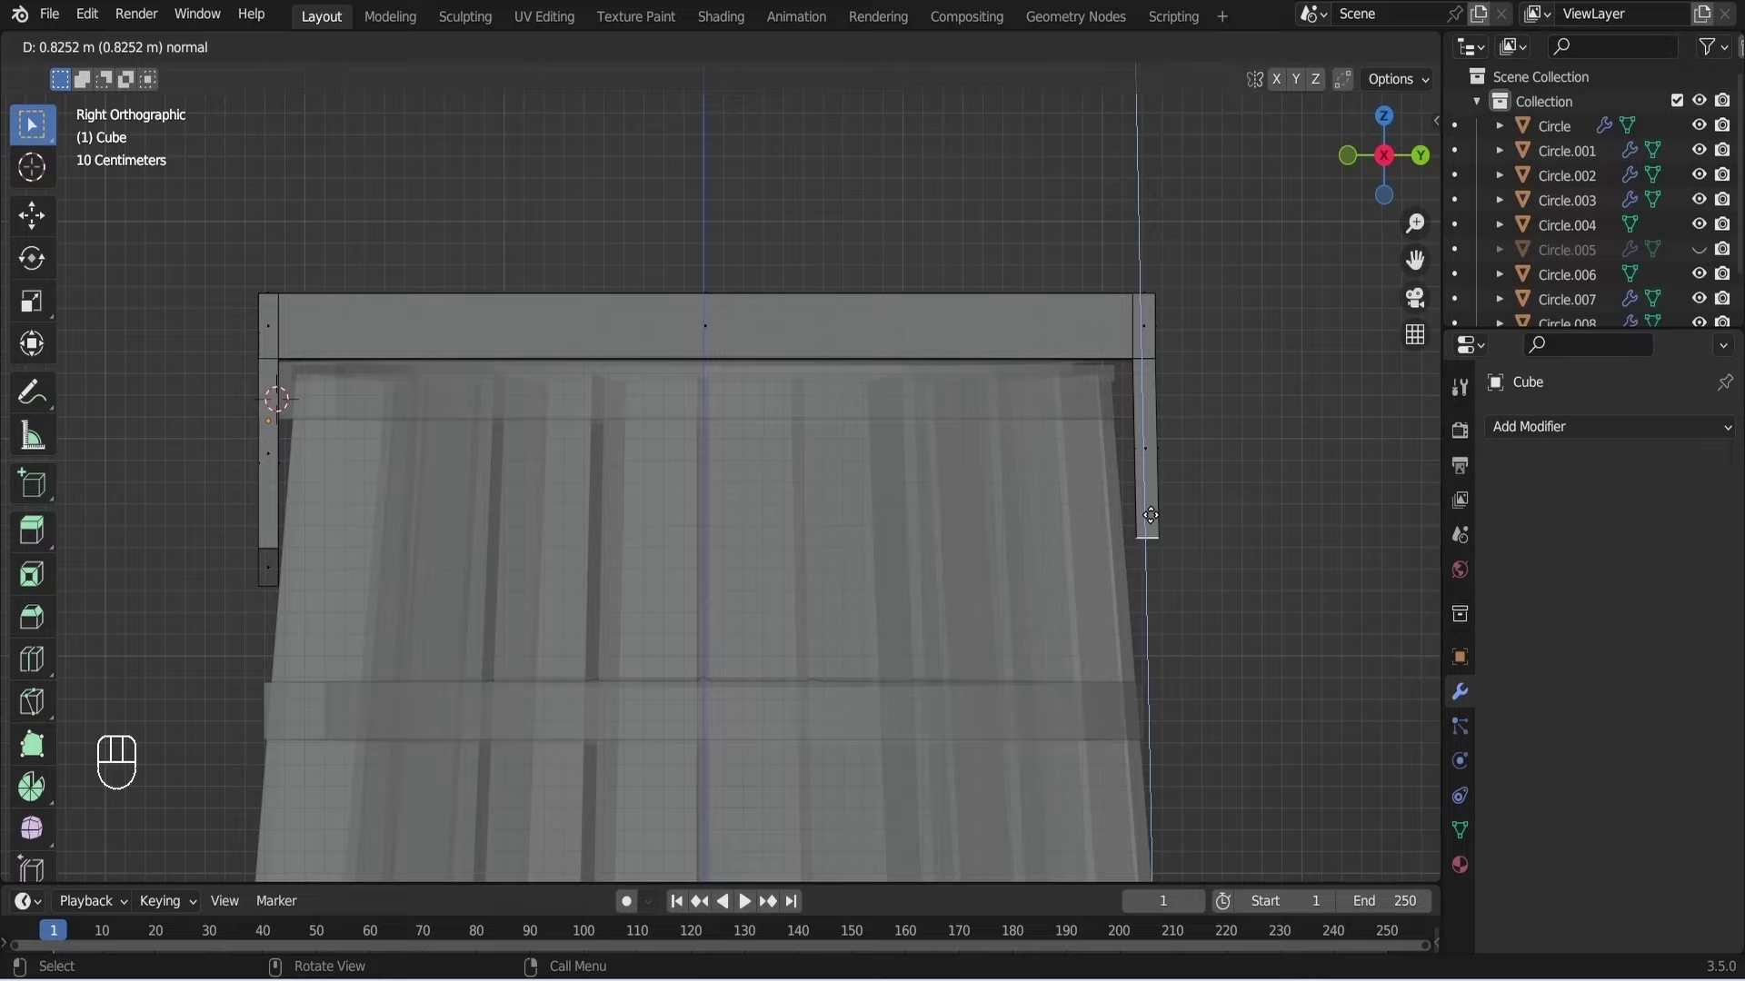
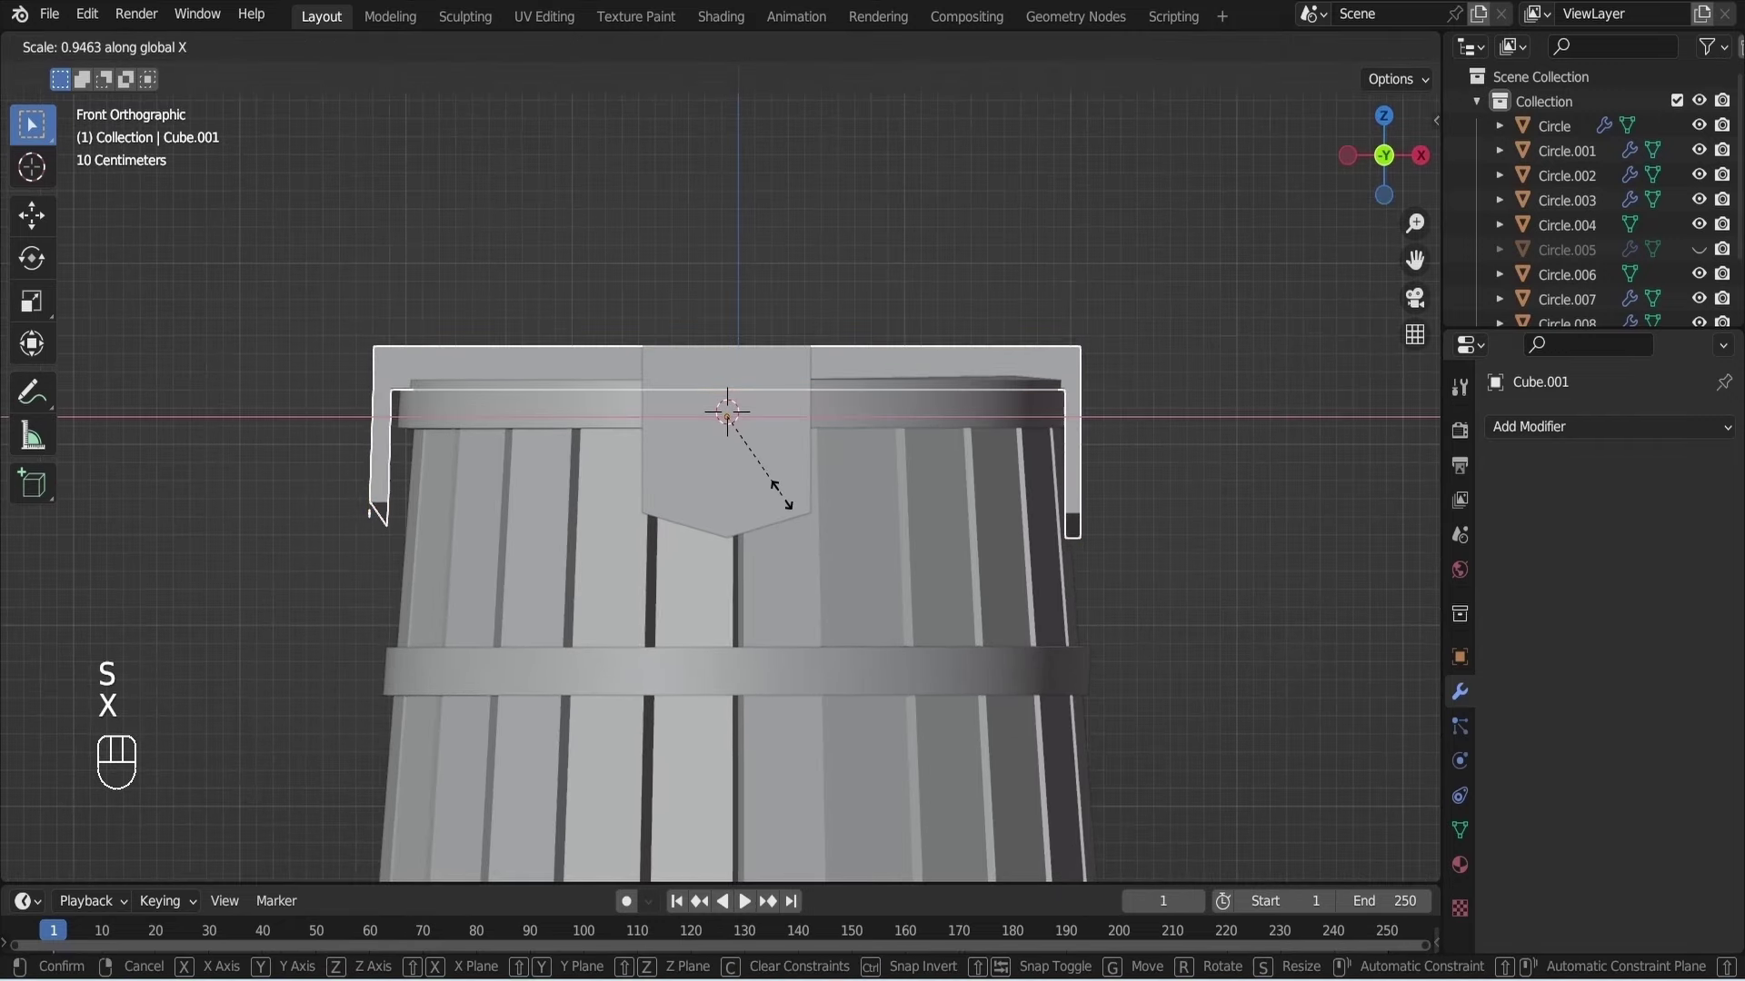
# Narrow the bracket bar slightly along X and nudge it to sit on the rim, resaving along the way.
pyautogui.click(783, 495)
pyautogui.press('ctrl+s')
pyautogui.moveTo(1011, 465); pyautogui.dragTo(1057, 573)
pyautogui.press('KP_1')
pyautogui.click(1186, 454)
pyautogui.press('ctrl+s')
pyautogui.press('g')
pyautogui.click(1188, 471)
pyautogui.press('ctrl+s')
# Adjust the remaining bracket pieces from the front view, frame the whole barrel and save the file.
pyautogui.moveTo(1134, 480); pyautogui.dragTo(1097, 492)
pyautogui.click(1097, 488)
pyautogui.press('KP_1')
pyautogui.press('g')
pyautogui.press('ctrl+alt+s')
pyautogui.click(818, 577)
pyautogui.press('ctrl+s')
pyautogui.press('KP_1')
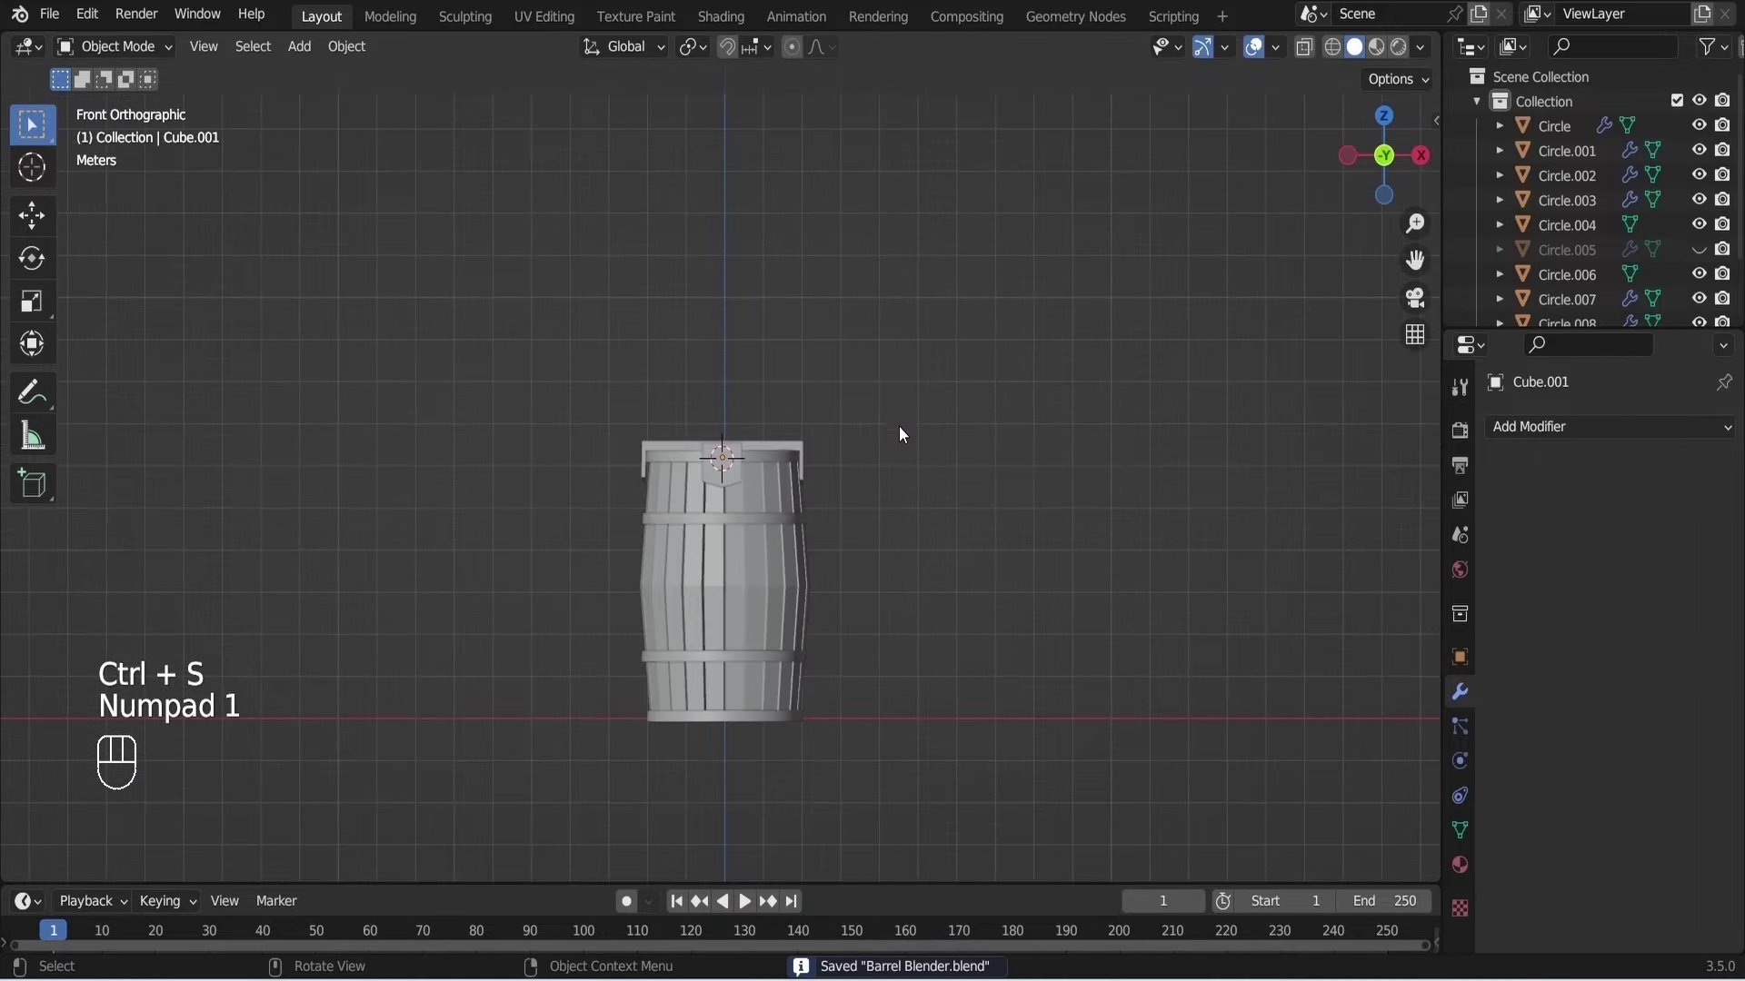
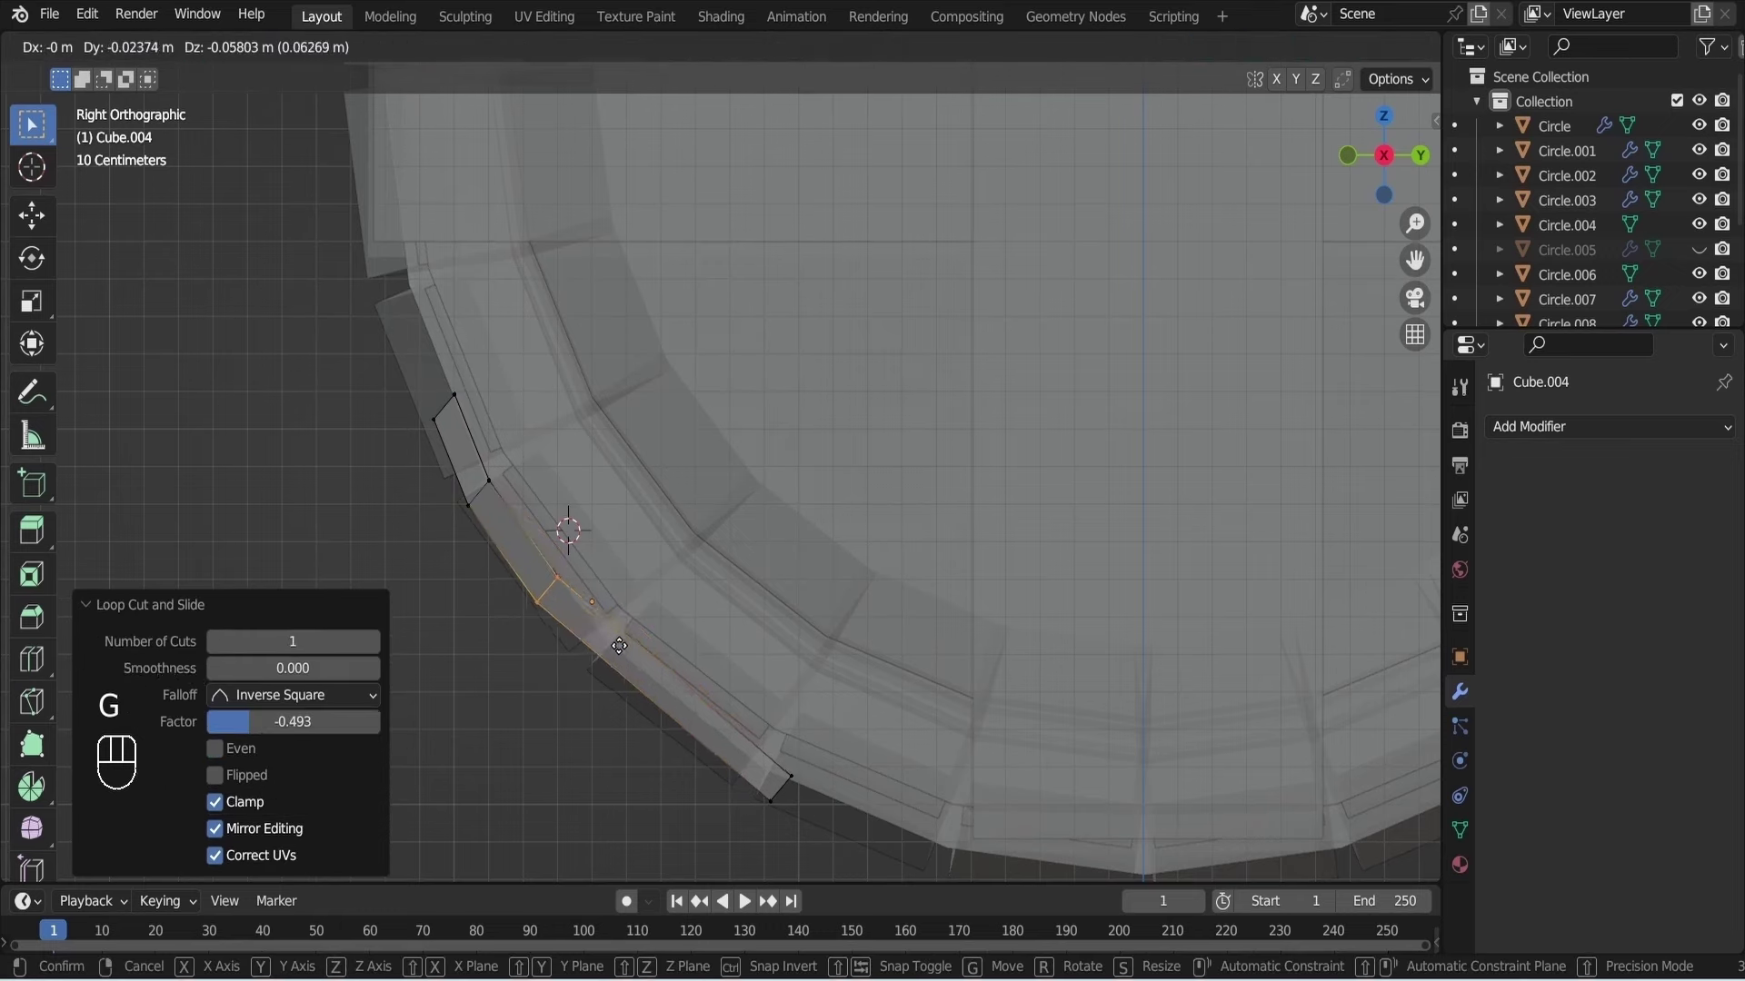
# Move the support block's remaining vertices so its edge follows the barrel curve.
pyautogui.click(623, 641)
pyautogui.press('ctrl+r')
pyautogui.press('g')
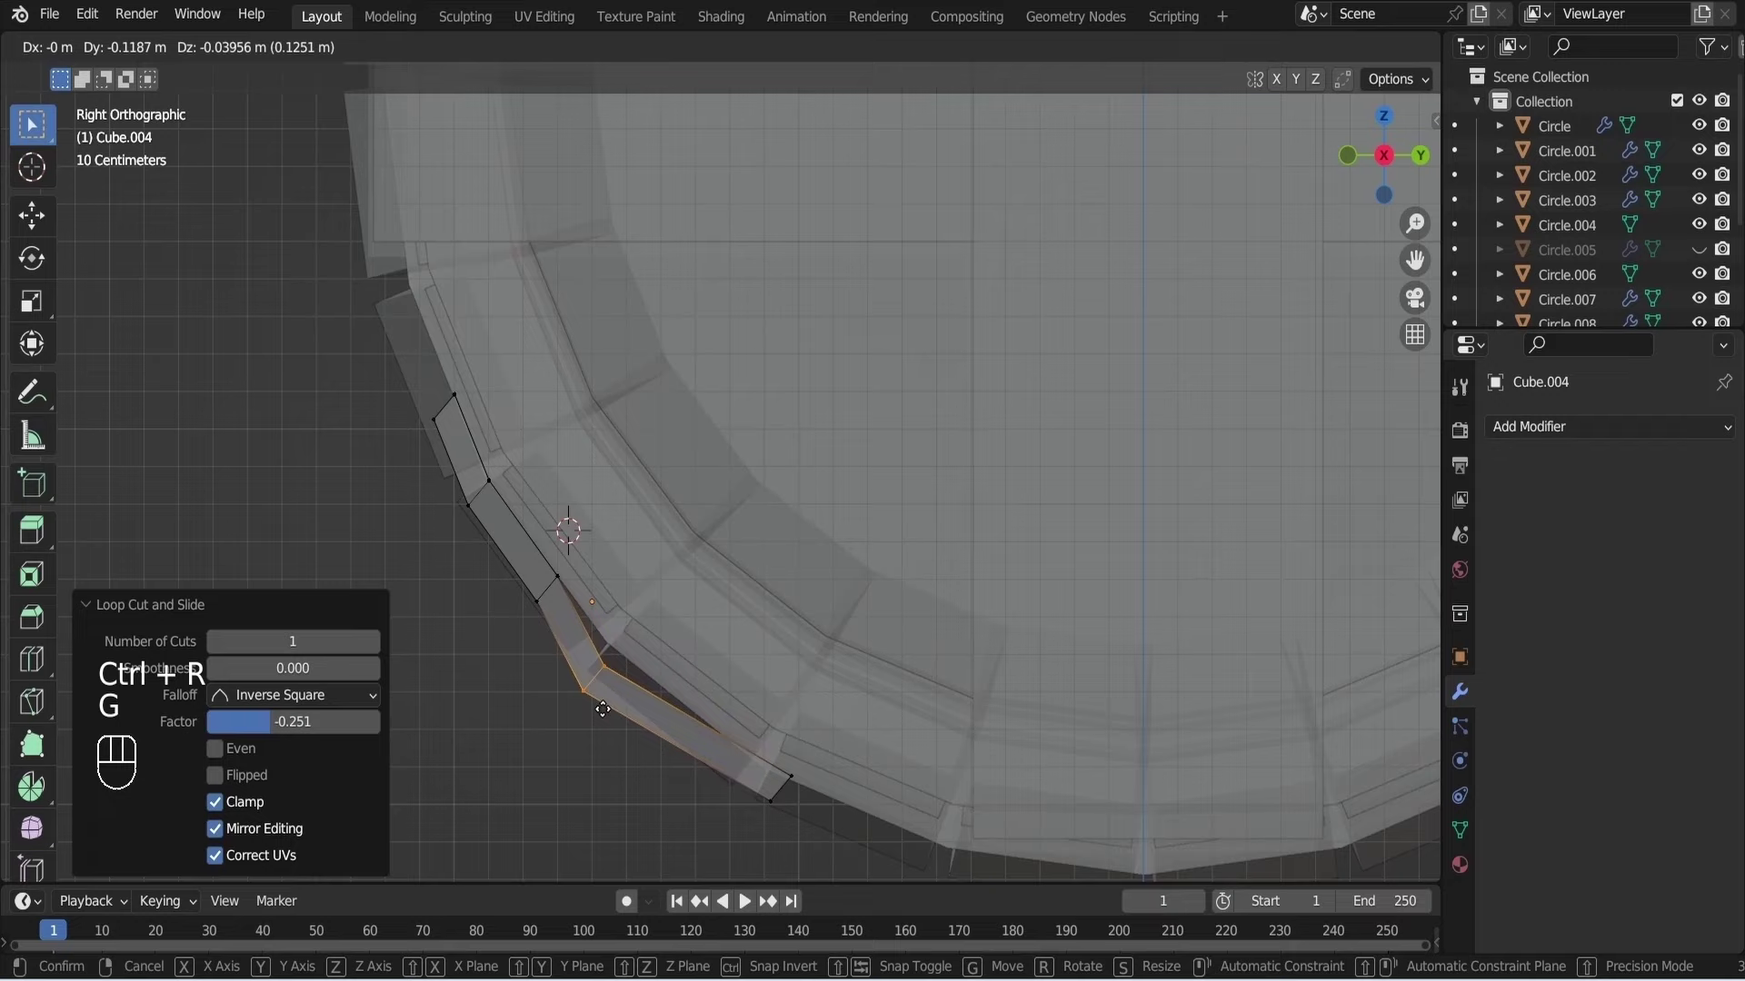
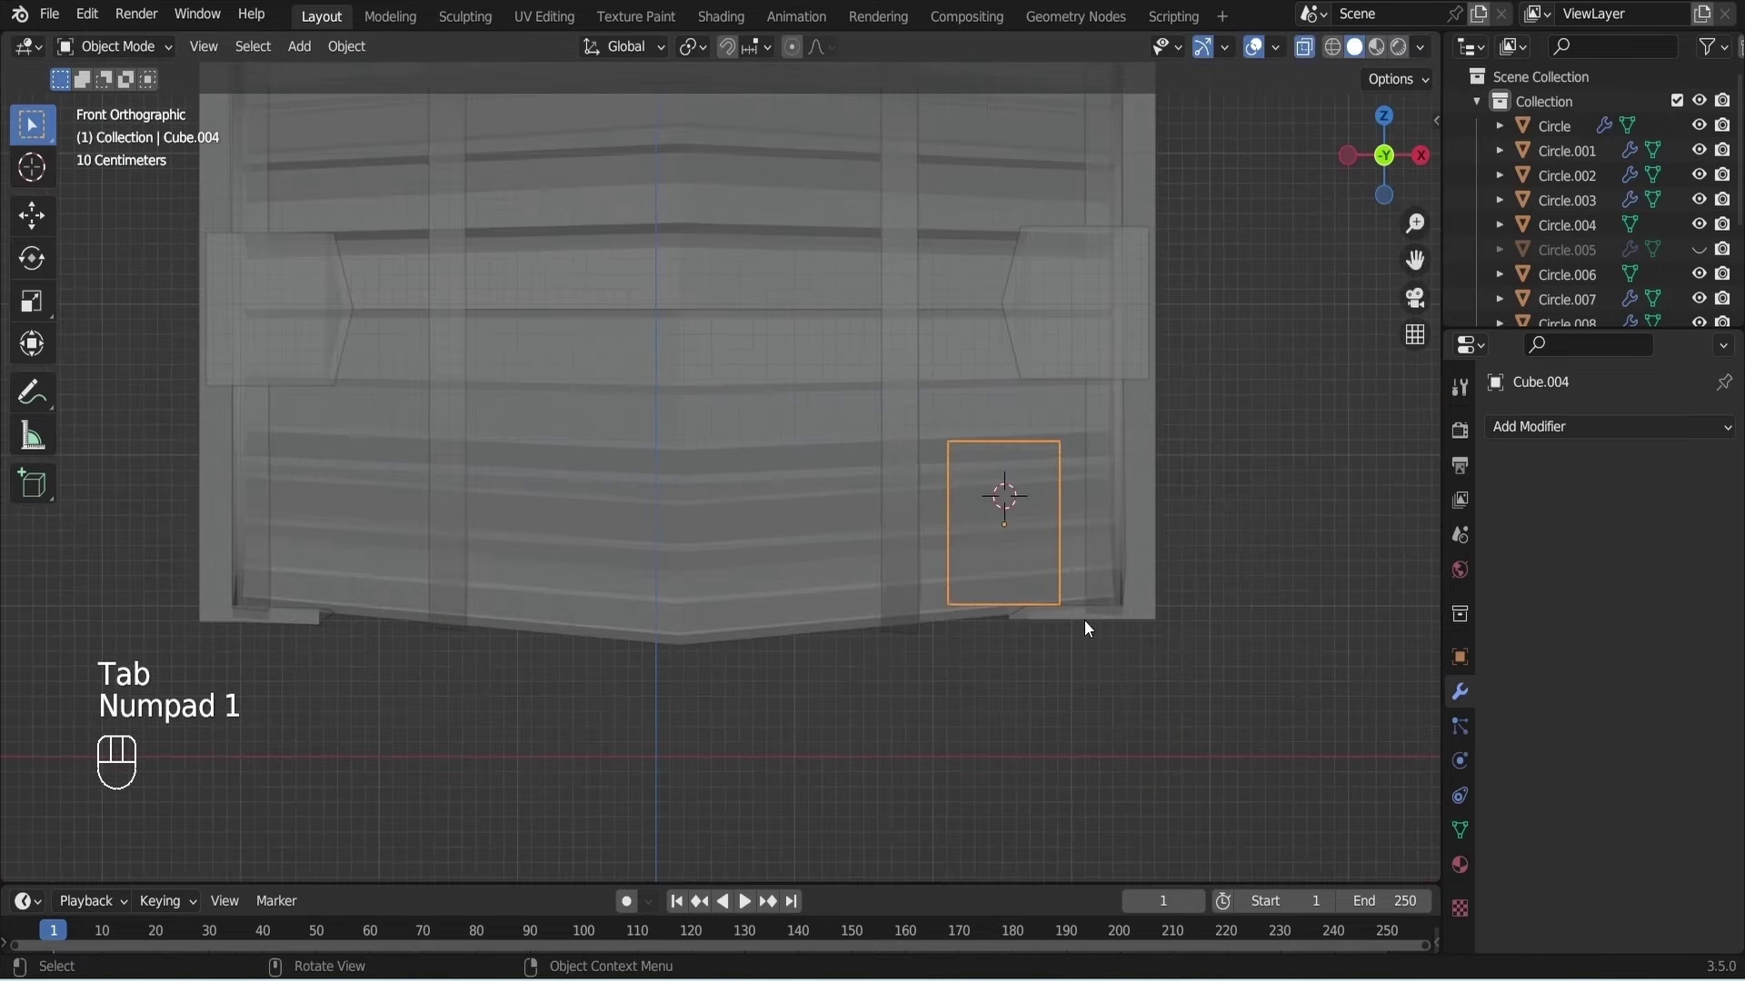
# Scale the support block narrower along X, turn X-ray off and save the barrel file.
pyautogui.press('s')
pyautogui.press('x')
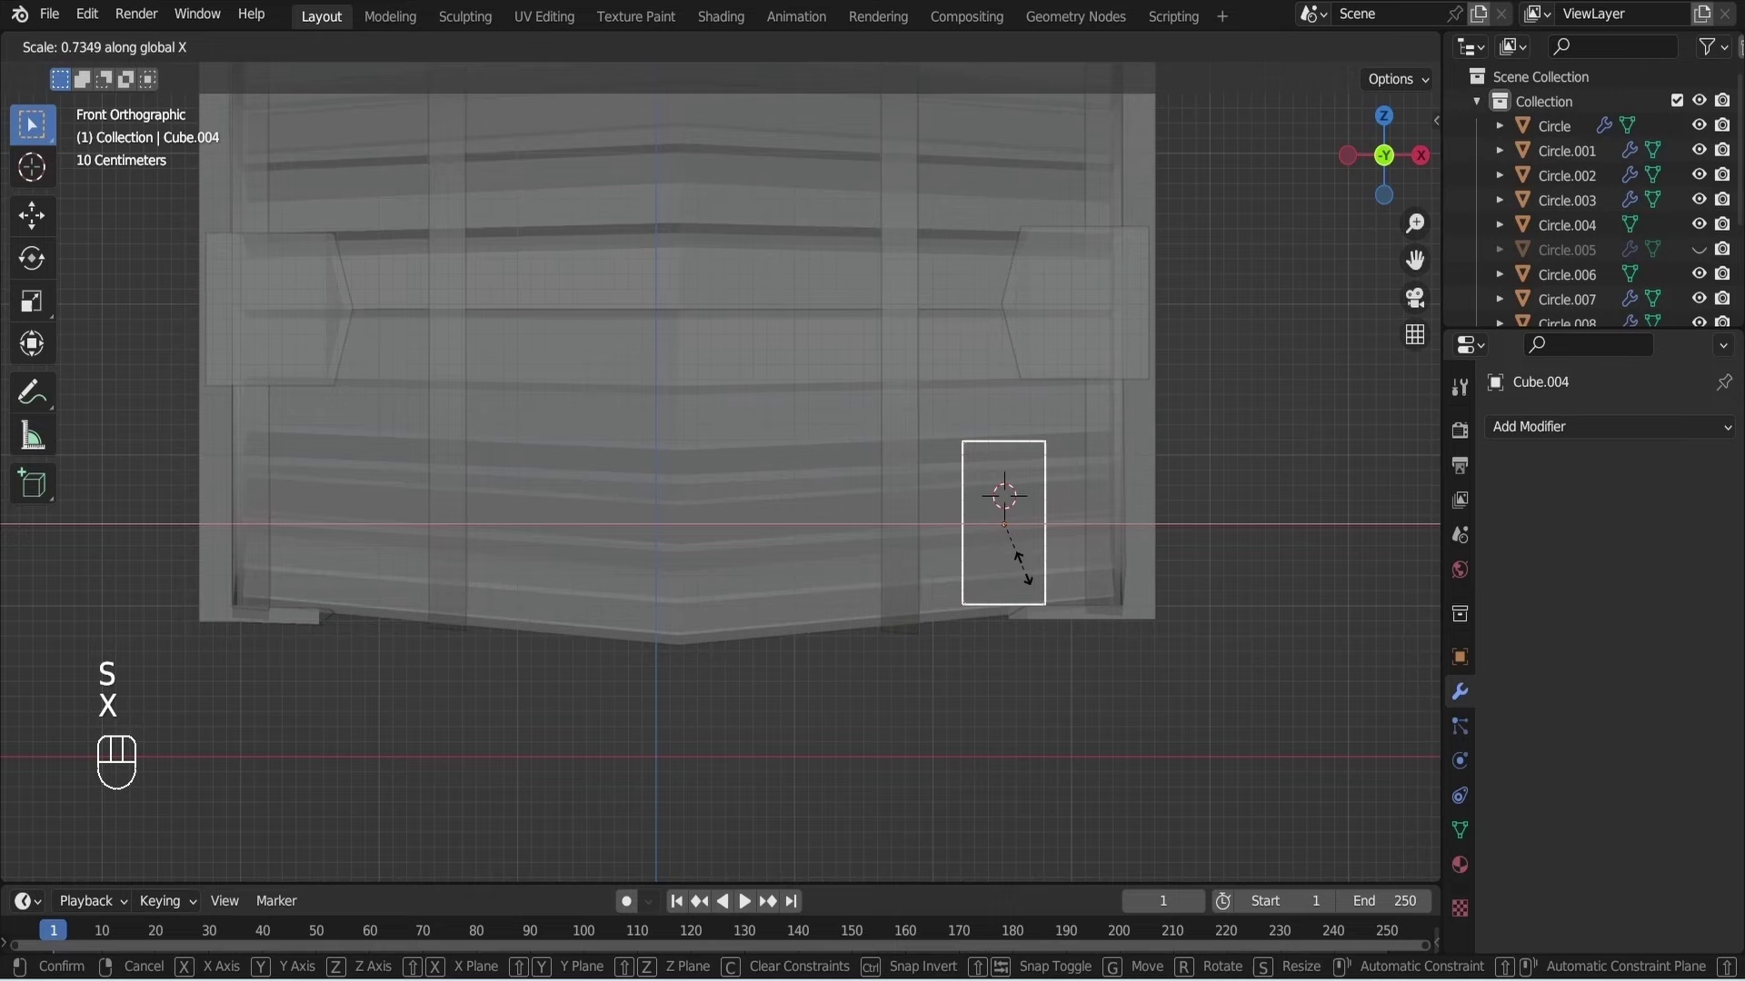
pyautogui.click(1030, 576)
pyautogui.press('alt+z')
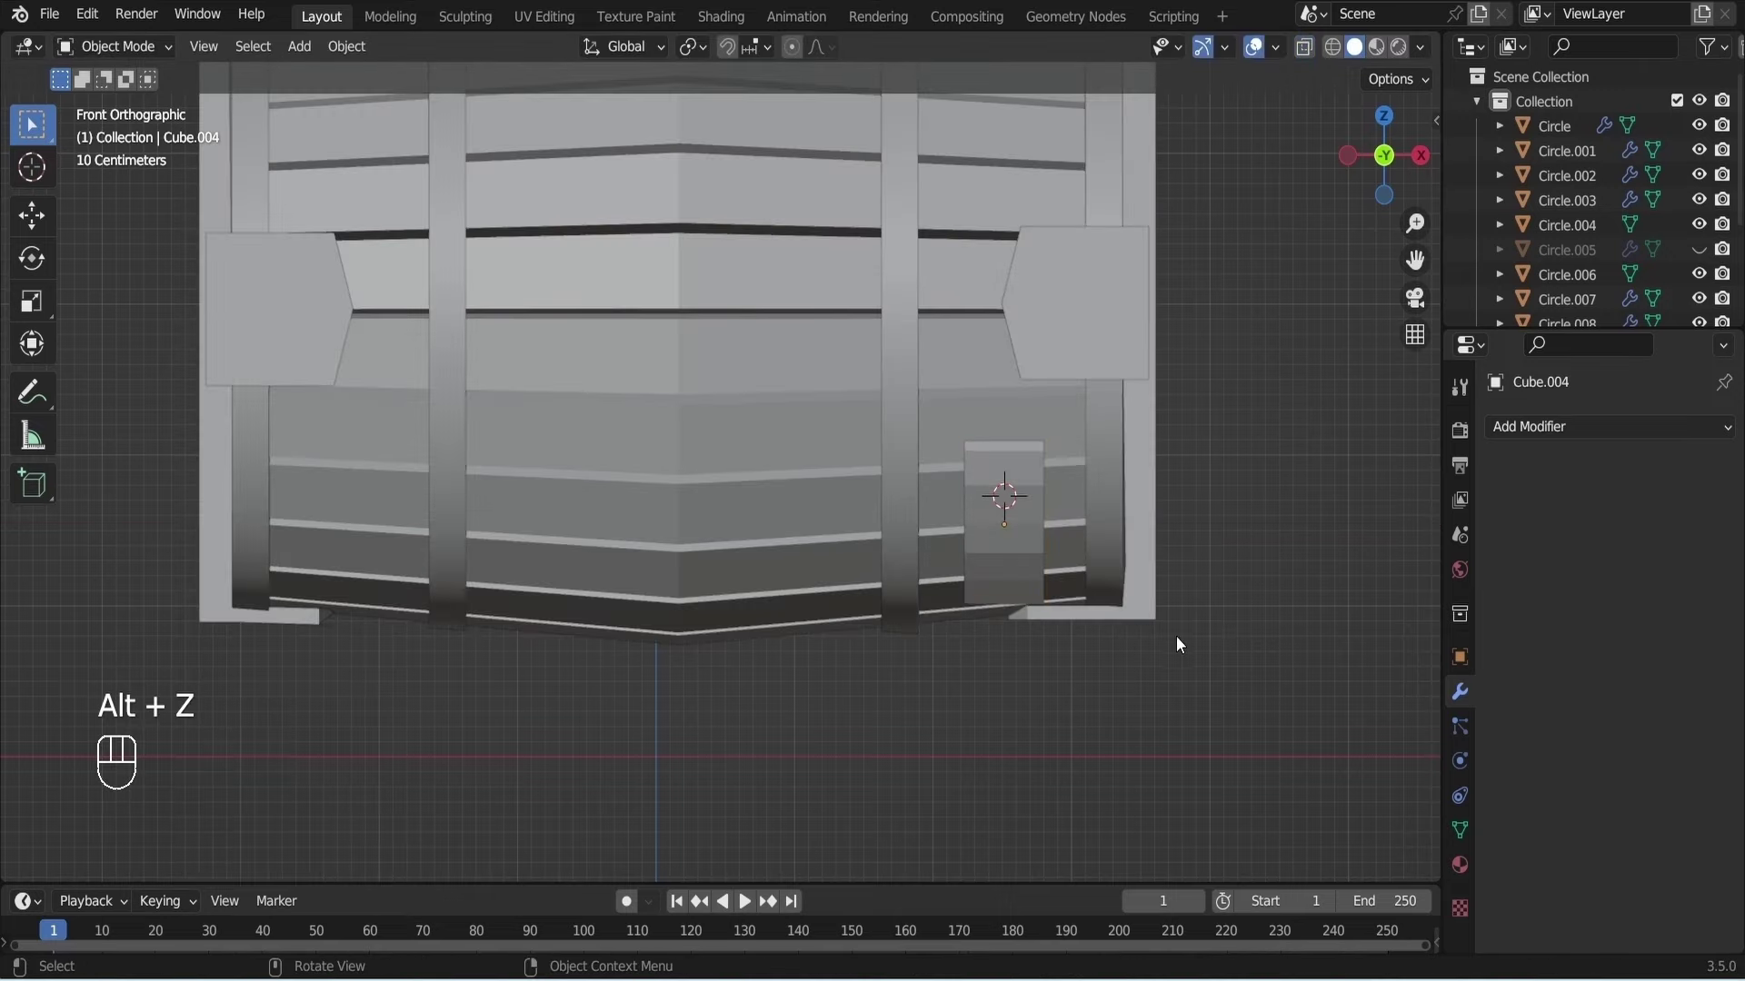
pyautogui.press('ctrl+s')
pyautogui.press('KP_1')
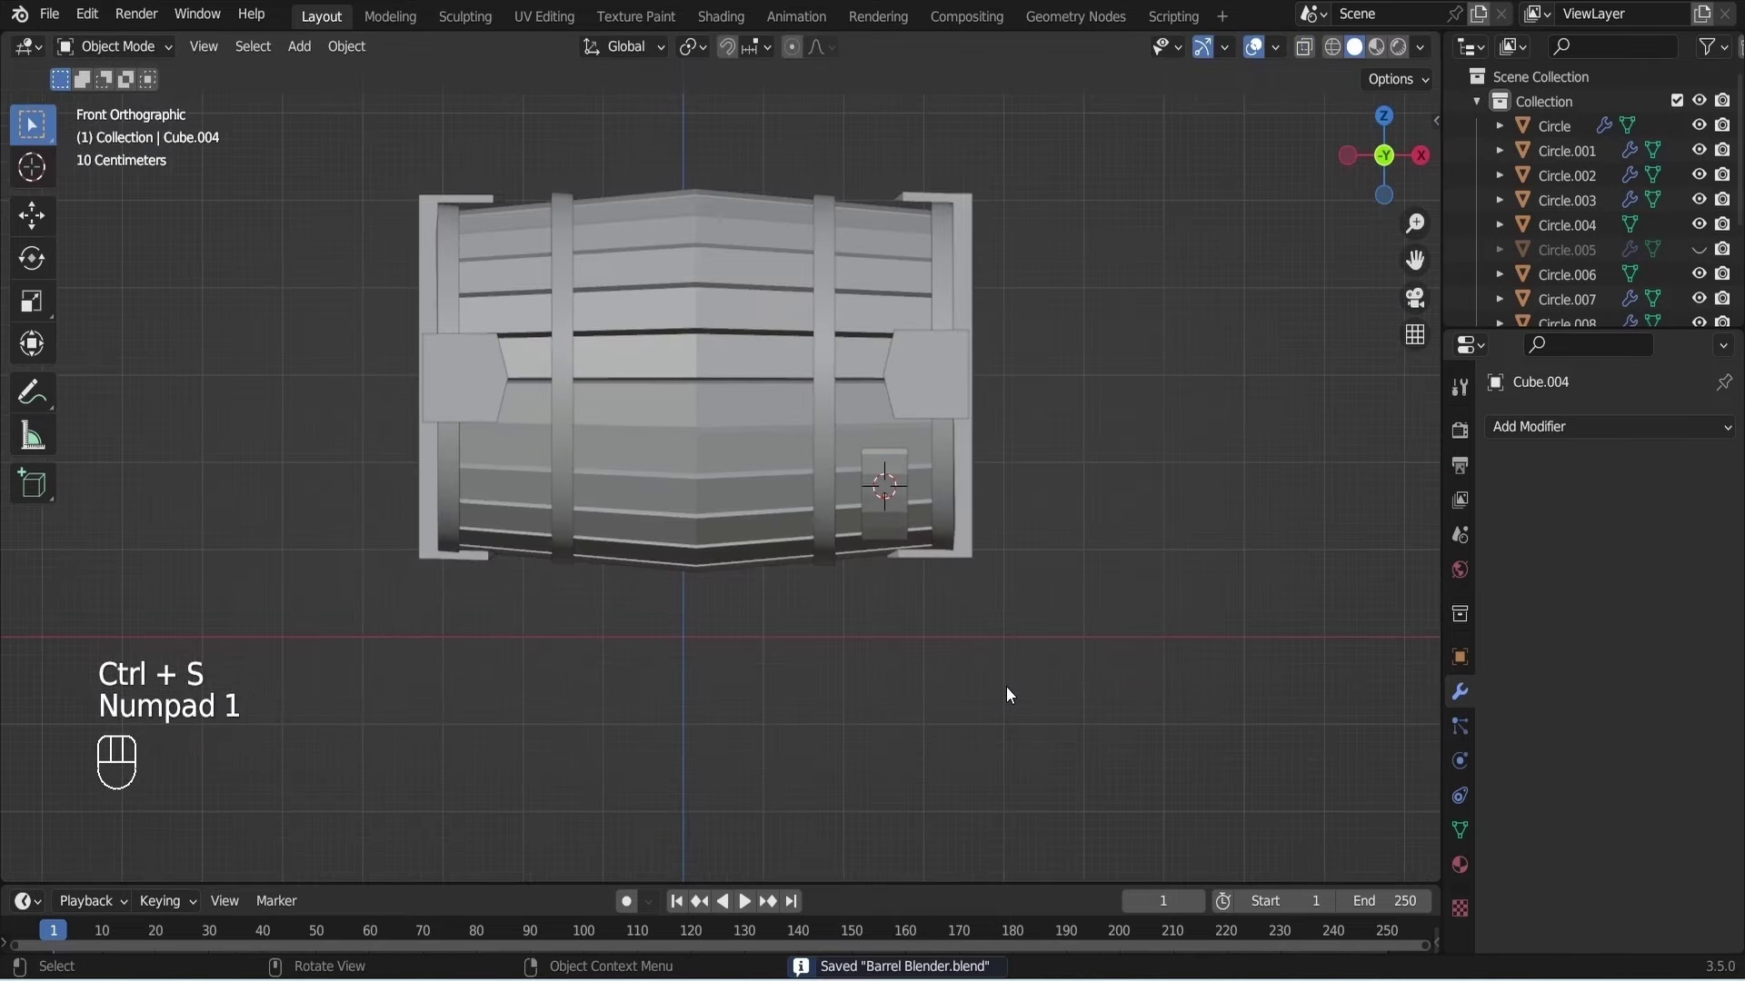
pyautogui.click(1013, 560)
# Duplicate the support block to the other side, add a cube for a leg and flatten it thin along Y.
pyautogui.press('shift+d')
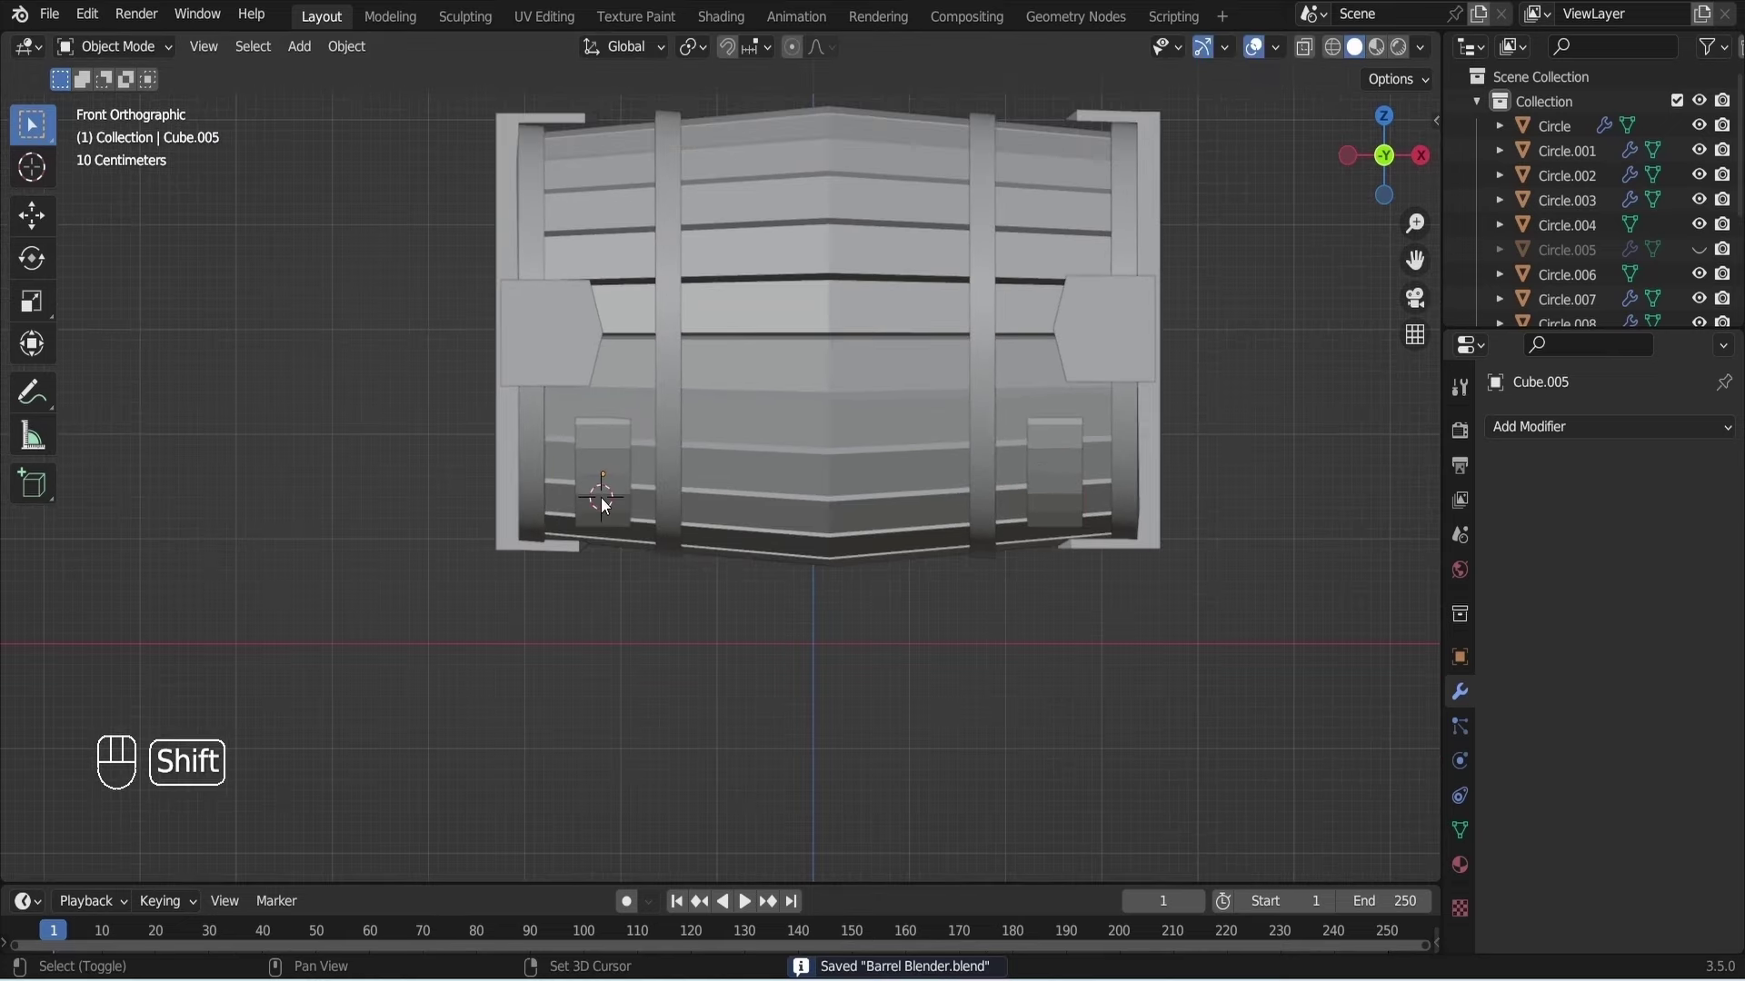
pyautogui.press('shift+a')
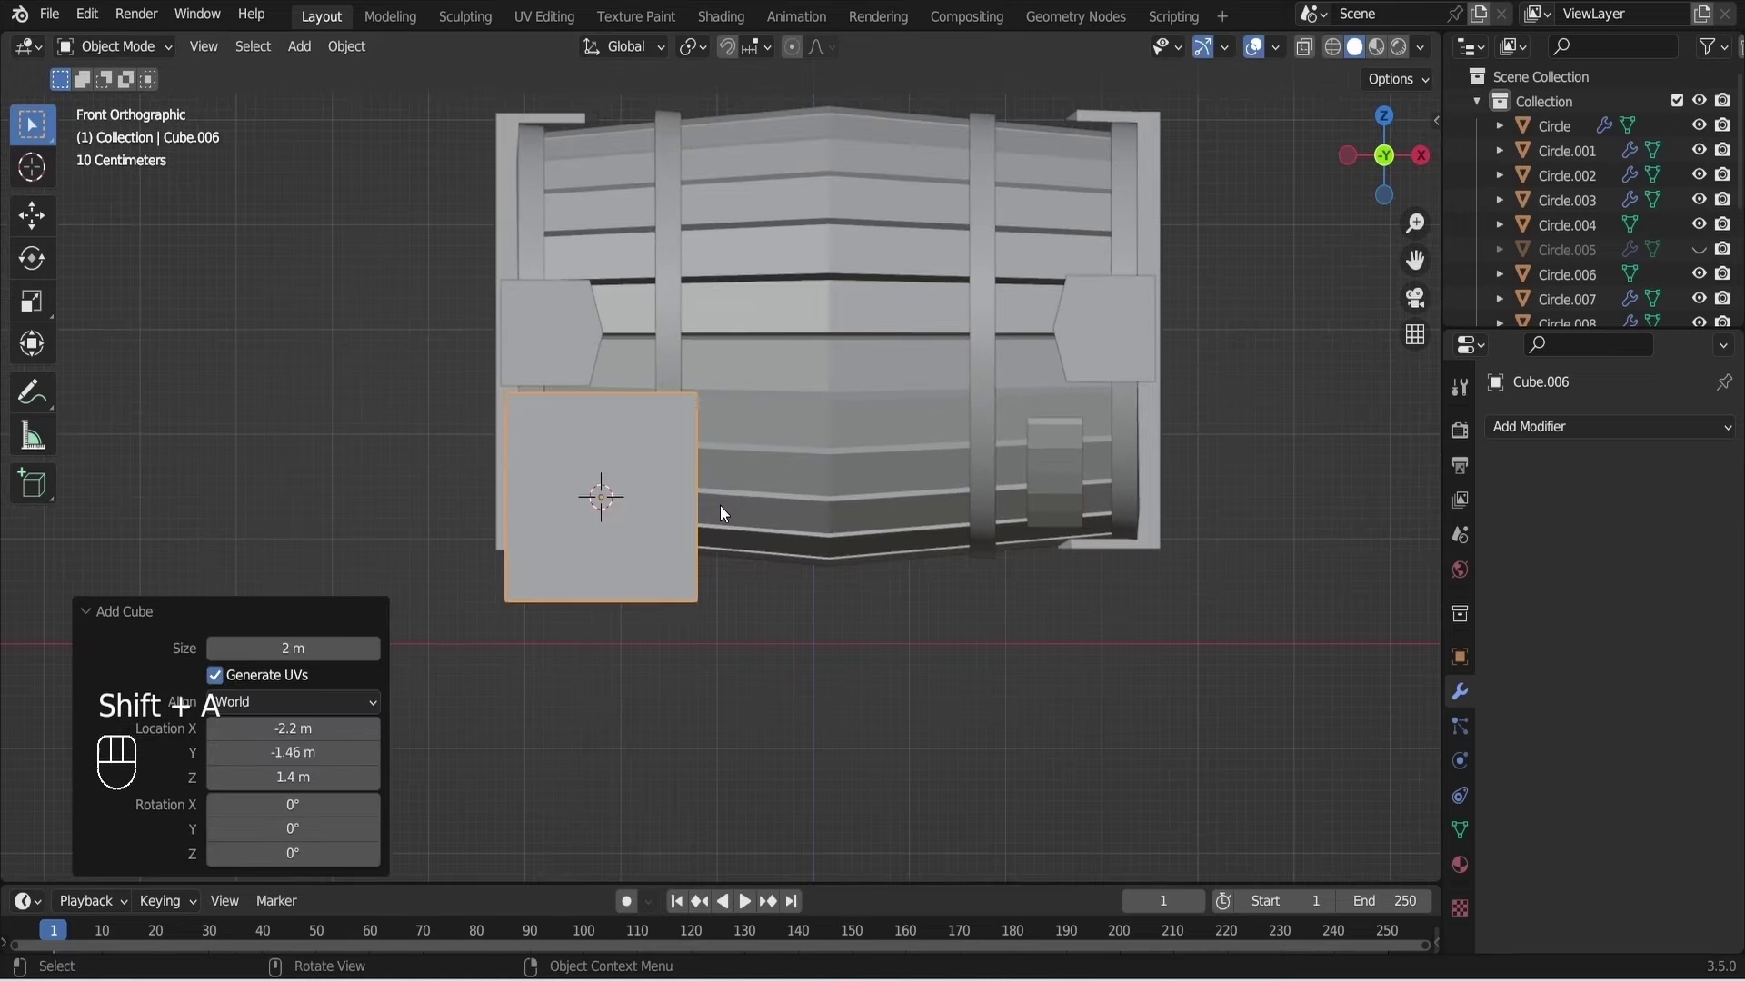
pyautogui.press('s')
pyautogui.click(539, 536)
pyautogui.press('KP_3')
pyautogui.press('s')
pyautogui.press('y')
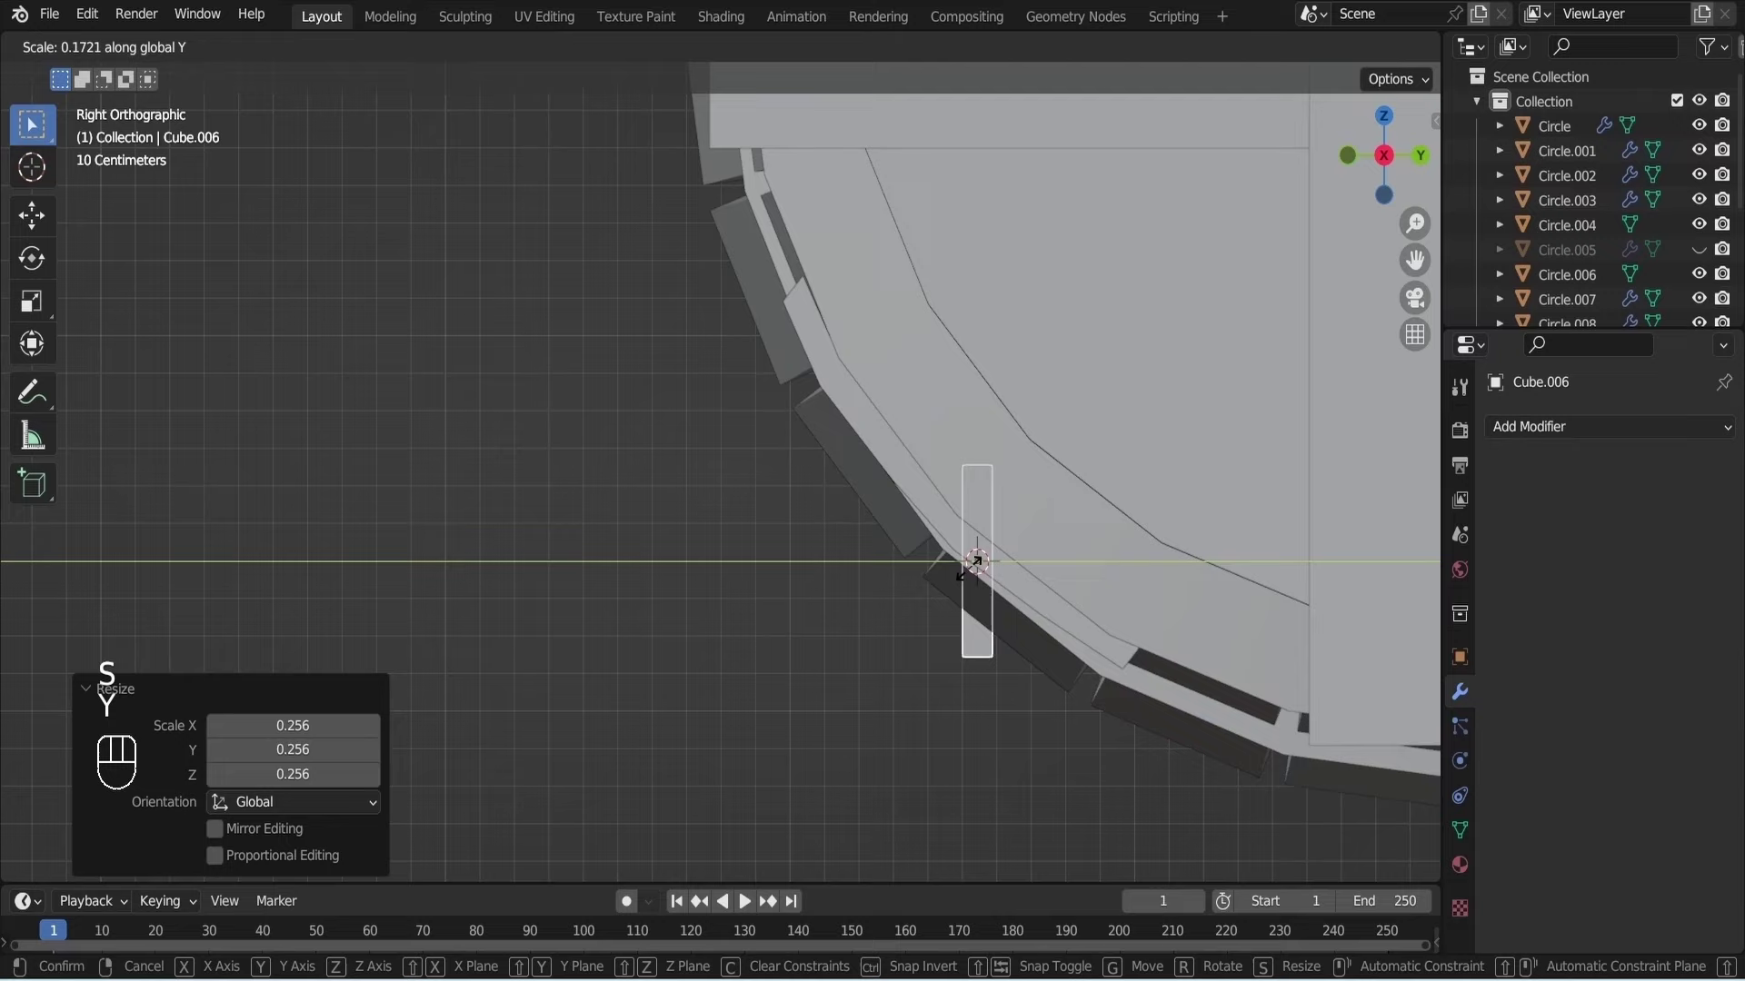
pyautogui.click(977, 573)
# Narrow the leg along X in front view, tilt it about 9 degrees and move it under the left block.
pyautogui.press('KP_1')
pyautogui.press('s')
pyautogui.press('x')
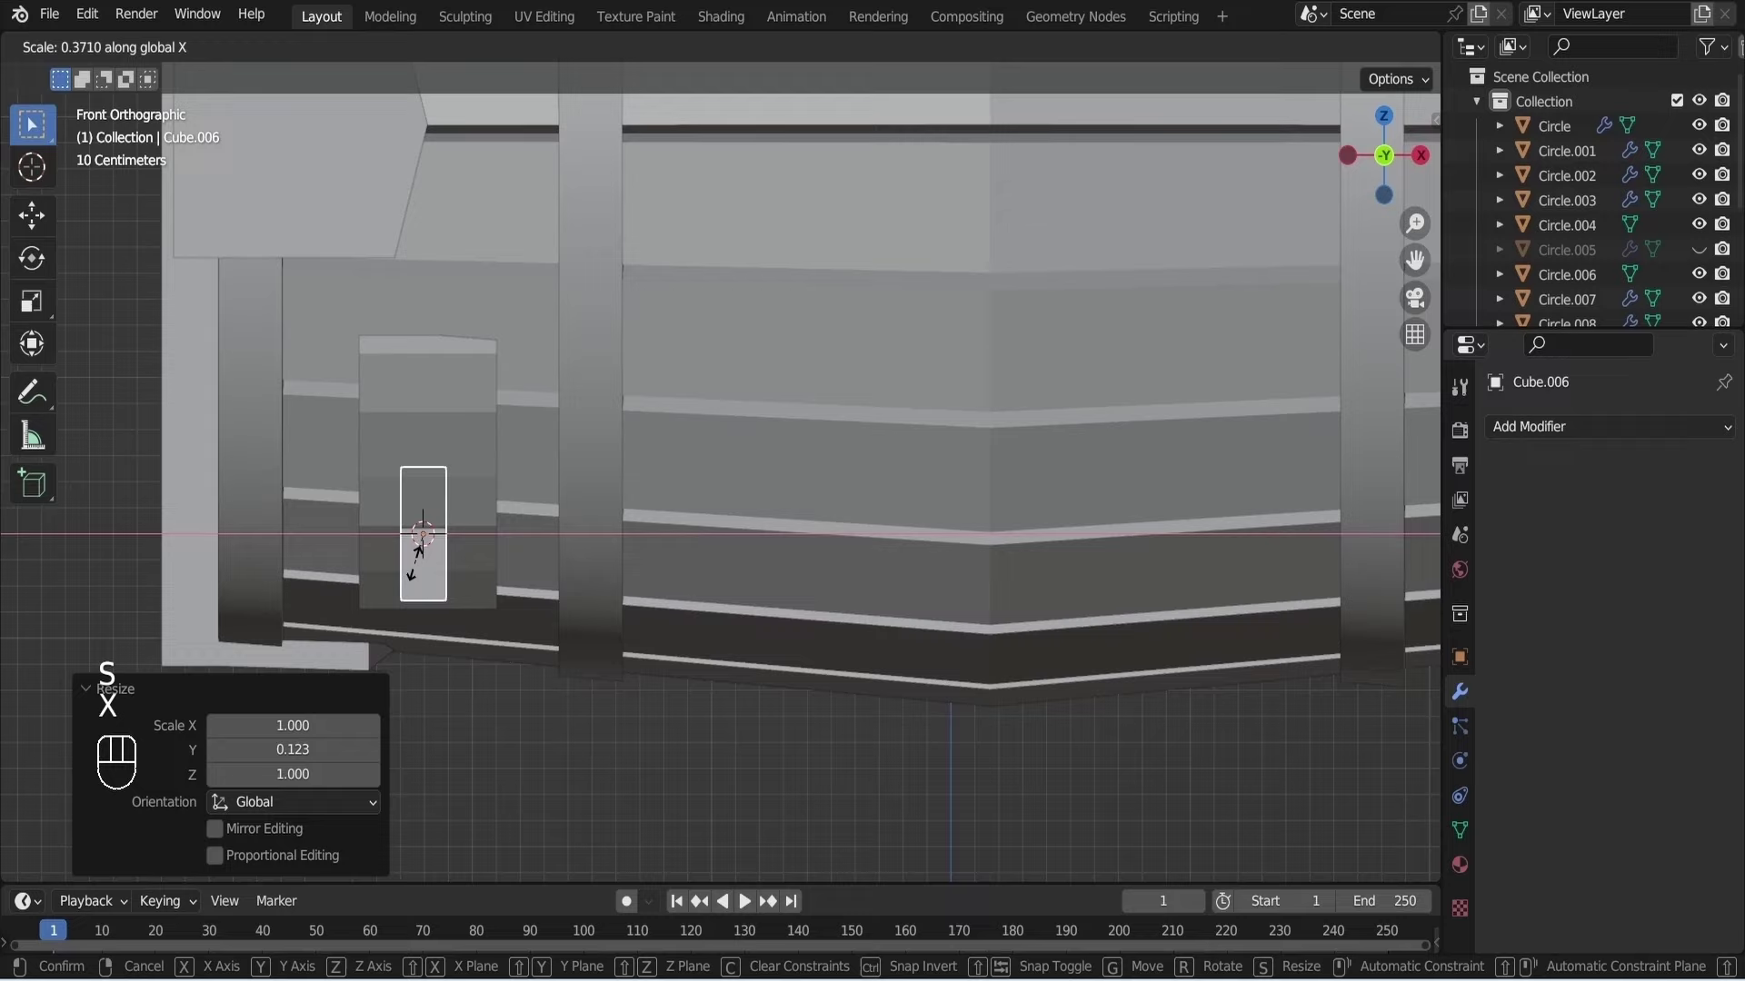
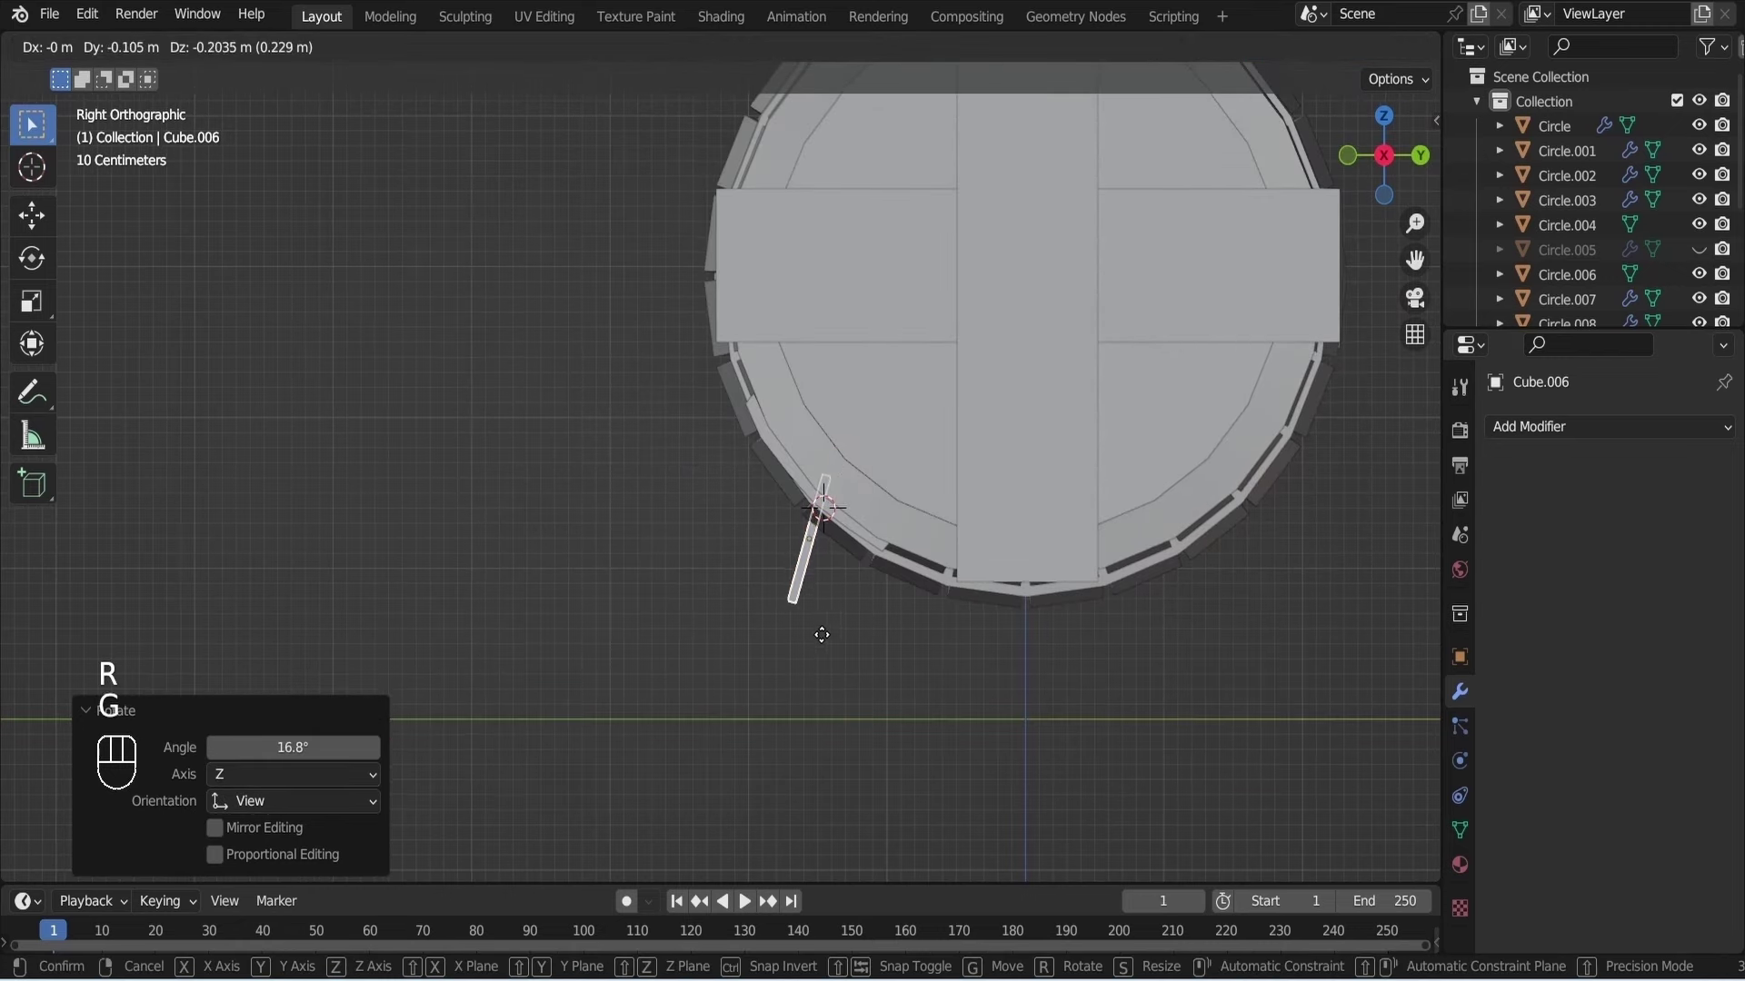
pyautogui.click(820, 668)
pyautogui.press('r')
pyautogui.click(799, 661)
pyautogui.press('KP_1')
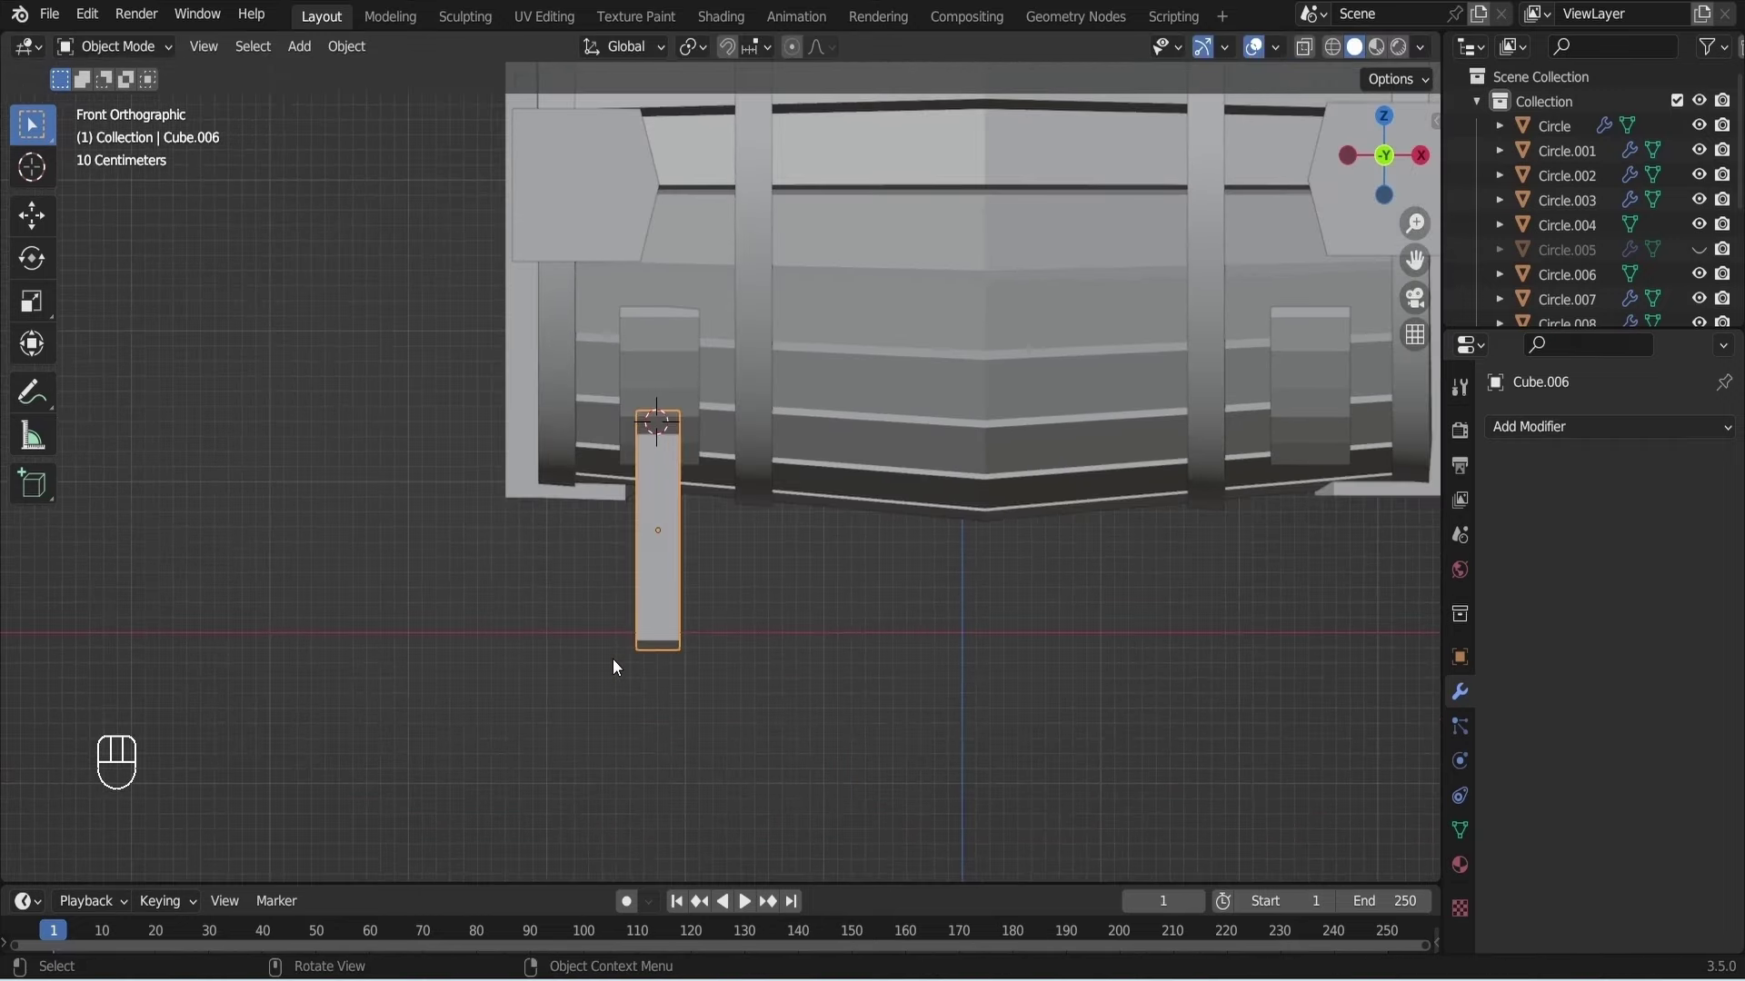
# Duplicate the tilted leg and place the copy under the right-hand block.
pyautogui.press('shift+d')
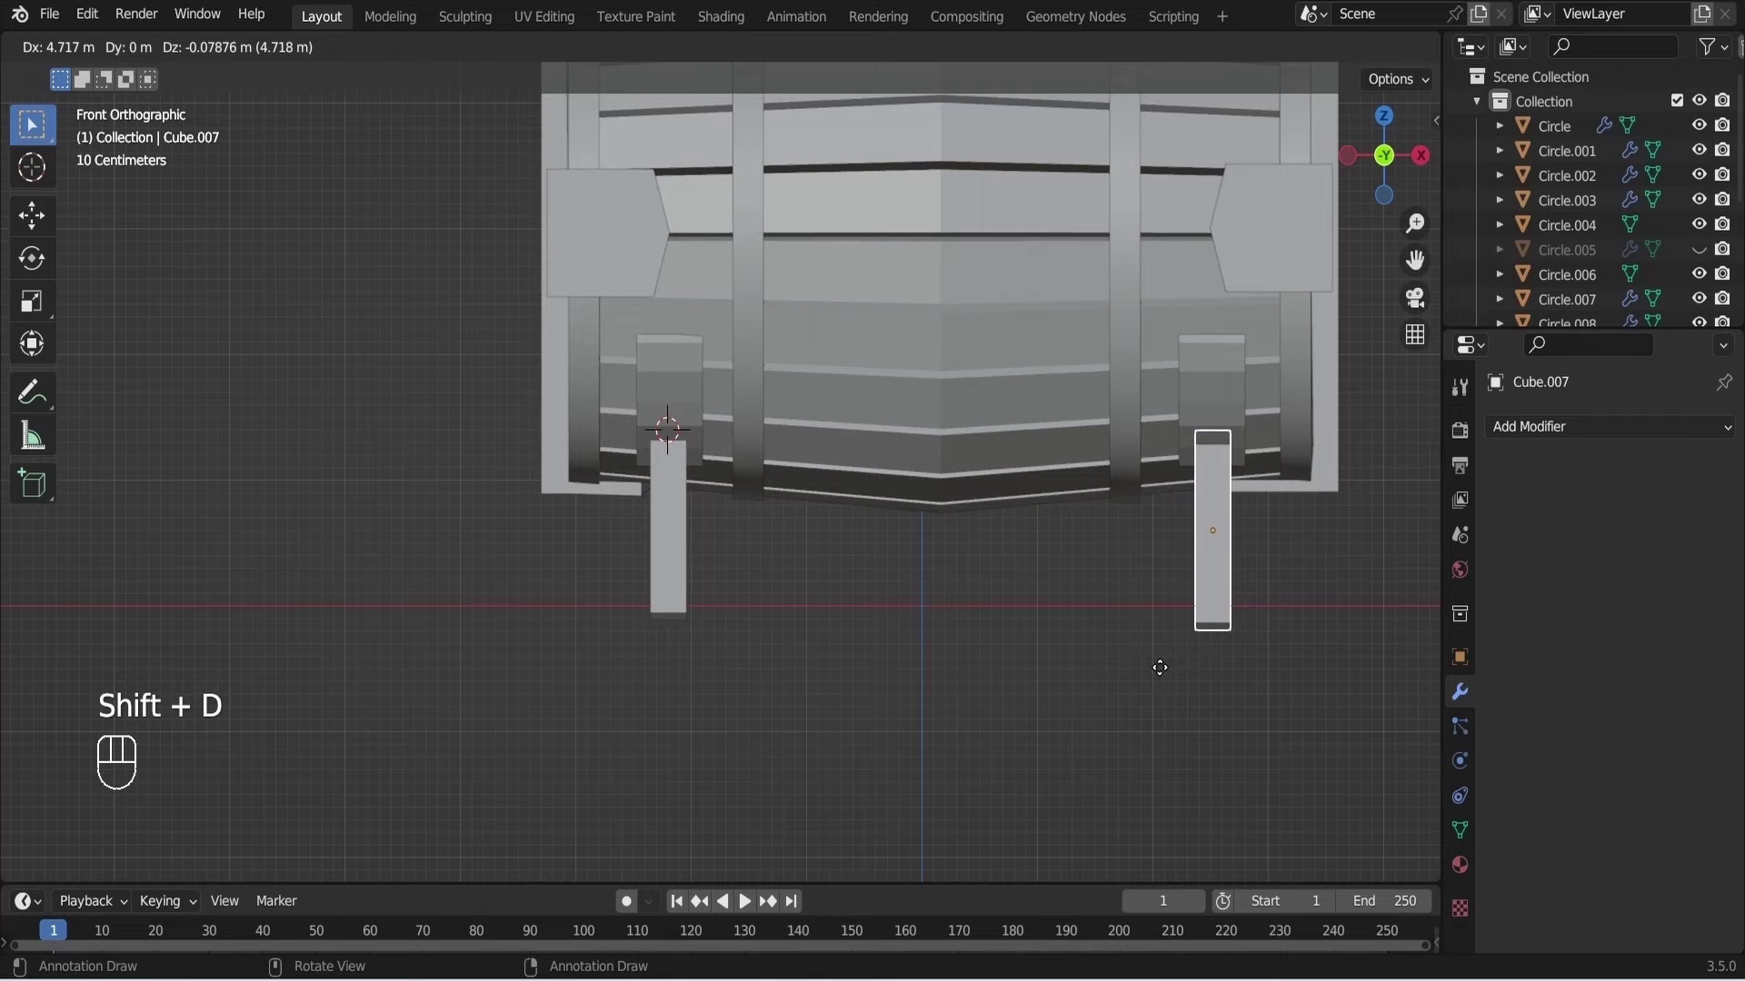
pyautogui.click(1166, 664)
pyautogui.moveTo(1227, 668); pyautogui.dragTo(985, 692)
pyautogui.press('KP_3')
pyautogui.click(827, 560)
pyautogui.press('ctrl+s')
pyautogui.moveTo(729, 520); pyautogui.dragTo(699, 500)
# Fine-tune the copied leg's position from the front view and resave the file.
pyautogui.press('KP_1')
pyautogui.press('g')
pyautogui.click(977, 577)
pyautogui.moveTo(952, 581); pyautogui.dragTo(862, 641)
pyautogui.press('ctrl+s')
pyautogui.press('KP_1')
pyautogui.click(851, 684)
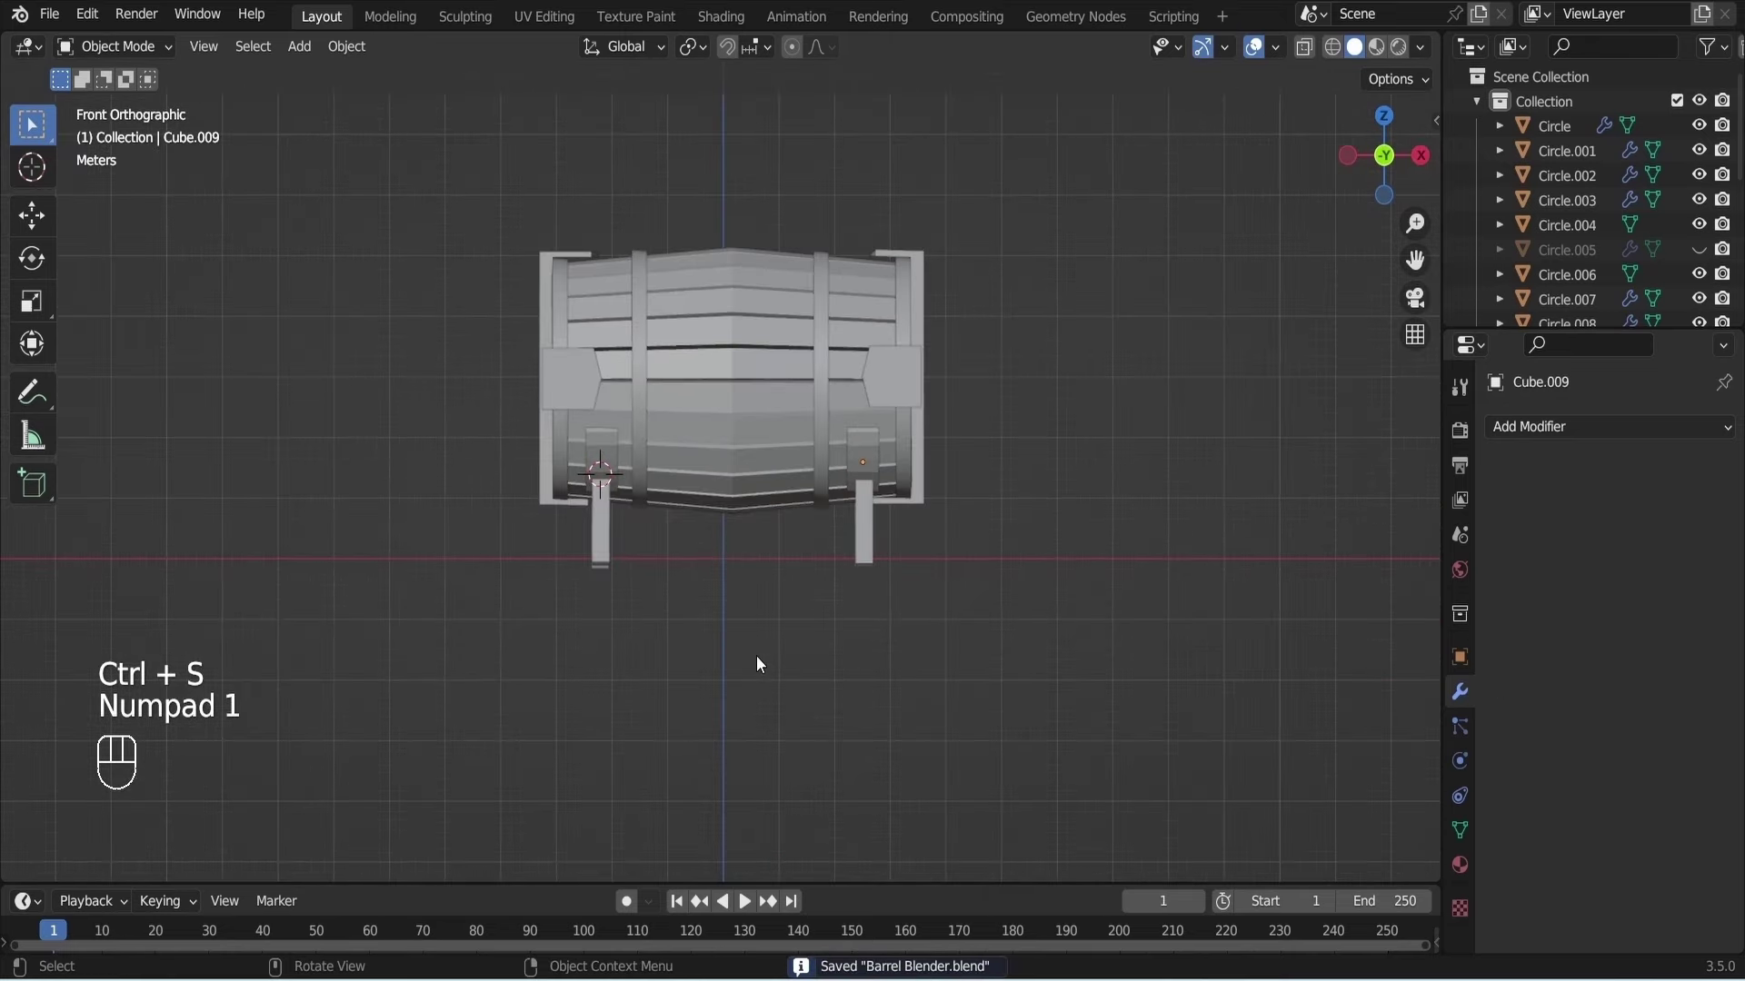
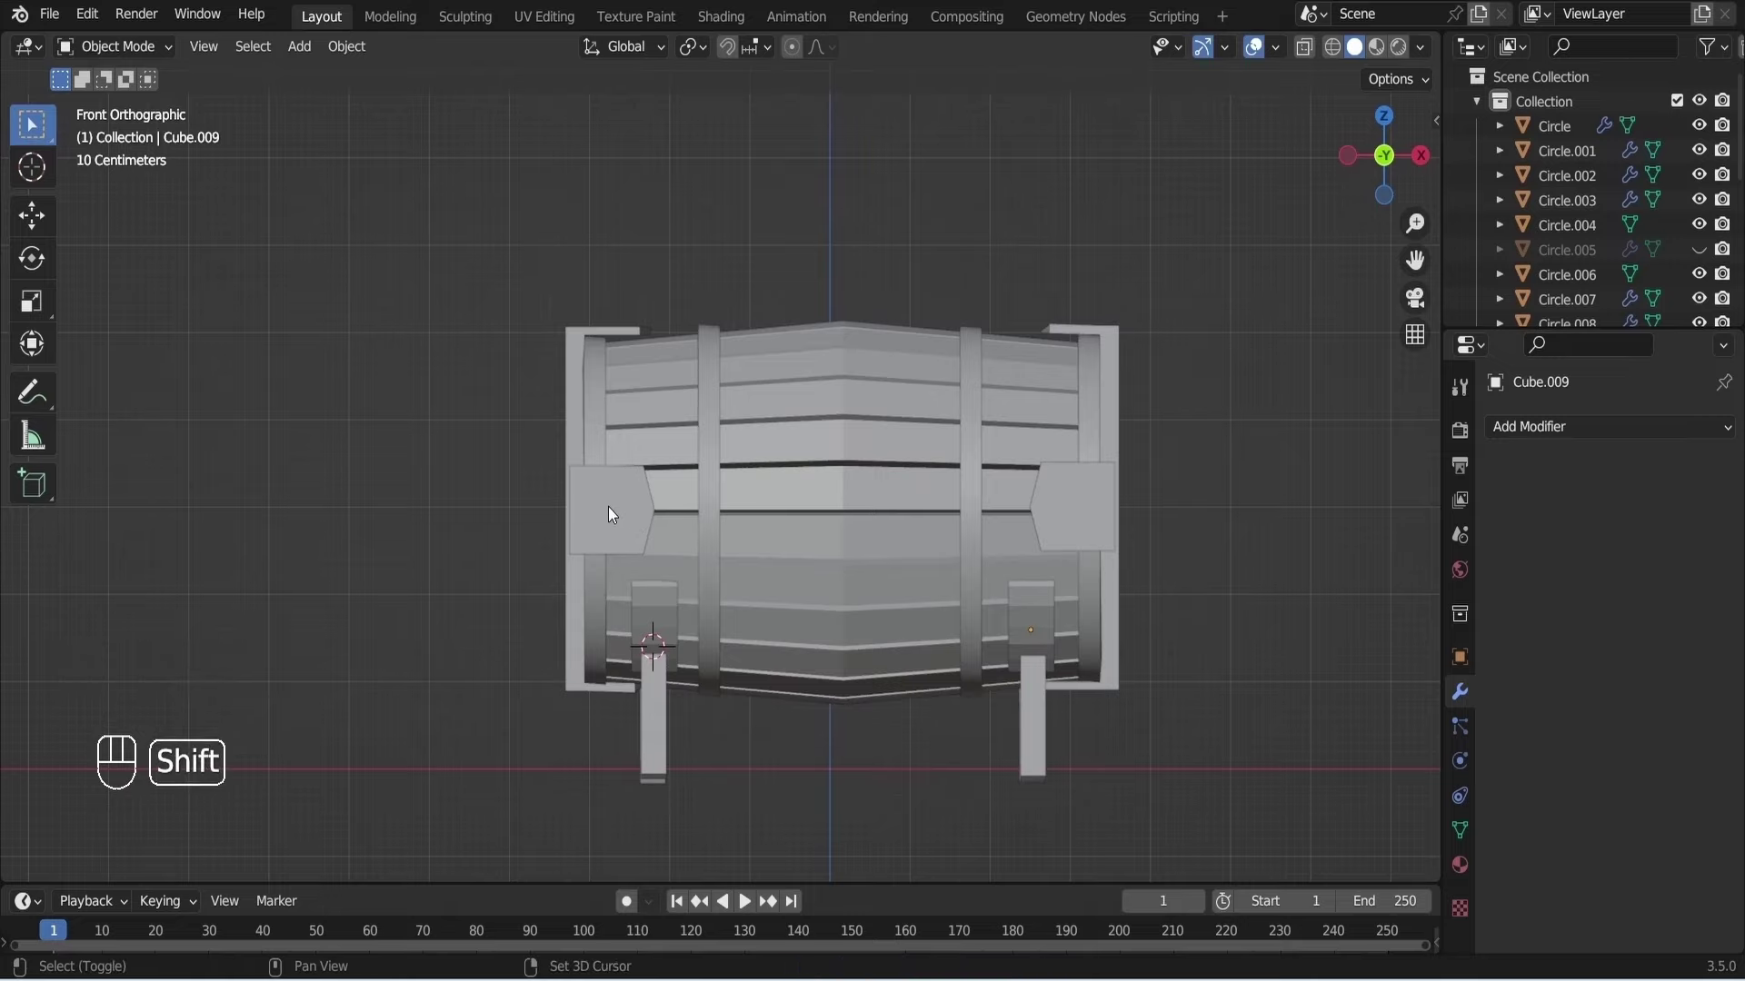
# Set the 3D cursor on the left bracket, add a small cube there and shrink it from the side view.
pyautogui.click(610, 507)
pyautogui.press('shift+a')
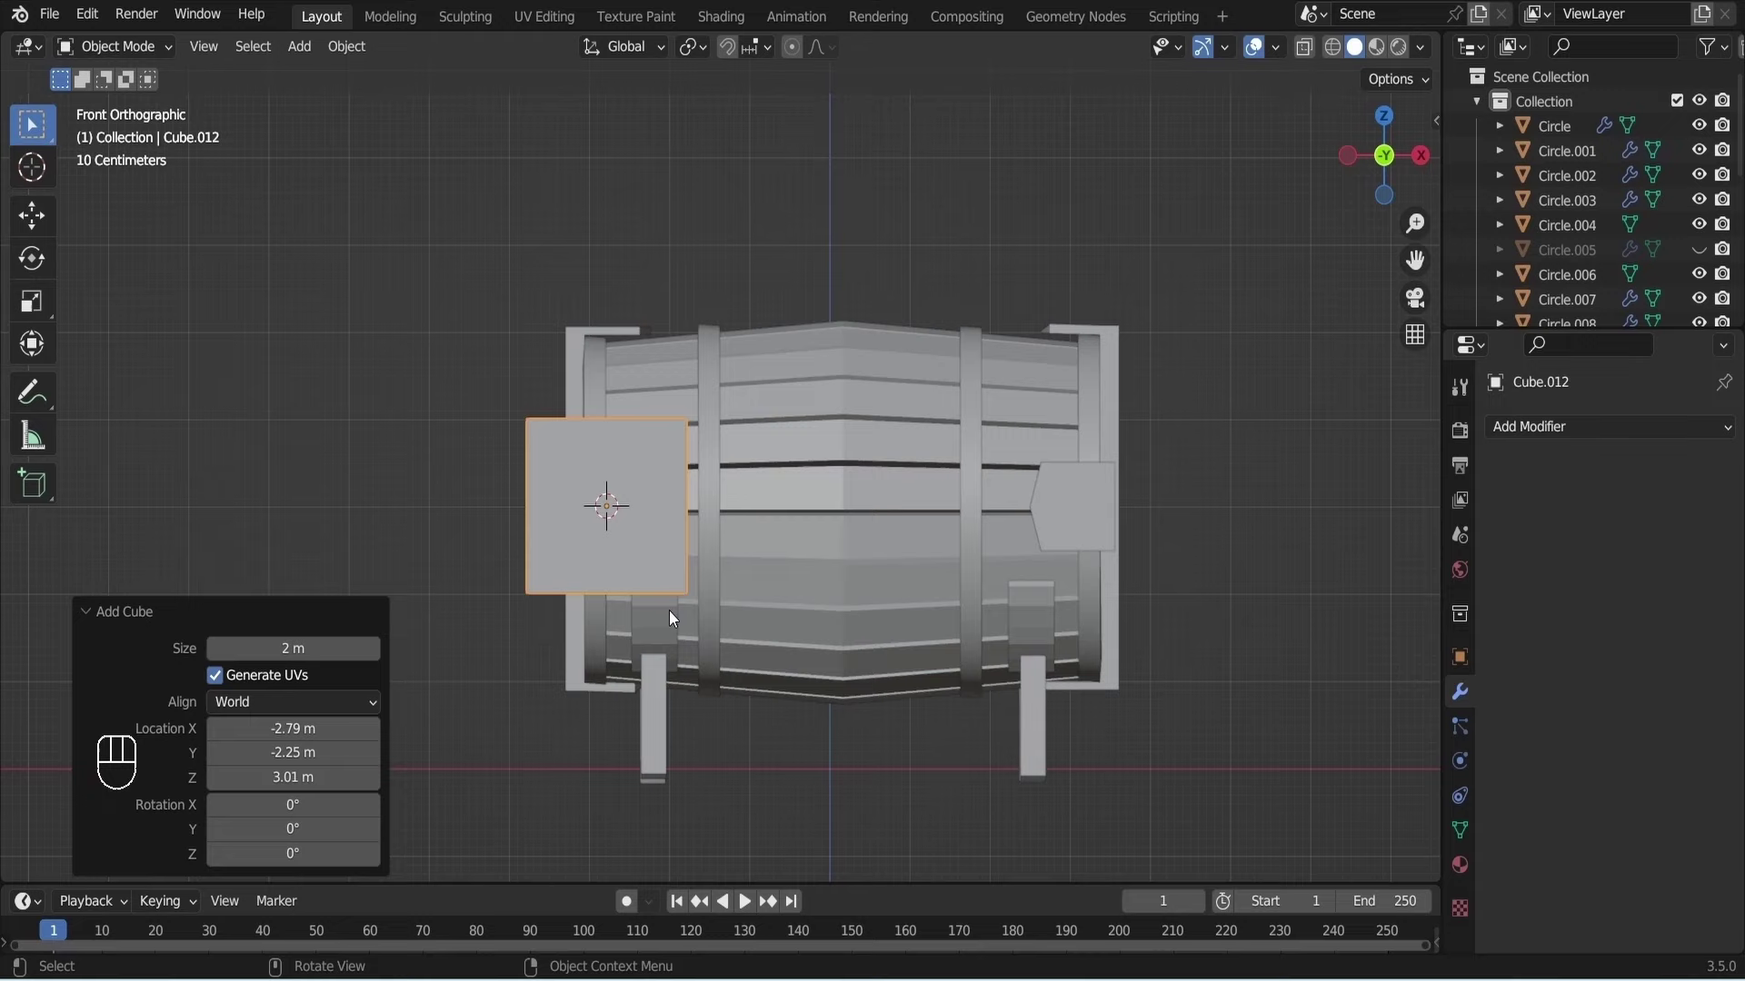
pyautogui.press('s')
pyautogui.click(628, 536)
pyautogui.press('KP_3')
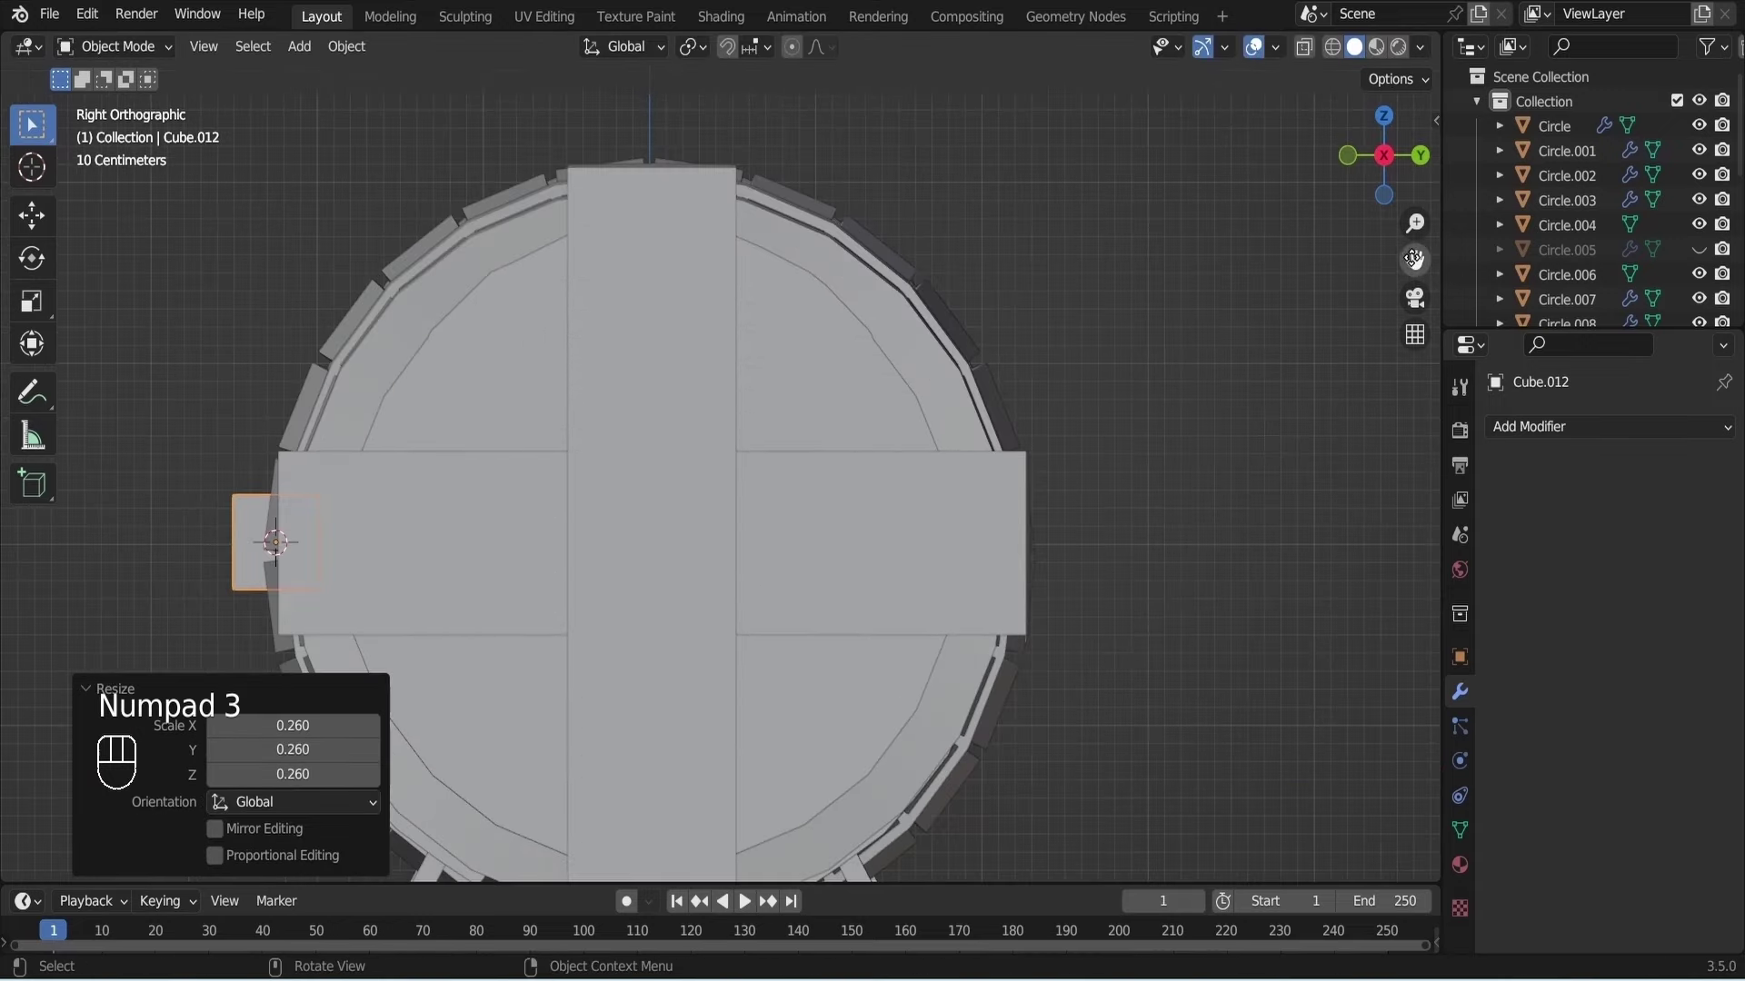
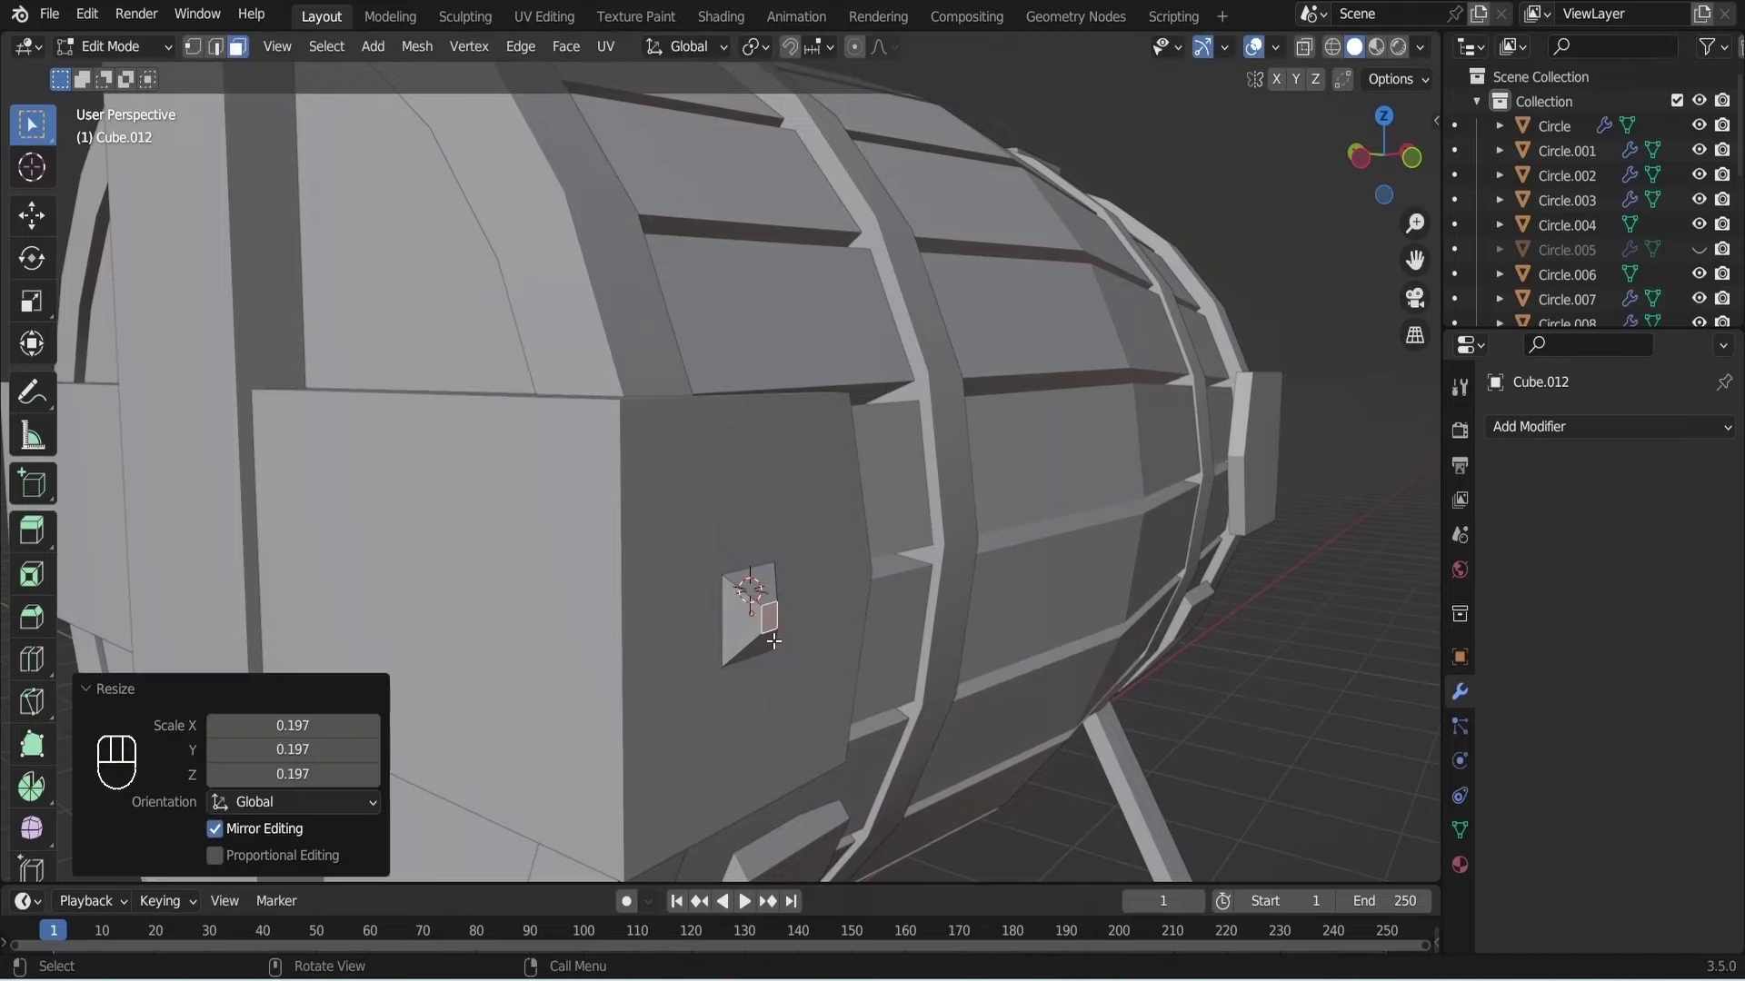
# Move the small square block onto the left bracket plate as a bolt detail and save the file.
pyautogui.press('Tab')
pyautogui.press('KP_3')
pyautogui.press('g')
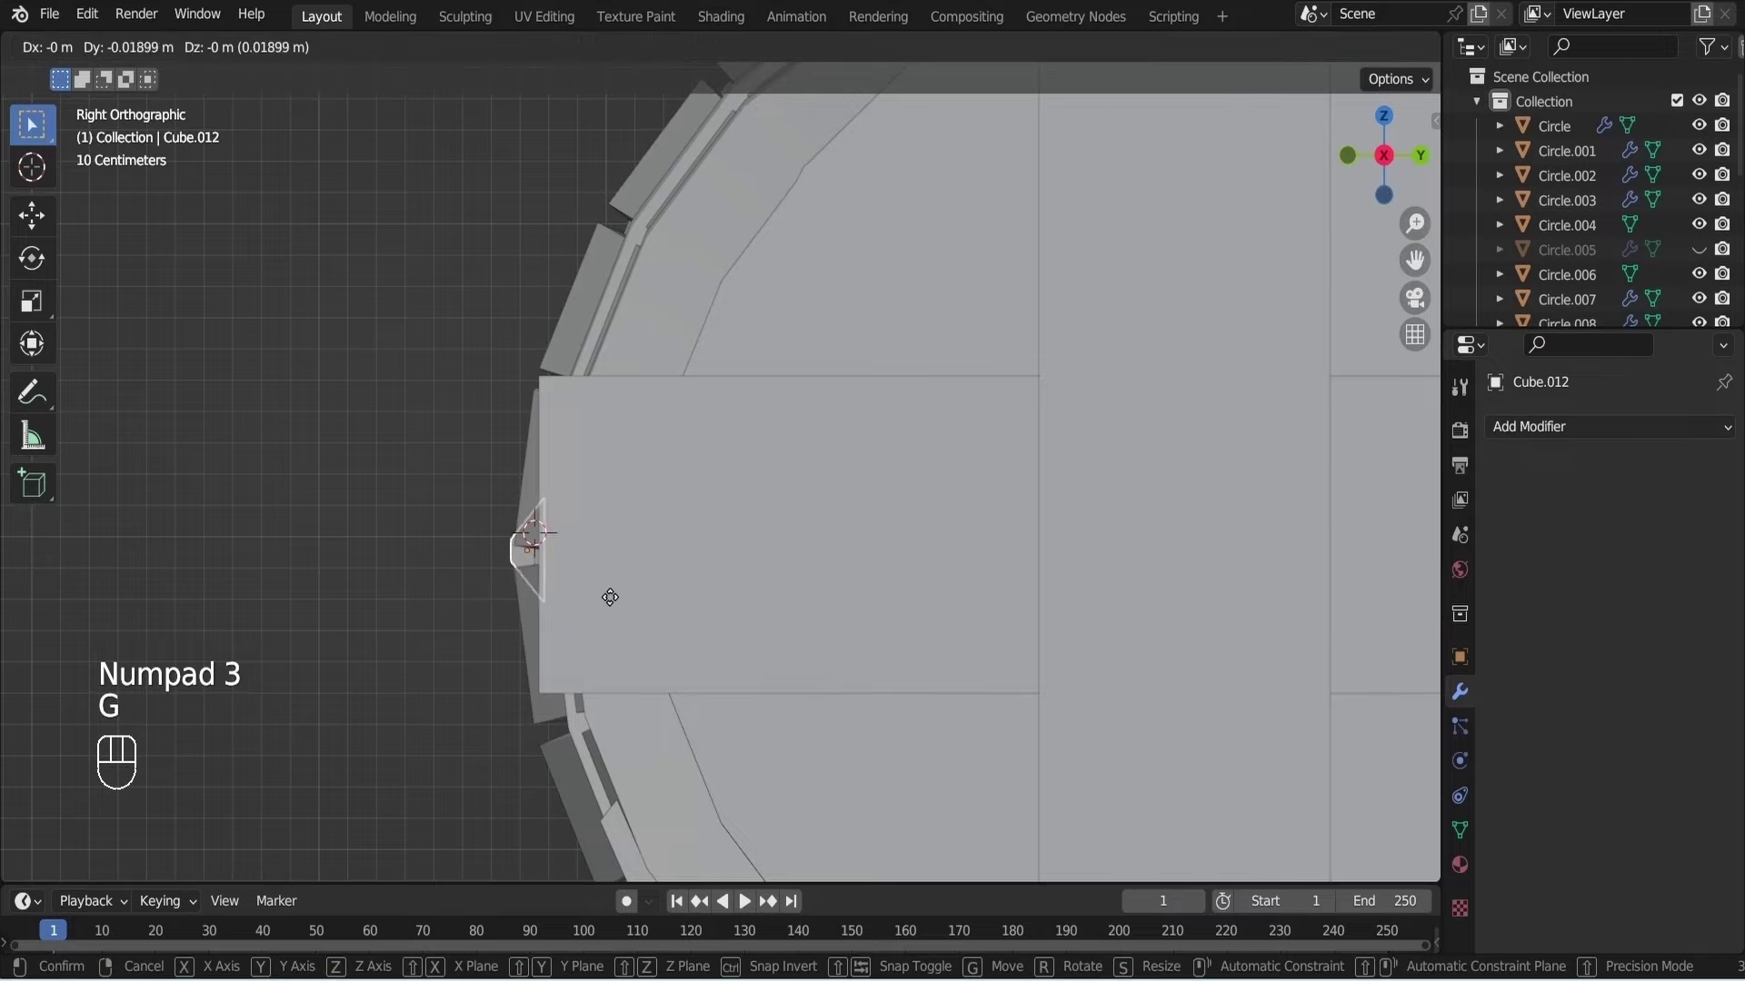
pyautogui.press('KP_1')
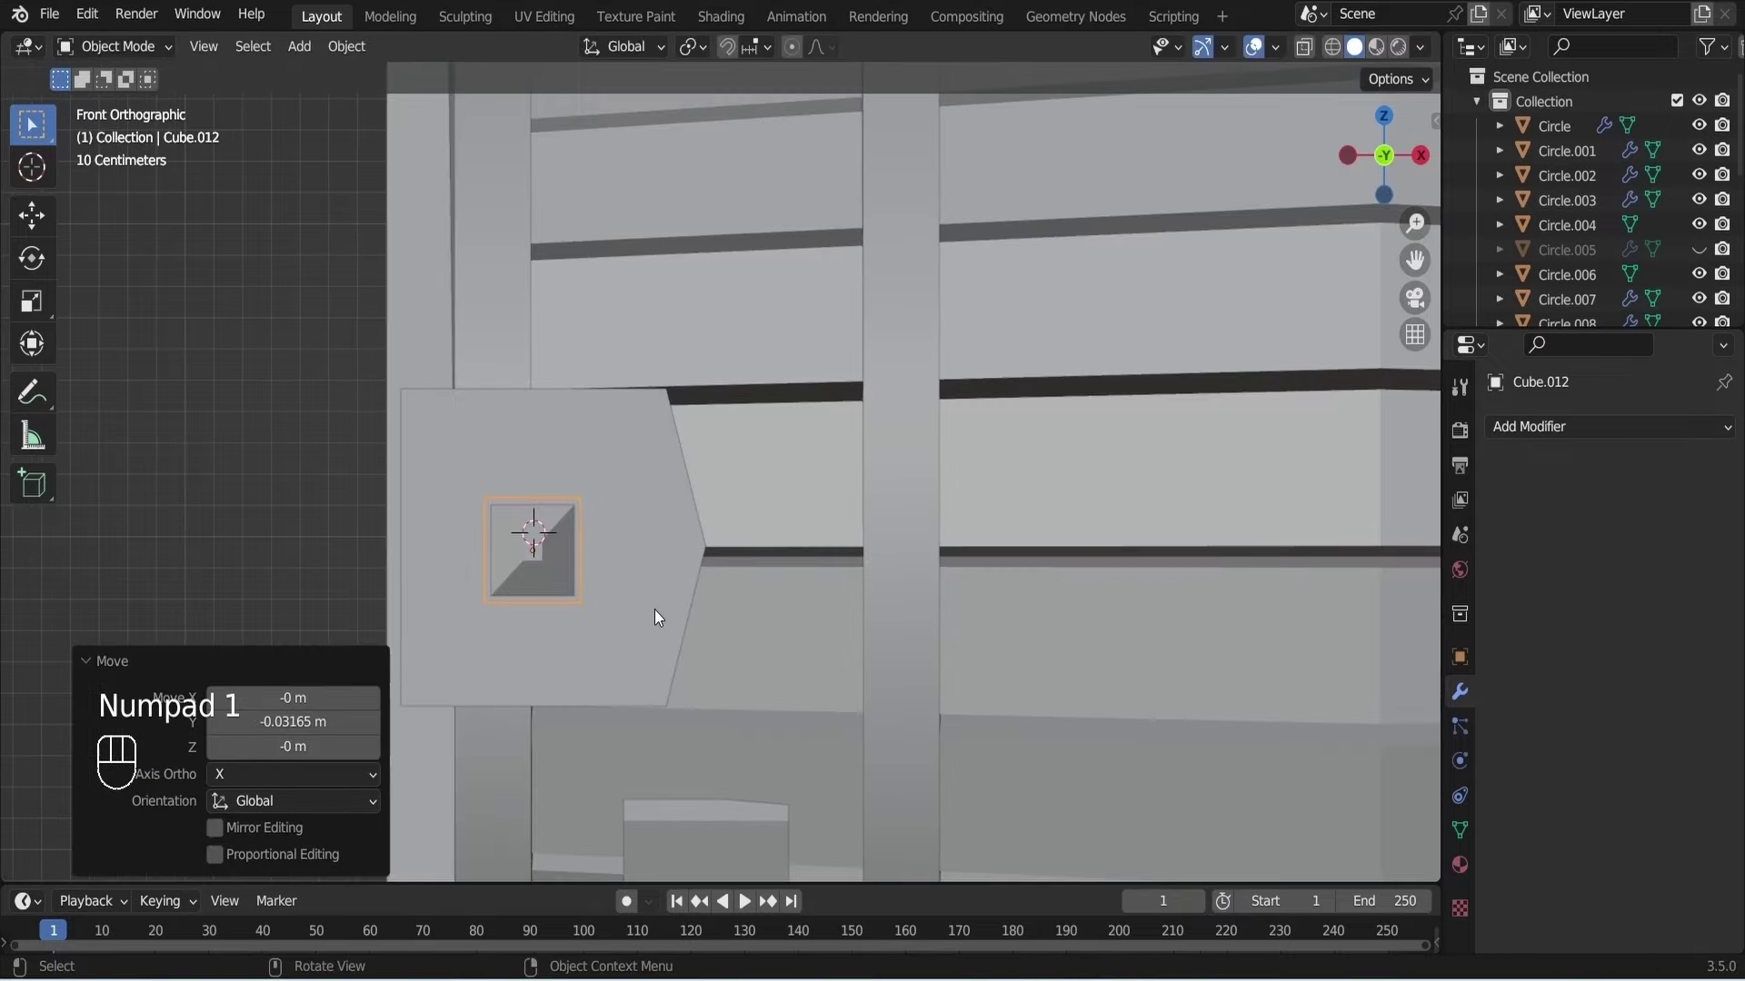
pyautogui.press('ctrl+s')
pyautogui.click(287, 557)
pyautogui.press('ctrl+s')
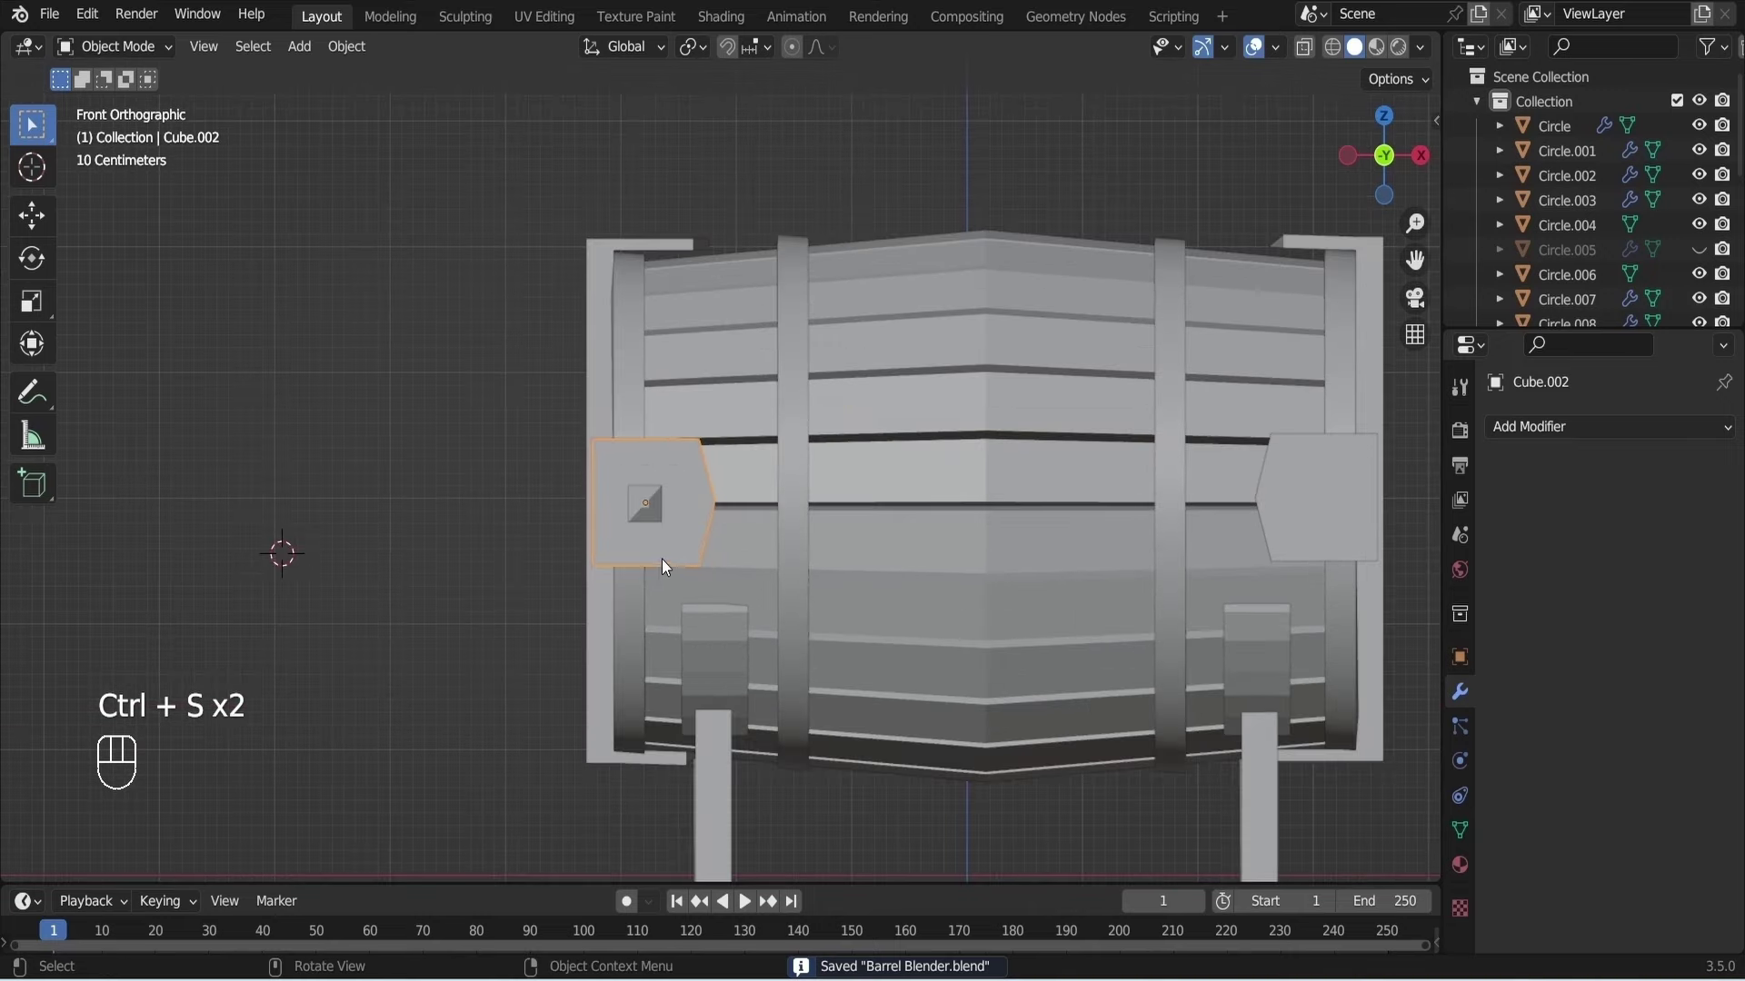
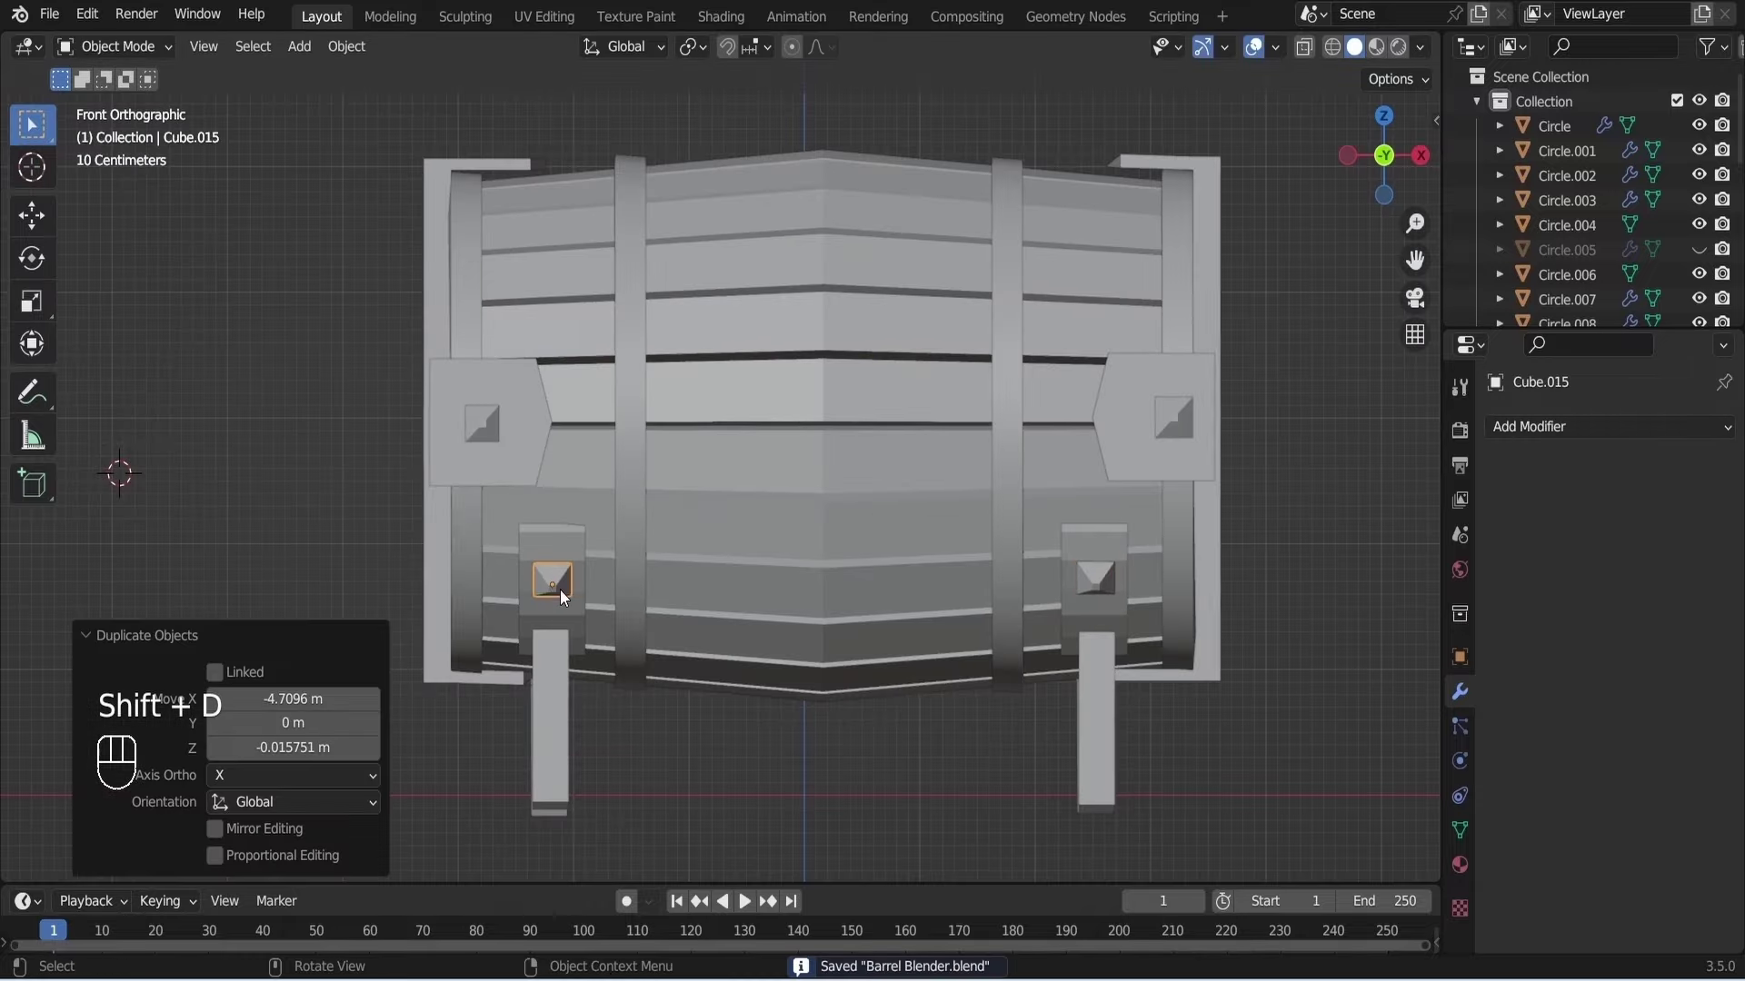
# Make a last position tweak, resave, and view the barrel from its right end.
pyautogui.moveTo(549, 610); pyautogui.dragTo(708, 578)
pyautogui.press('g')
pyautogui.press('KP_1')
pyautogui.press('ctrl+s')
pyautogui.press('ctrl+s')
# Select the right-hand bracket and snap the 3D cursor to its outer face, then face the barrel front-on.
pyautogui.moveTo(1141, 477); pyautogui.dragTo(1050, 504)
pyautogui.click(1081, 367)
pyautogui.press('KP_7')
pyautogui.click(1042, 366)
pyautogui.press('KP_3')
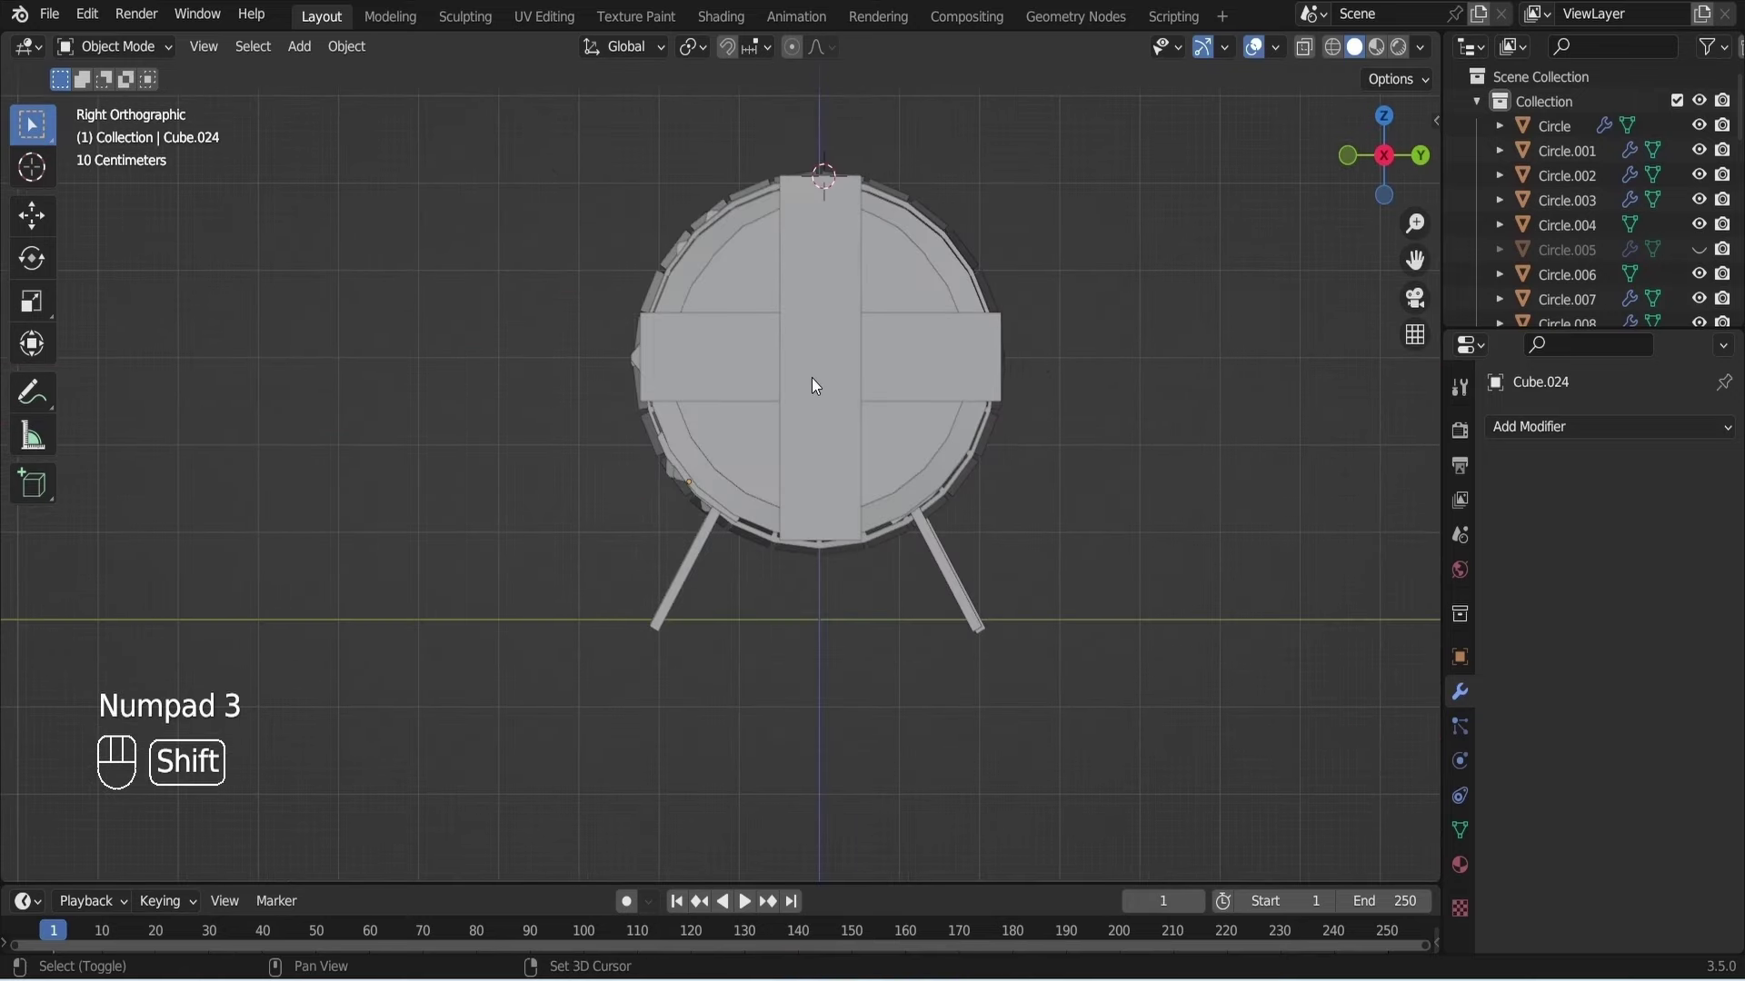
pyautogui.click(821, 360)
pyautogui.press('KP_1')
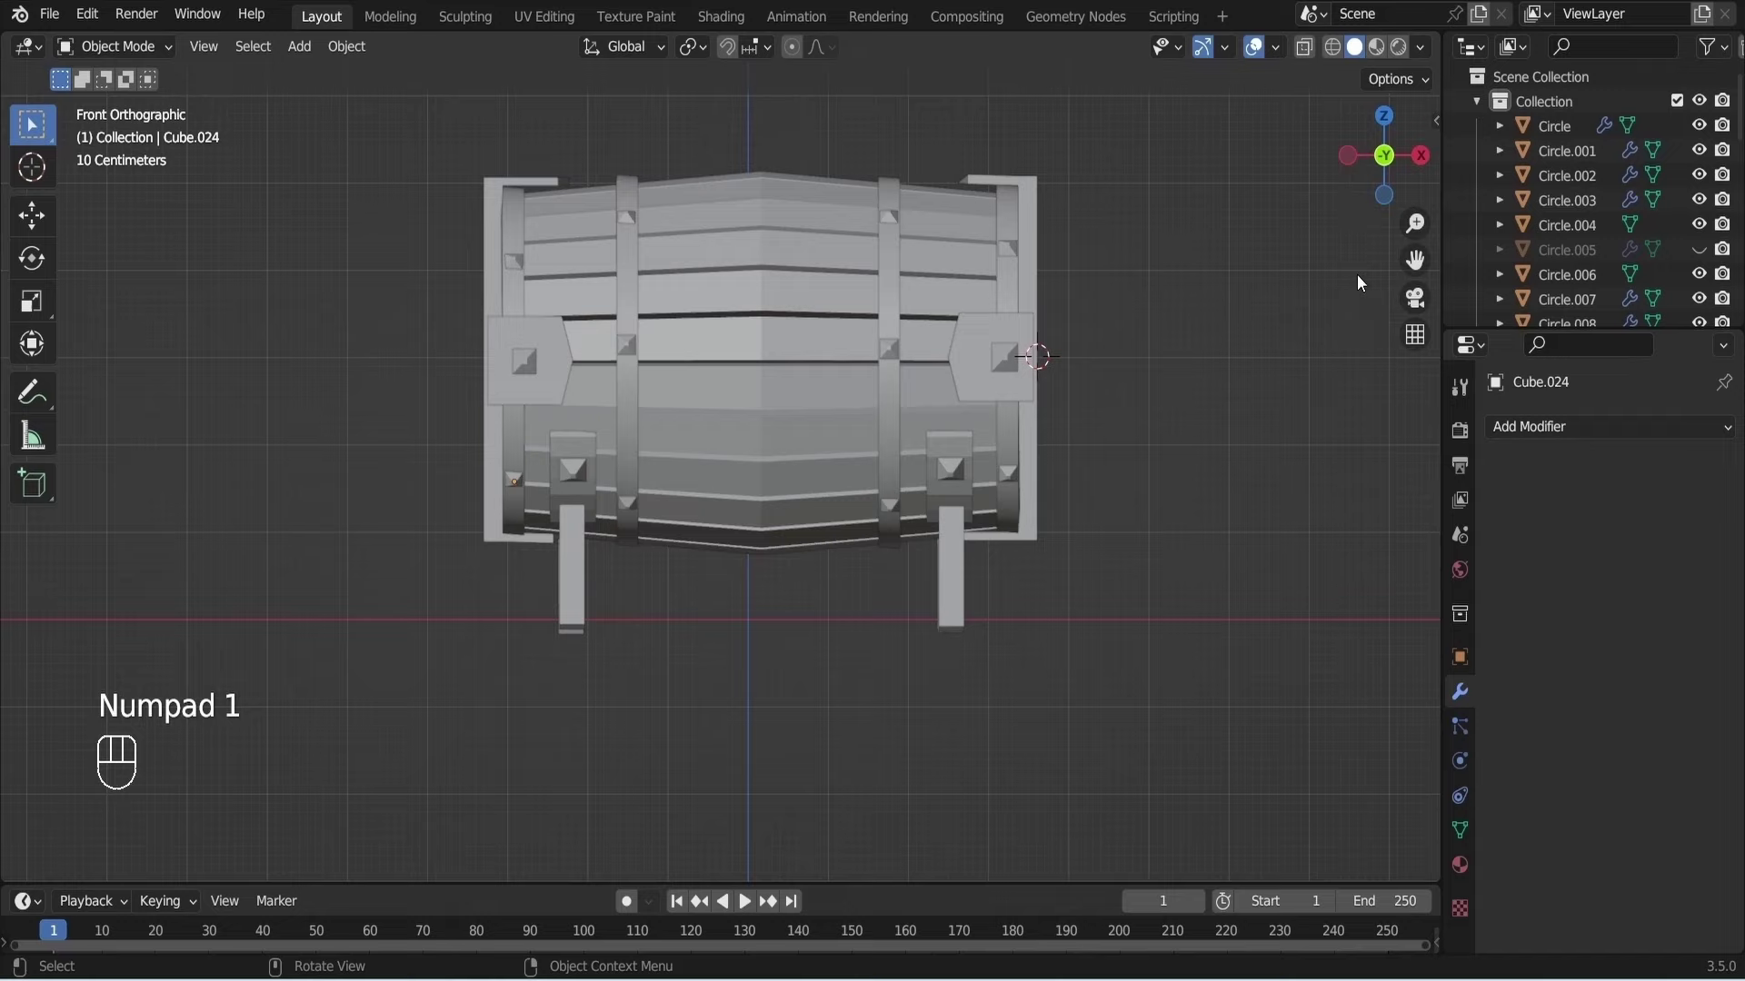
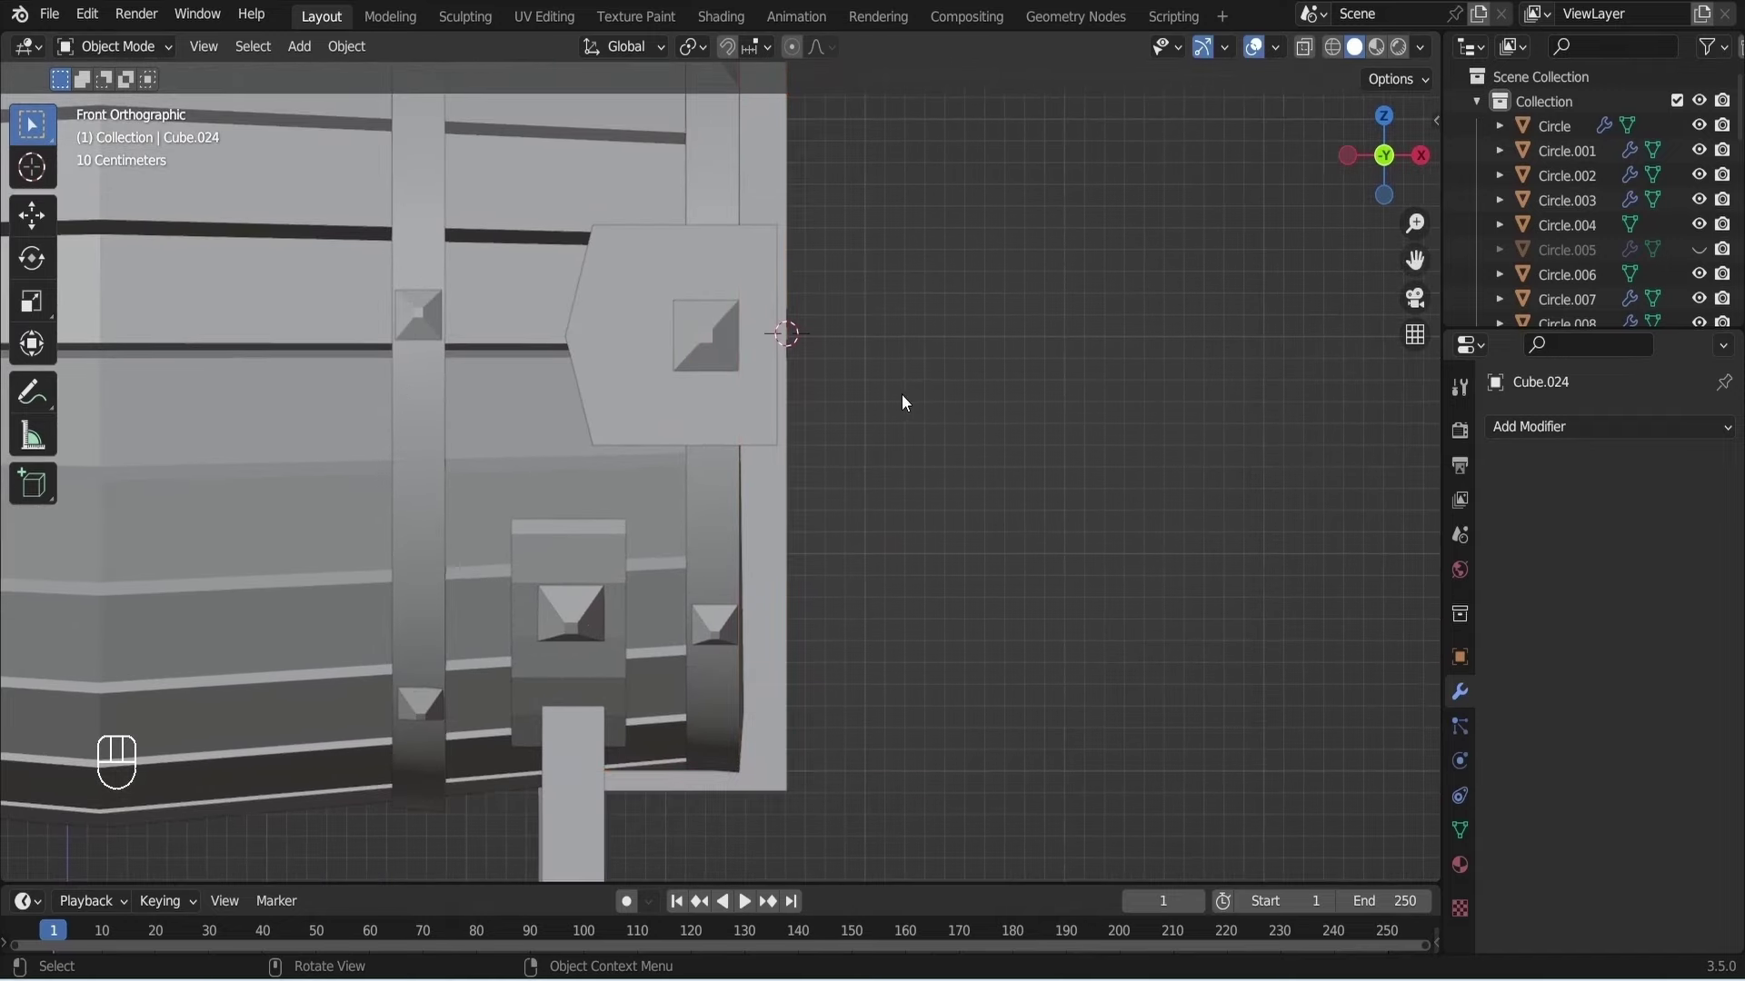
# Add a cylinder at the bracket face, squash it along X into a thin disc and shrink it to a small plate.
pyautogui.press('shift+a')
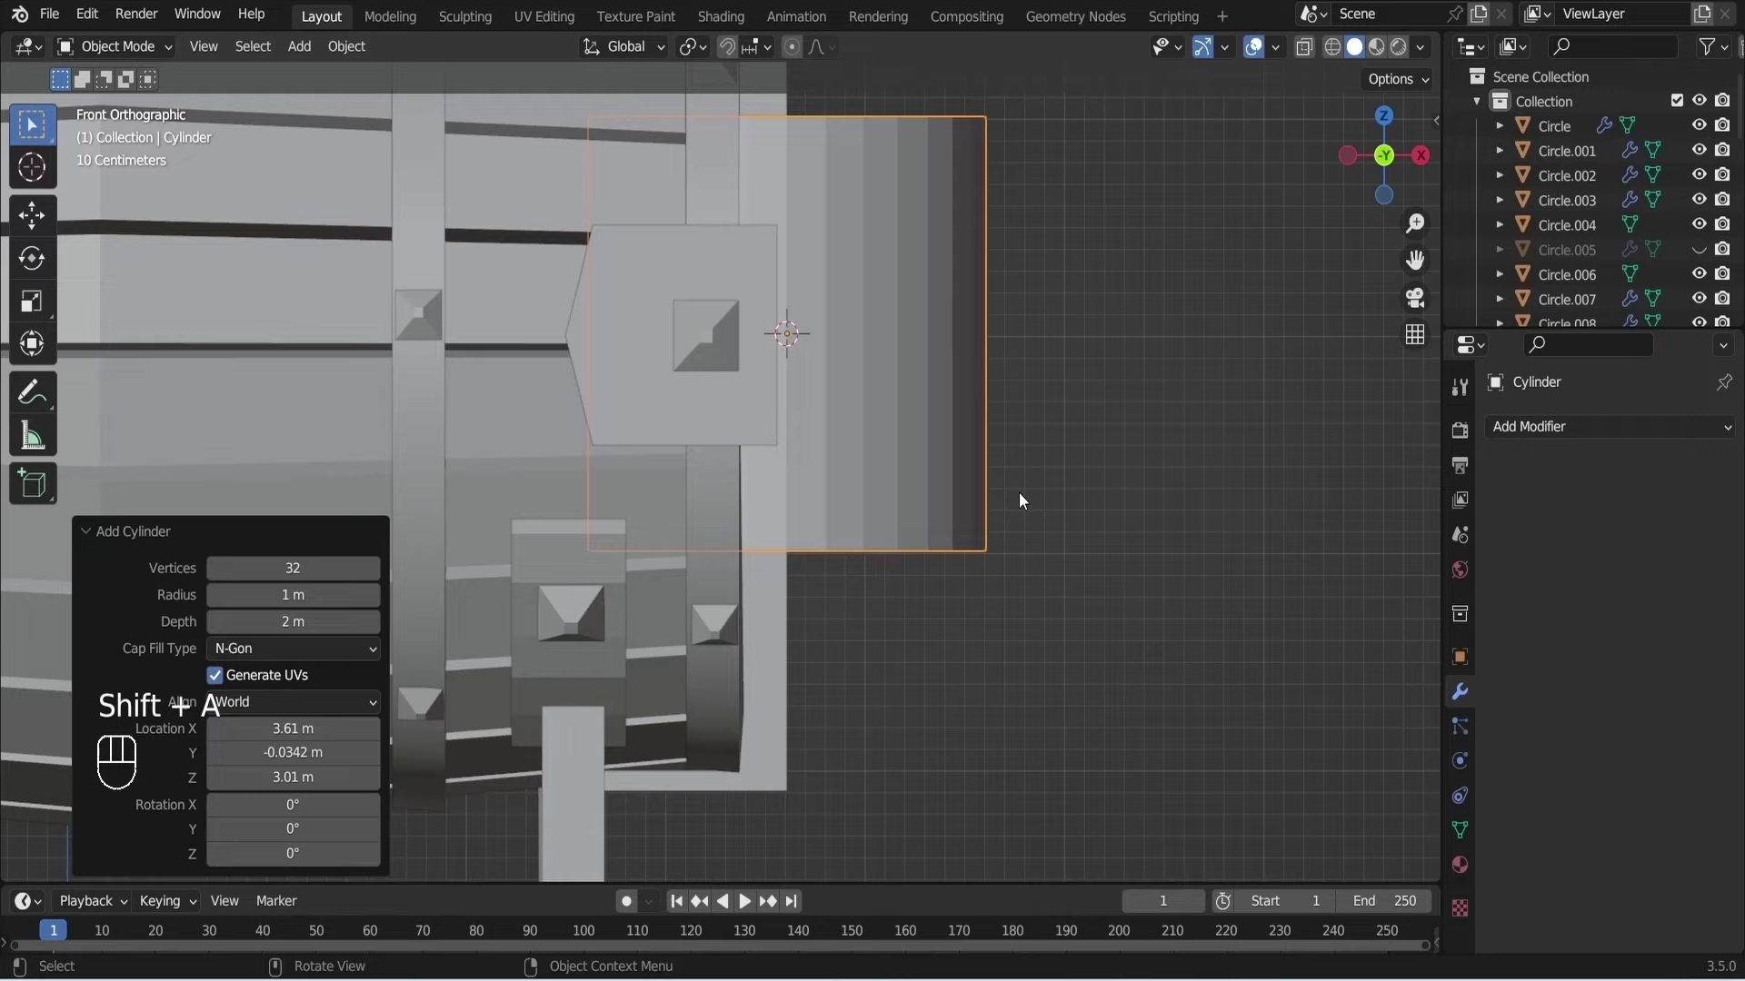
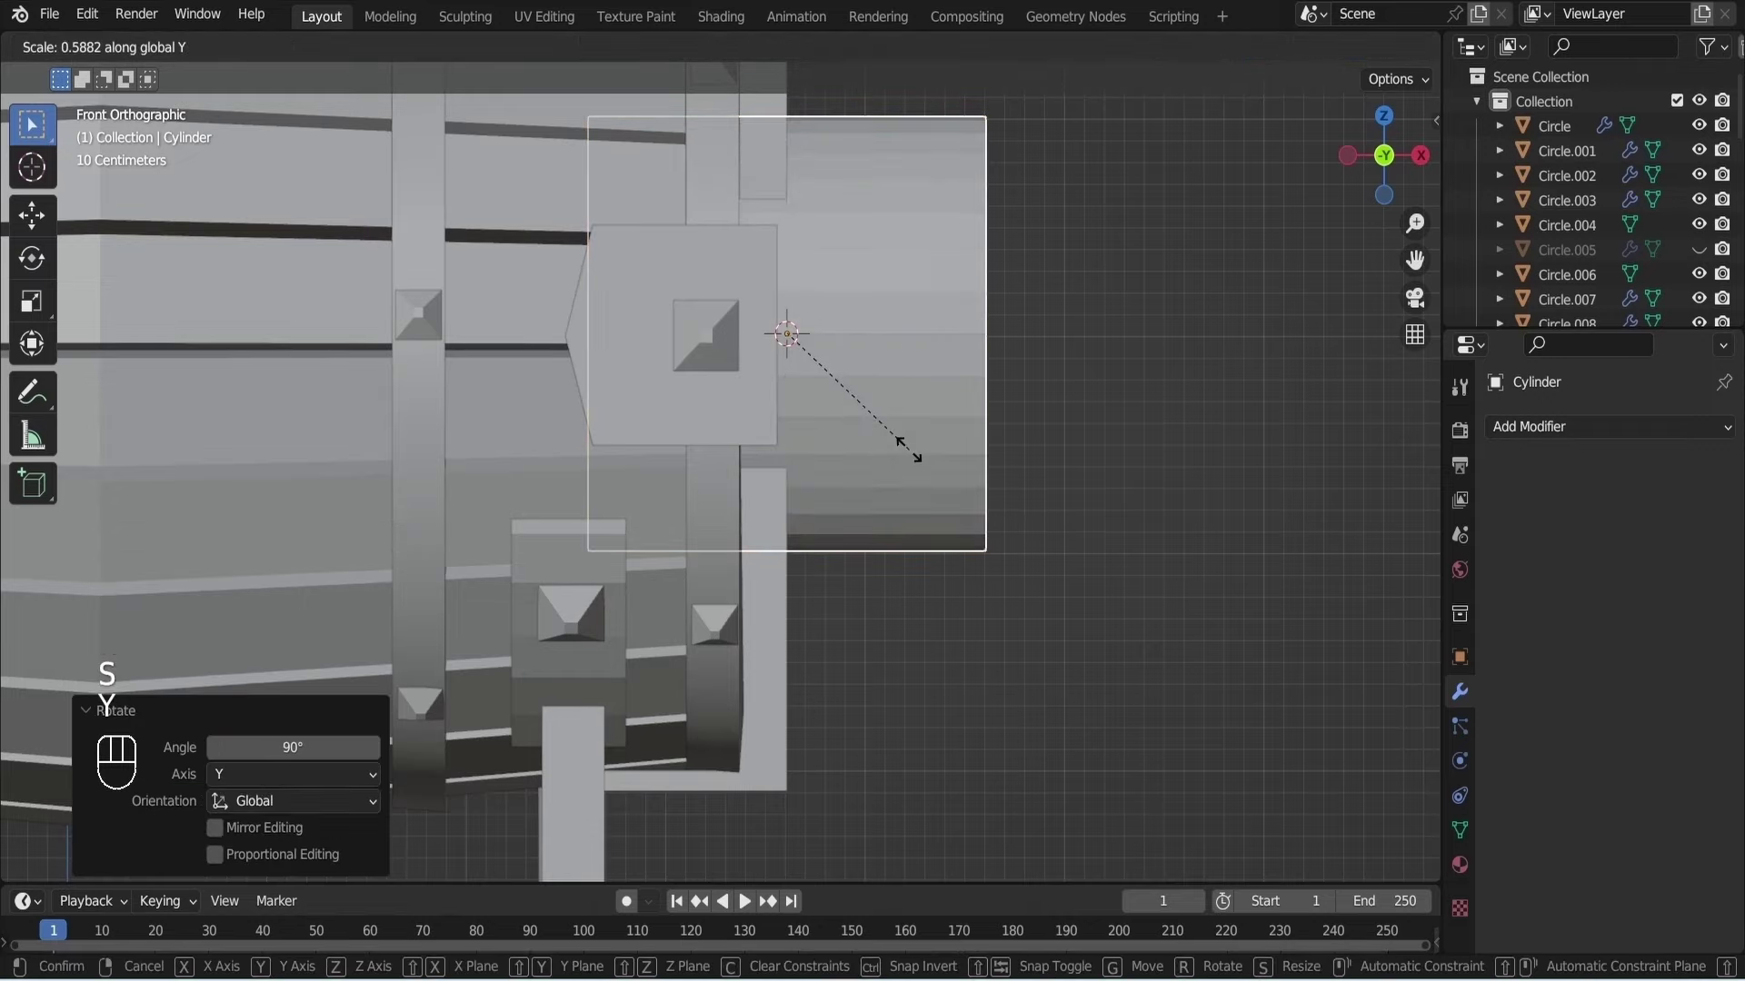
pyautogui.press('Escape')
pyautogui.press('s')
pyautogui.press('x')
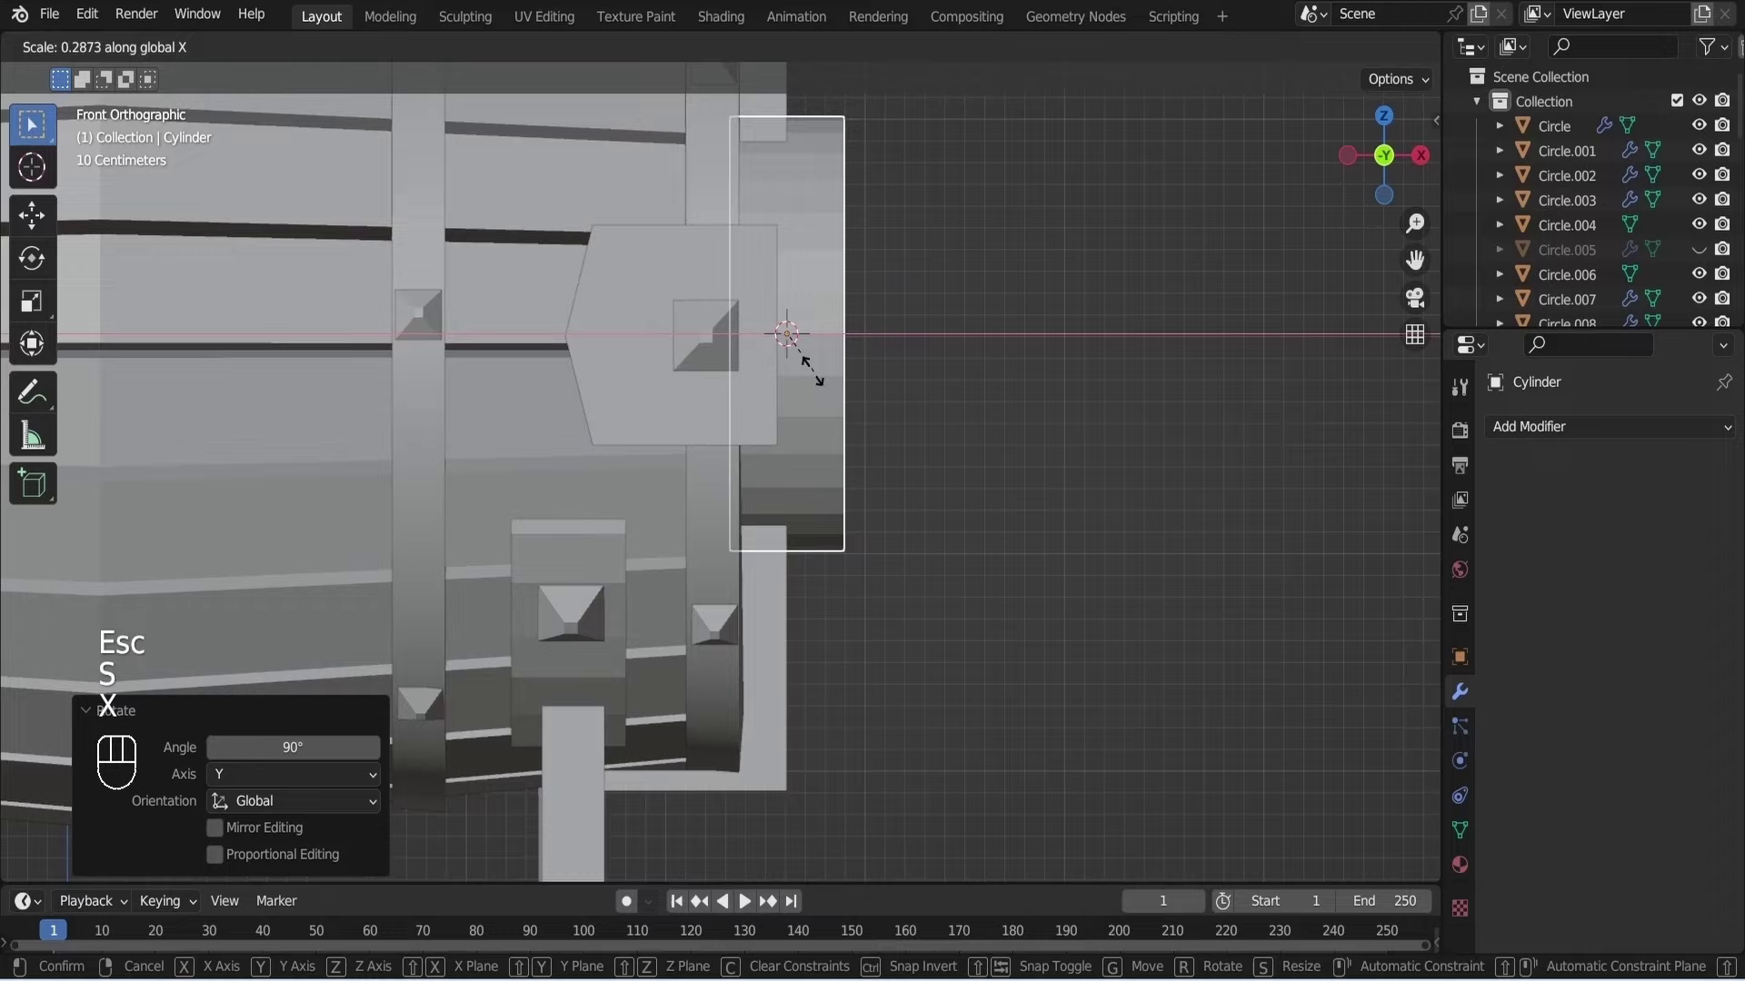
pyautogui.moveTo(783, 347); pyautogui.dragTo(934, 440)
pyautogui.moveTo(945, 455); pyautogui.dragTo(790, 482)
pyautogui.press('s')
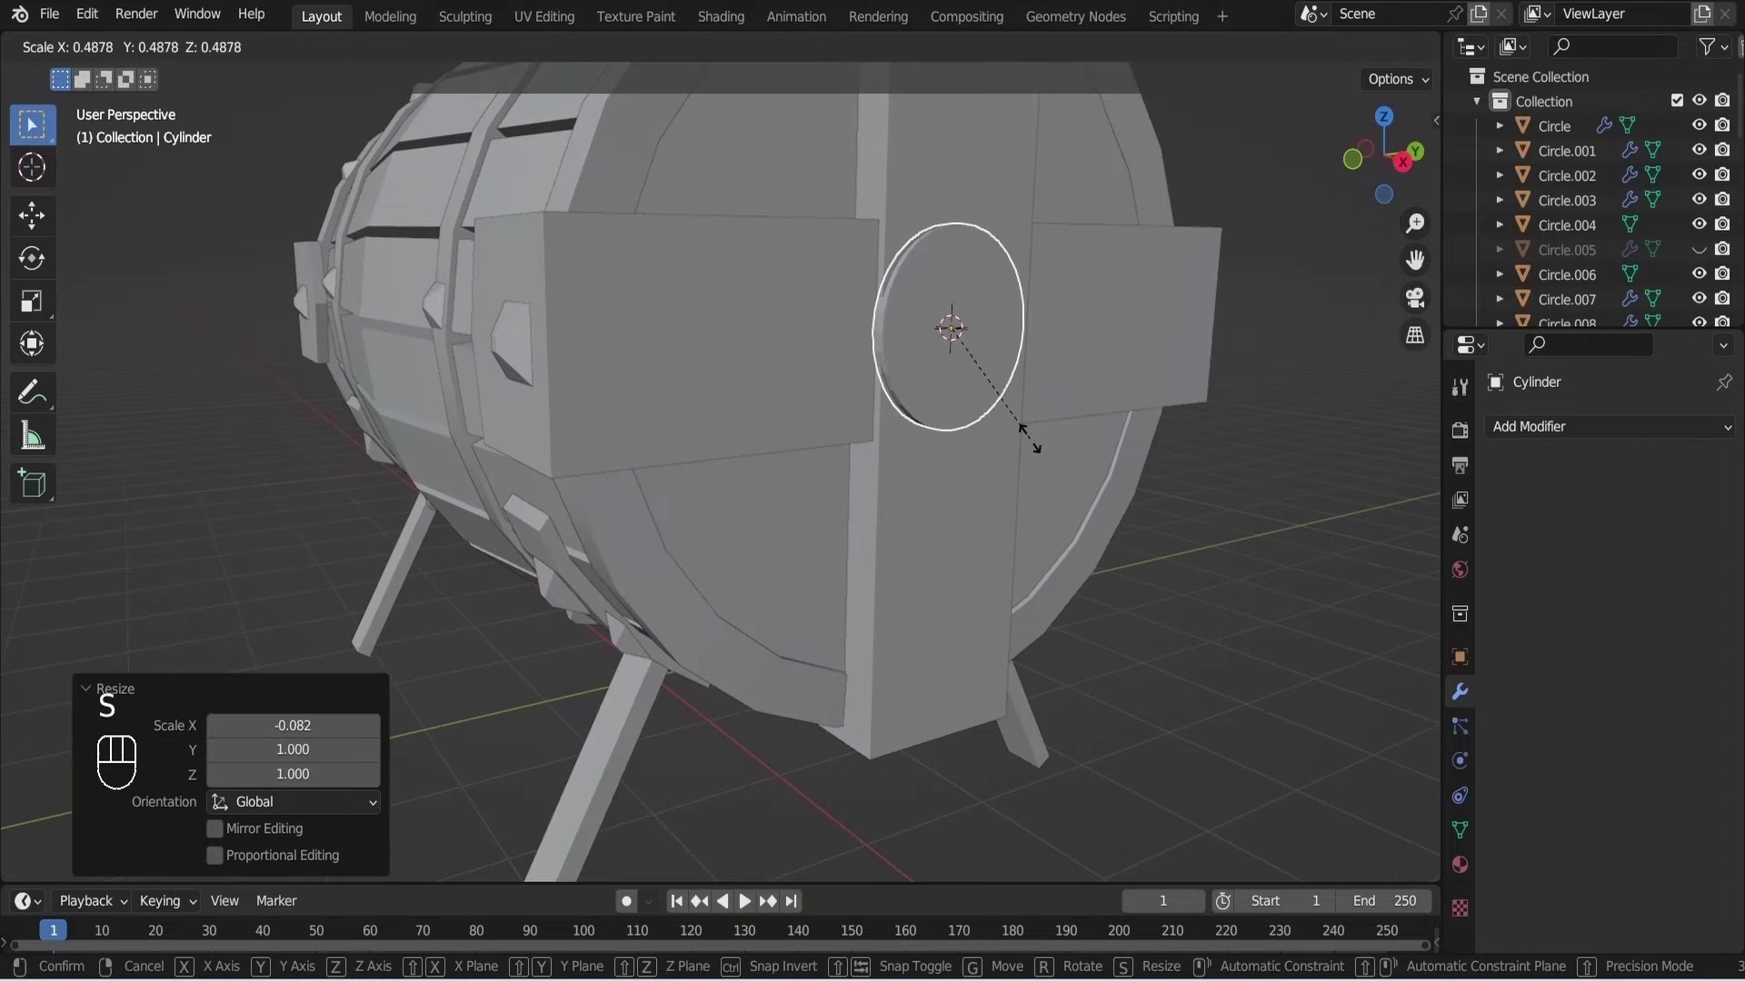
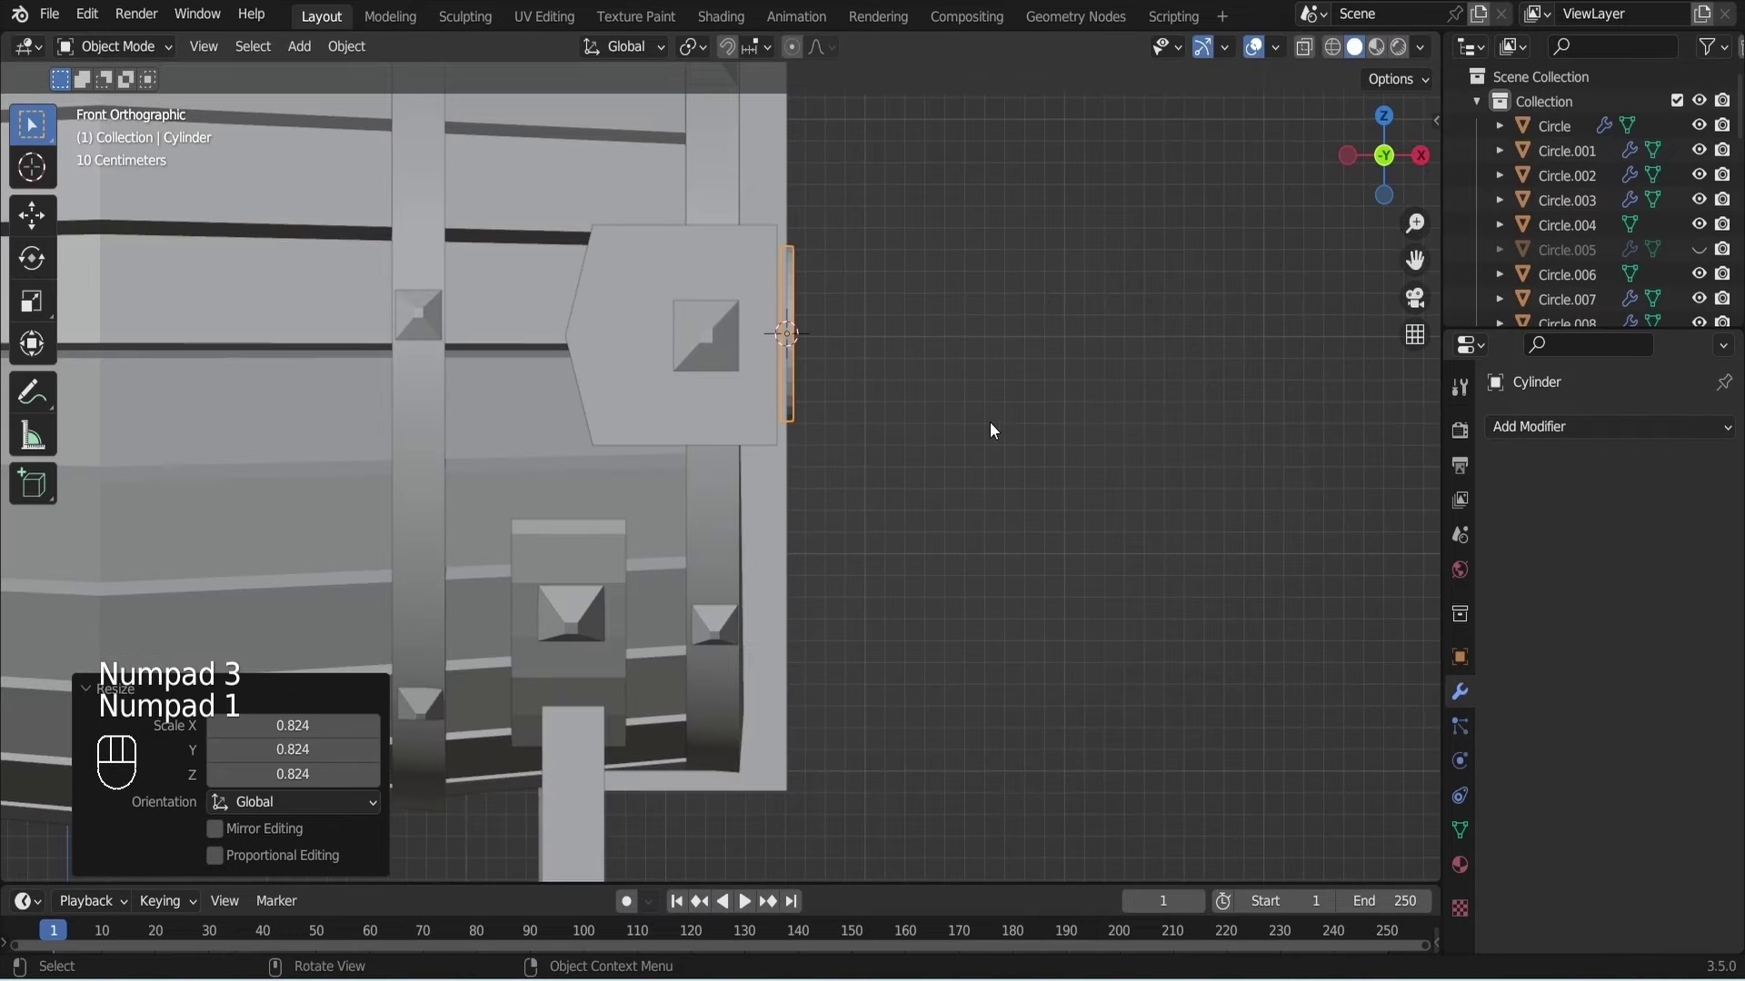
pyautogui.press('s')
pyautogui.press('x')
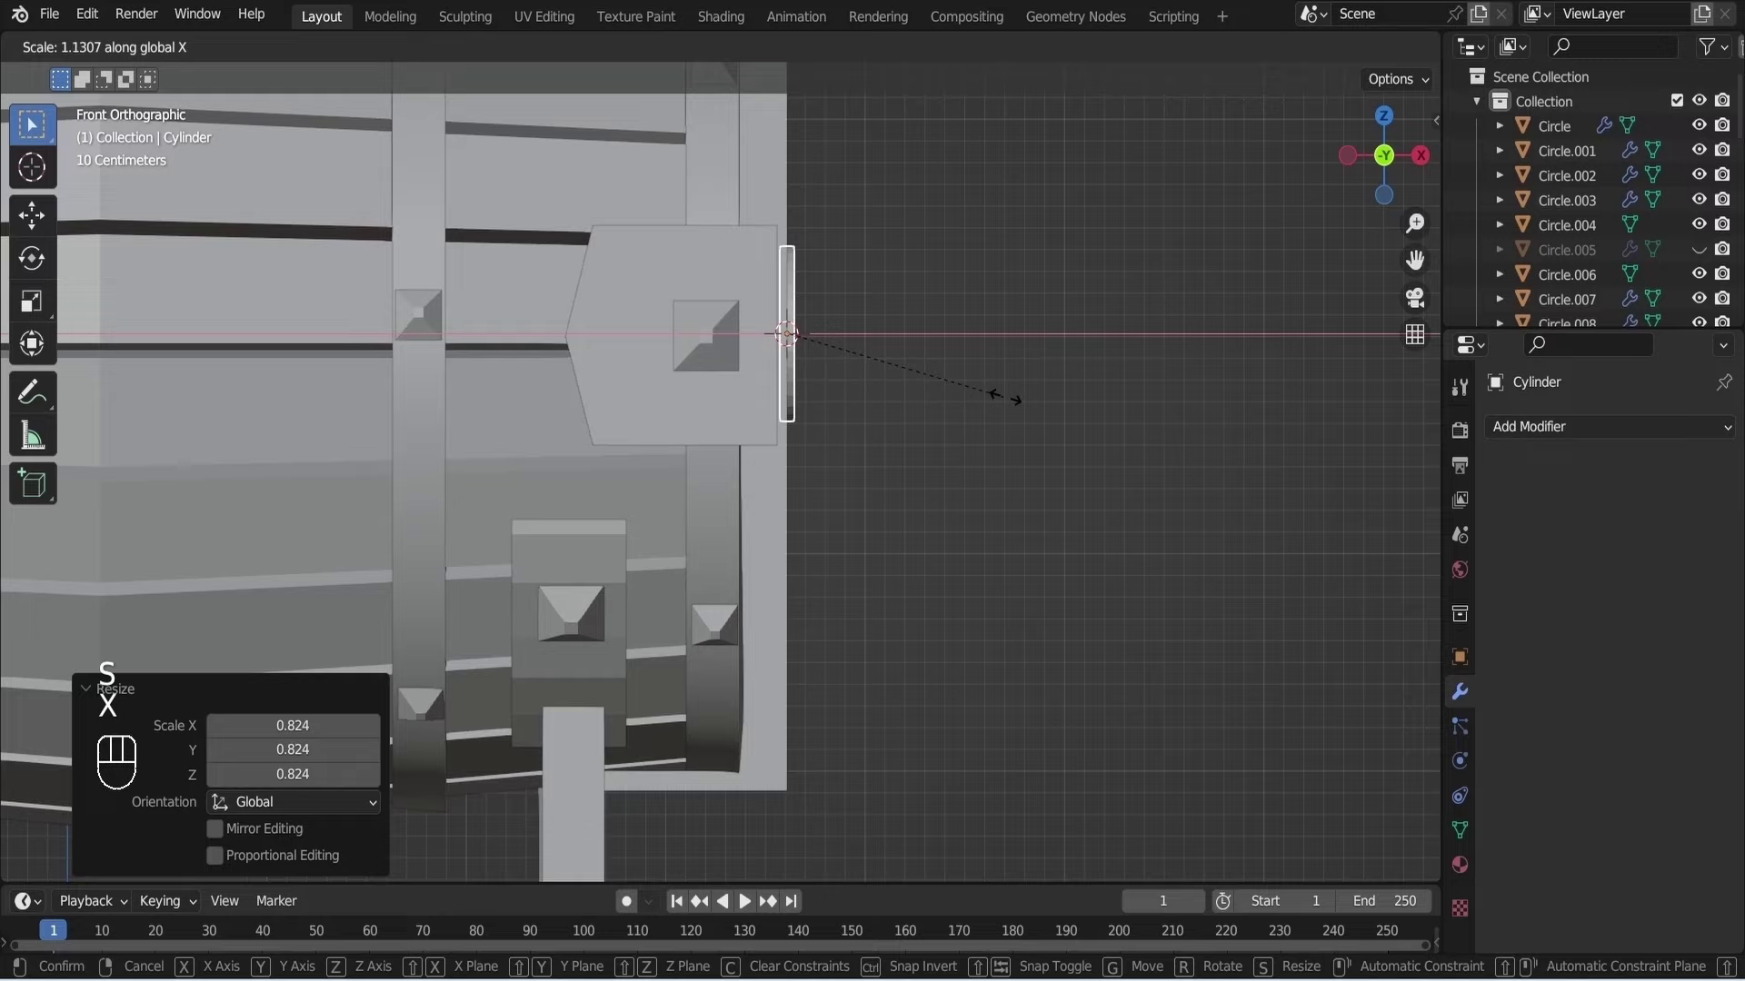
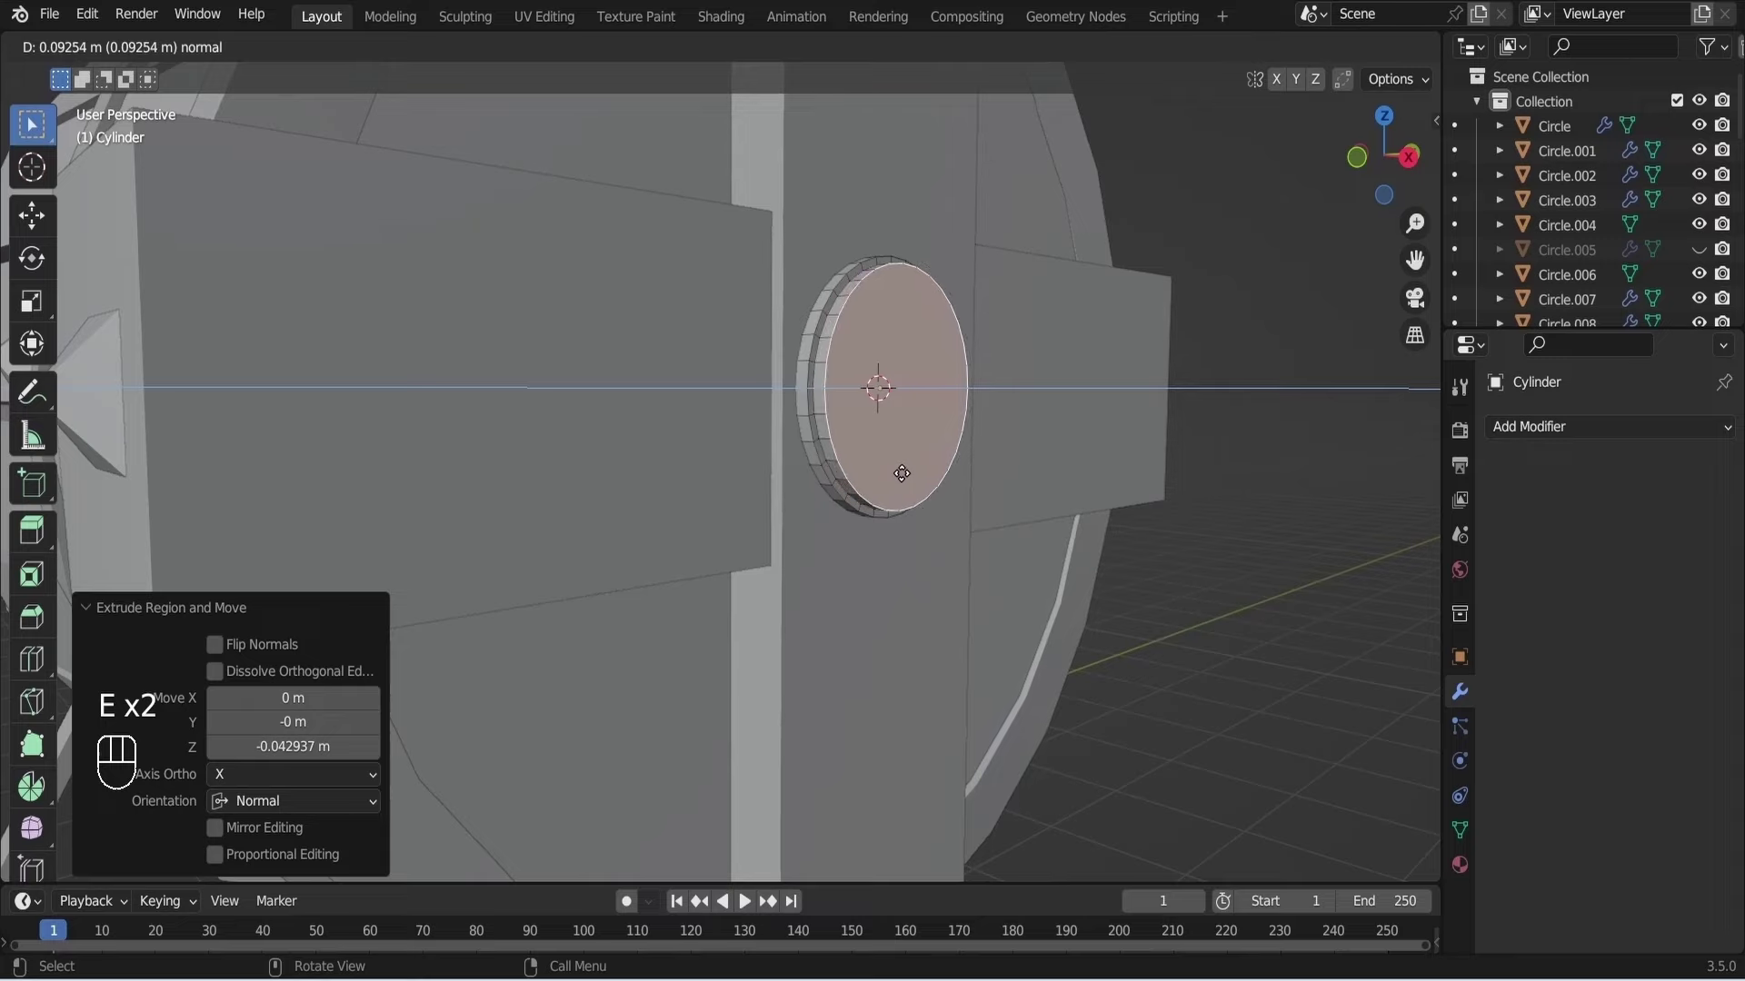
# Inset and extrude the disc's face into a recessed ring, return to Object Mode and save the file.
pyautogui.click(906, 470)
pyautogui.press('u')
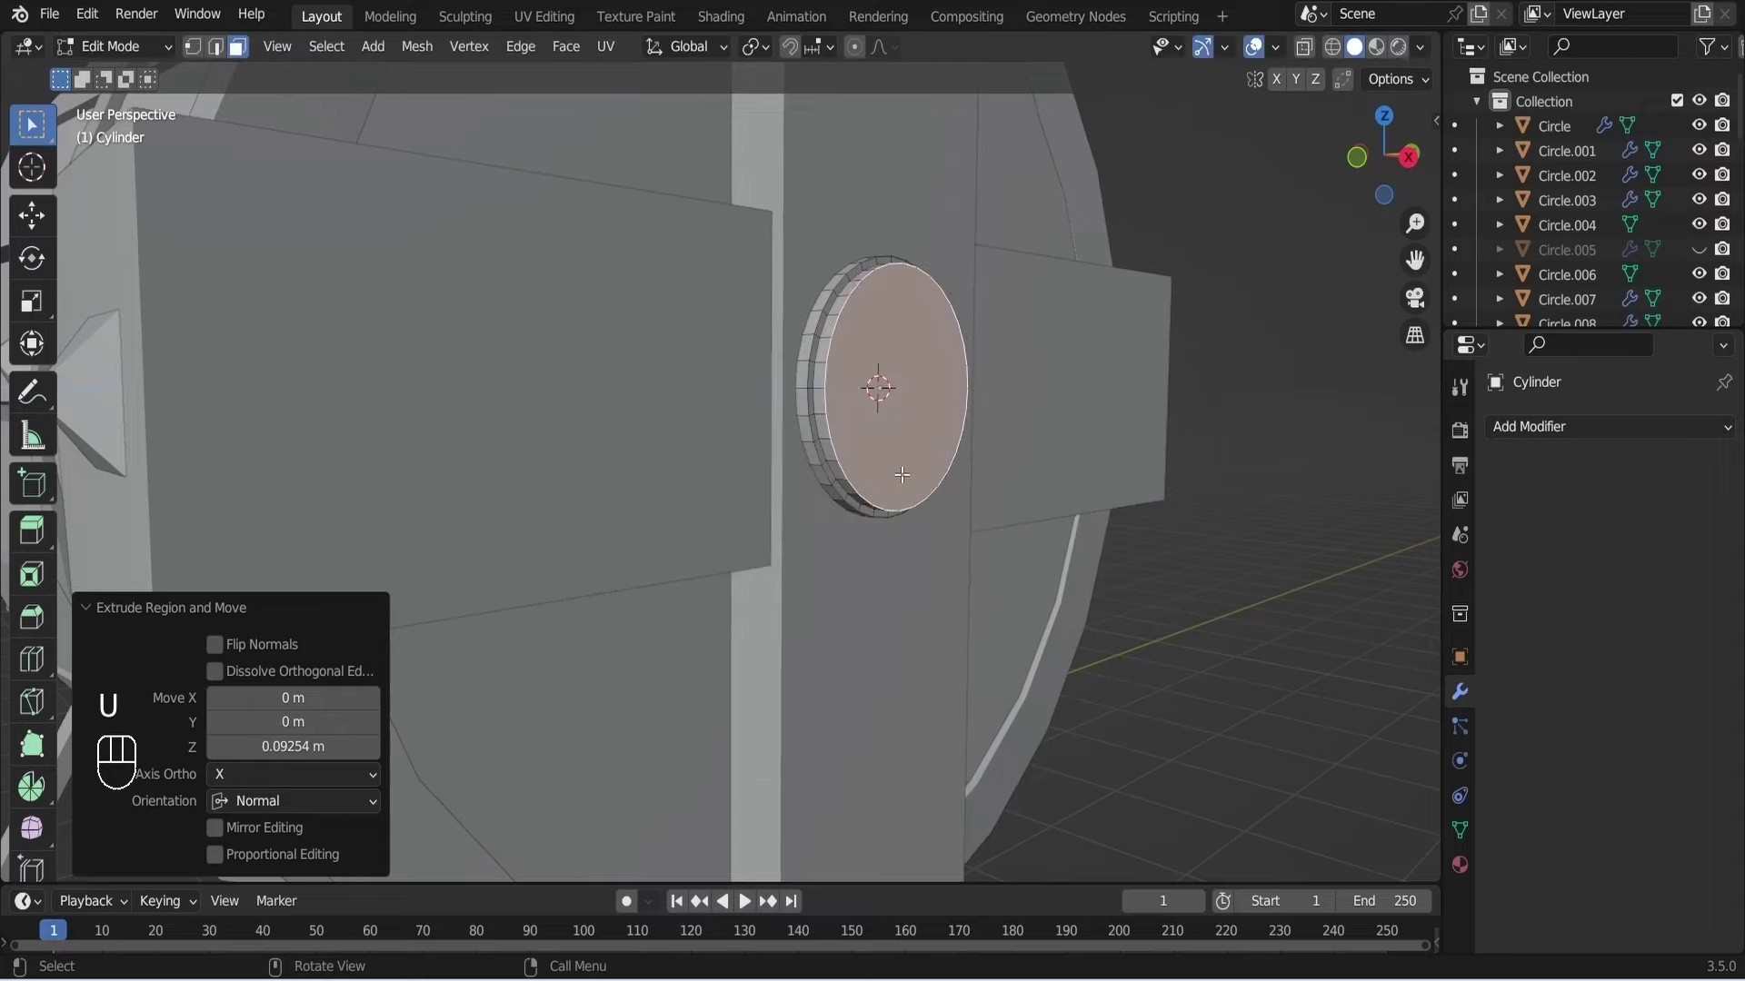
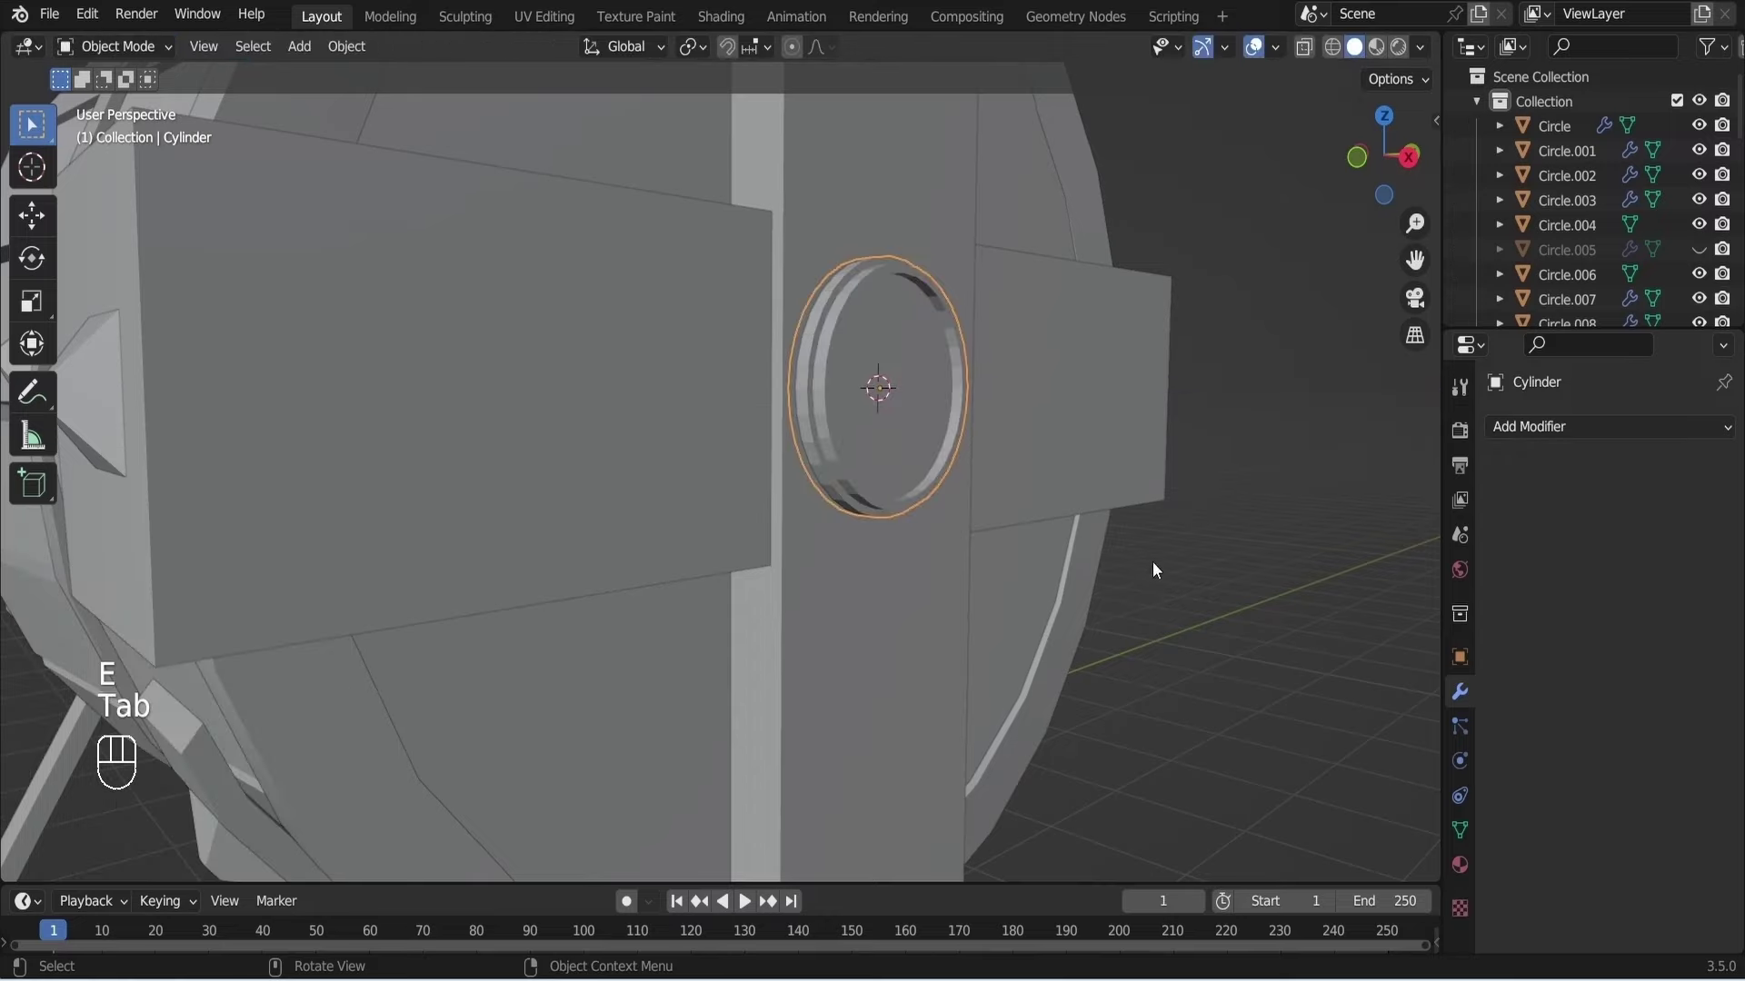
pyautogui.press('ctrl+s')
pyautogui.click(835, 460)
pyautogui.moveTo(837, 464); pyautogui.dragTo(809, 368)
pyautogui.click(829, 393)
pyautogui.press('ctrl+s')
pyautogui.press('KP_7')
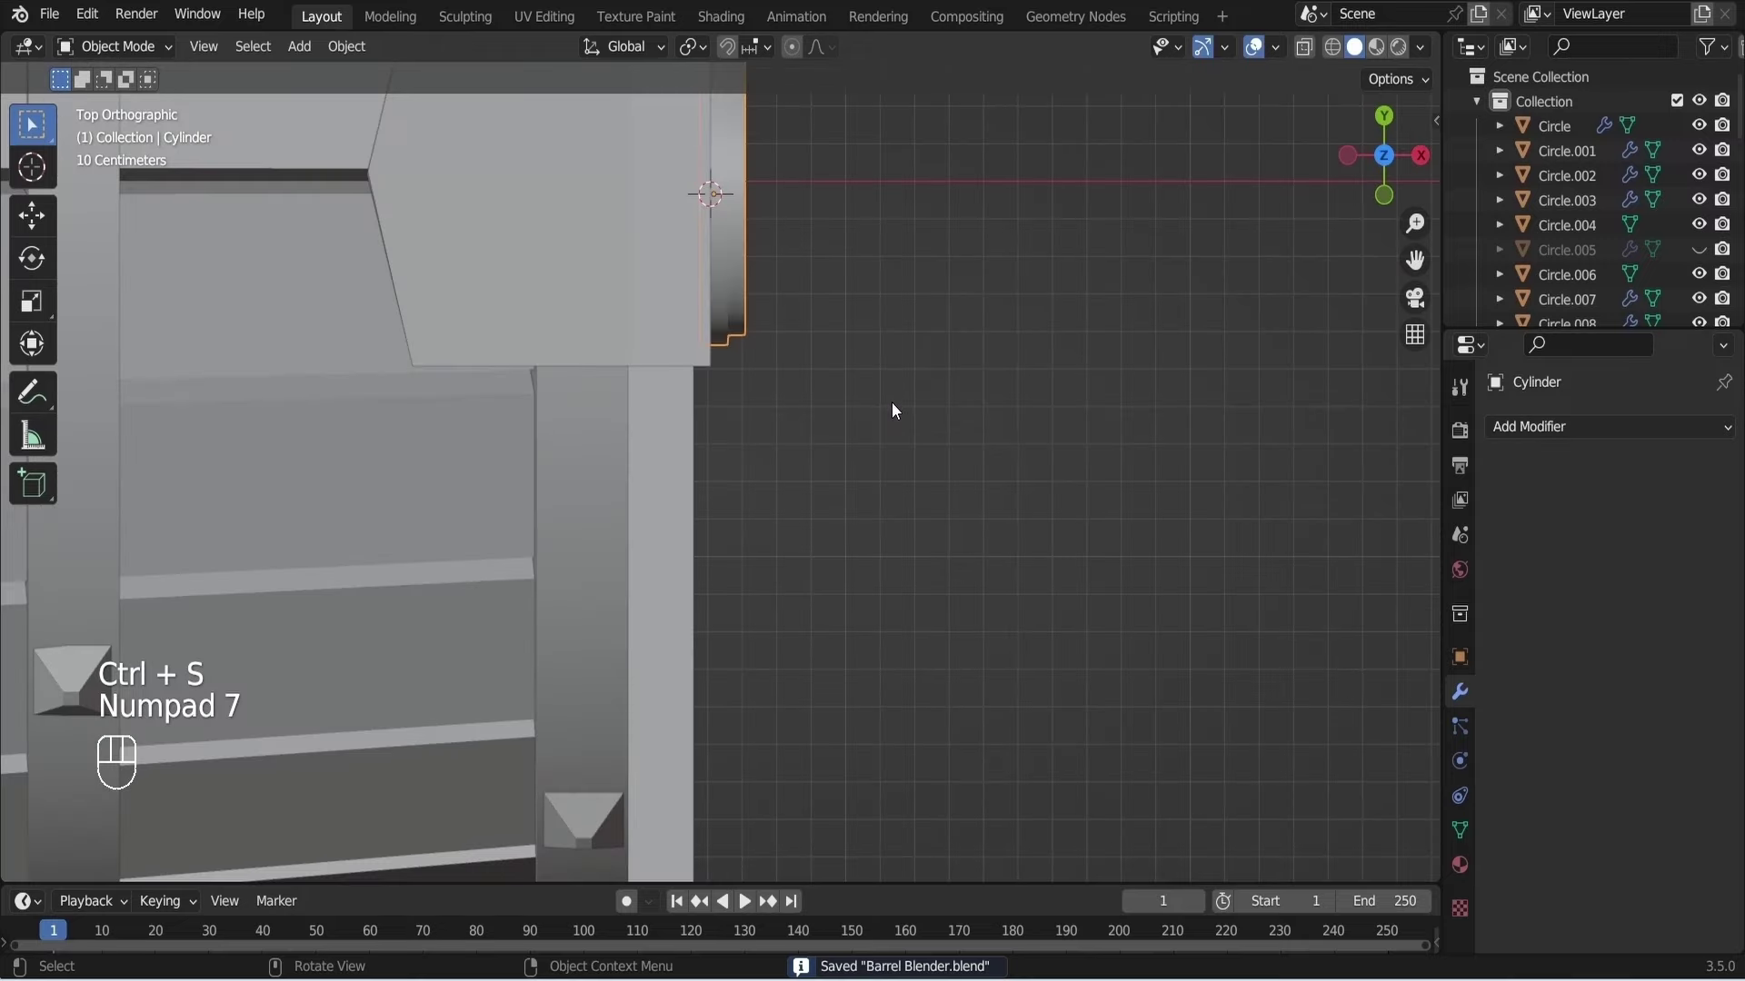
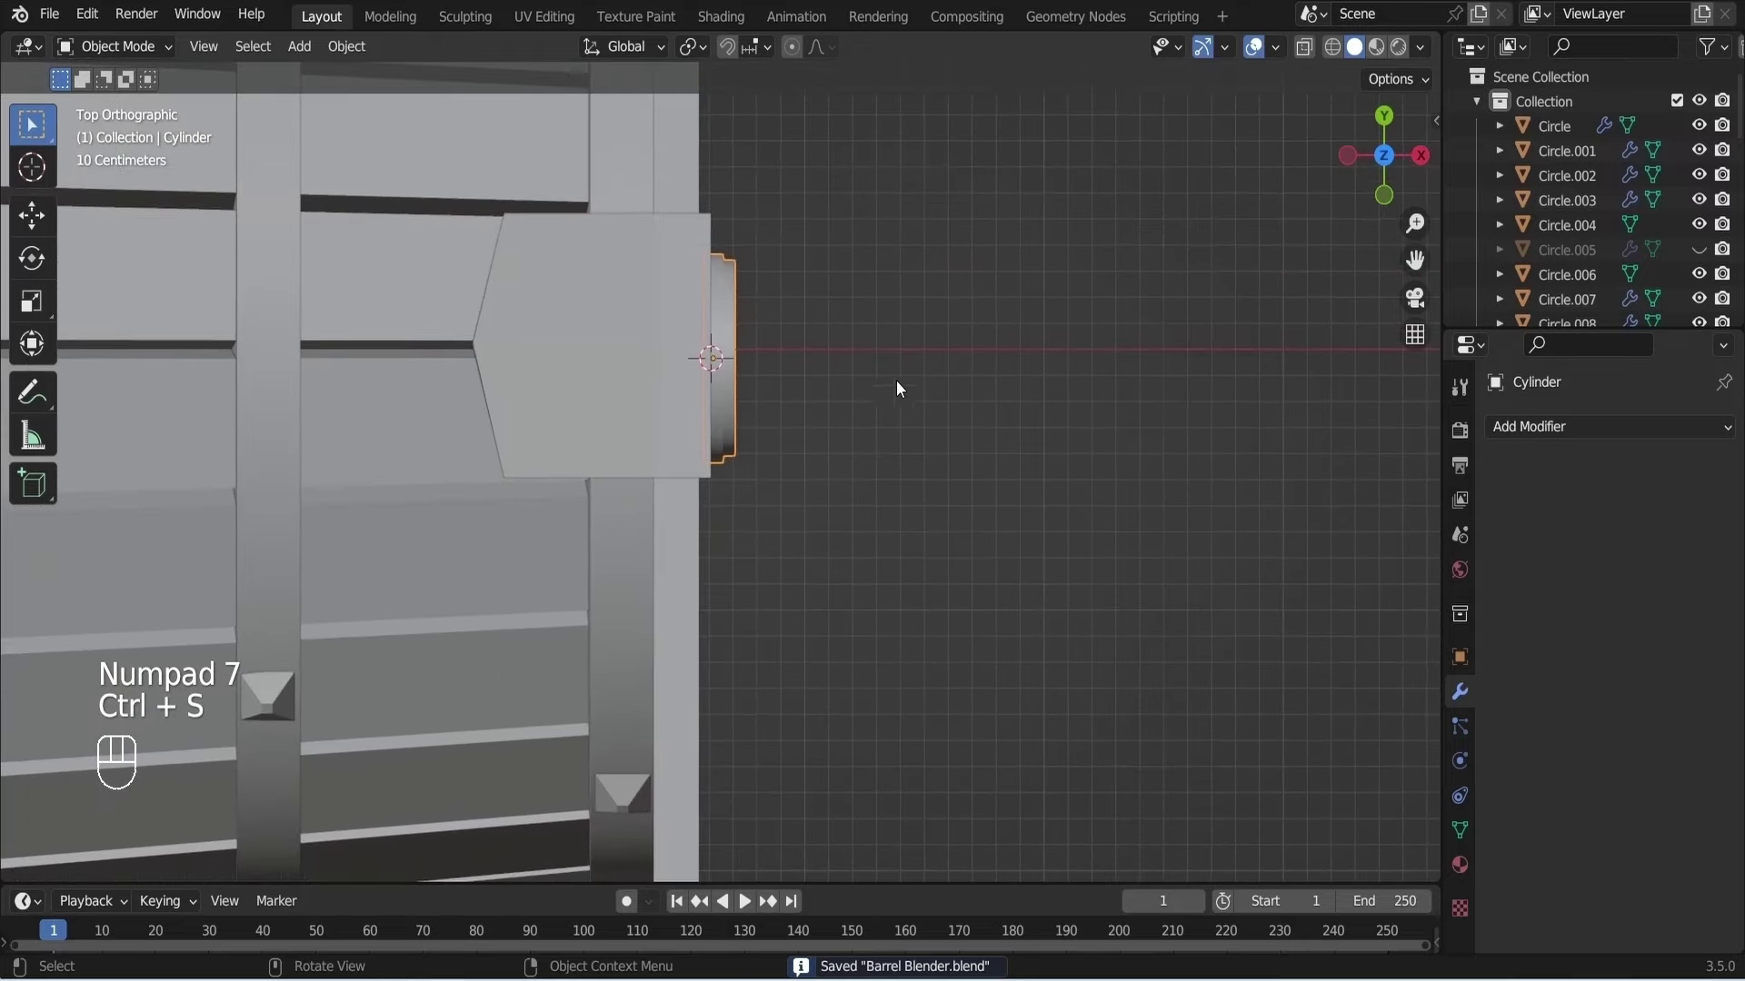
# Add a torus at the bracket's disc and shrink it to a small chain-link ring, saving the file.
pyautogui.click(744, 368)
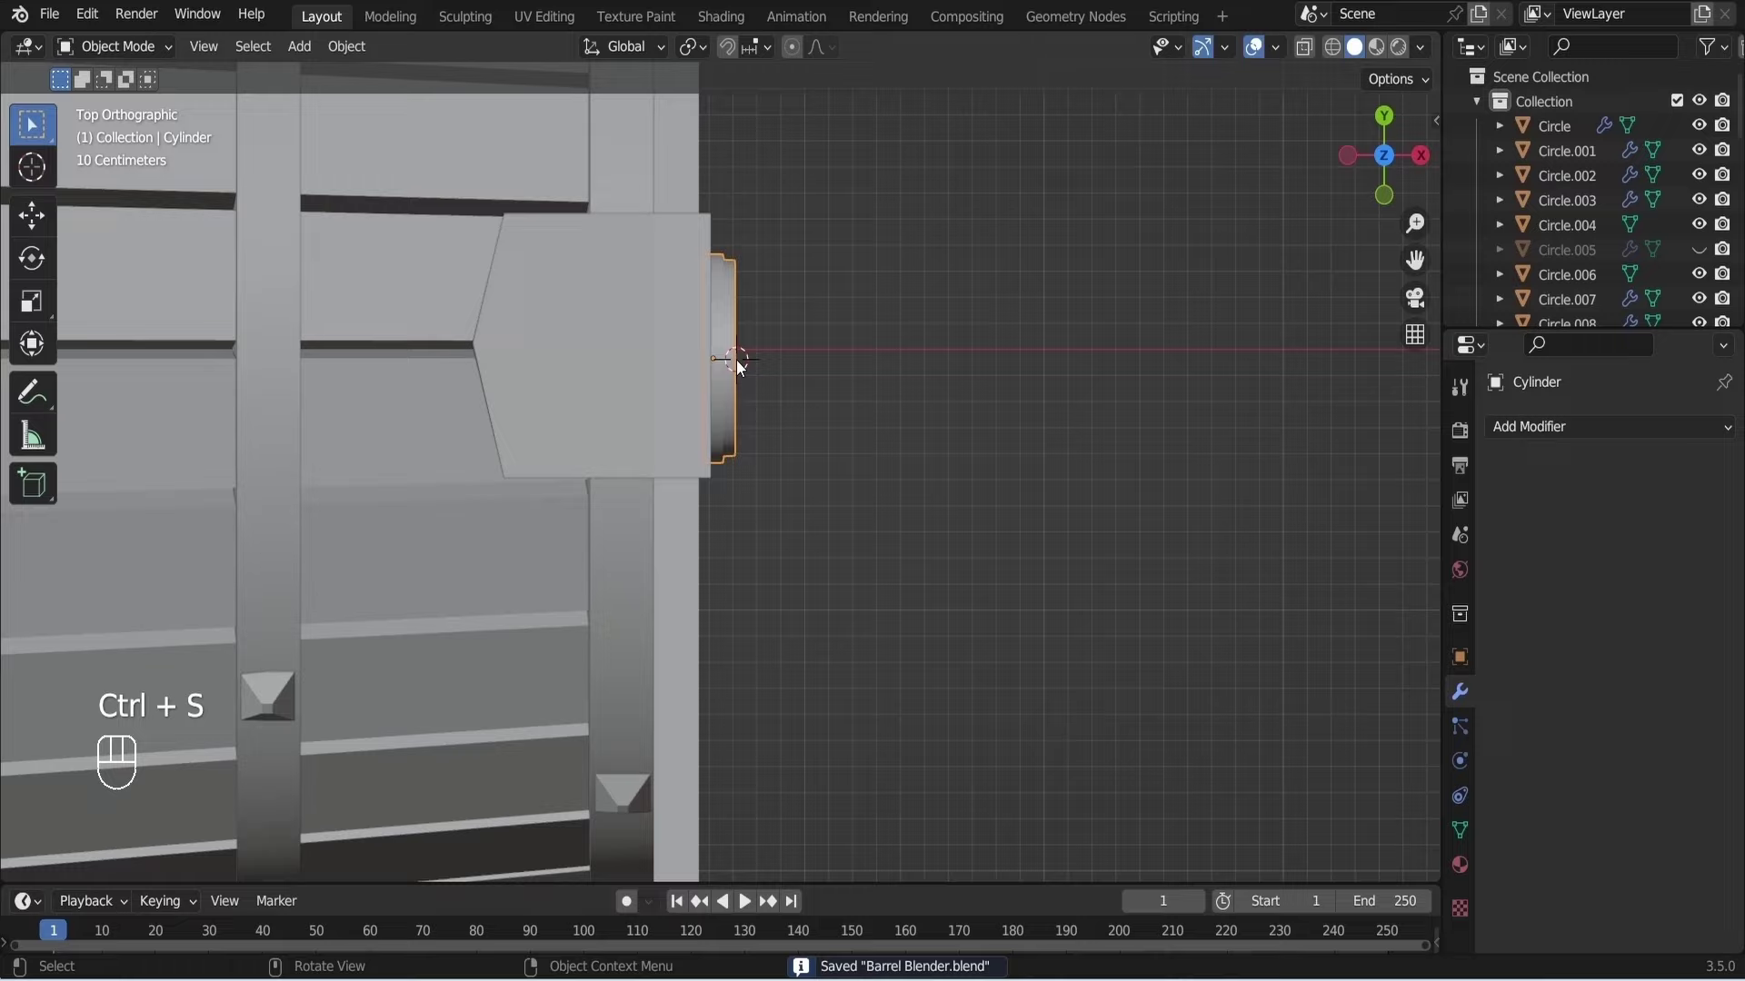
pyautogui.press('shift+a')
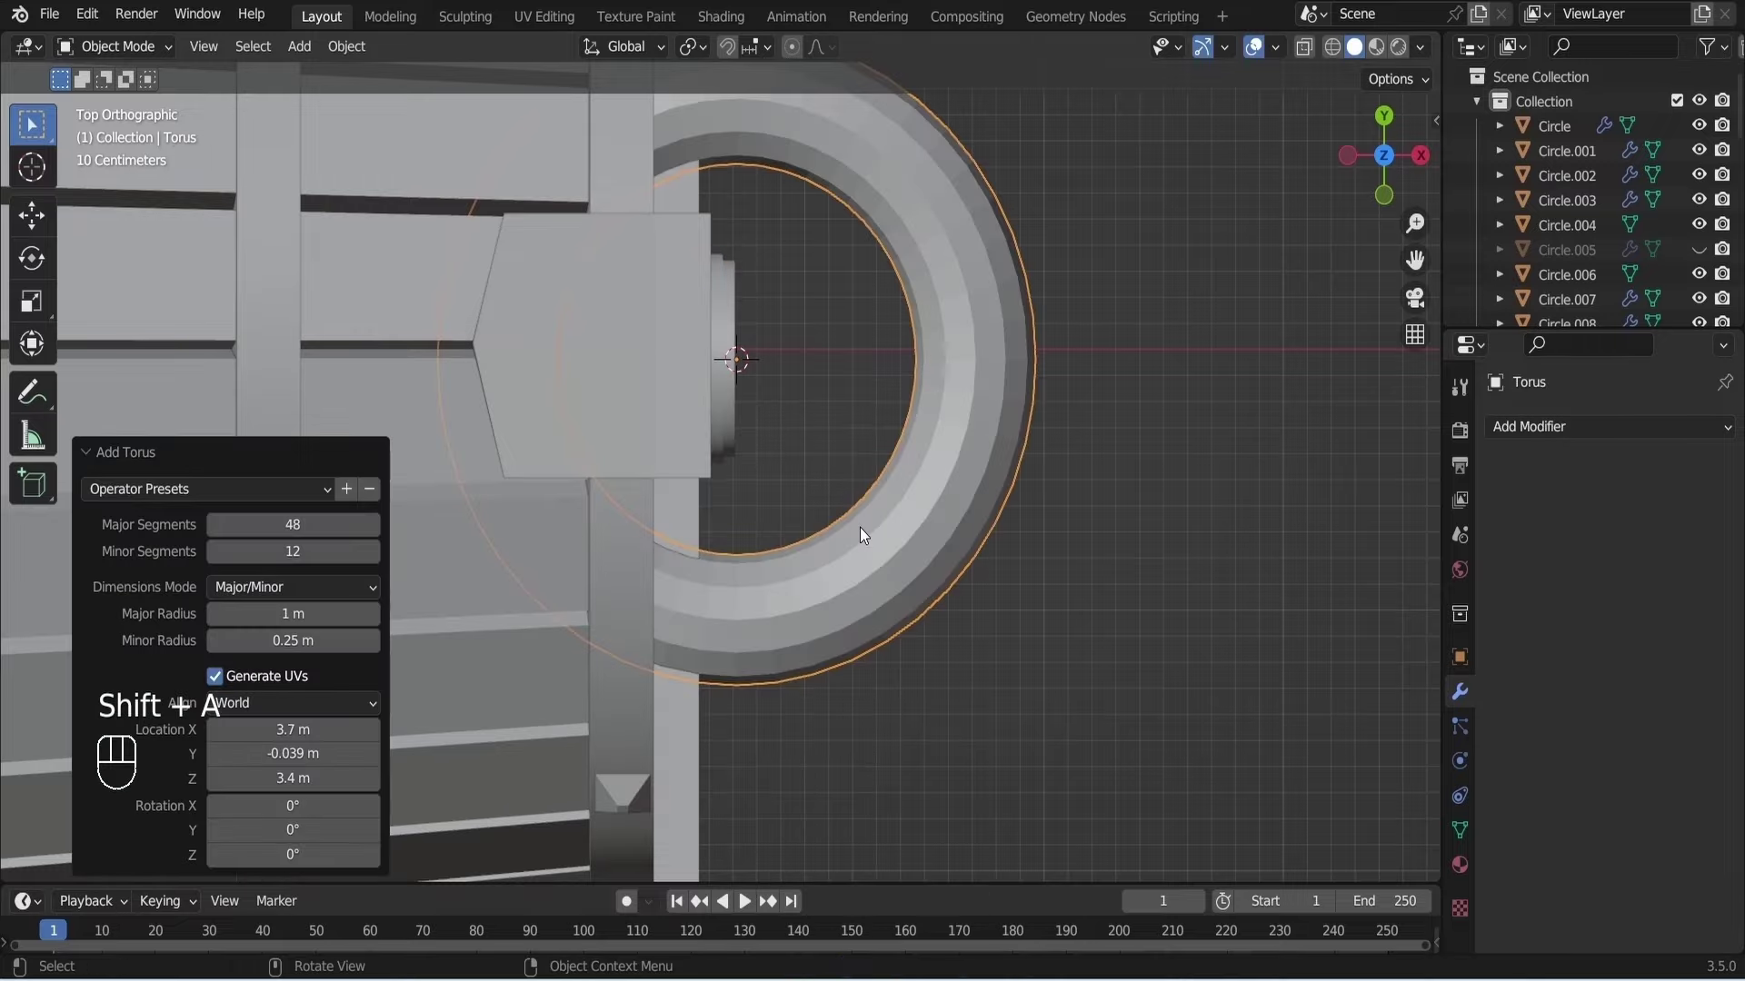
pyautogui.press('s')
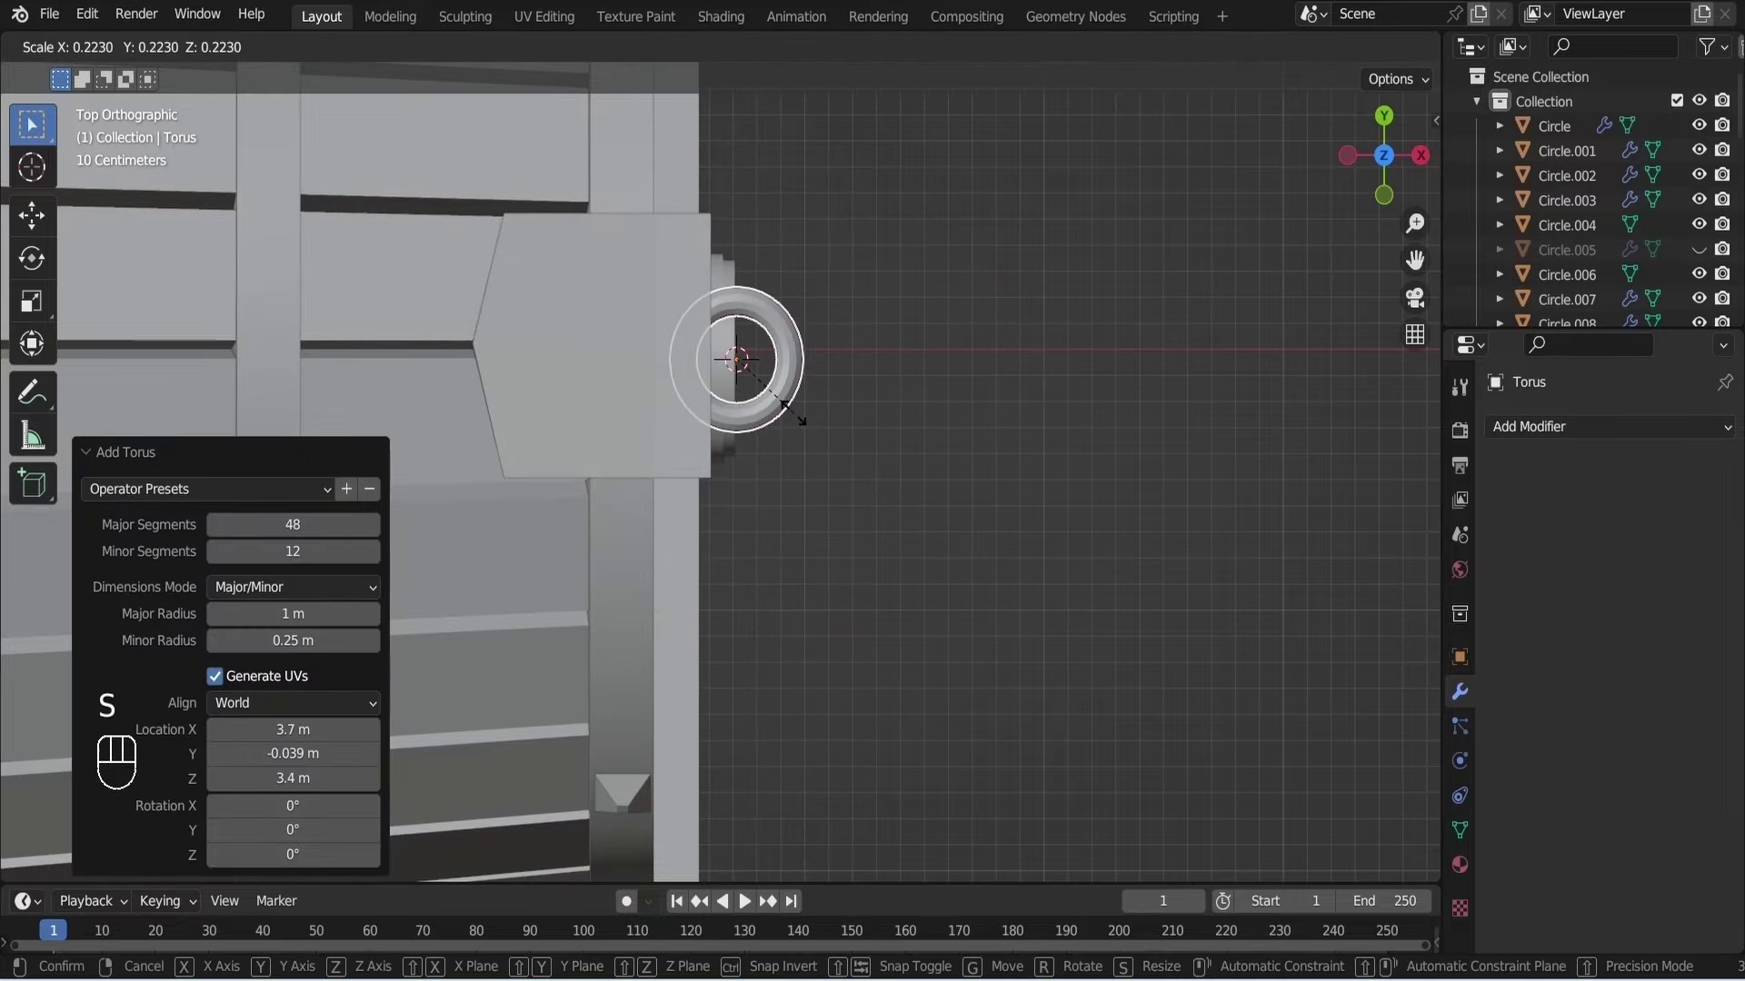
pyautogui.click(798, 421)
pyautogui.moveTo(773, 441); pyautogui.dragTo(759, 426)
pyautogui.moveTo(759, 426); pyautogui.dragTo(847, 392)
pyautogui.press('ctrl+s')
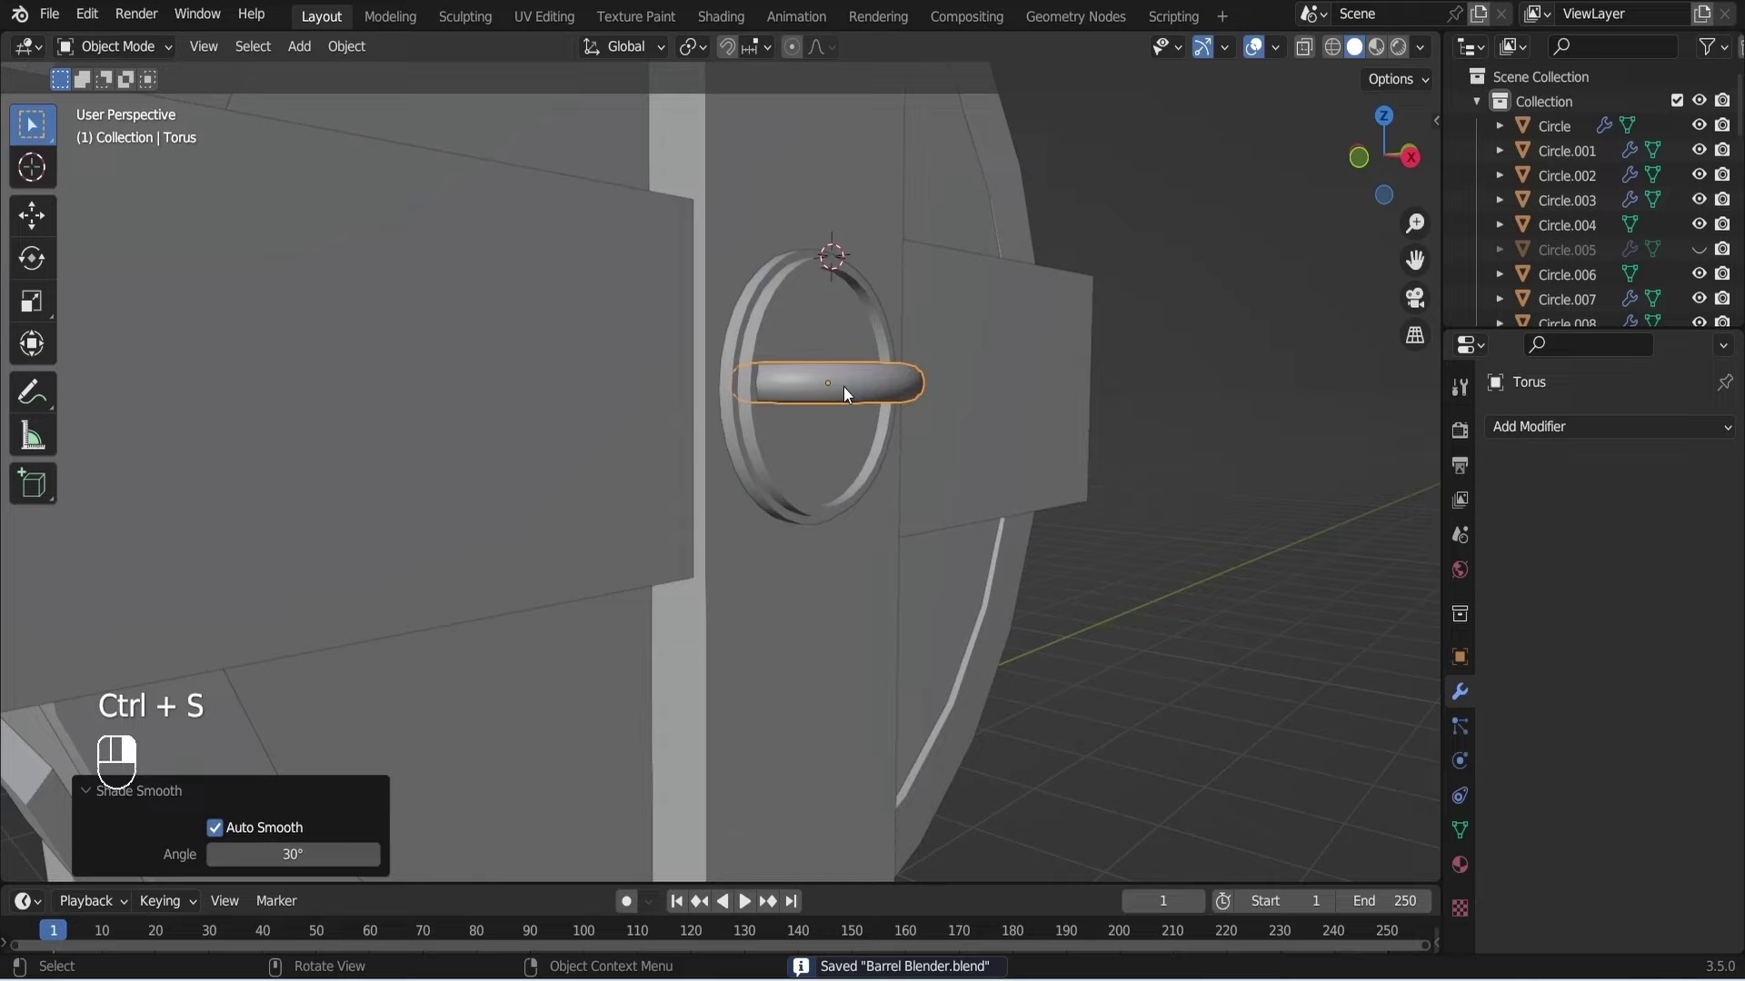
pyautogui.middleClick(877, 396)
pyautogui.moveTo(879, 400); pyautogui.dragTo(884, 468)
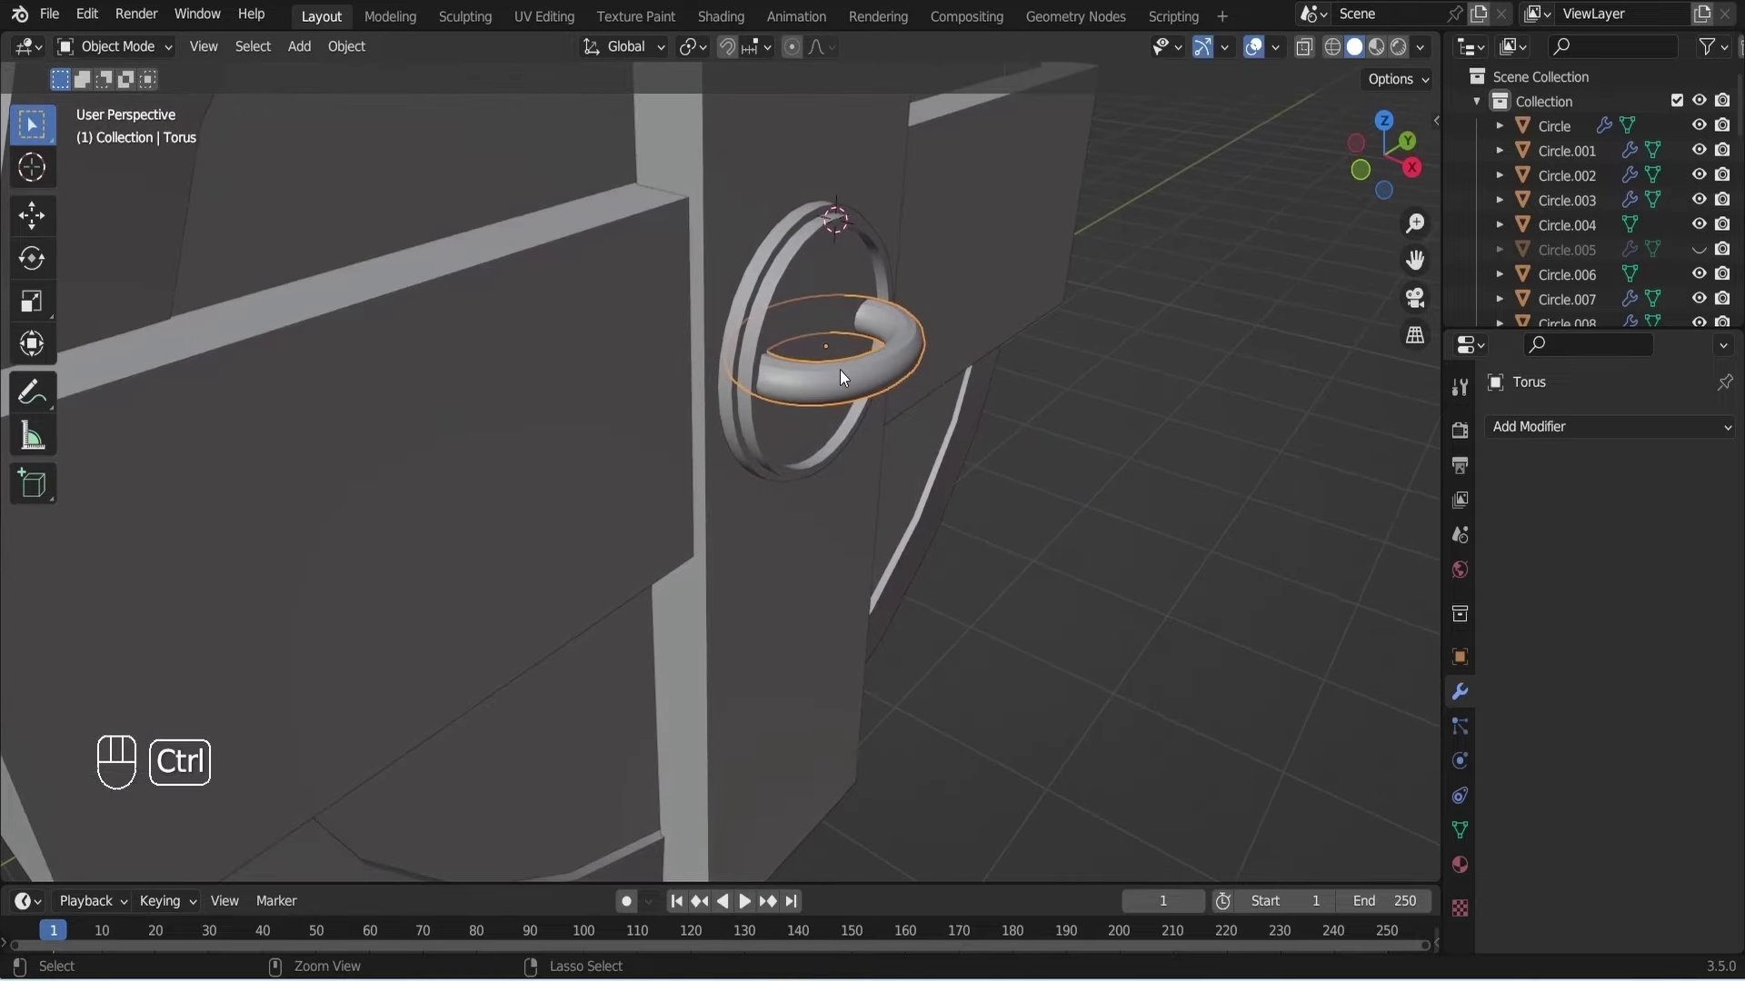
pyautogui.press('ctrl+s')
pyautogui.press('KP_1')
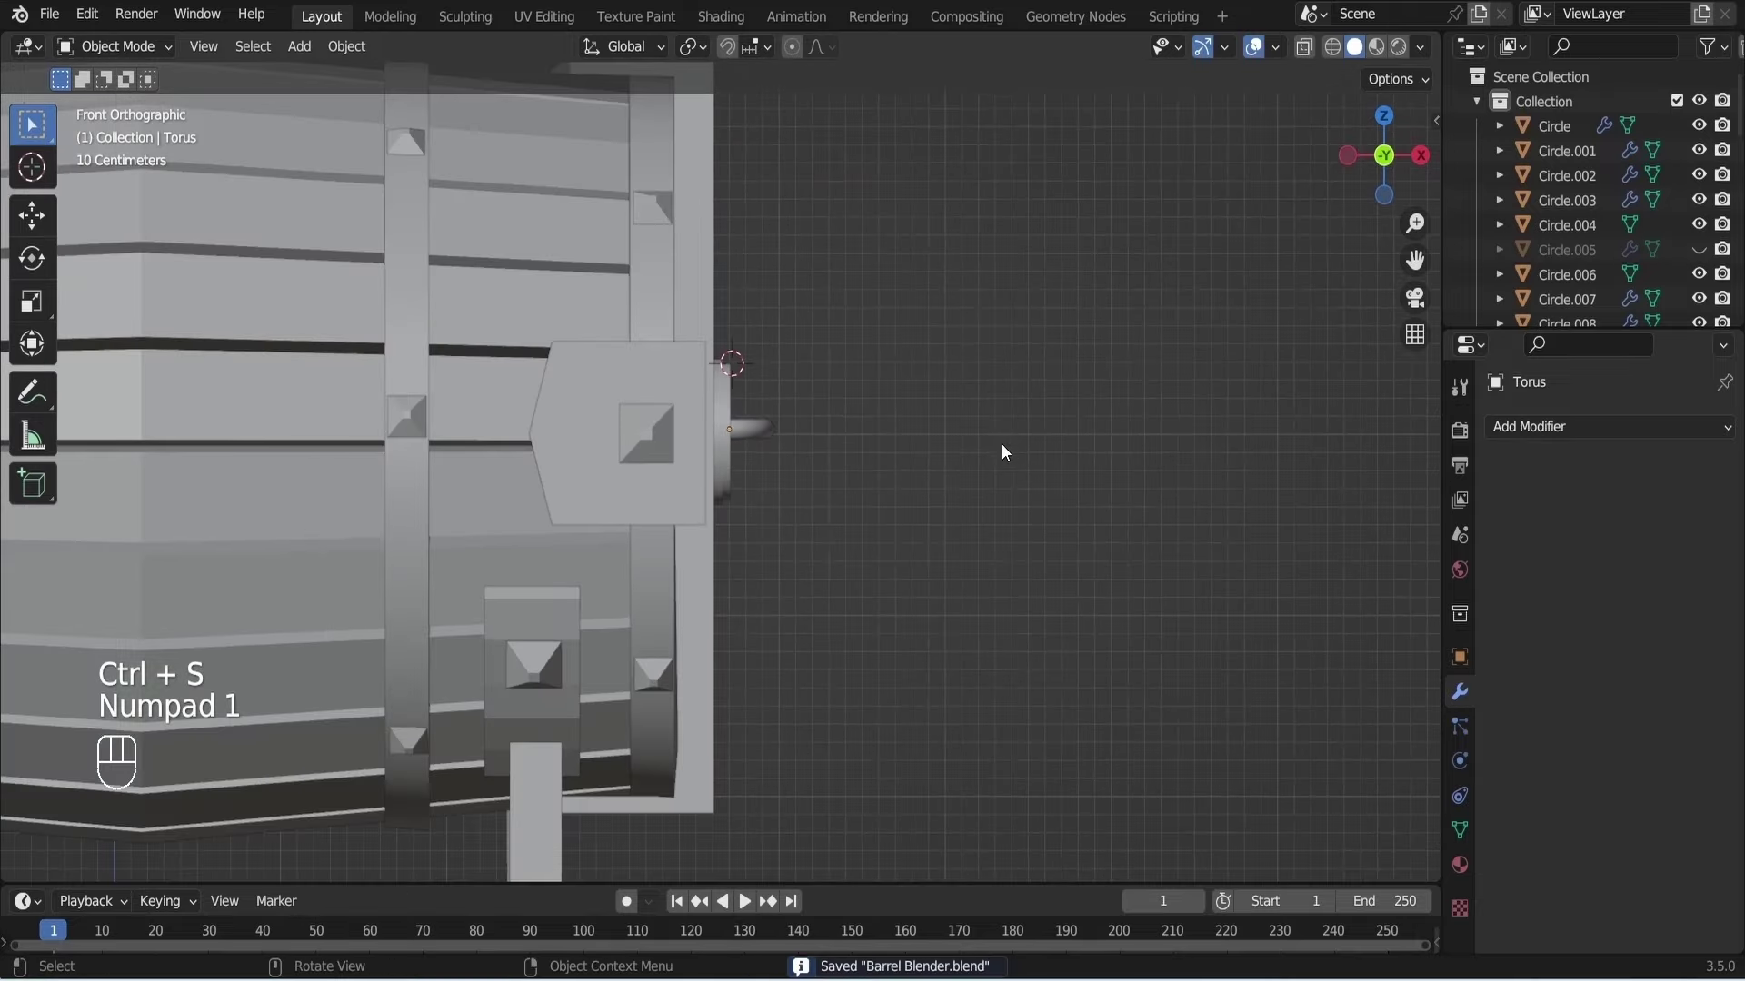
# Duplicate the ring and rotate the copy perpendicular as a second chain link.
pyautogui.press('ctrl+s')
pyautogui.click(753, 450)
pyautogui.press('shift+d')
pyautogui.click(828, 470)
pyautogui.press('KP_3')
pyautogui.press('r')
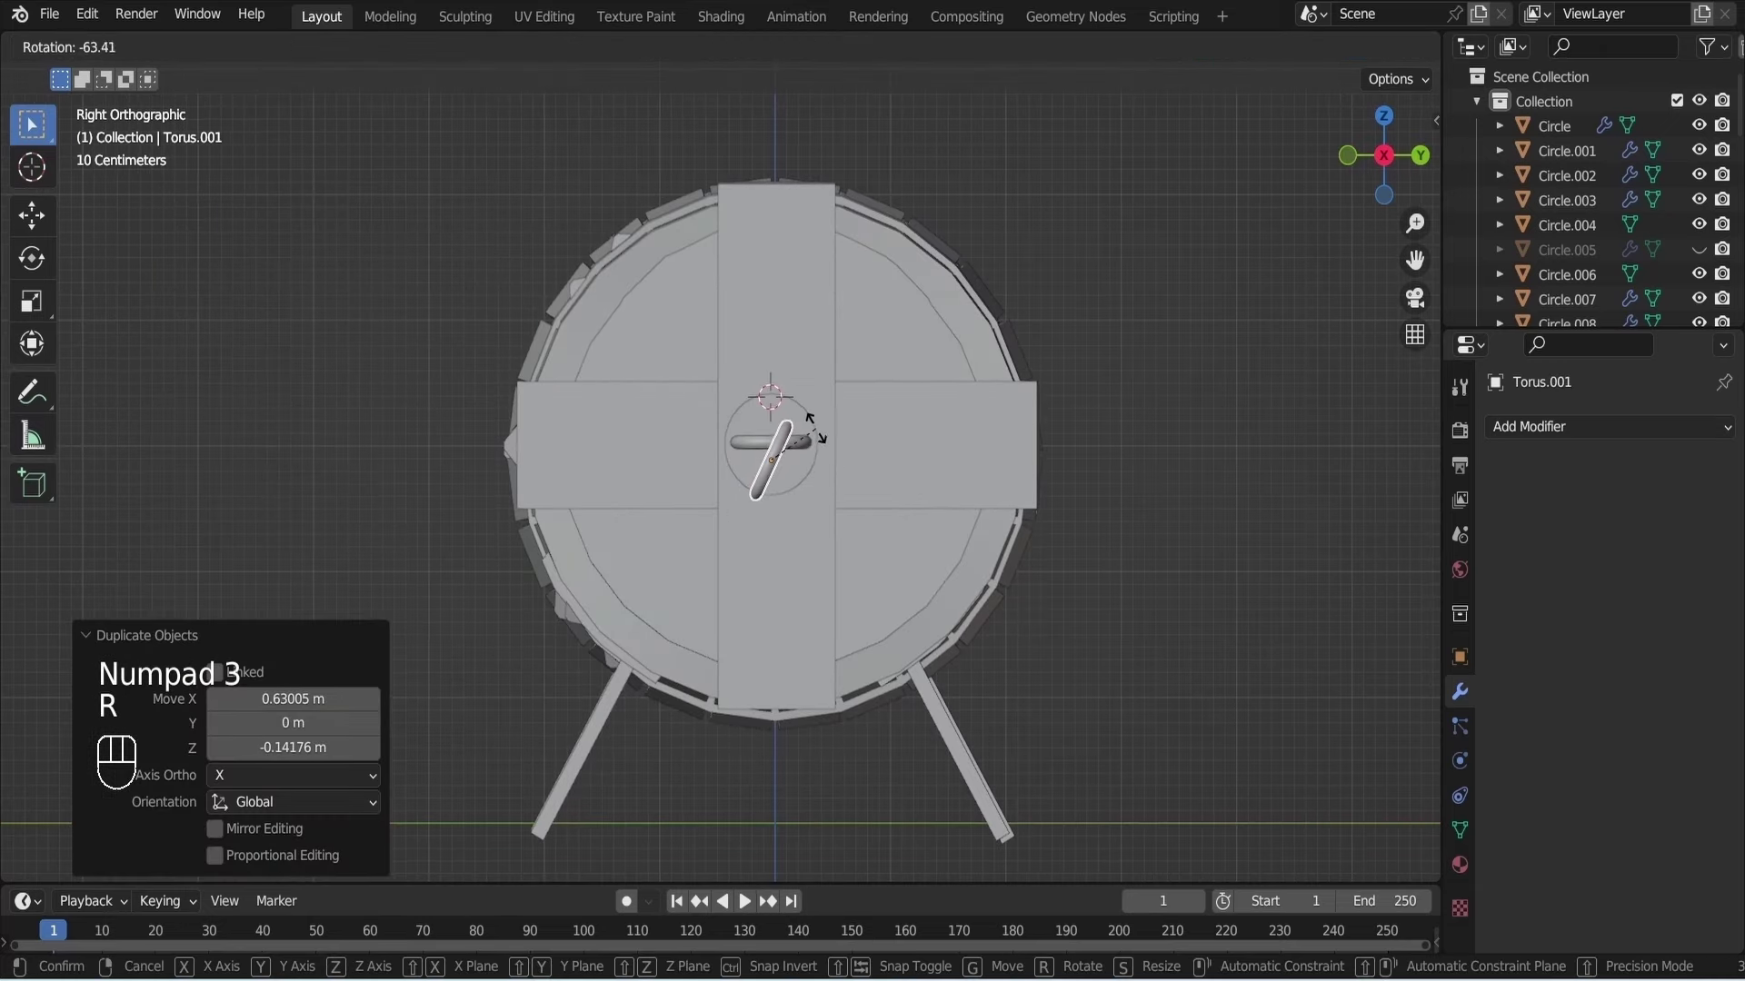
pyautogui.click(818, 431)
pyautogui.press('g')
pyautogui.click(824, 445)
pyautogui.press('s')
pyautogui.click(815, 533)
# Slide the second link through the first so they interlock, then tilt it into a hanging angle.
pyautogui.moveTo(789, 521); pyautogui.dragTo(912, 598)
pyautogui.press('KP_1')
pyautogui.press('g')
pyautogui.moveTo(874, 558); pyautogui.dragTo(968, 547)
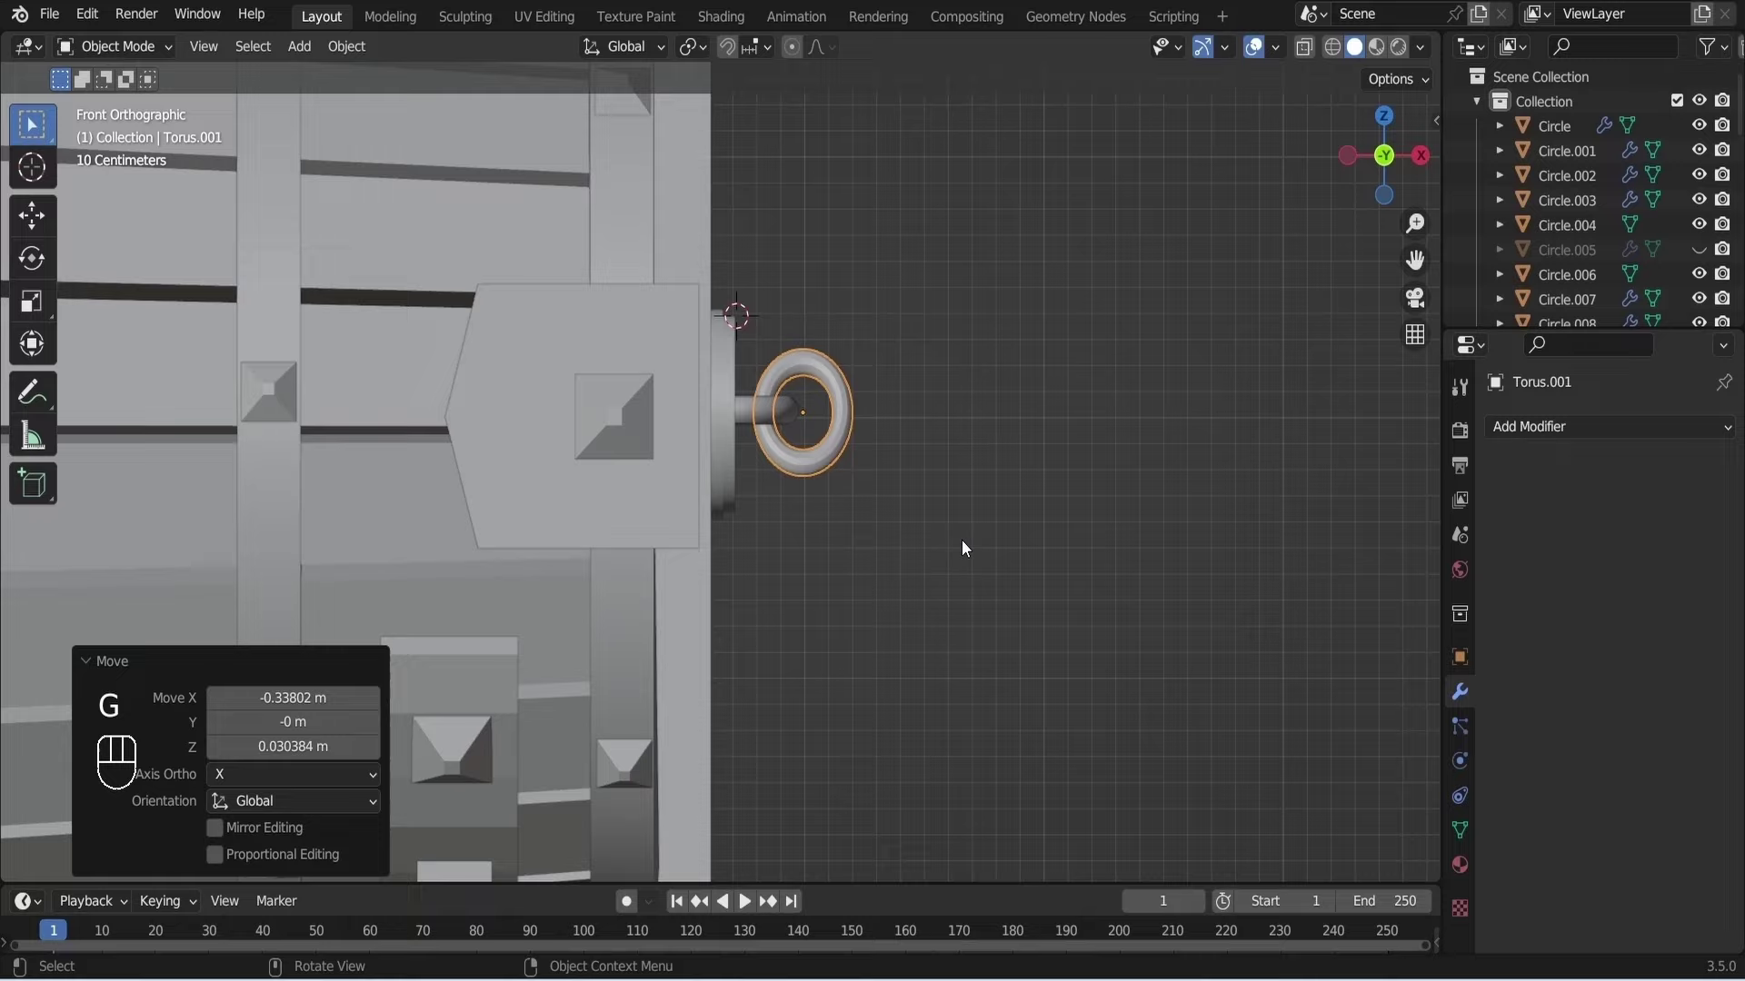
pyautogui.moveTo(948, 546); pyautogui.dragTo(815, 646)
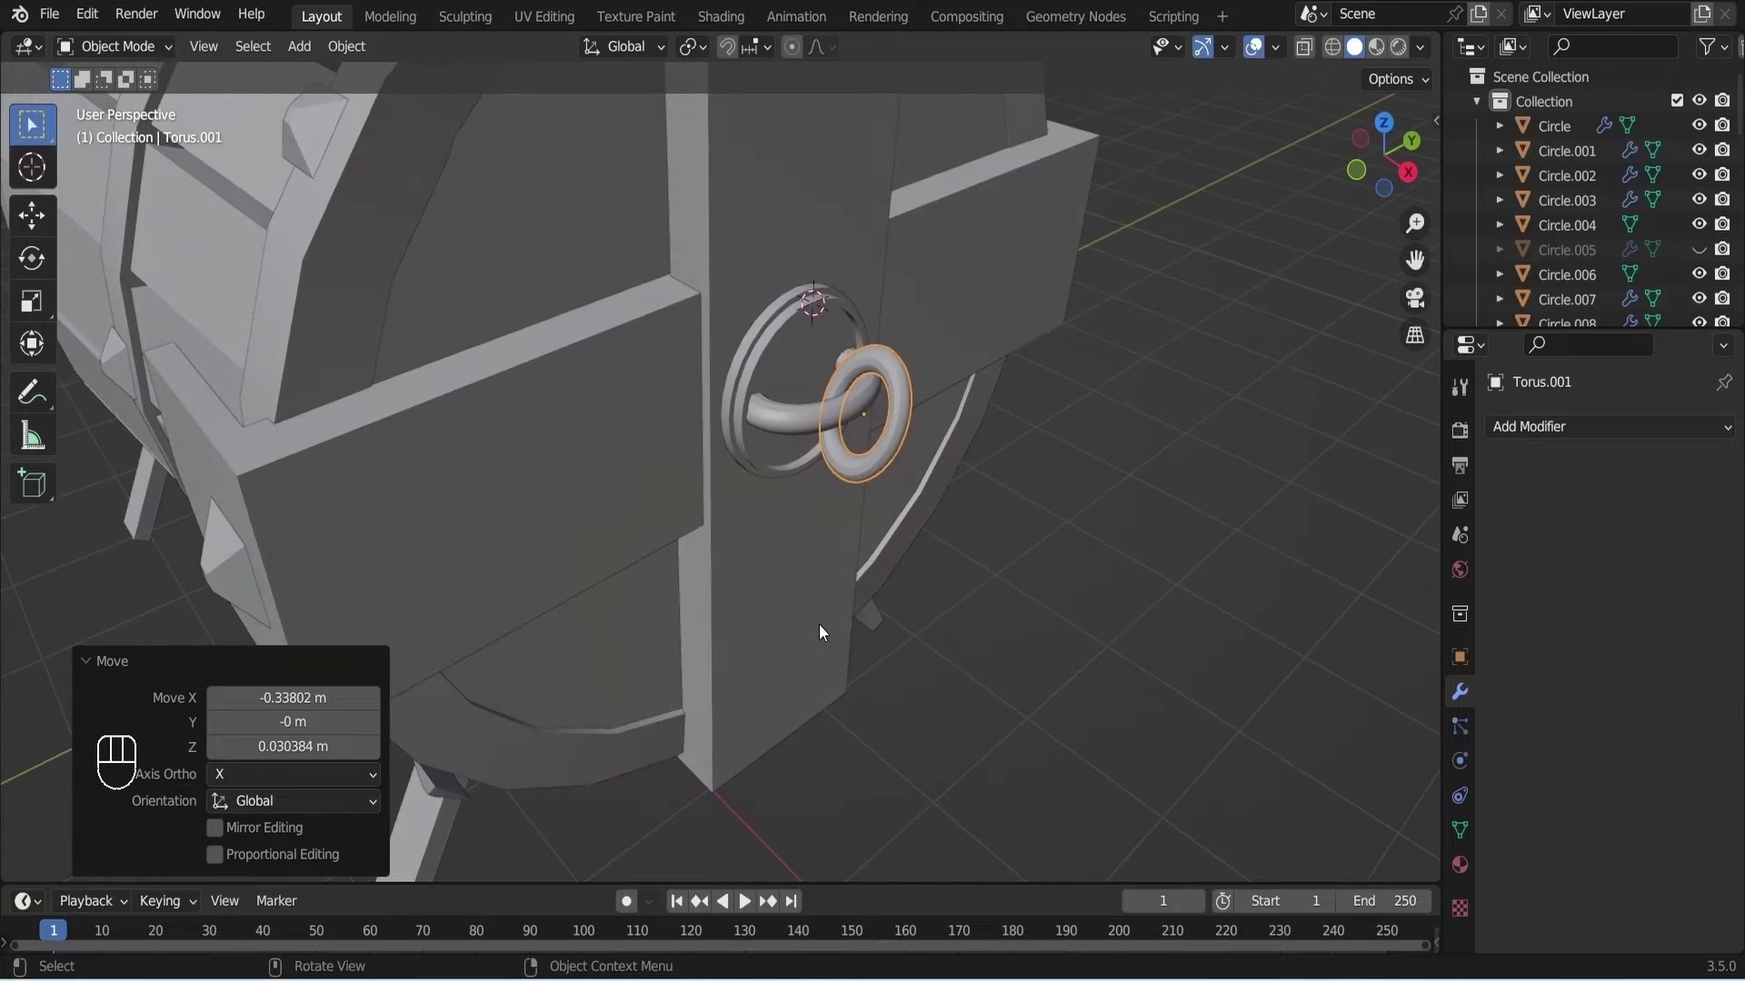
pyautogui.press('KP_7')
pyautogui.press('r')
pyautogui.press('Escape')
pyautogui.press('KP_3')
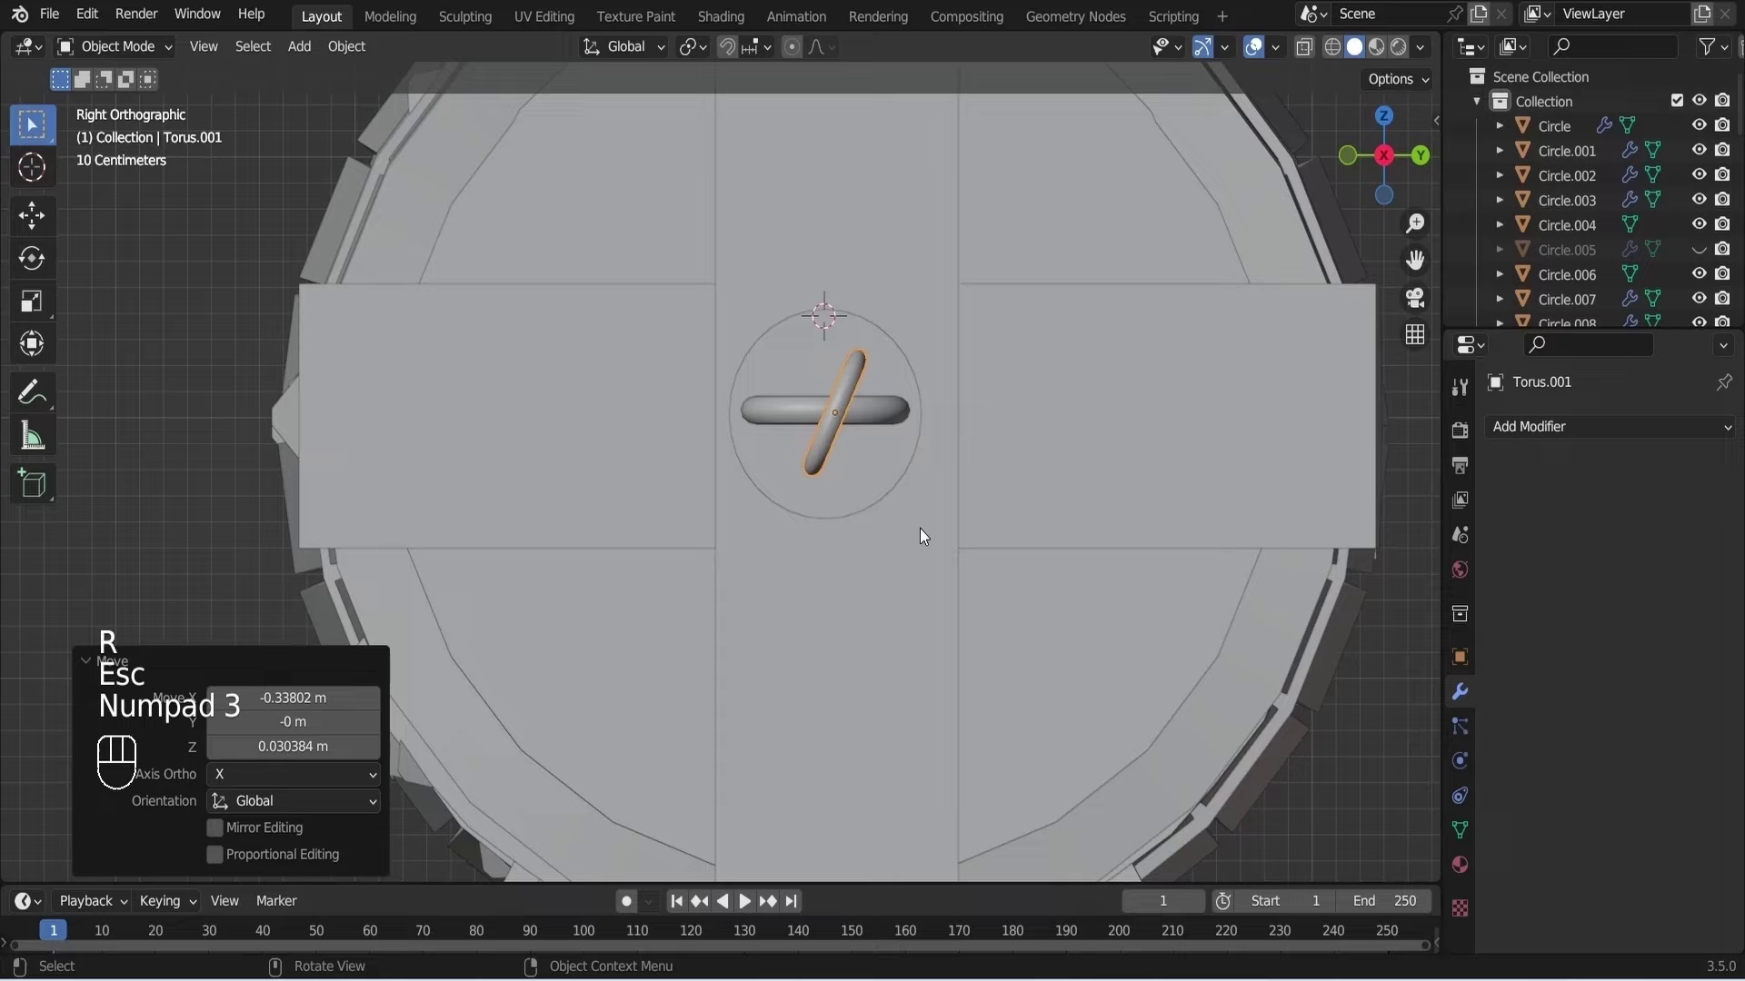
pyautogui.press('r')
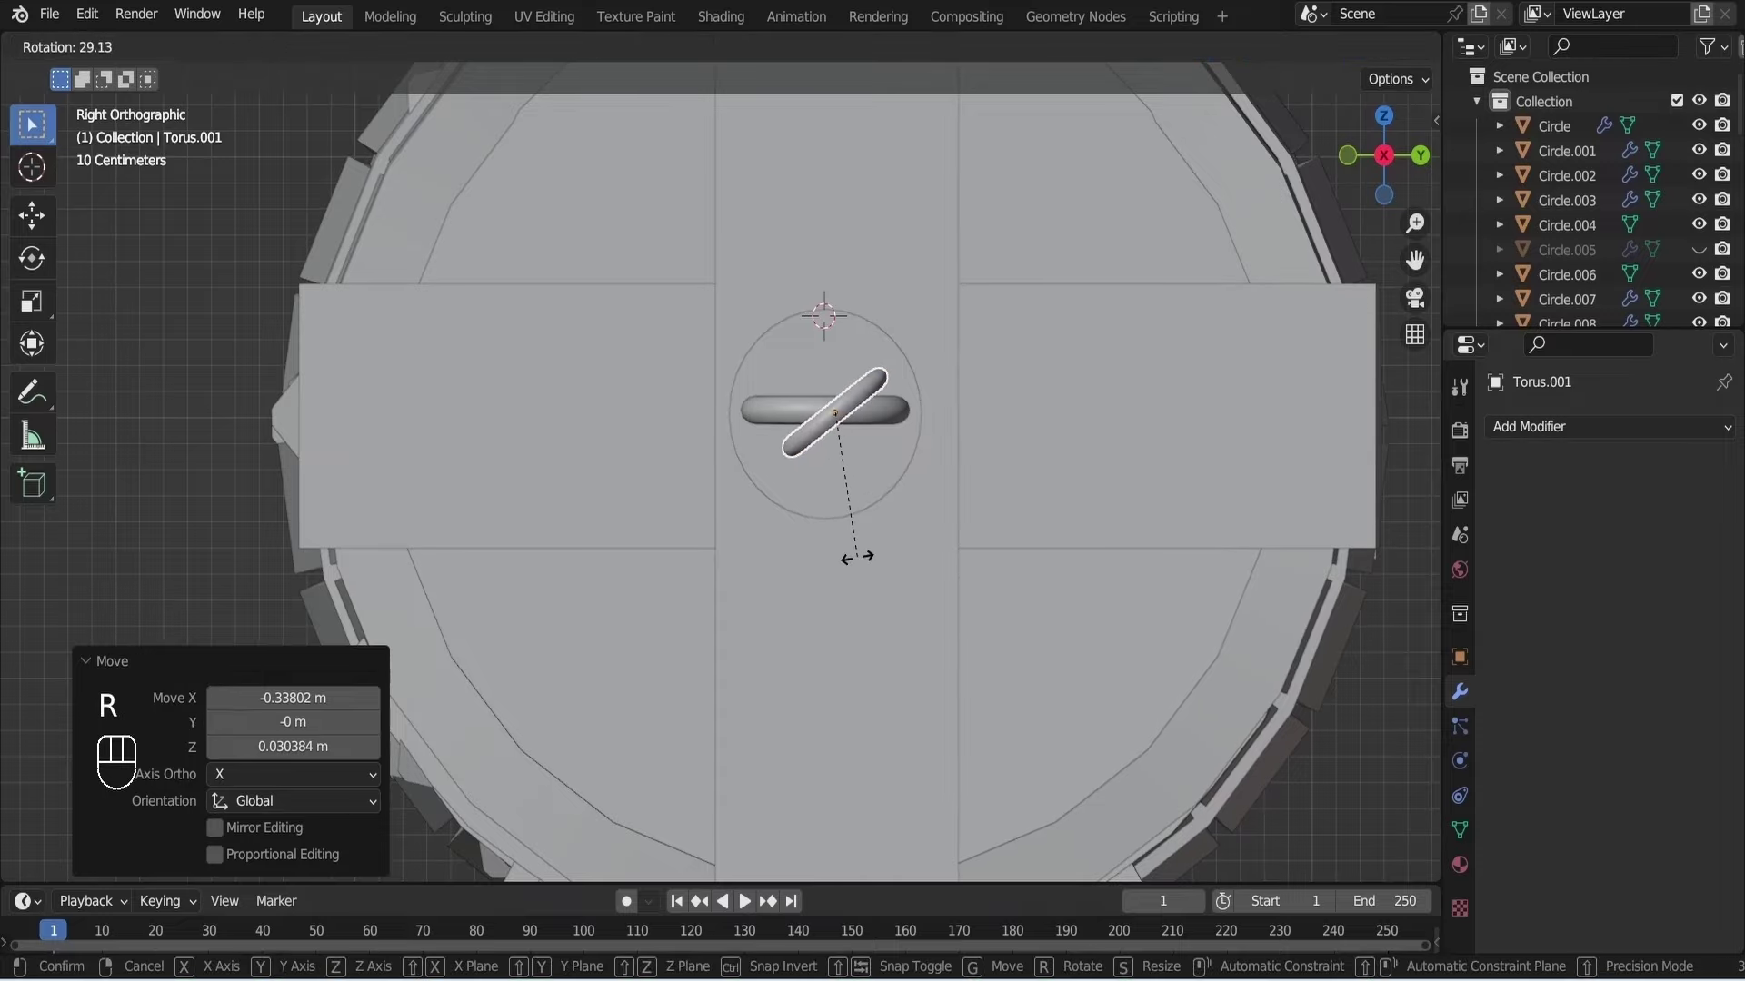
pyautogui.moveTo(862, 560); pyautogui.dragTo(822, 520)
pyautogui.moveTo(846, 532); pyautogui.dragTo(952, 580)
pyautogui.moveTo(952, 579); pyautogui.dragTo(996, 590)
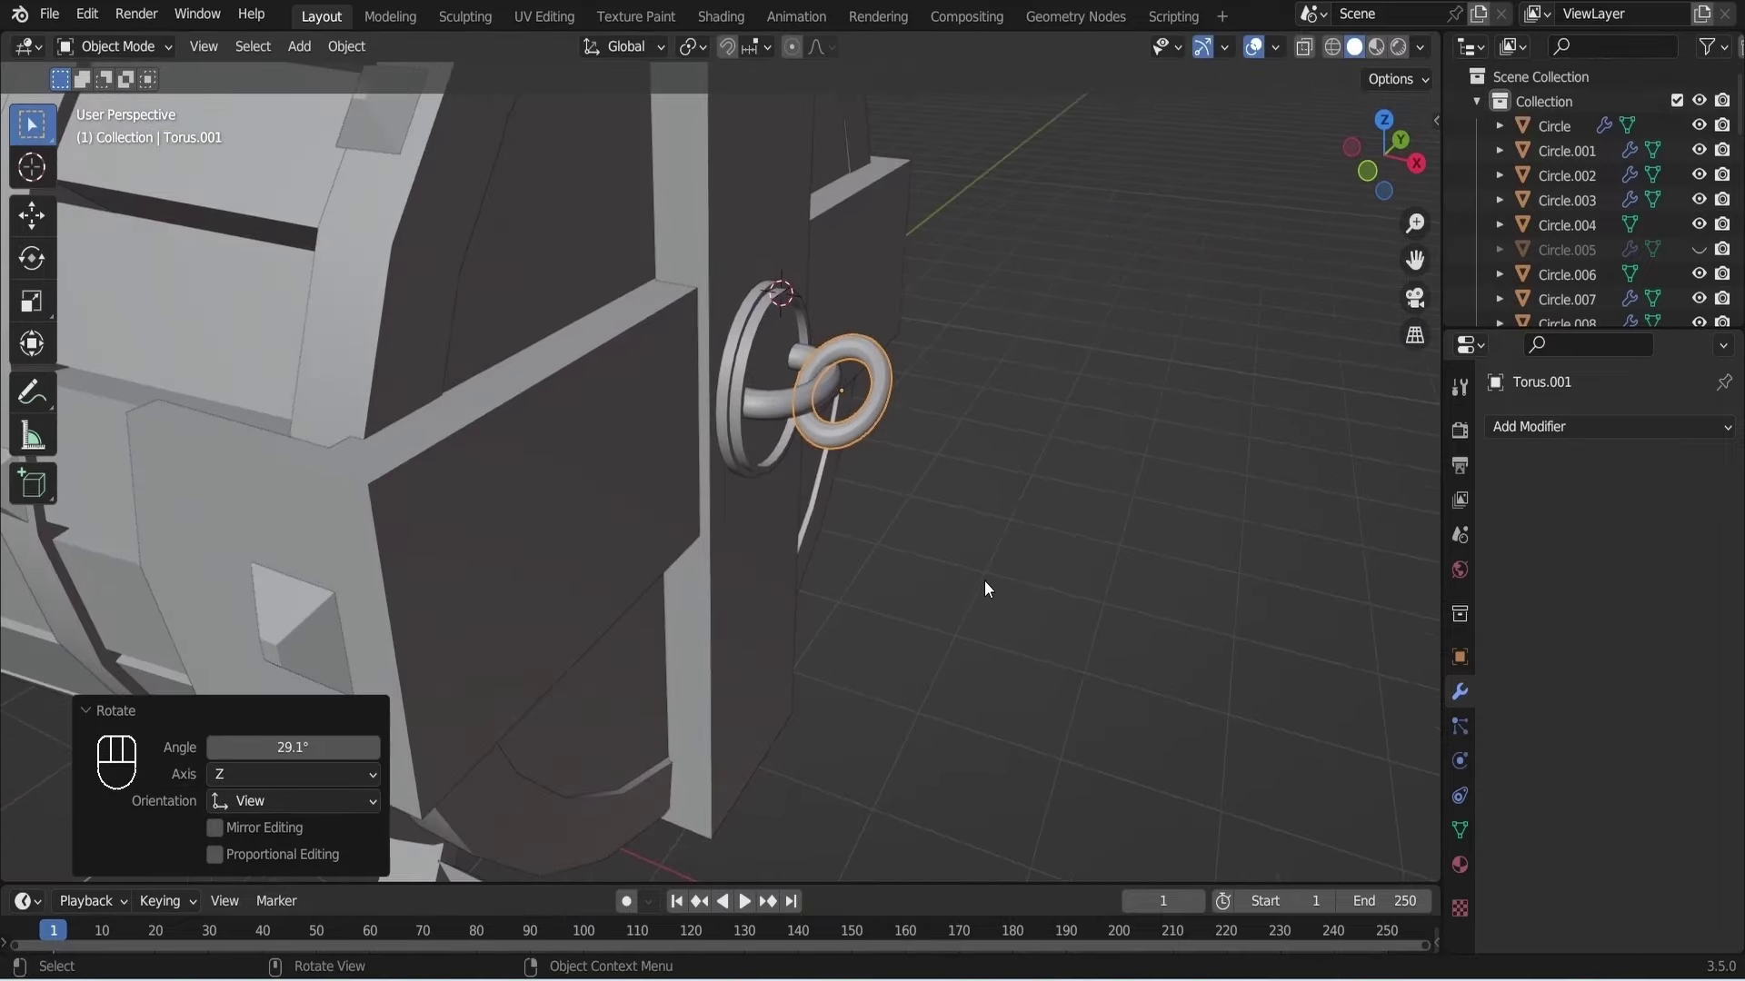
# Duplicate further links one by one, rotating and placing each to extend the chain.
pyautogui.press('g')
pyautogui.moveTo(964, 579); pyautogui.dragTo(984, 576)
pyautogui.press('KP_1')
pyautogui.click(790, 435)
pyautogui.press('shift+d')
pyautogui.click(835, 477)
pyautogui.press('r')
pyautogui.press('Escape')
pyautogui.press('KP_3')
pyautogui.press('r')
pyautogui.press('g')
pyautogui.click(782, 625)
pyautogui.press('KP_1')
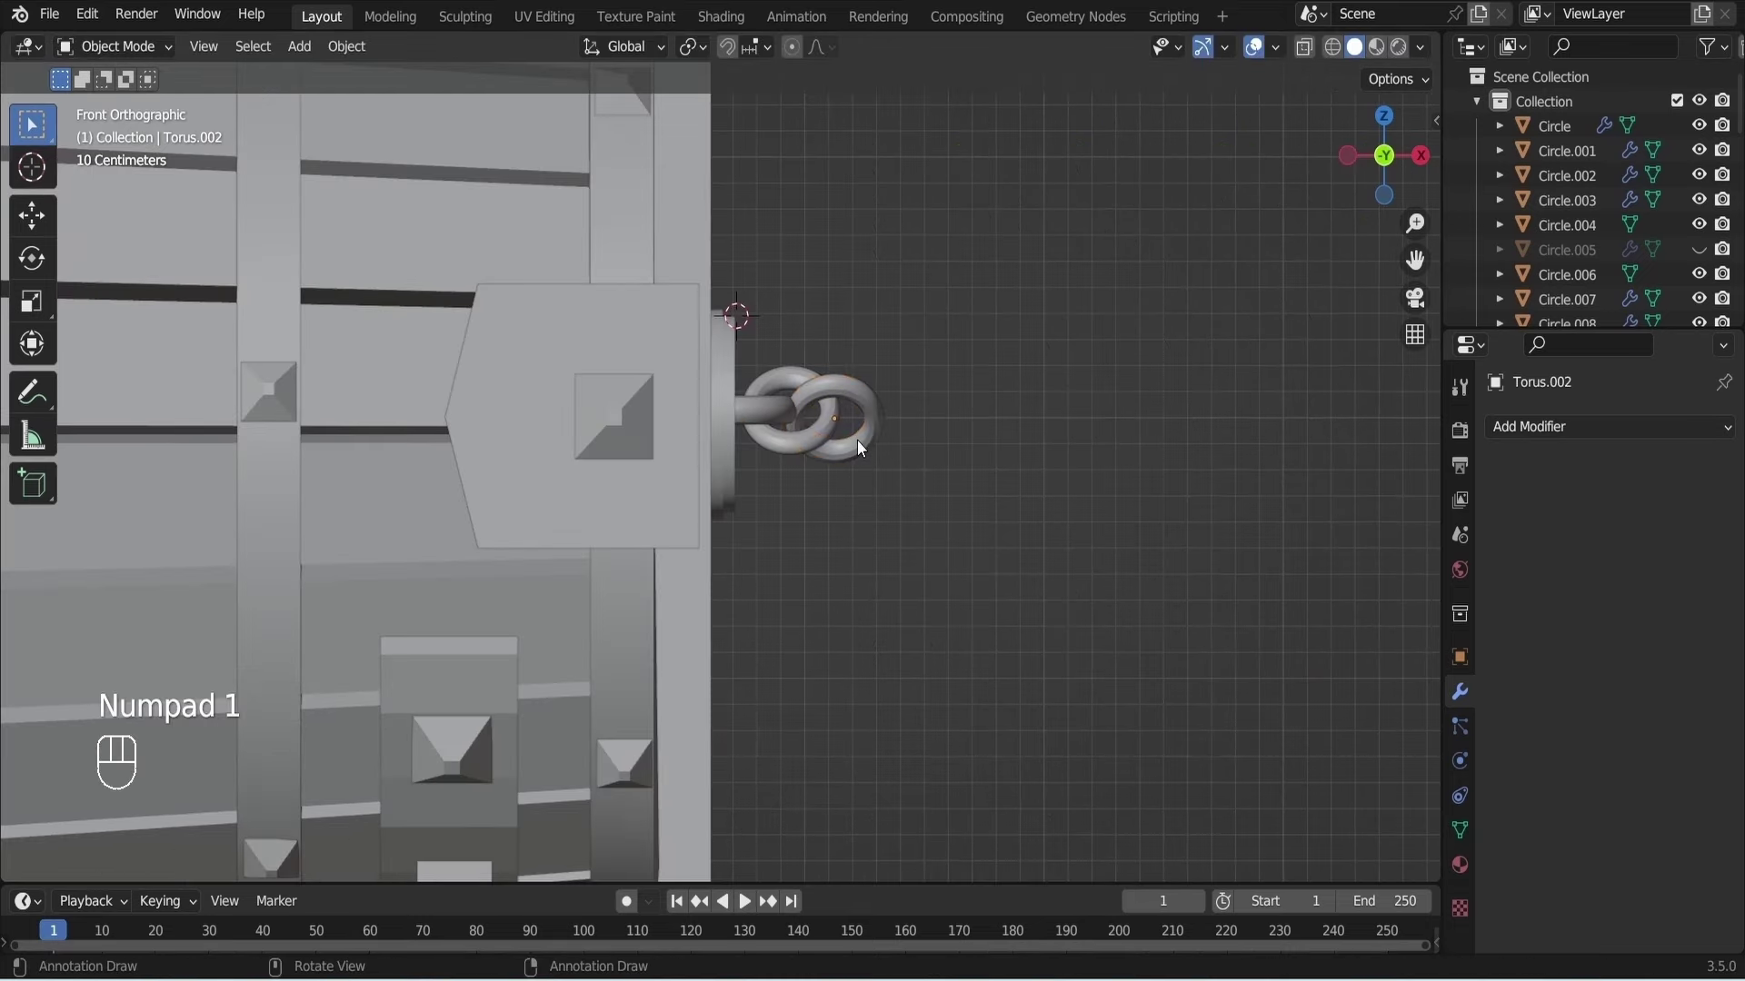
# Duplicate the link group again to form a long drooping chain from the bracket.
pyautogui.press('shift+d')
pyautogui.moveTo(906, 470); pyautogui.dragTo(791, 427)
pyautogui.moveTo(945, 347); pyautogui.dragTo(851, 436)
pyautogui.press('shift+d')
pyautogui.click(1026, 498)
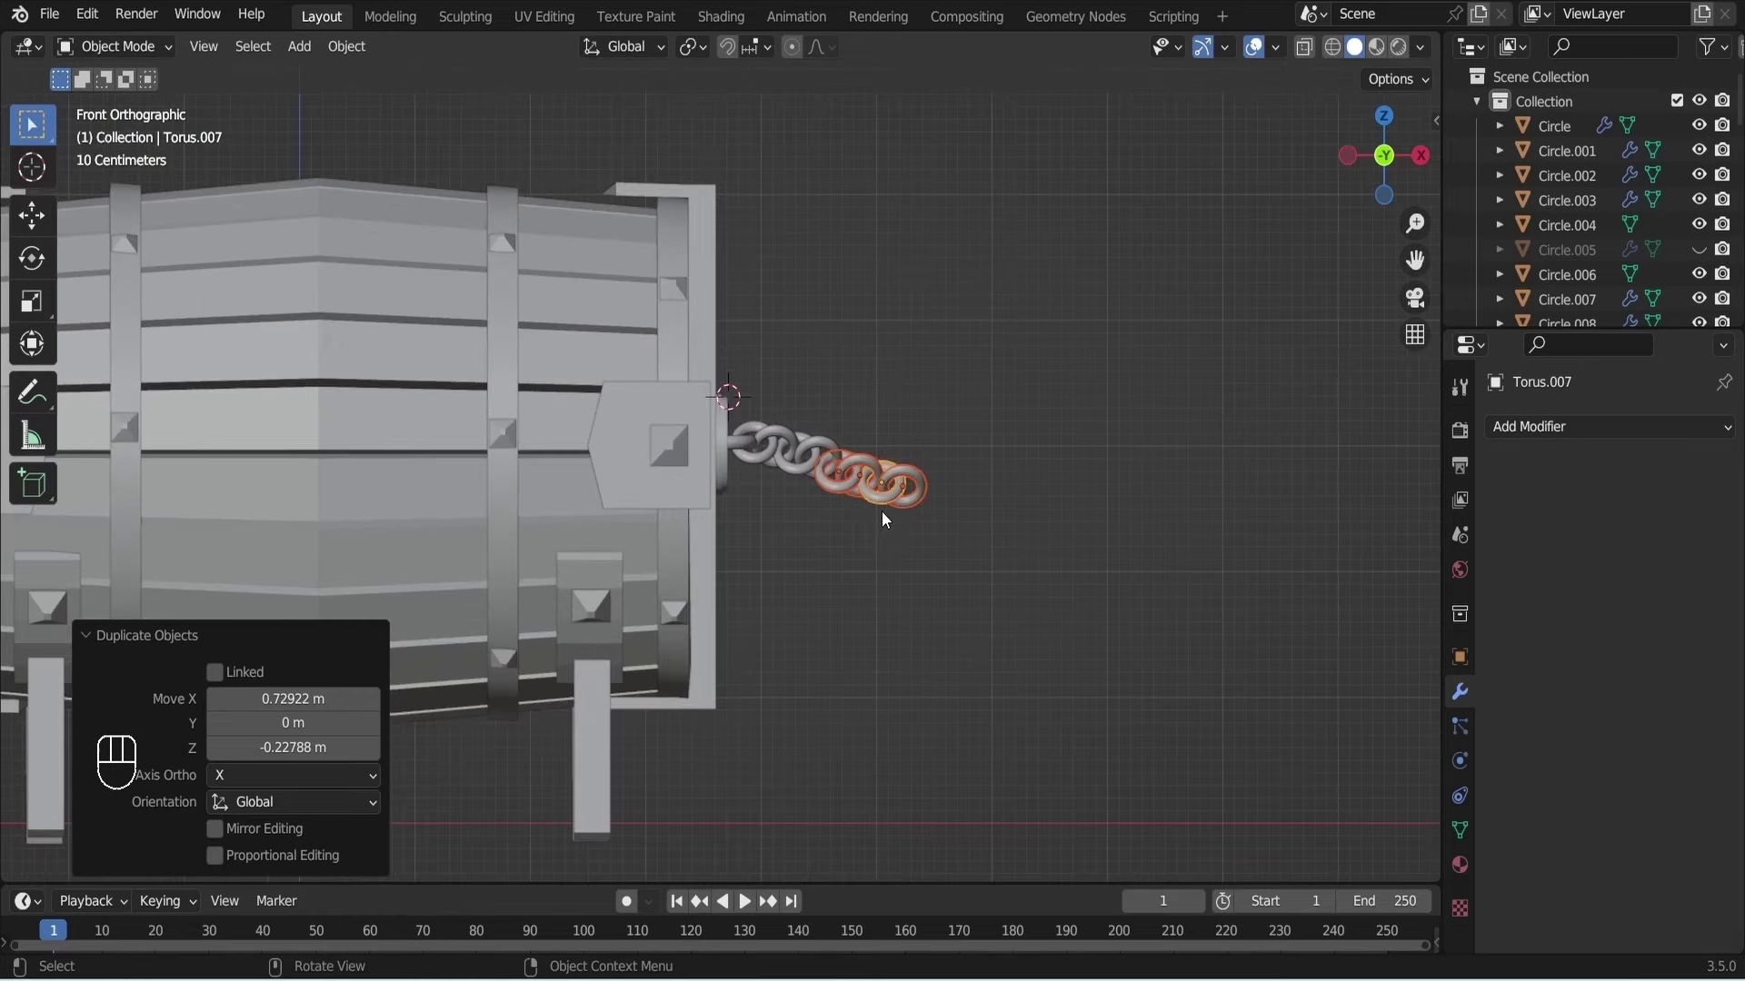
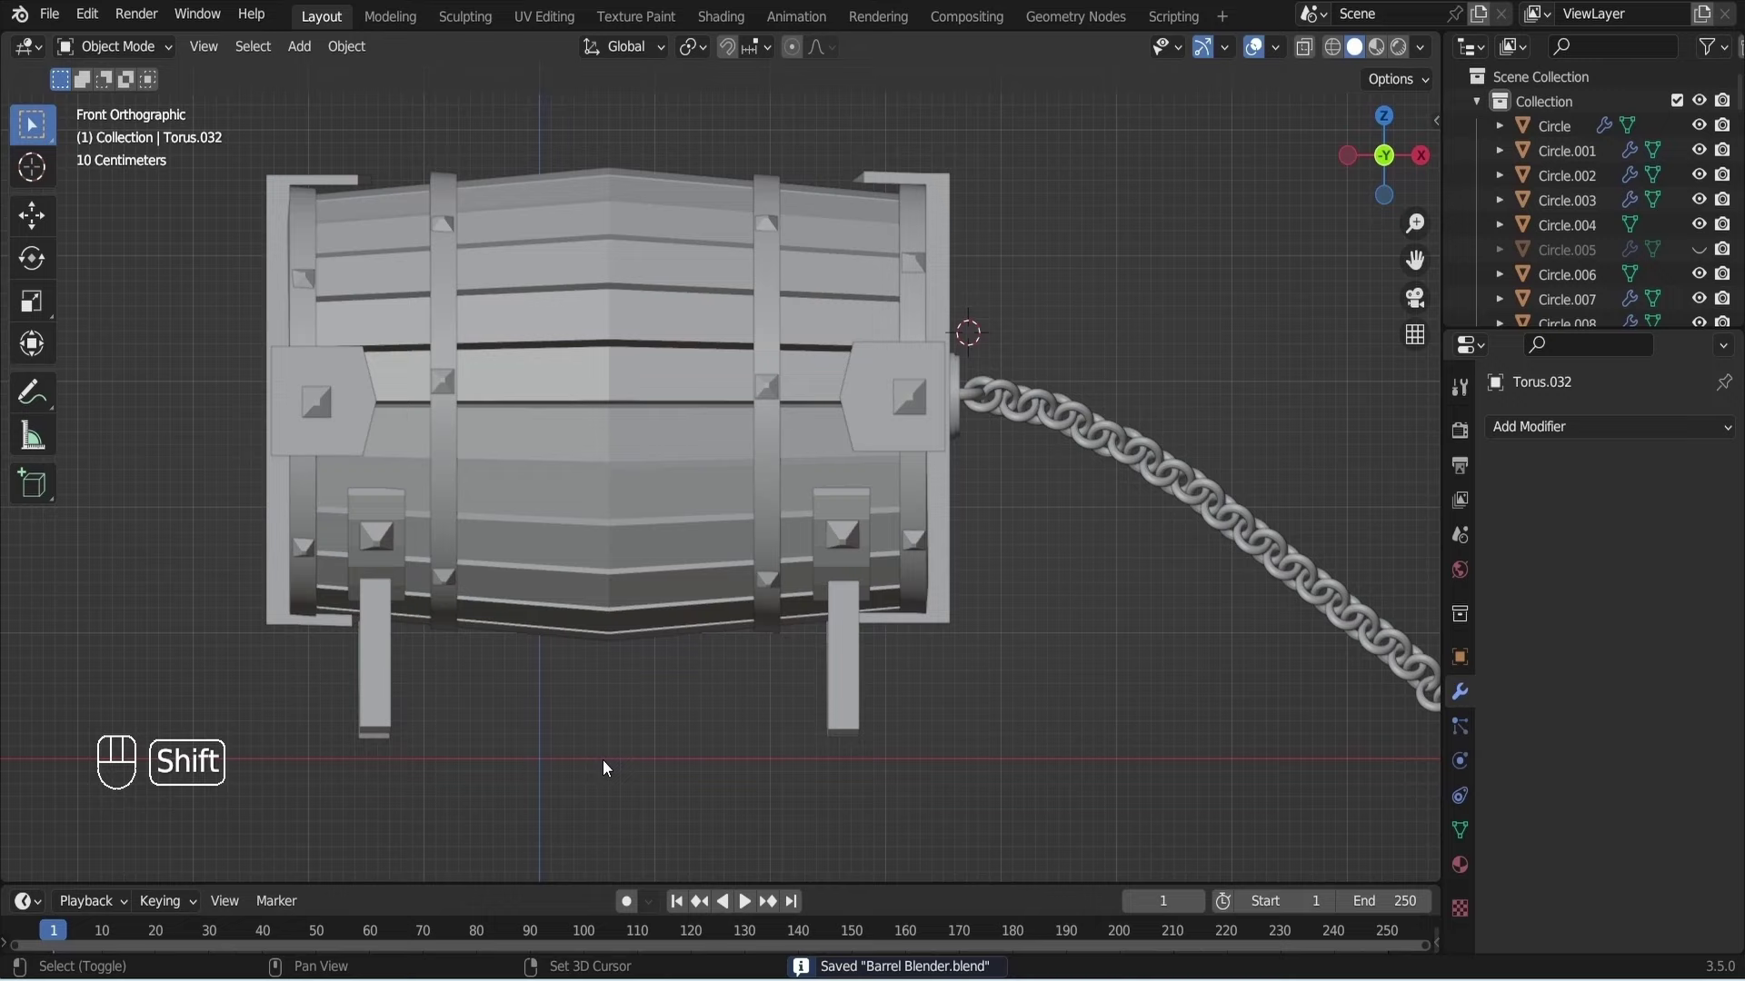
pyautogui.click(609, 763)
# Add an area light, raise it high above the barrel and set its power to 2000 W.
pyautogui.press('ctrl+s')
pyautogui.press('shift+Tab')
pyautogui.press('shift+a')
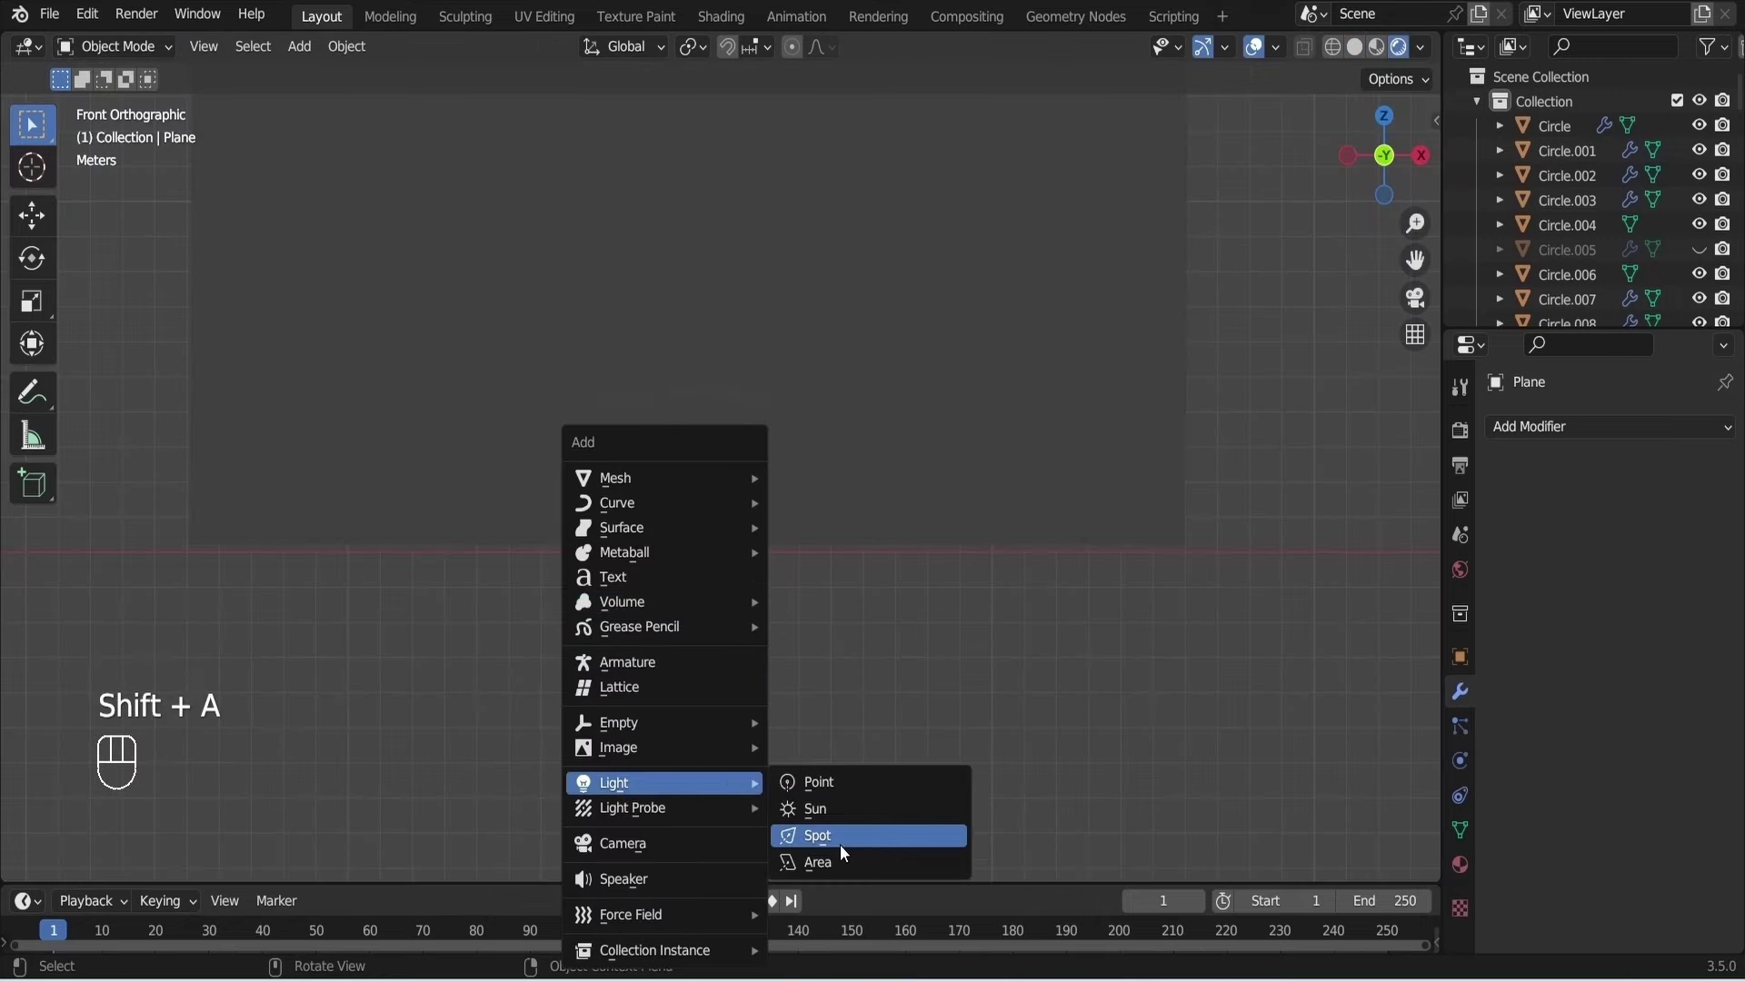
pyautogui.press('g')
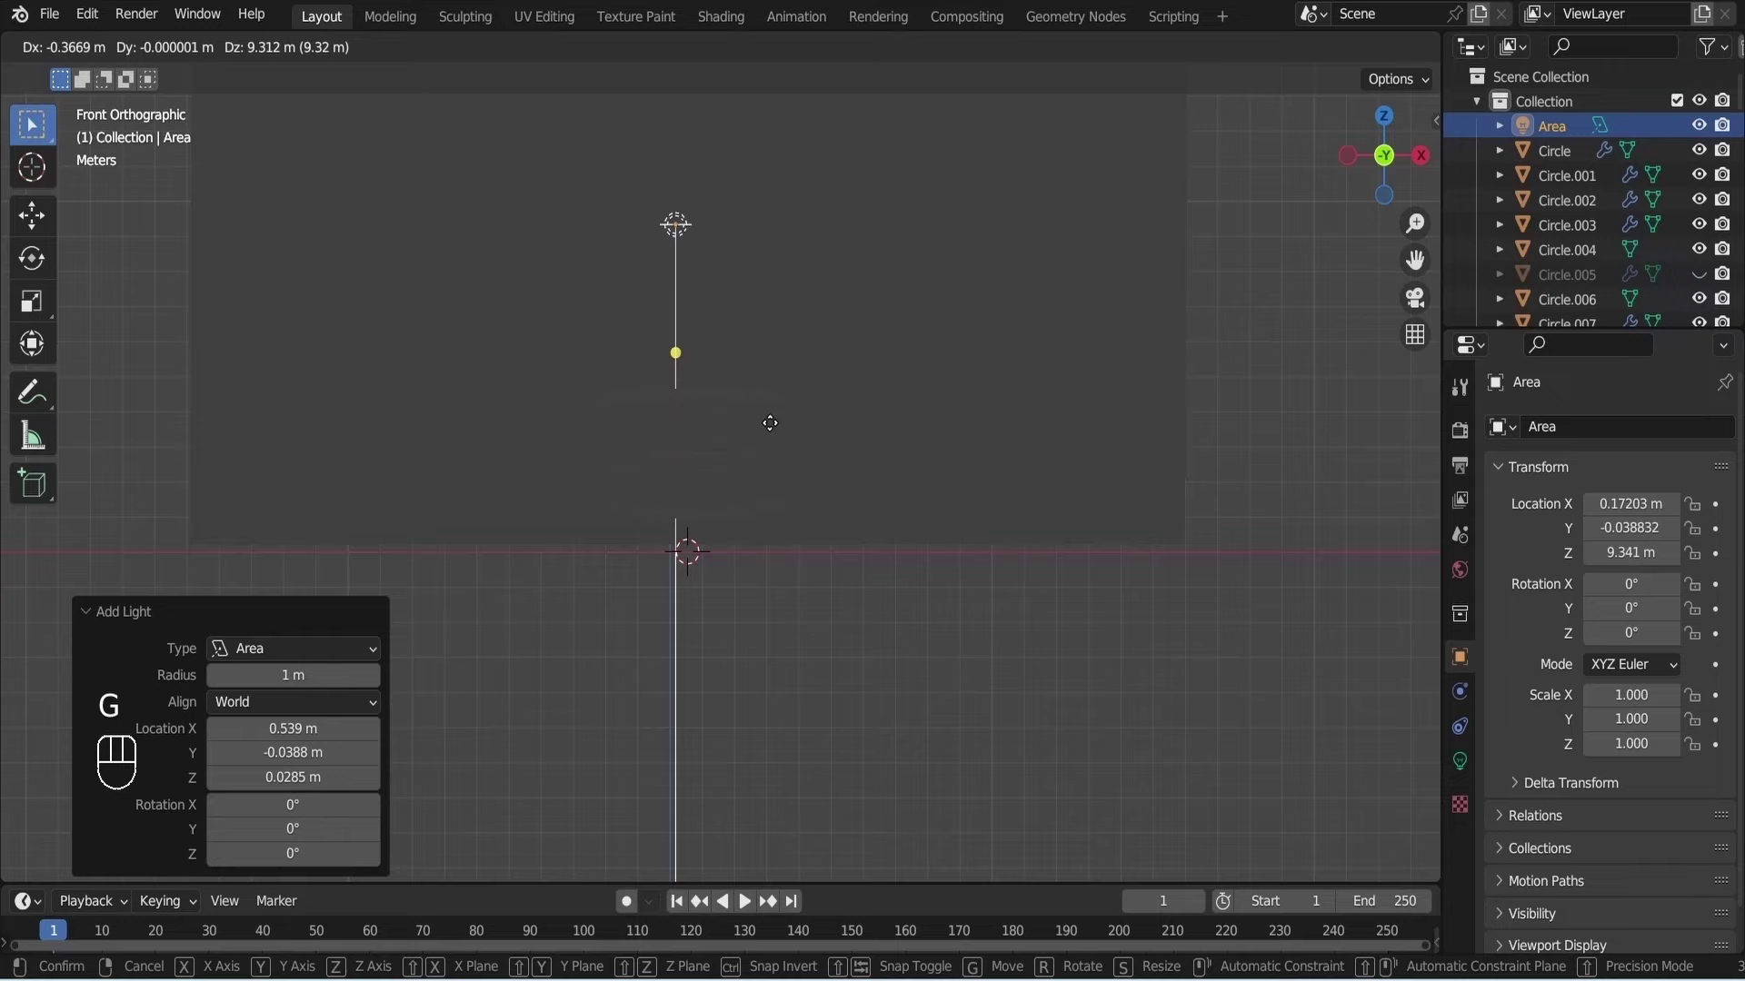
pyautogui.click(784, 515)
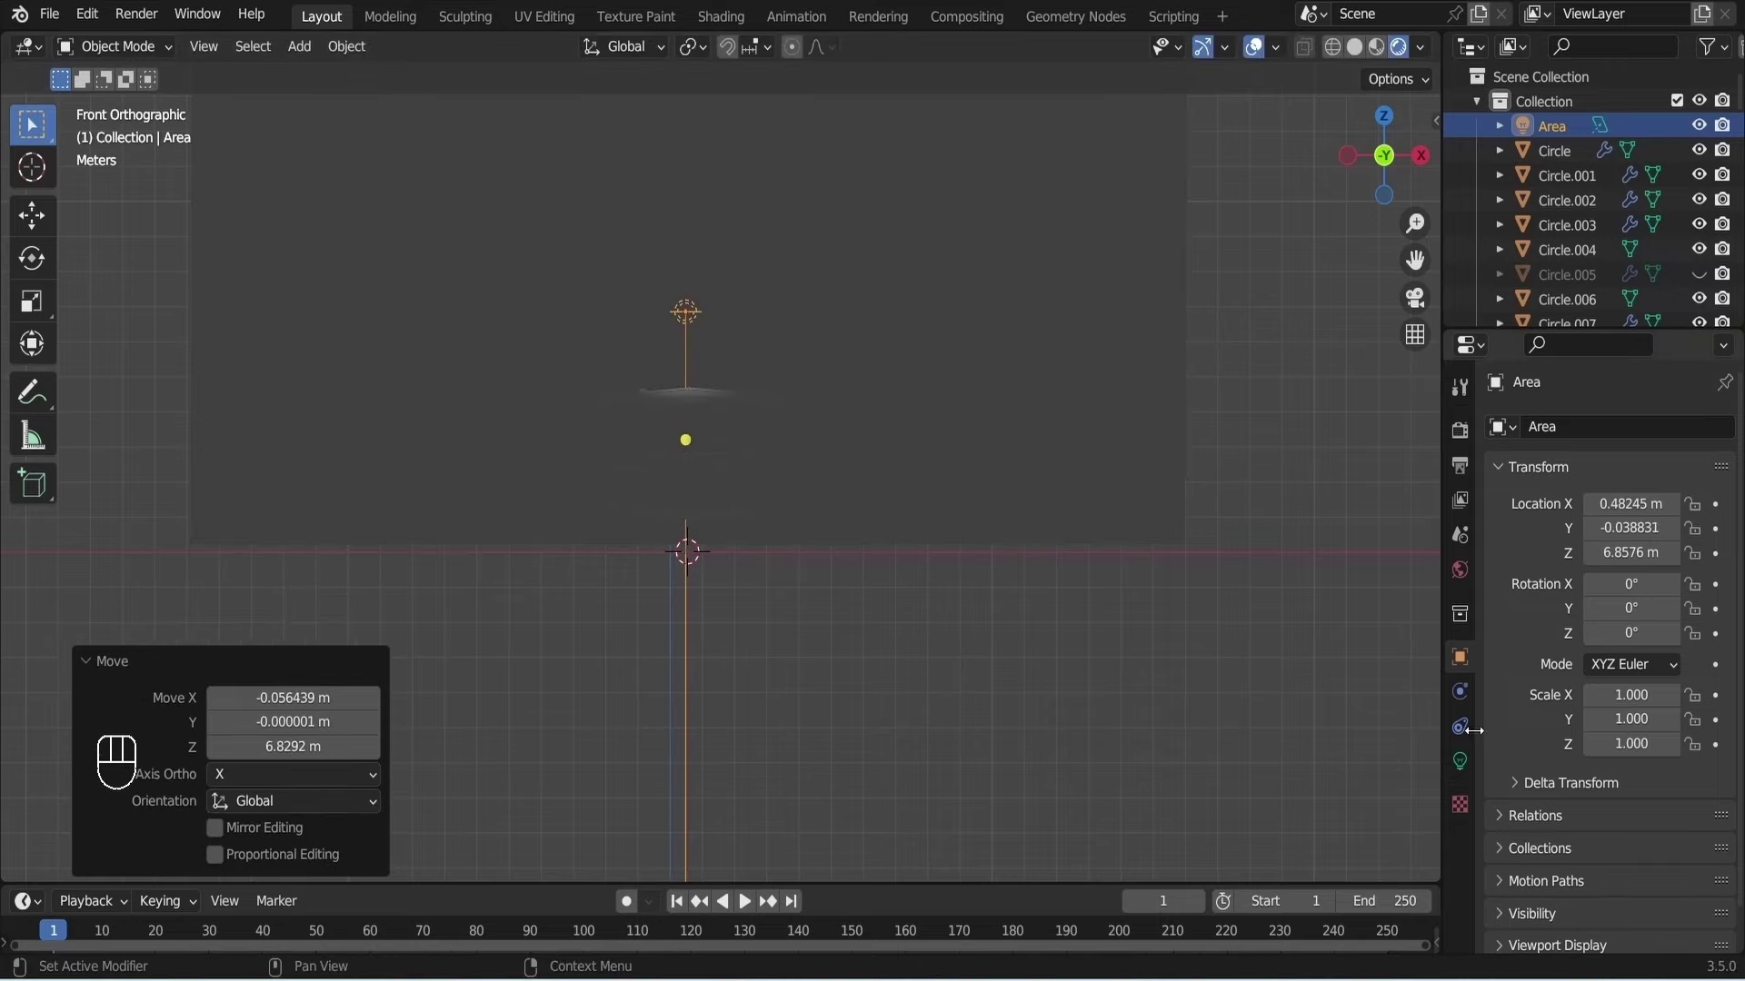
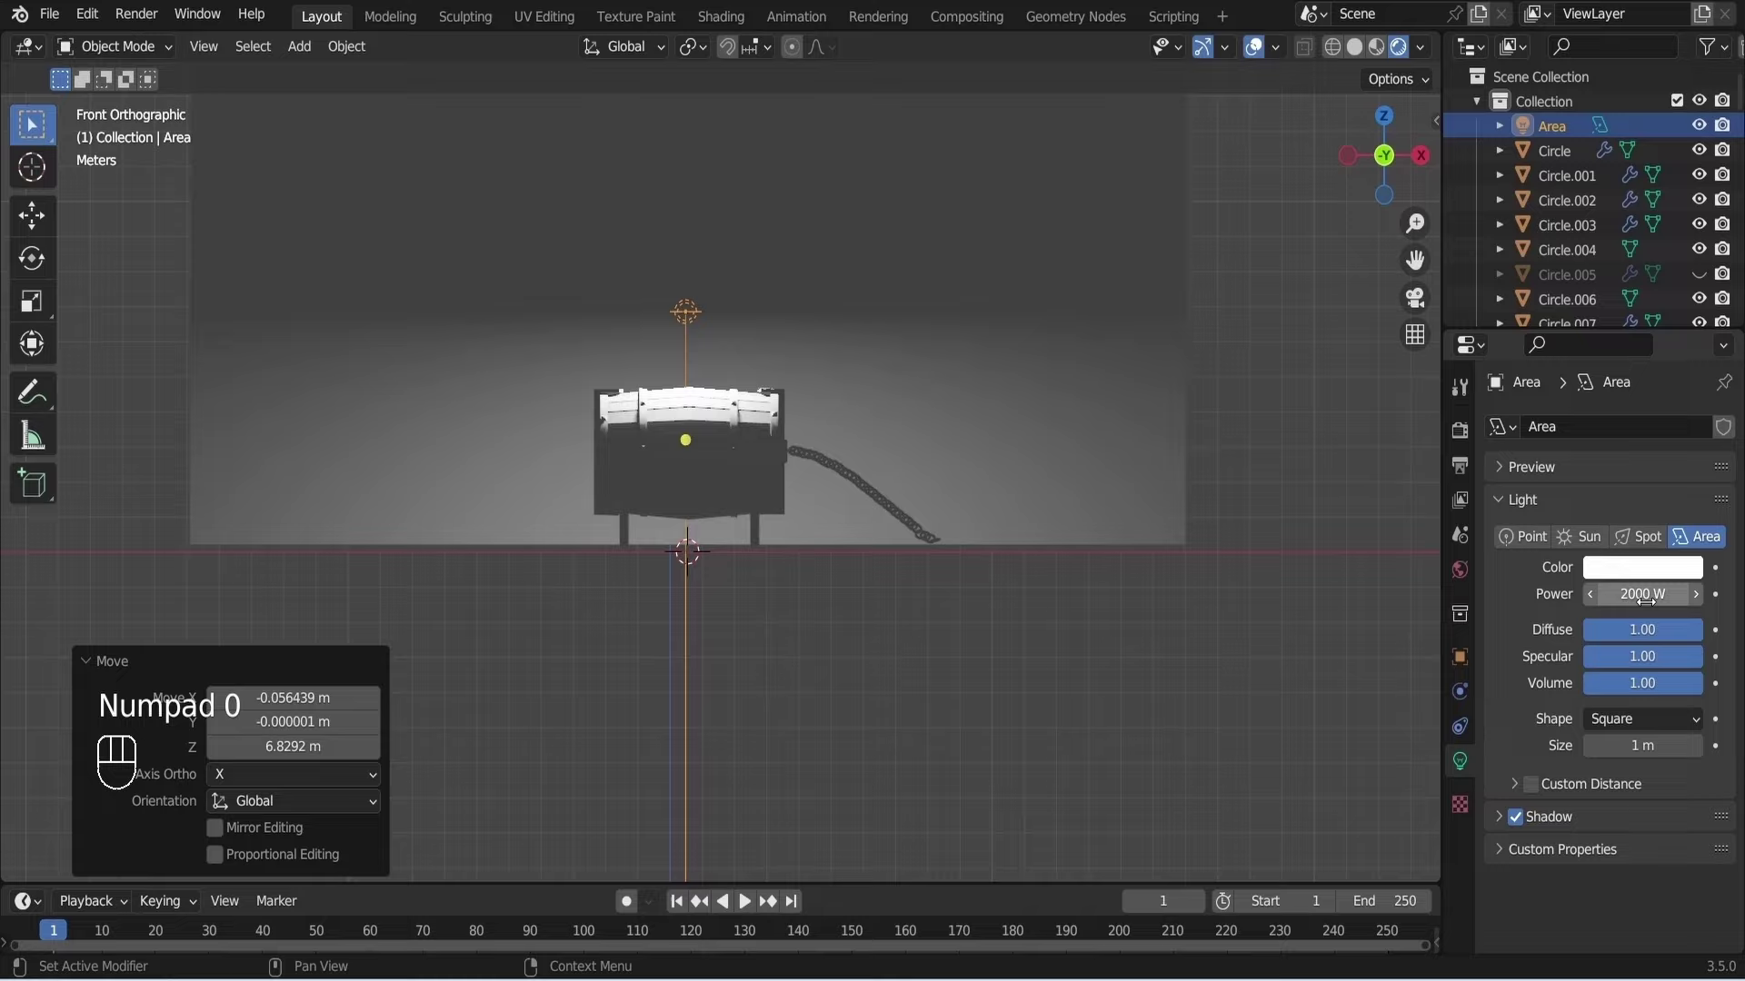
pyautogui.press('KP_3')
pyautogui.moveTo(676, 453); pyautogui.dragTo(706, 477)
pyautogui.click(706, 478)
# Scale the area light up much larger and adjust its position over the barrel.
pyautogui.middleClick(720, 481)
pyautogui.moveTo(743, 487); pyautogui.dragTo(820, 456)
pyautogui.middleClick(759, 481)
pyautogui.press('KP_7')
pyautogui.press('s')
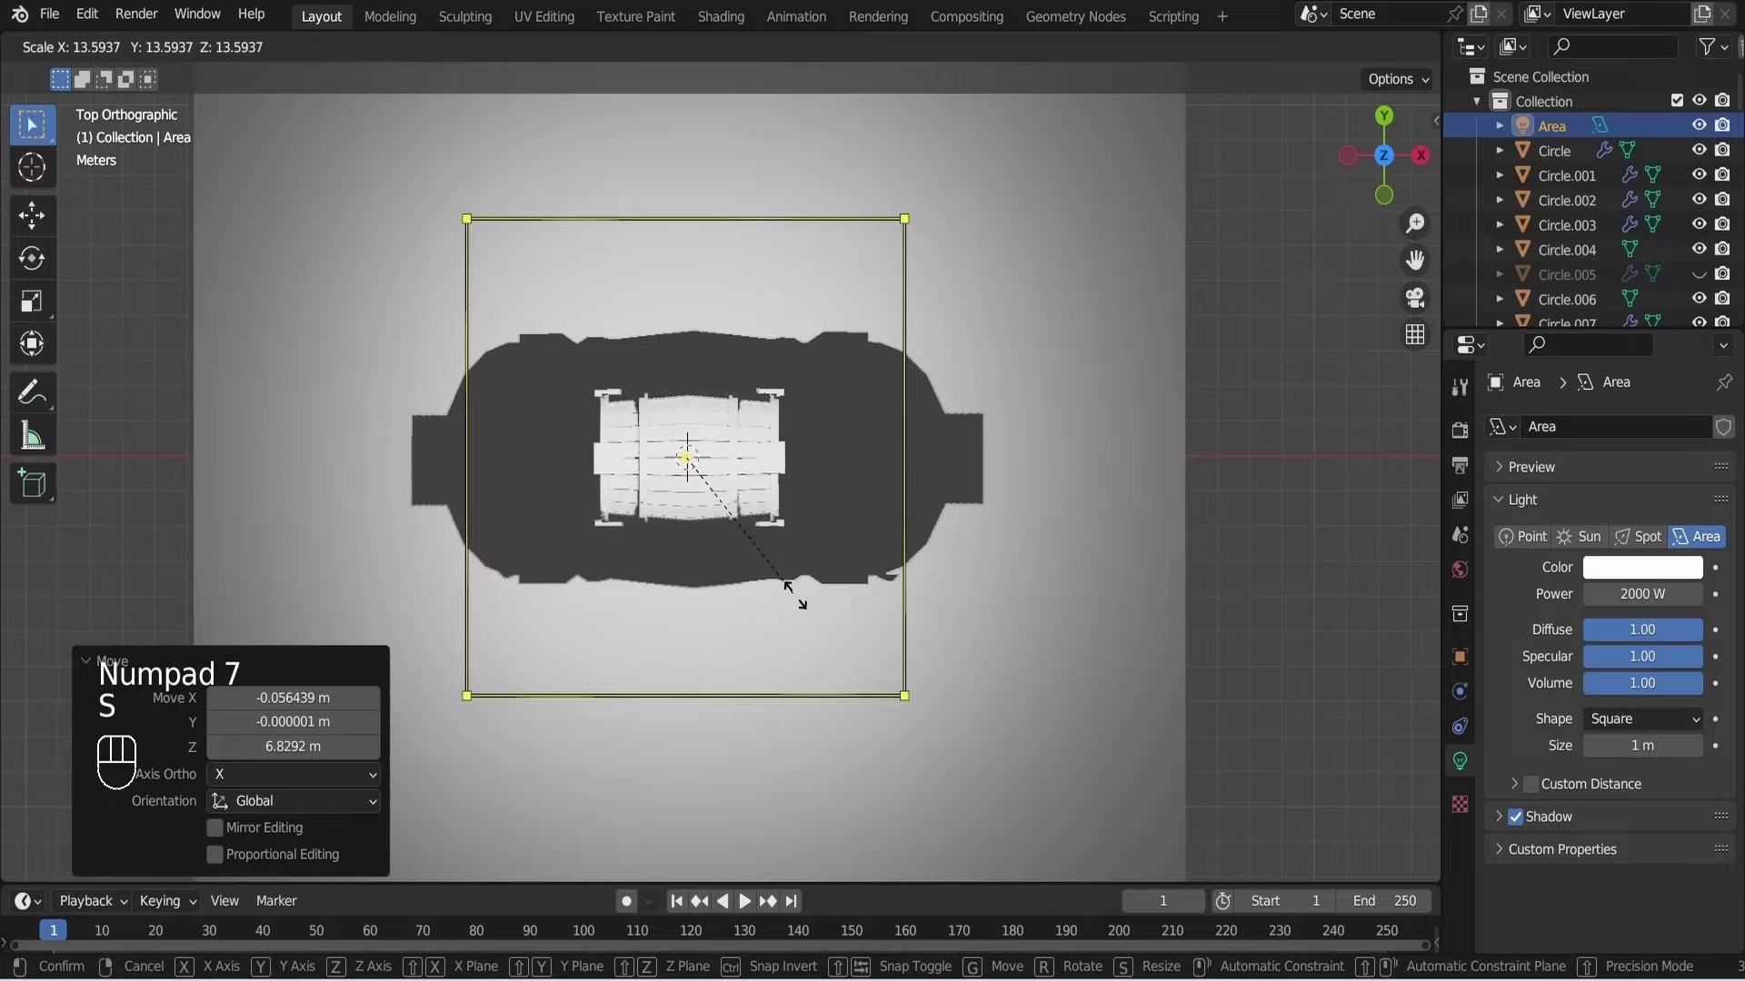
pyautogui.click(848, 624)
pyautogui.moveTo(755, 526); pyautogui.dragTo(704, 396)
pyautogui.press('g')
pyautogui.click(736, 379)
pyautogui.press('KP_1')
pyautogui.press('g')
pyautogui.click(765, 636)
# Check the barrel's shadow on the floor and save the lit scene.
pyautogui.moveTo(758, 525); pyautogui.dragTo(690, 554)
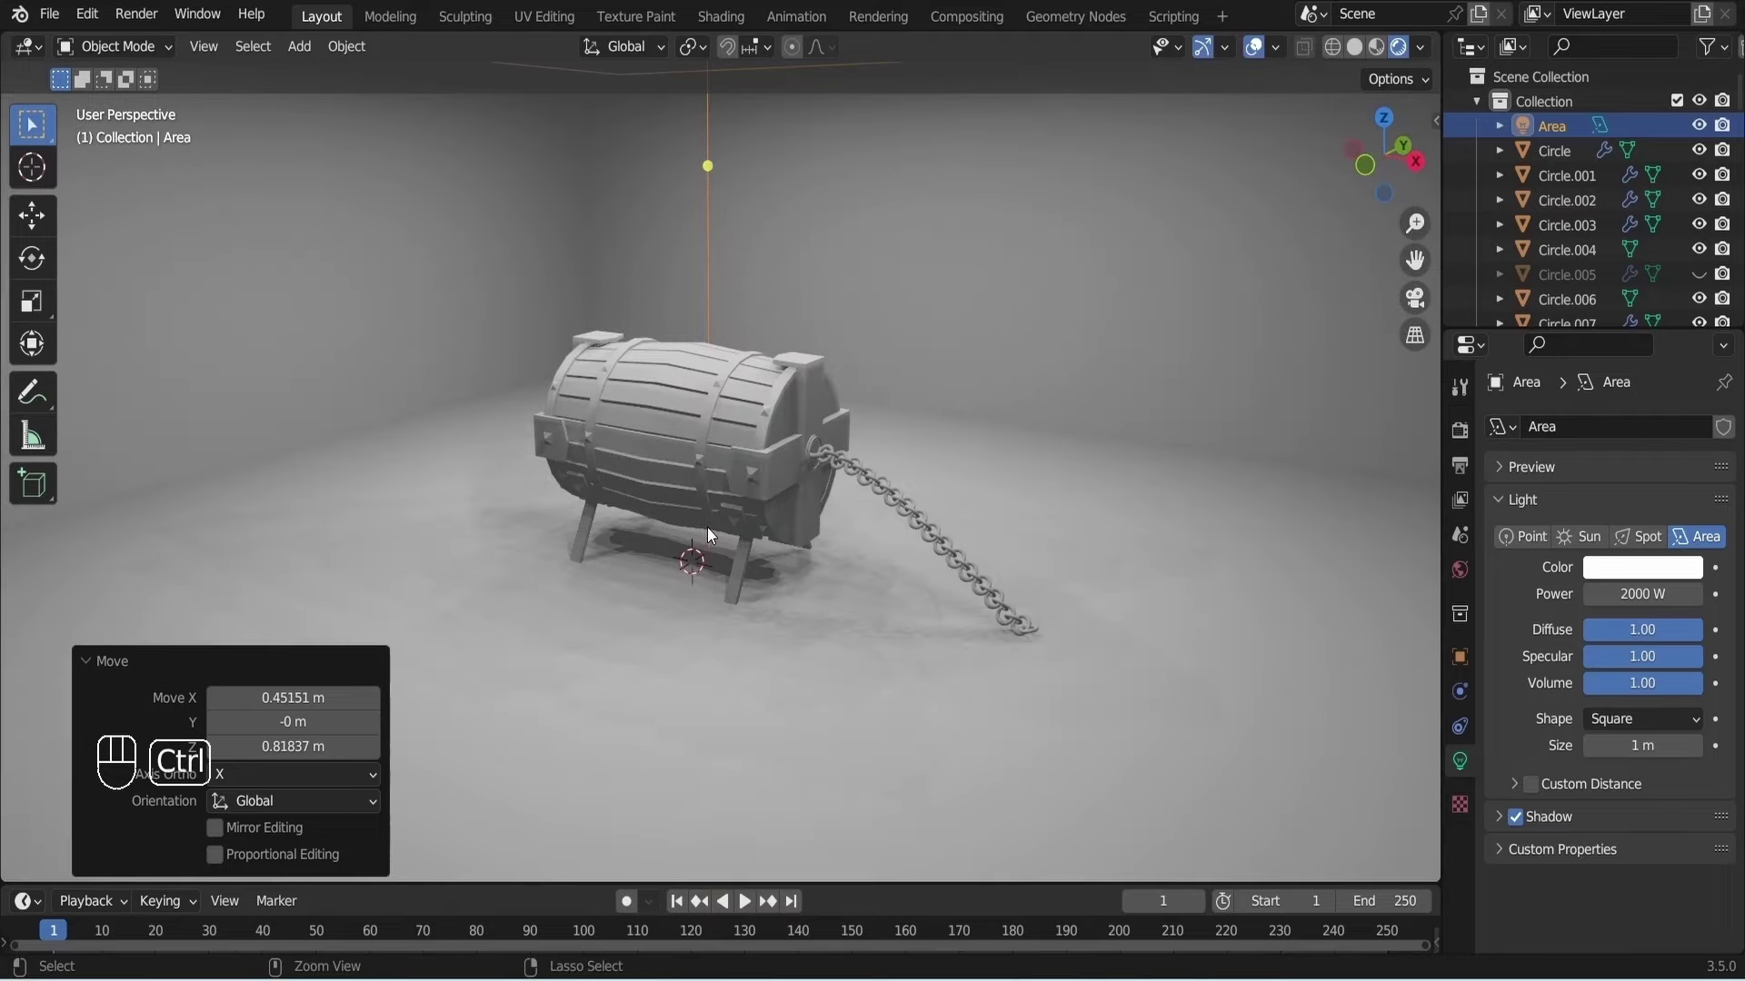
pyautogui.press('ctrl+s')
pyautogui.press('ctrl+s')
pyautogui.press('ctrl+s')
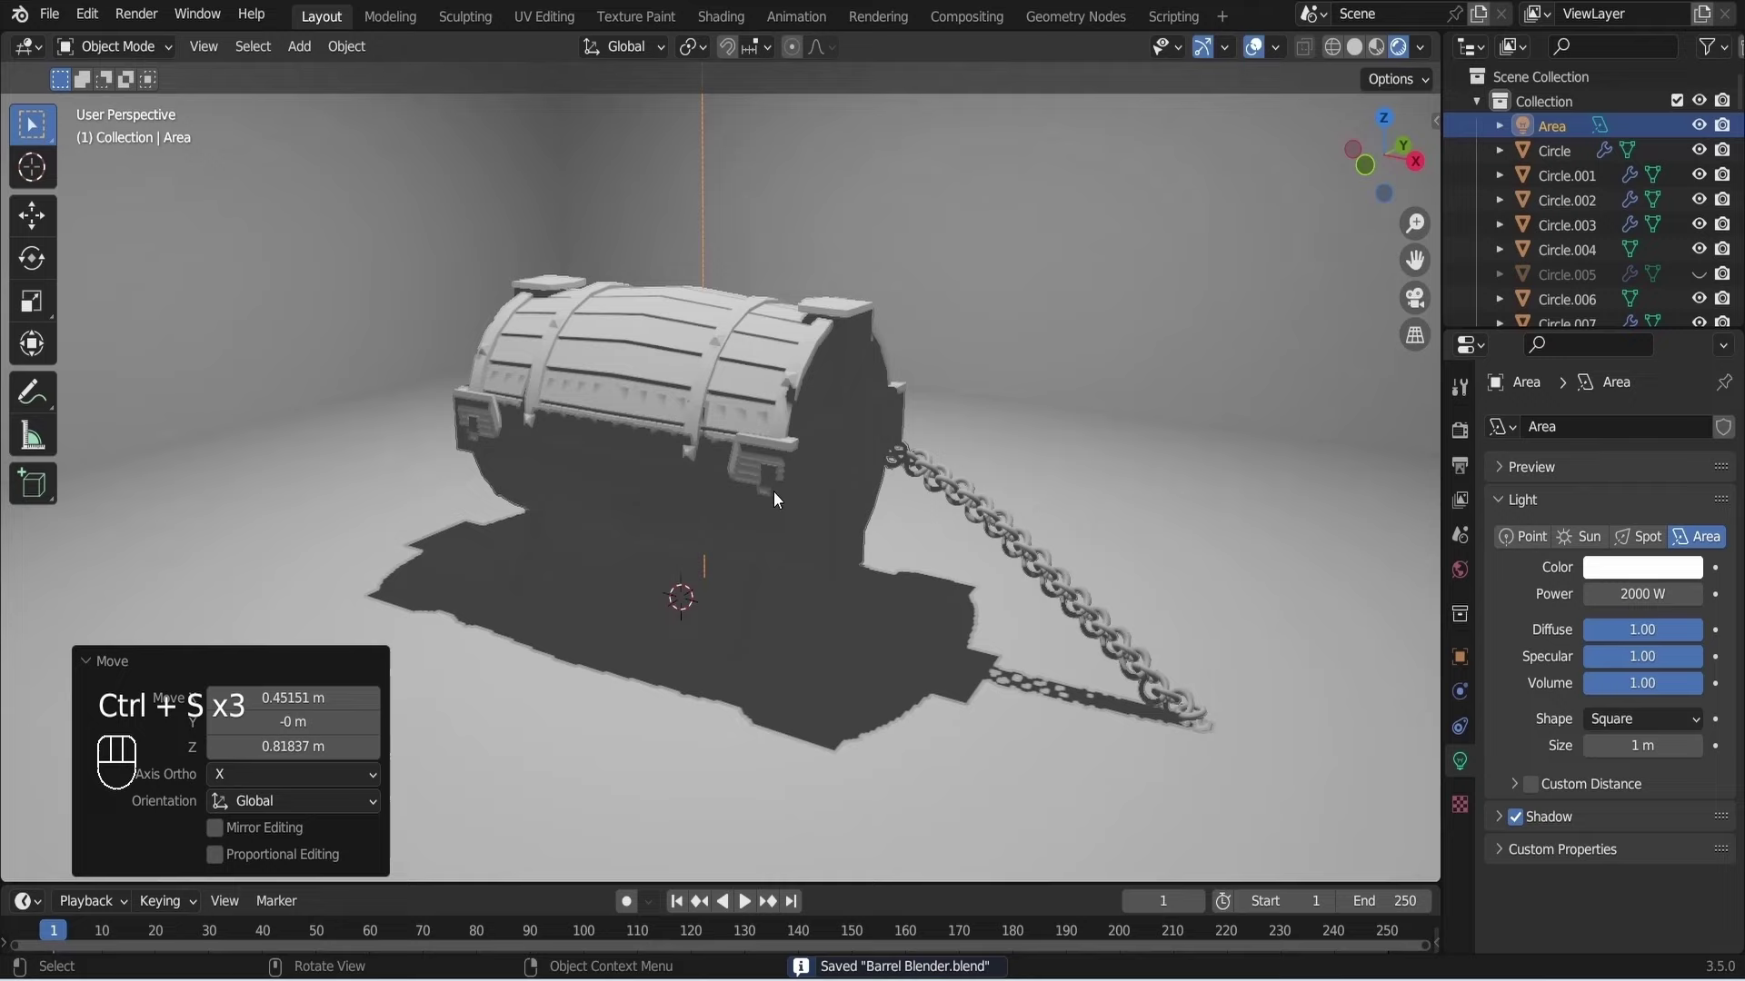
# Duplicate the area light, tilt the copy, change it to a Point light and move it near the chain.
pyautogui.press('KP_1')
pyautogui.press('shift+d')
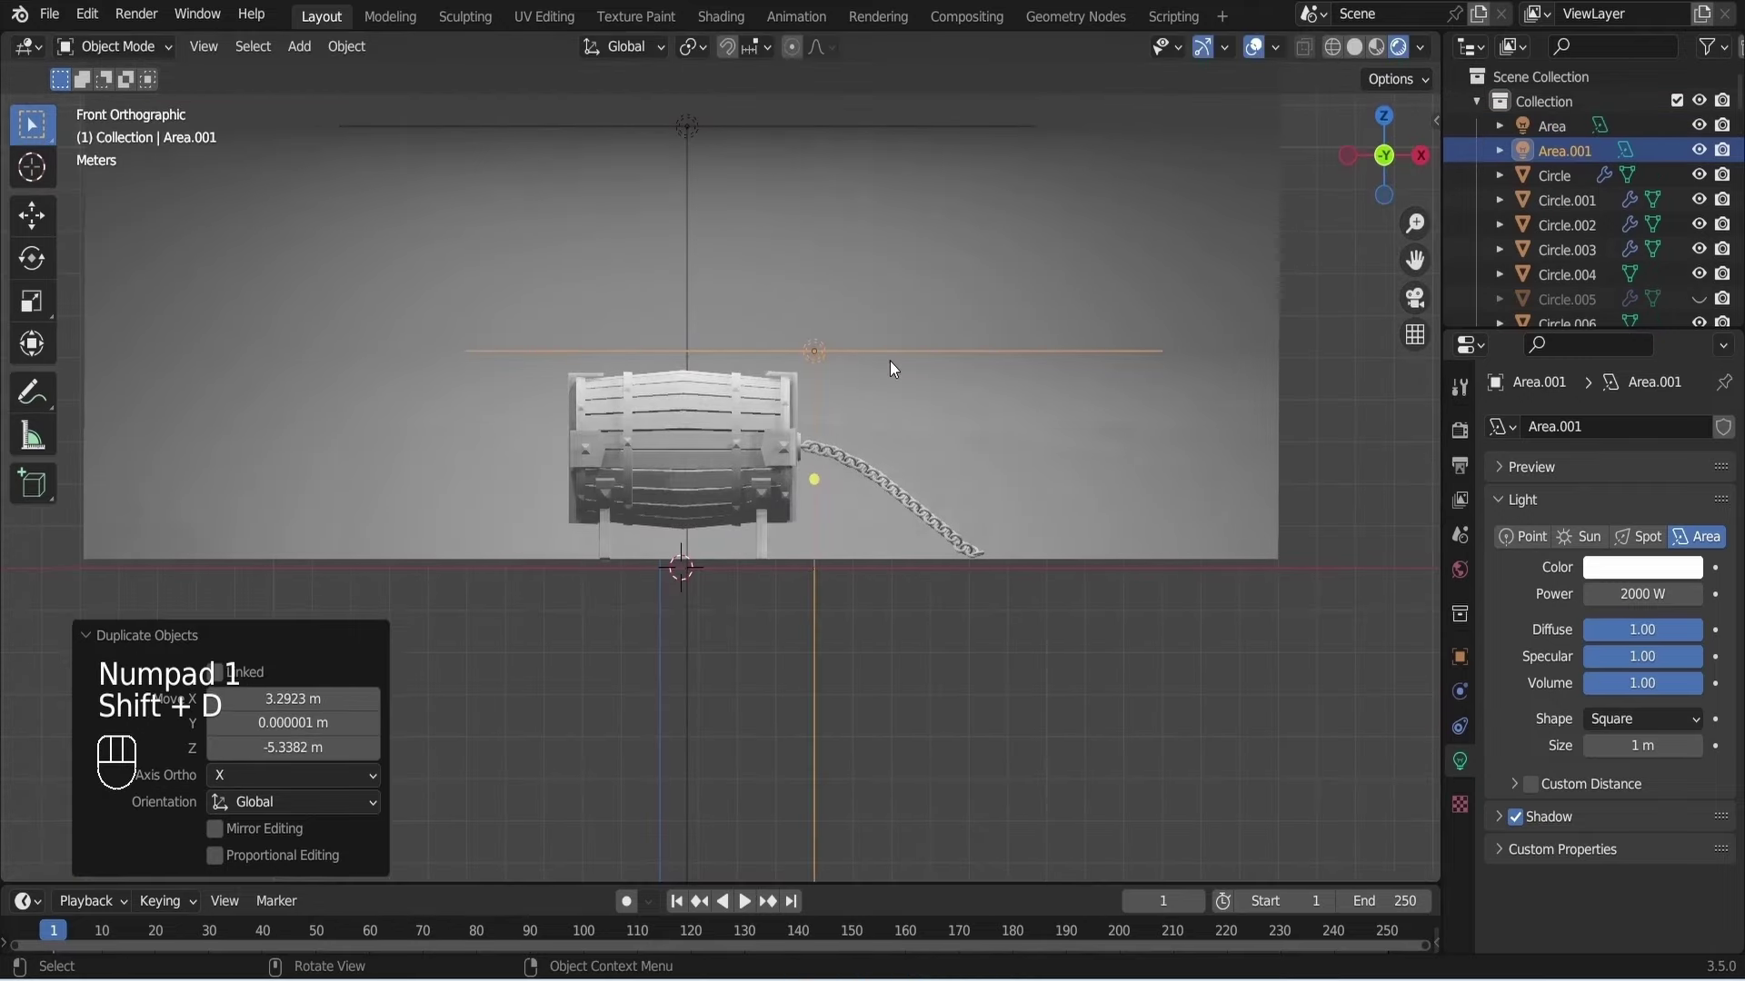
pyautogui.press('r')
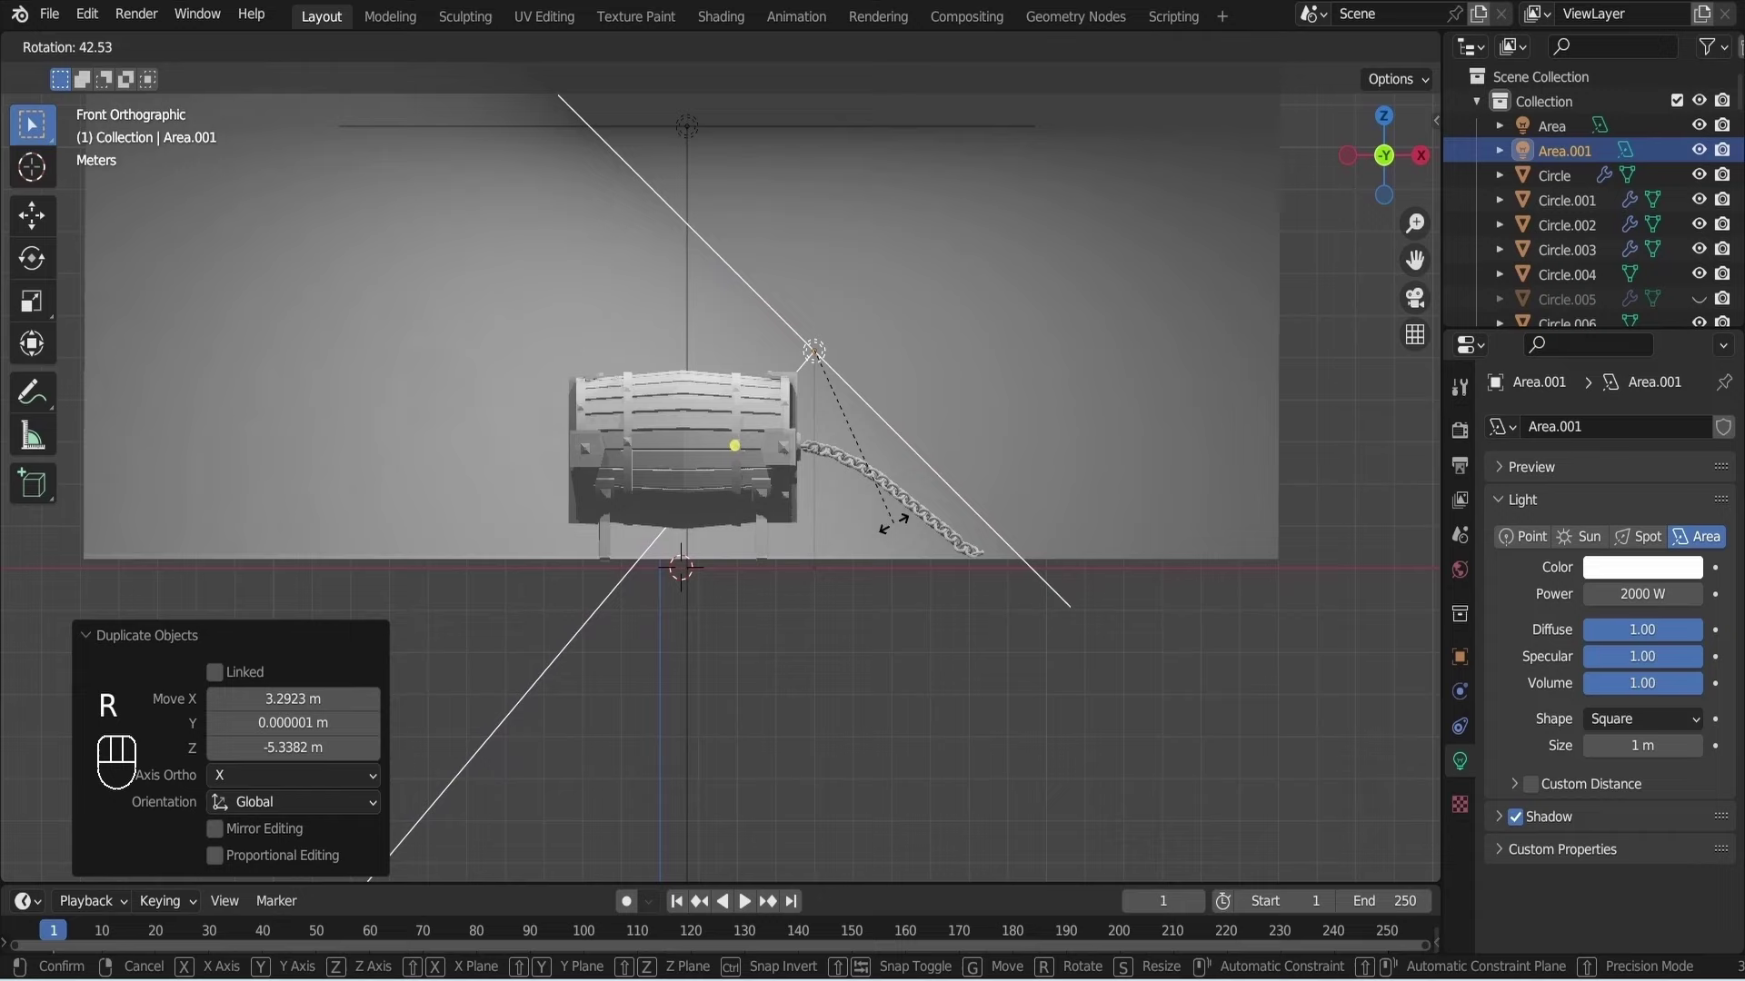
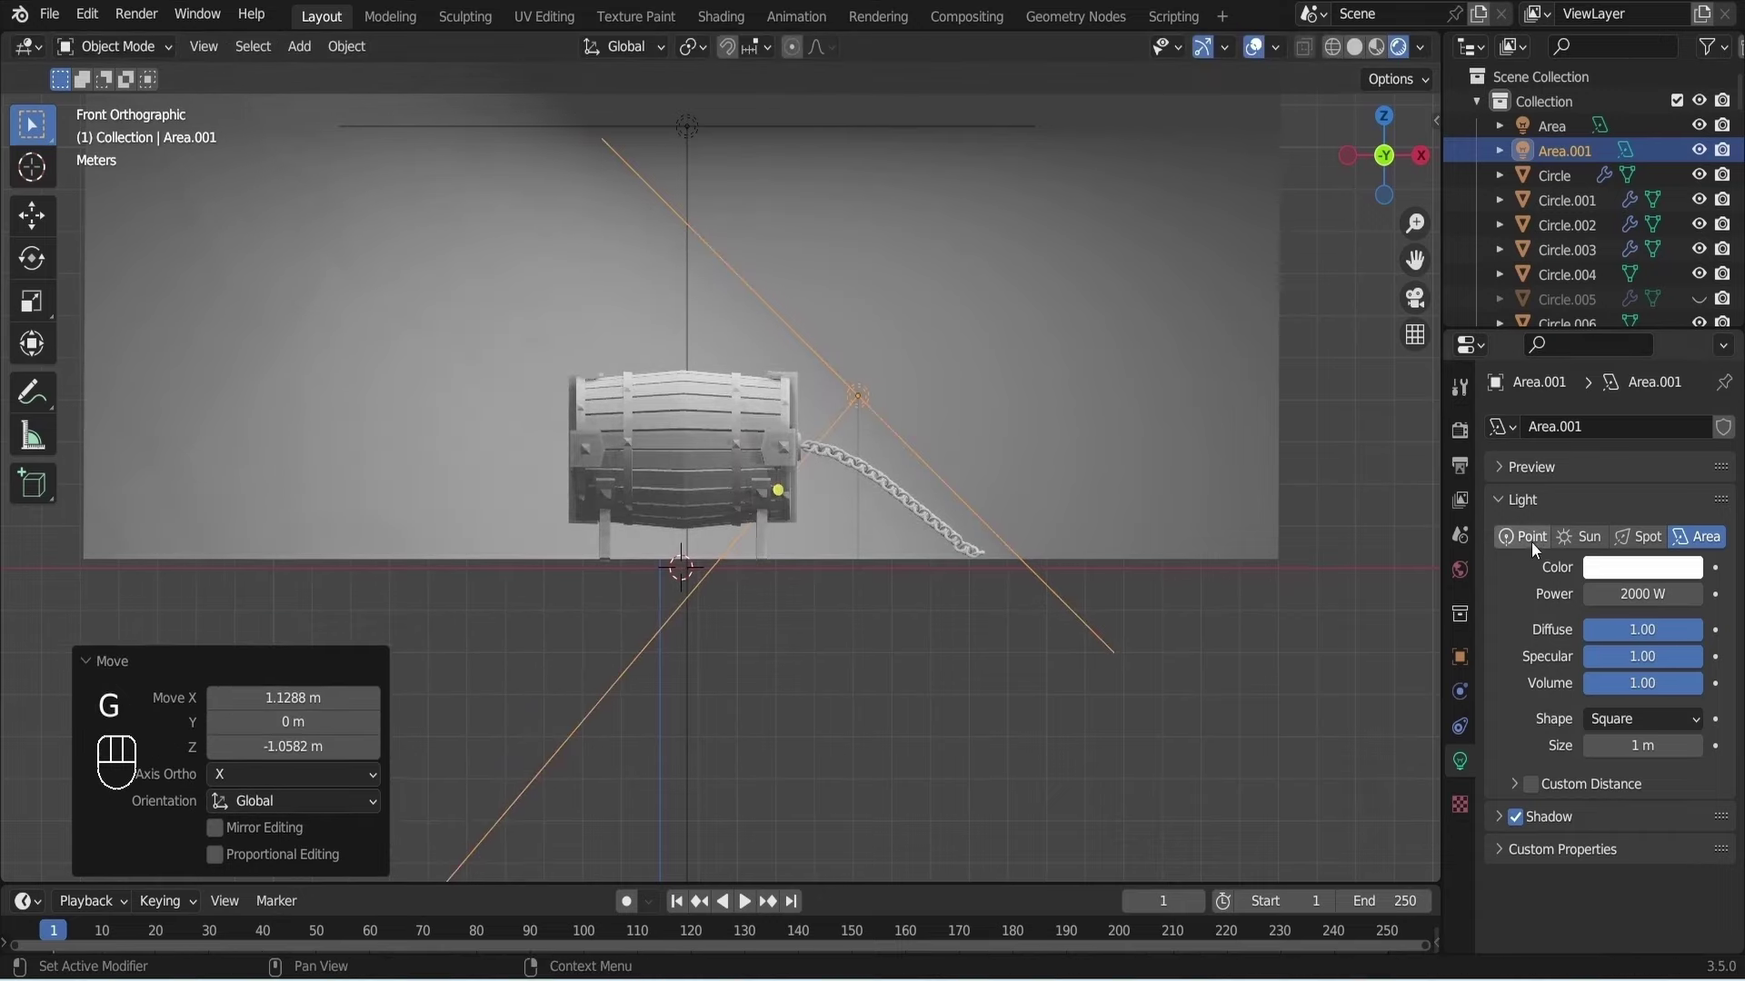
pyautogui.click(1535, 538)
pyautogui.press('KP_7')
pyautogui.press('g')
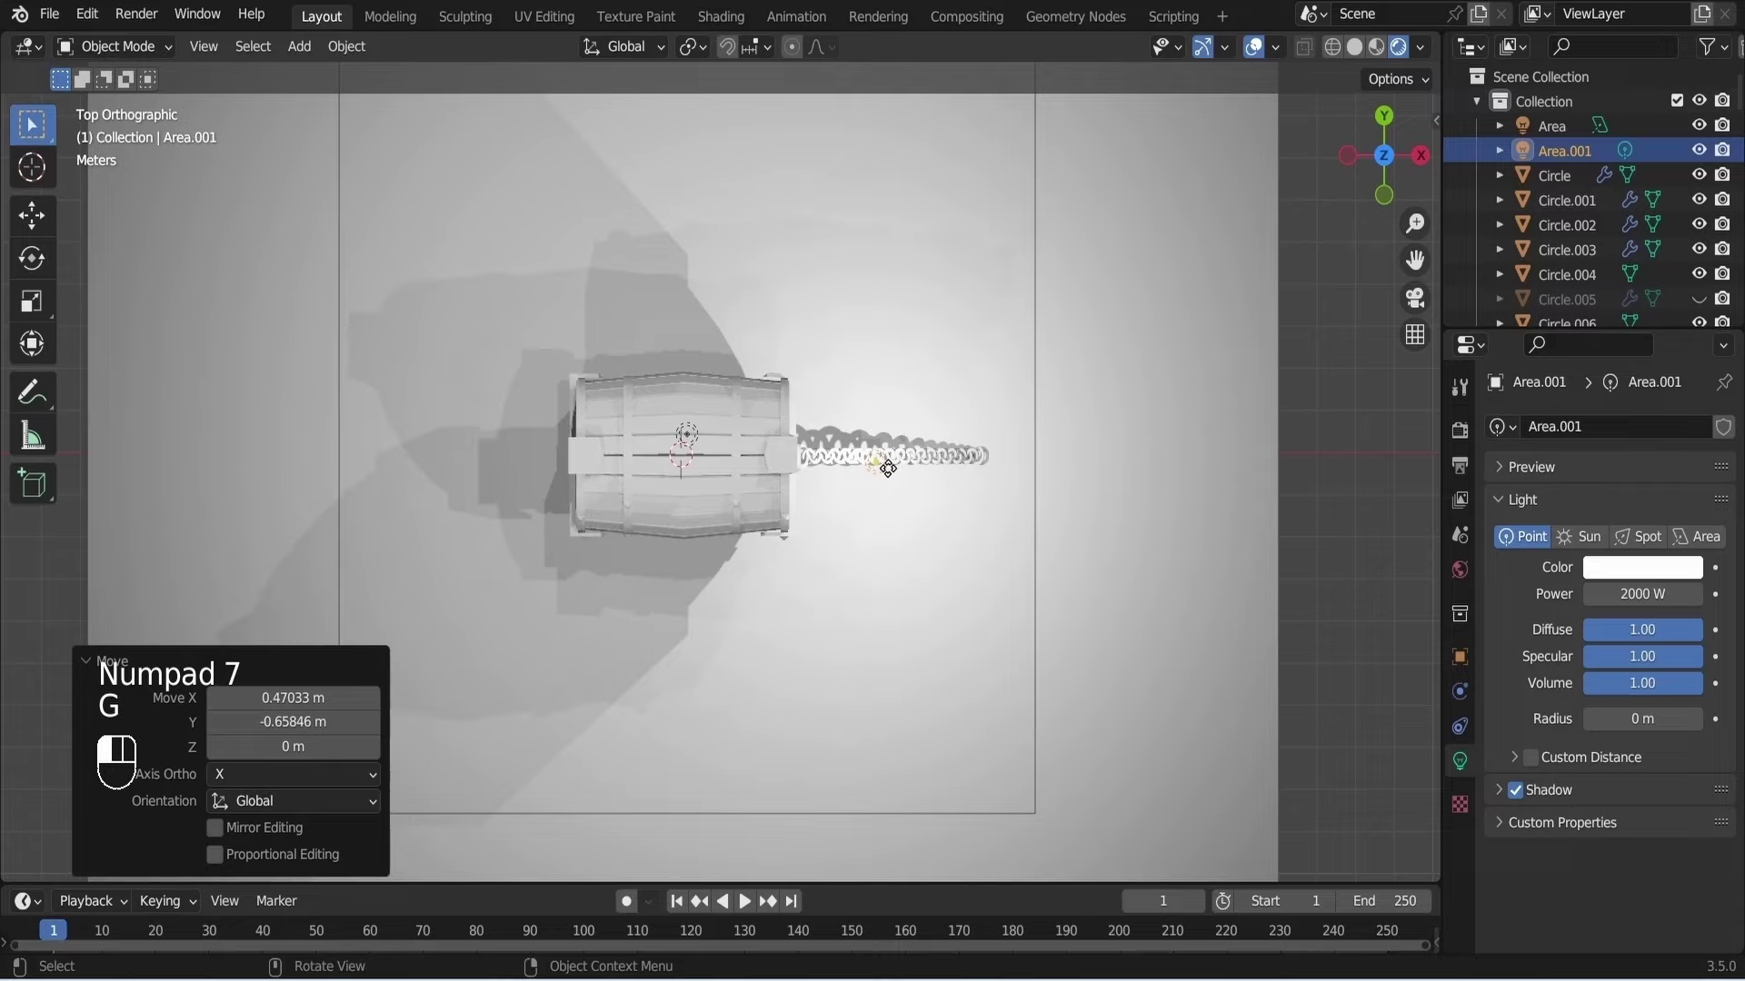
# Duplicate the point light and place the copy beside the barrel.
pyautogui.press('KP_1')
pyautogui.press('shift+d')
pyautogui.click(566, 593)
pyautogui.press('KP_7')
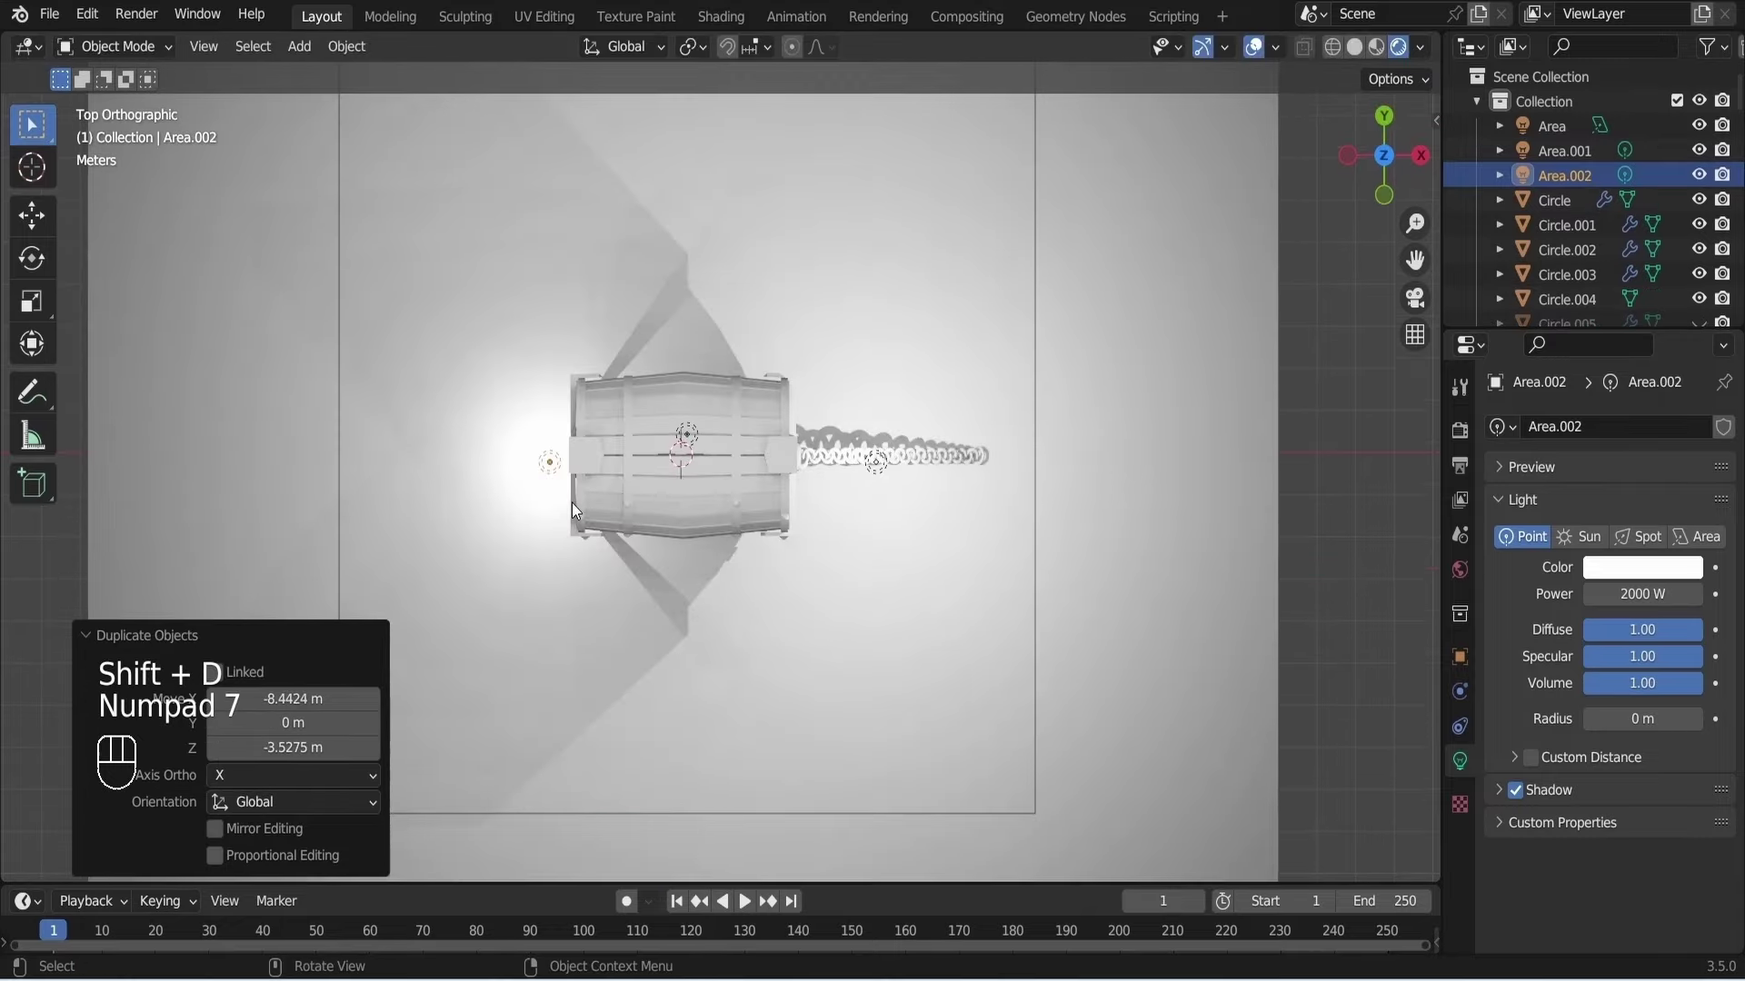
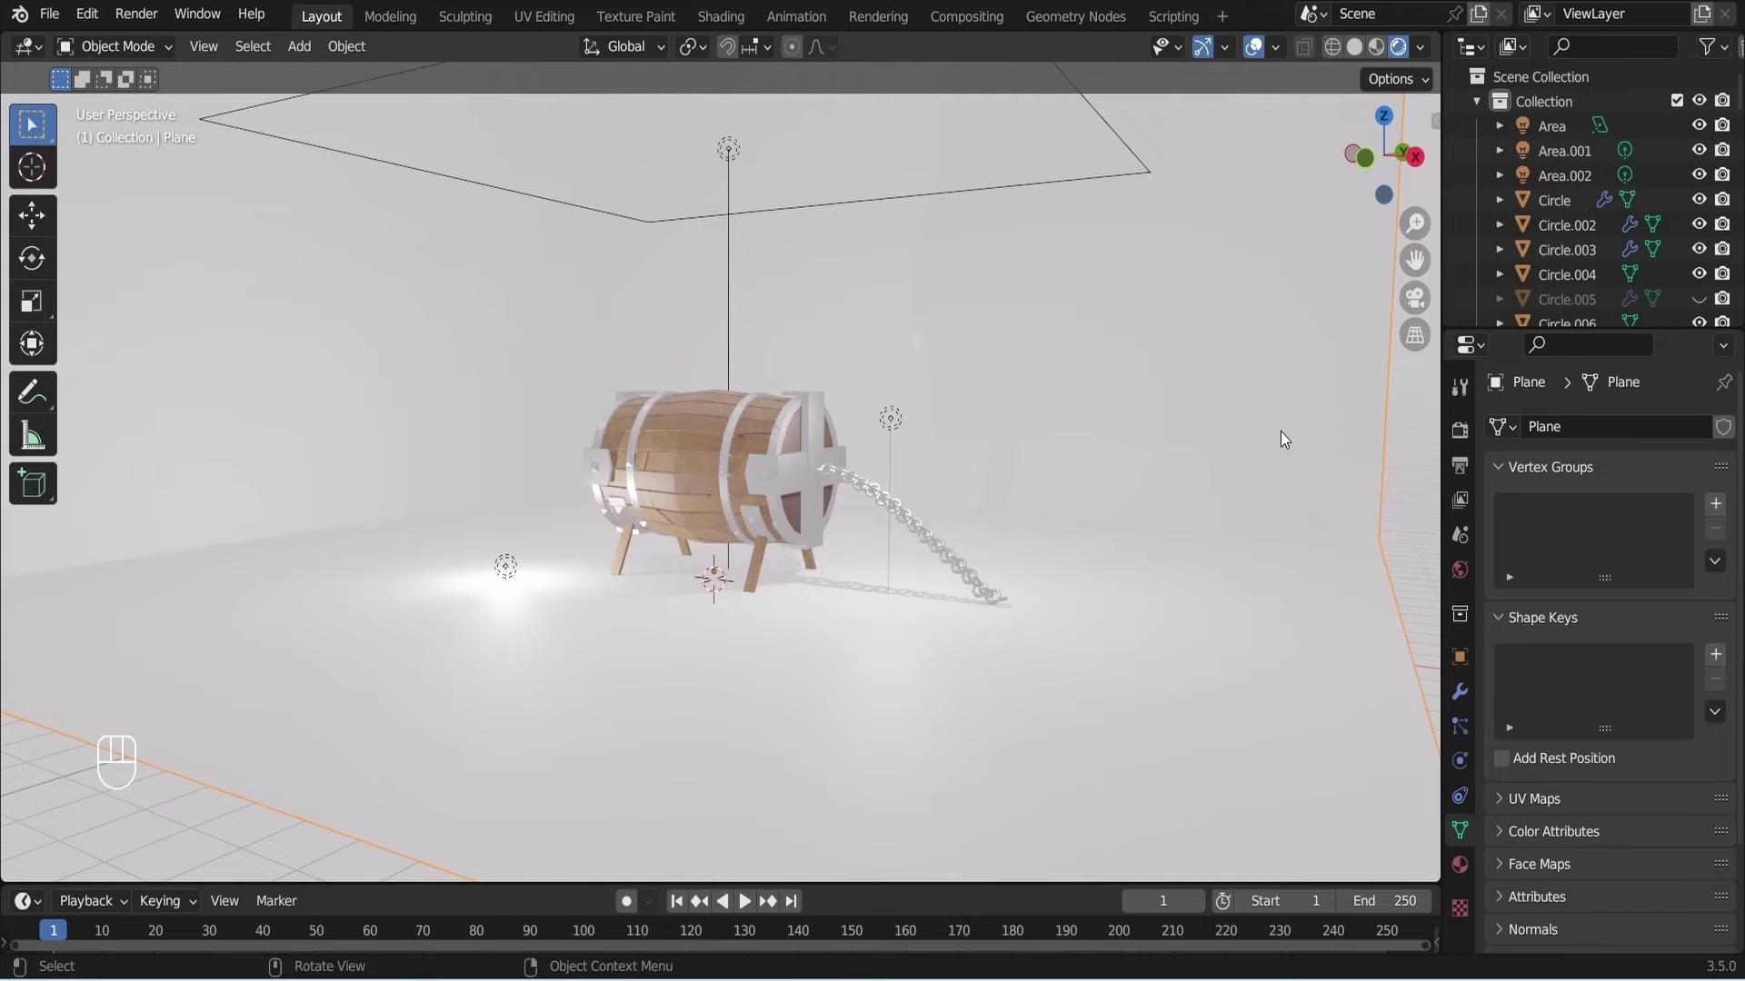
# Give the floor plane a new material and darken its base colour to grey (value about 0.32).
pyautogui.click(1288, 424)
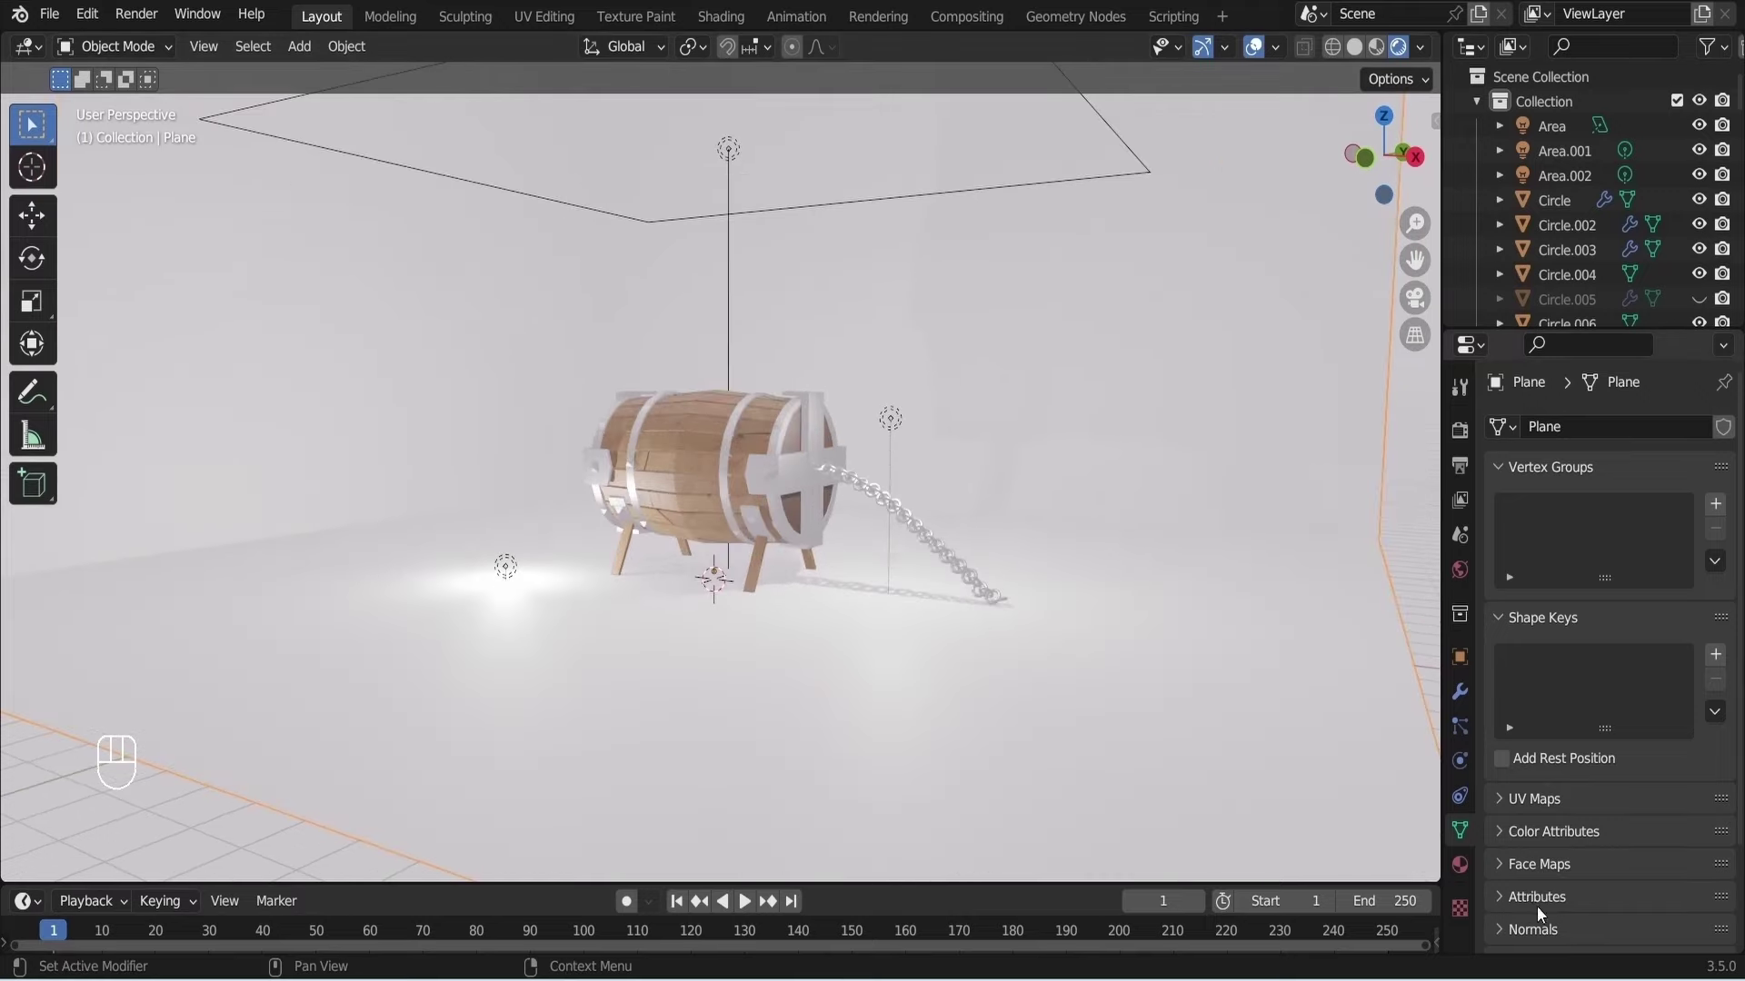
pyautogui.click(1467, 872)
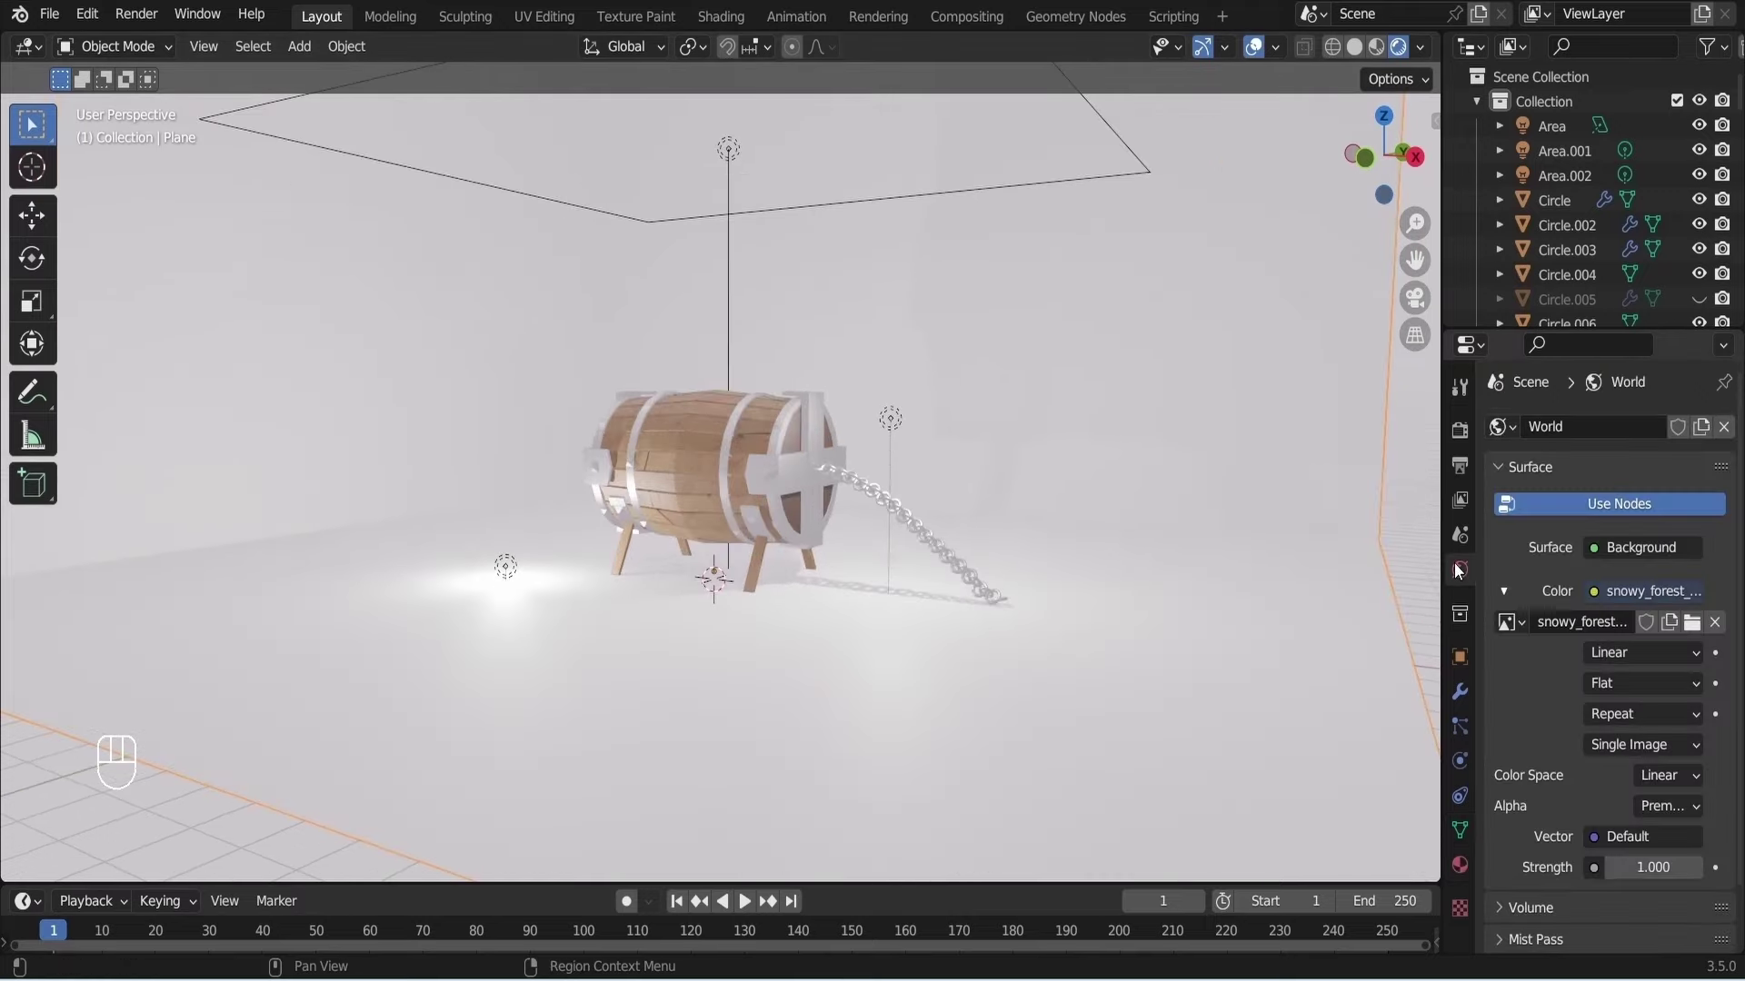
pyautogui.click(1463, 864)
pyautogui.click(1640, 543)
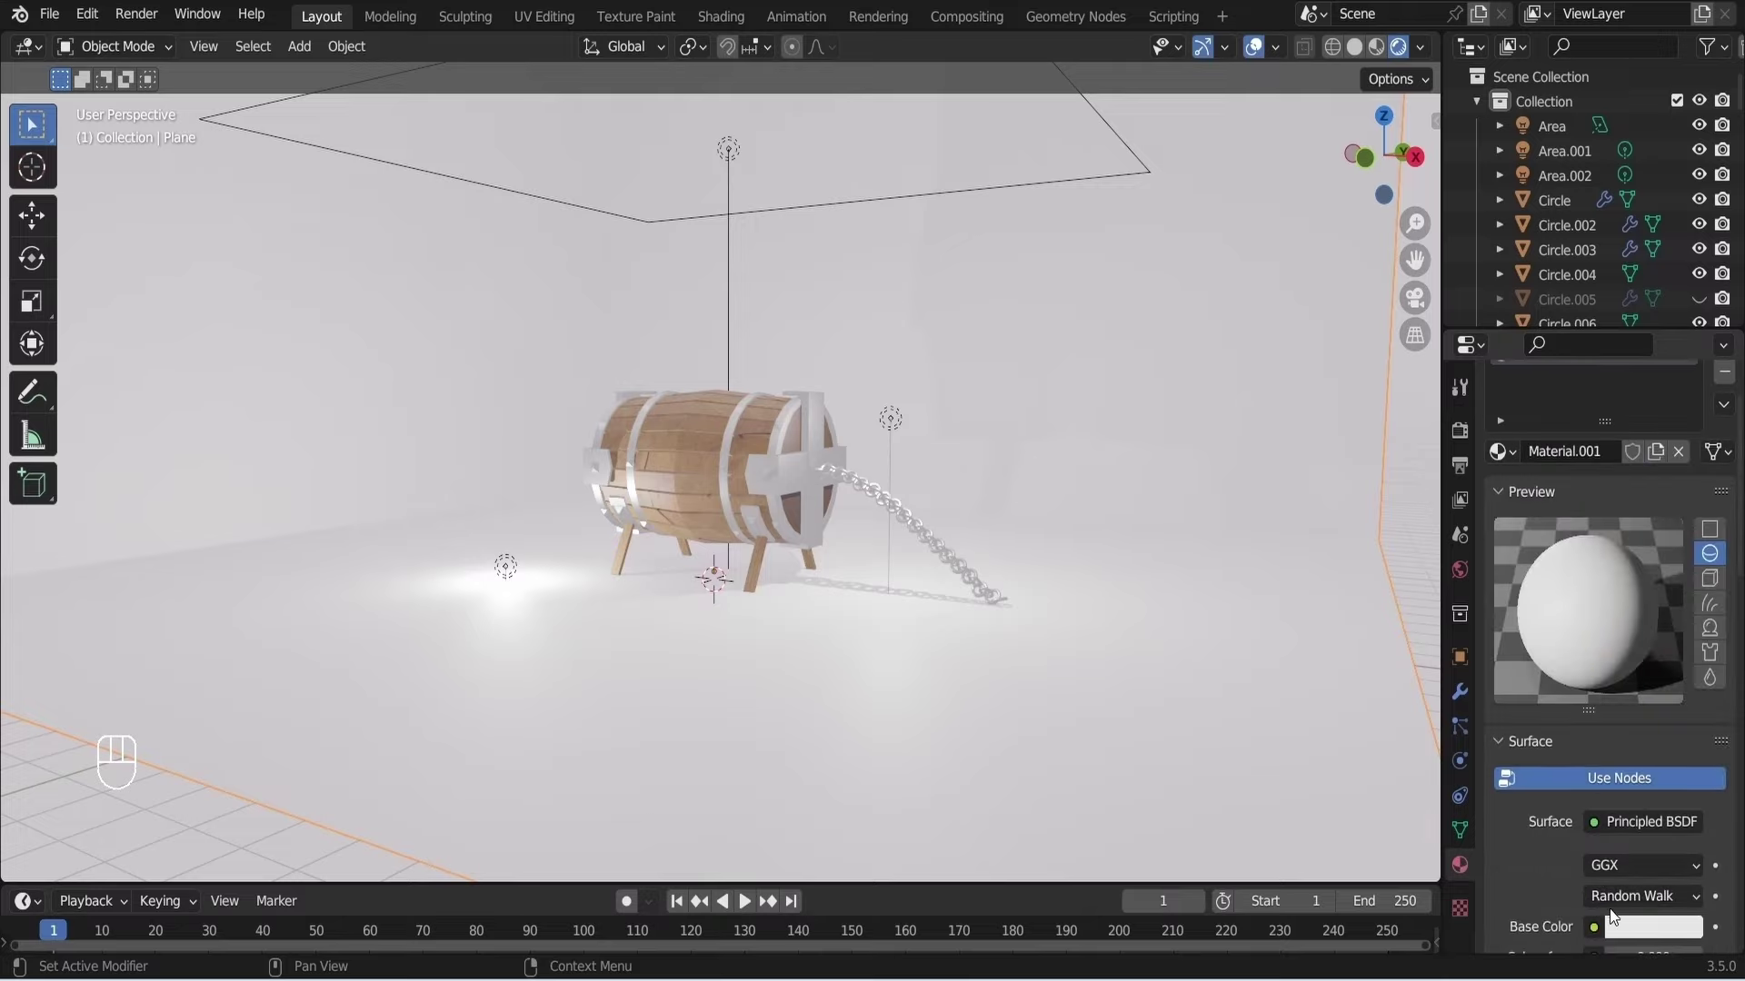
pyautogui.click(1647, 929)
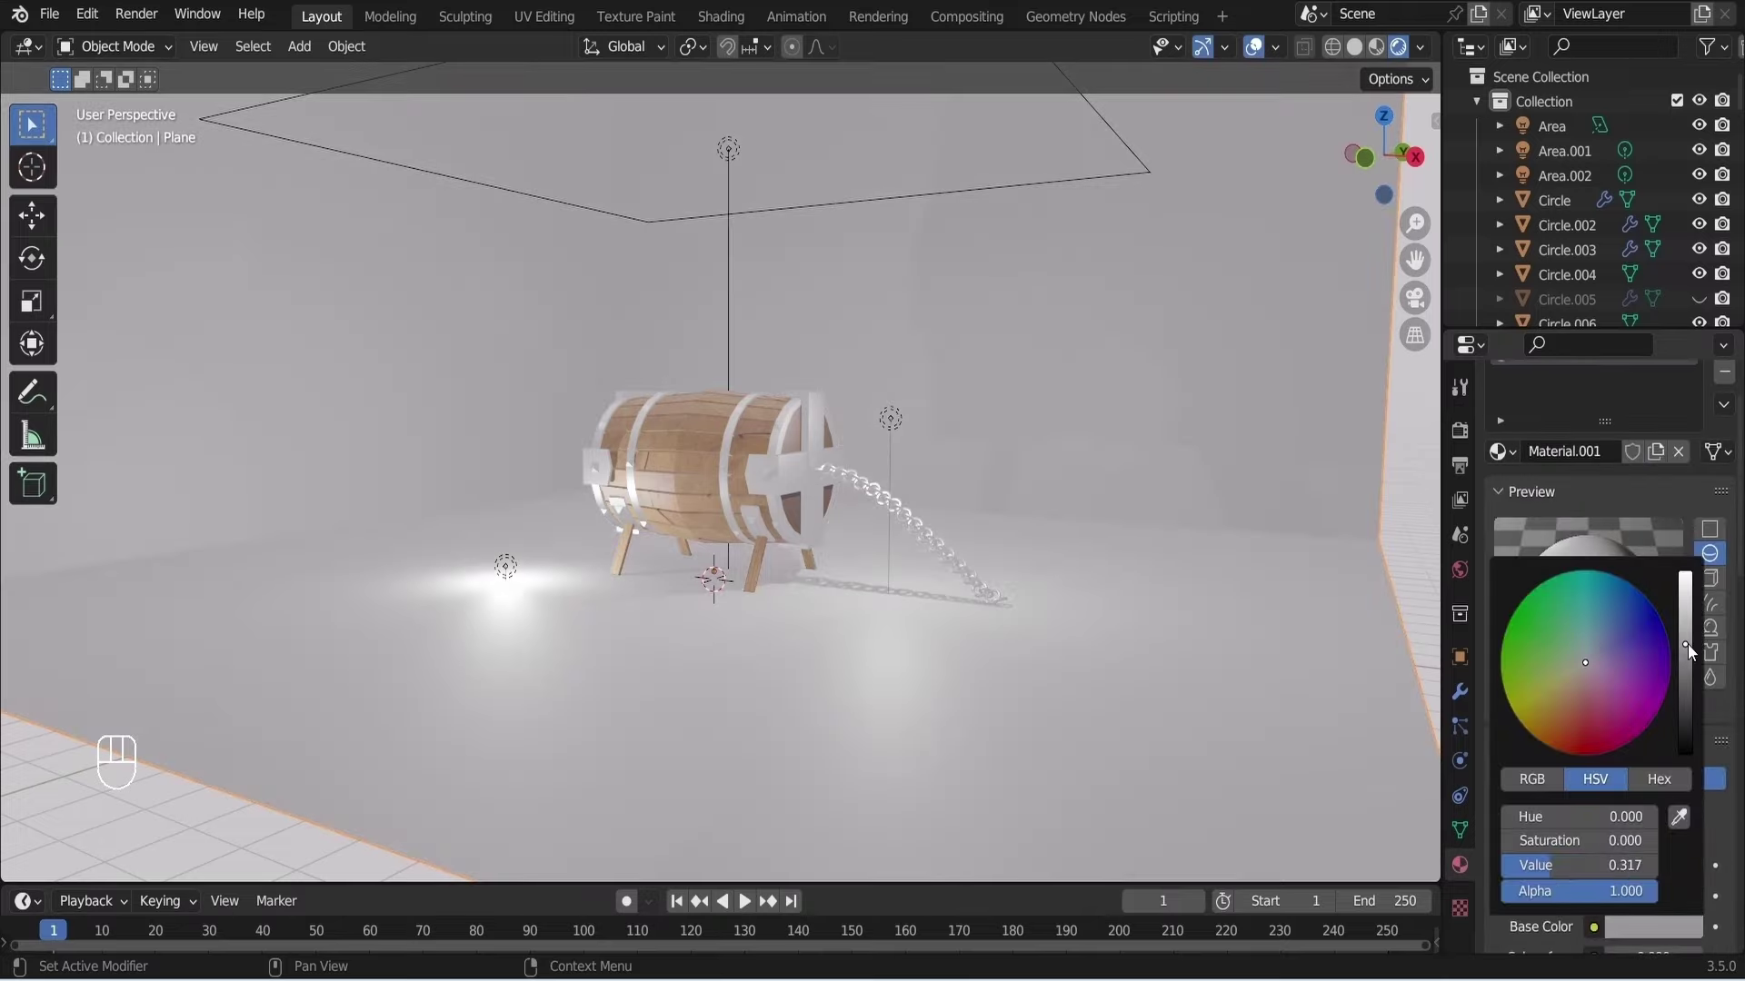
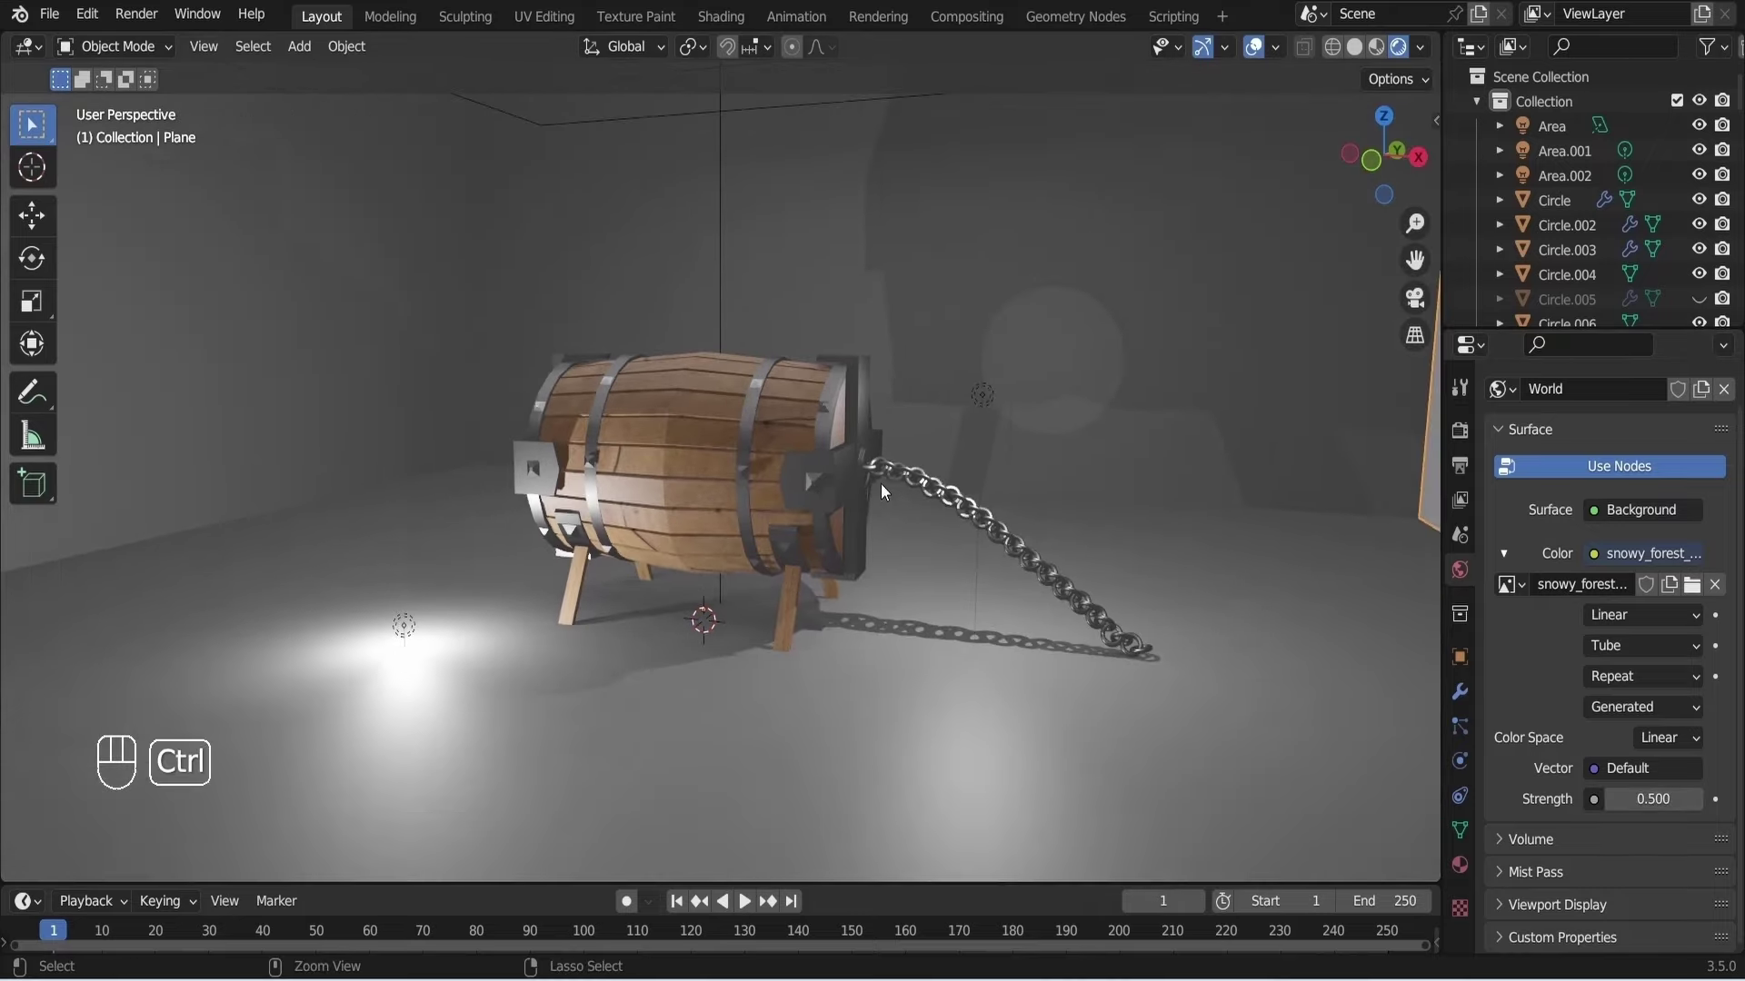
# Set the render engine to Cycles on GPU Compute with 512 max samples and denoising.
pyautogui.press('ctrl+s')
pyautogui.click(1466, 579)
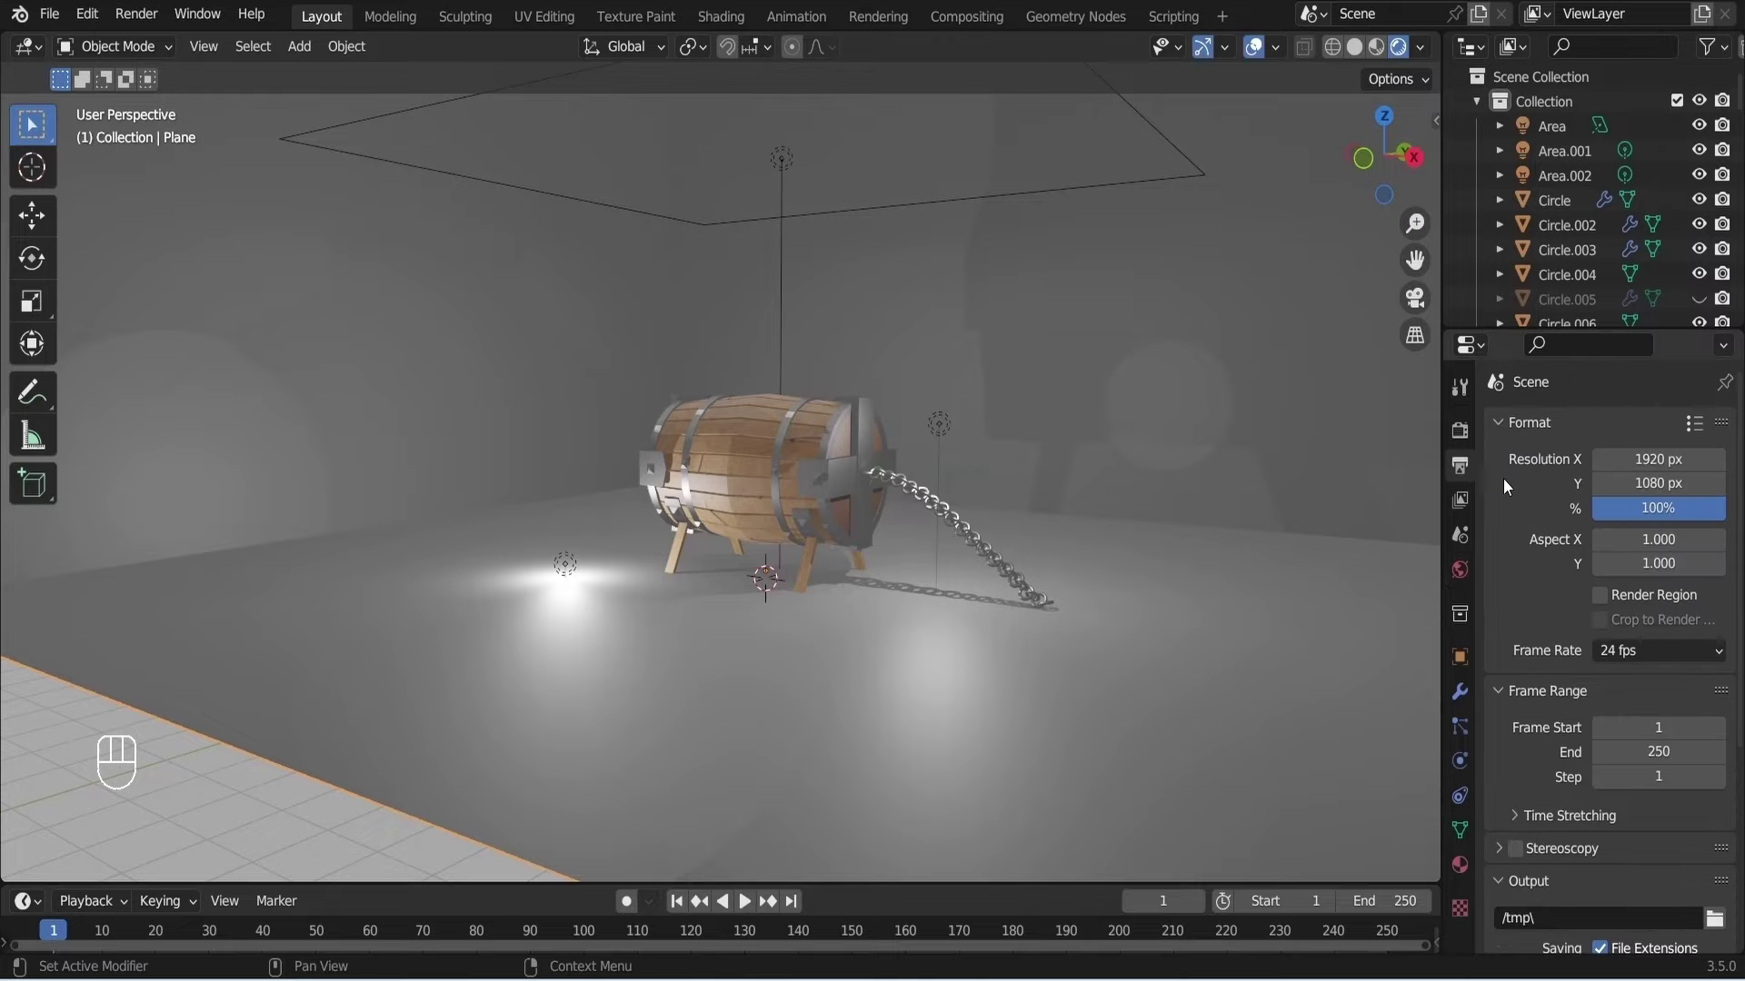
pyautogui.moveTo(1661, 435); pyautogui.dragTo(1090, 513)
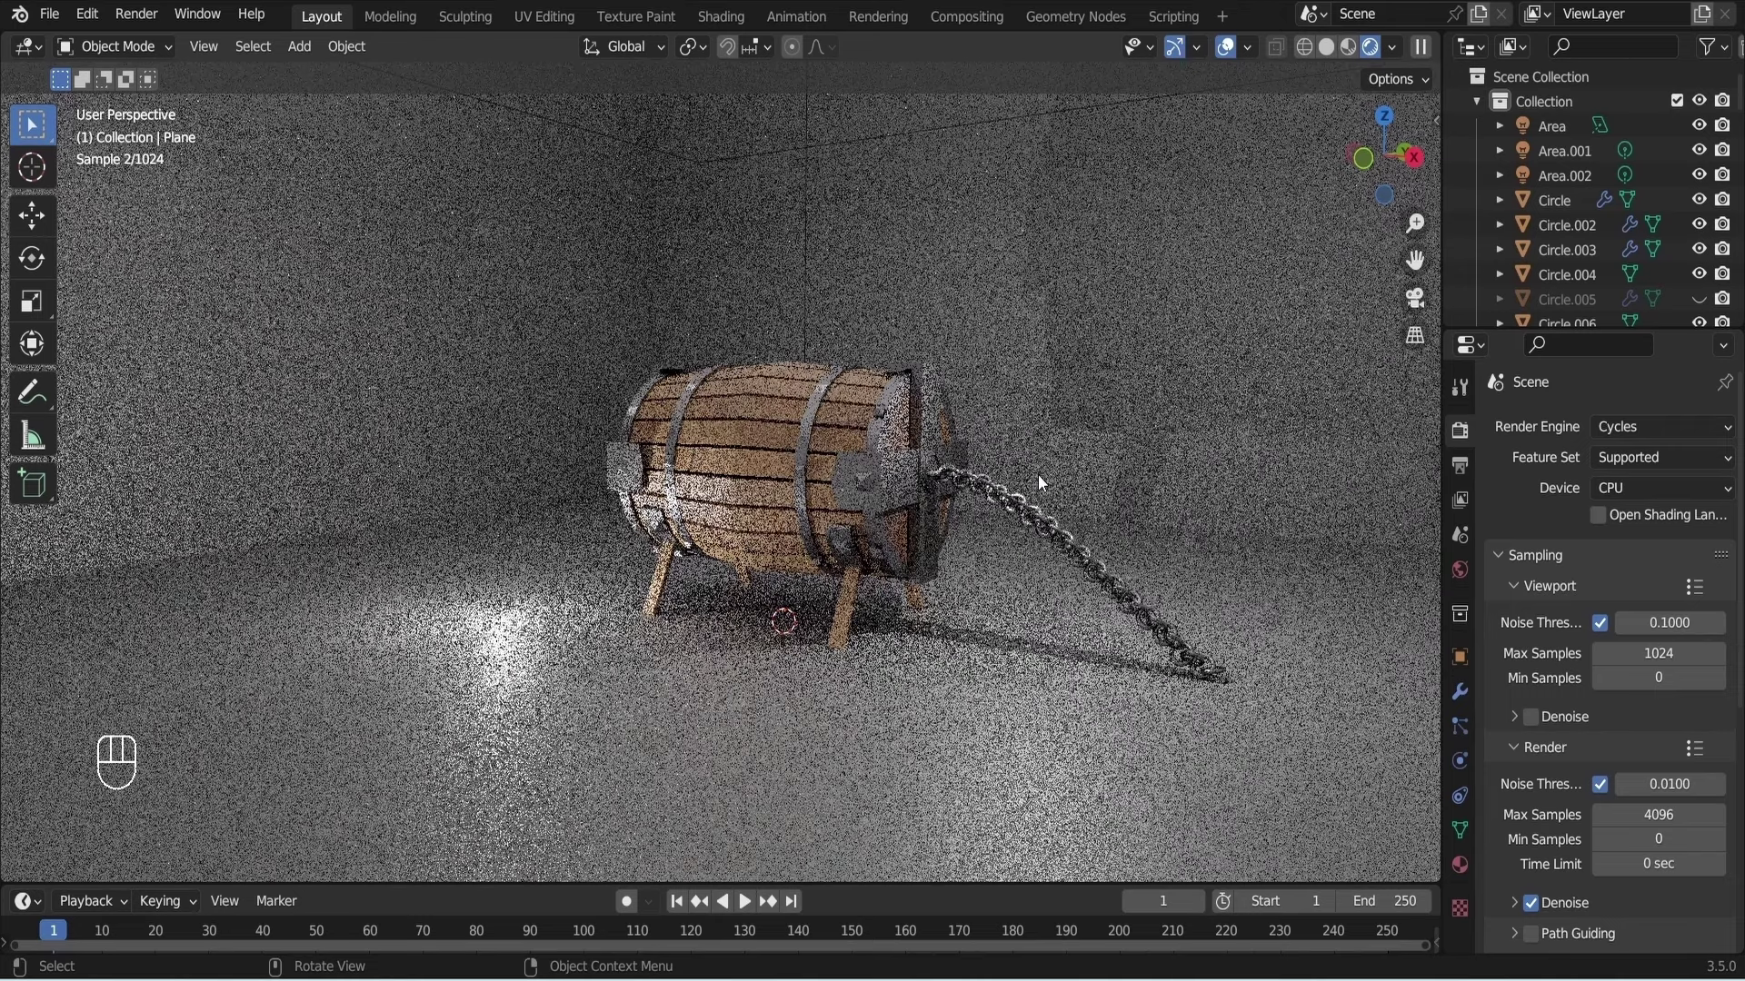
pyautogui.moveTo(1693, 496); pyautogui.dragTo(1660, 555)
pyautogui.moveTo(1660, 554); pyautogui.dragTo(1658, 553)
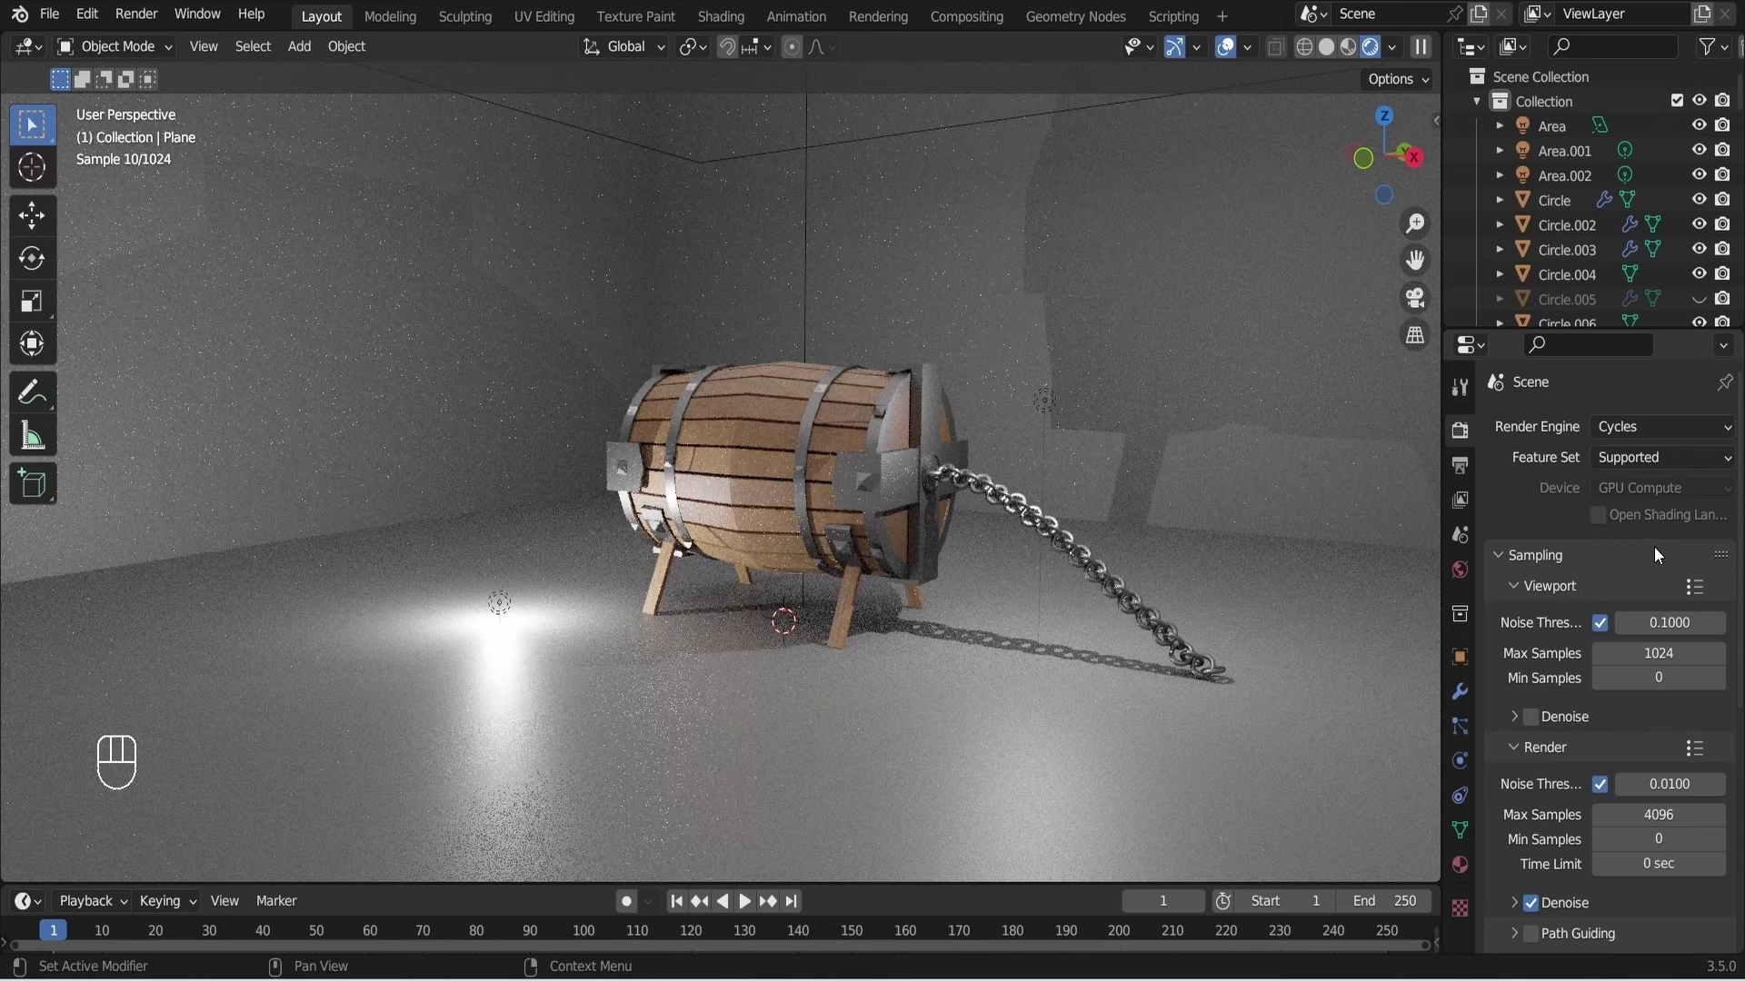
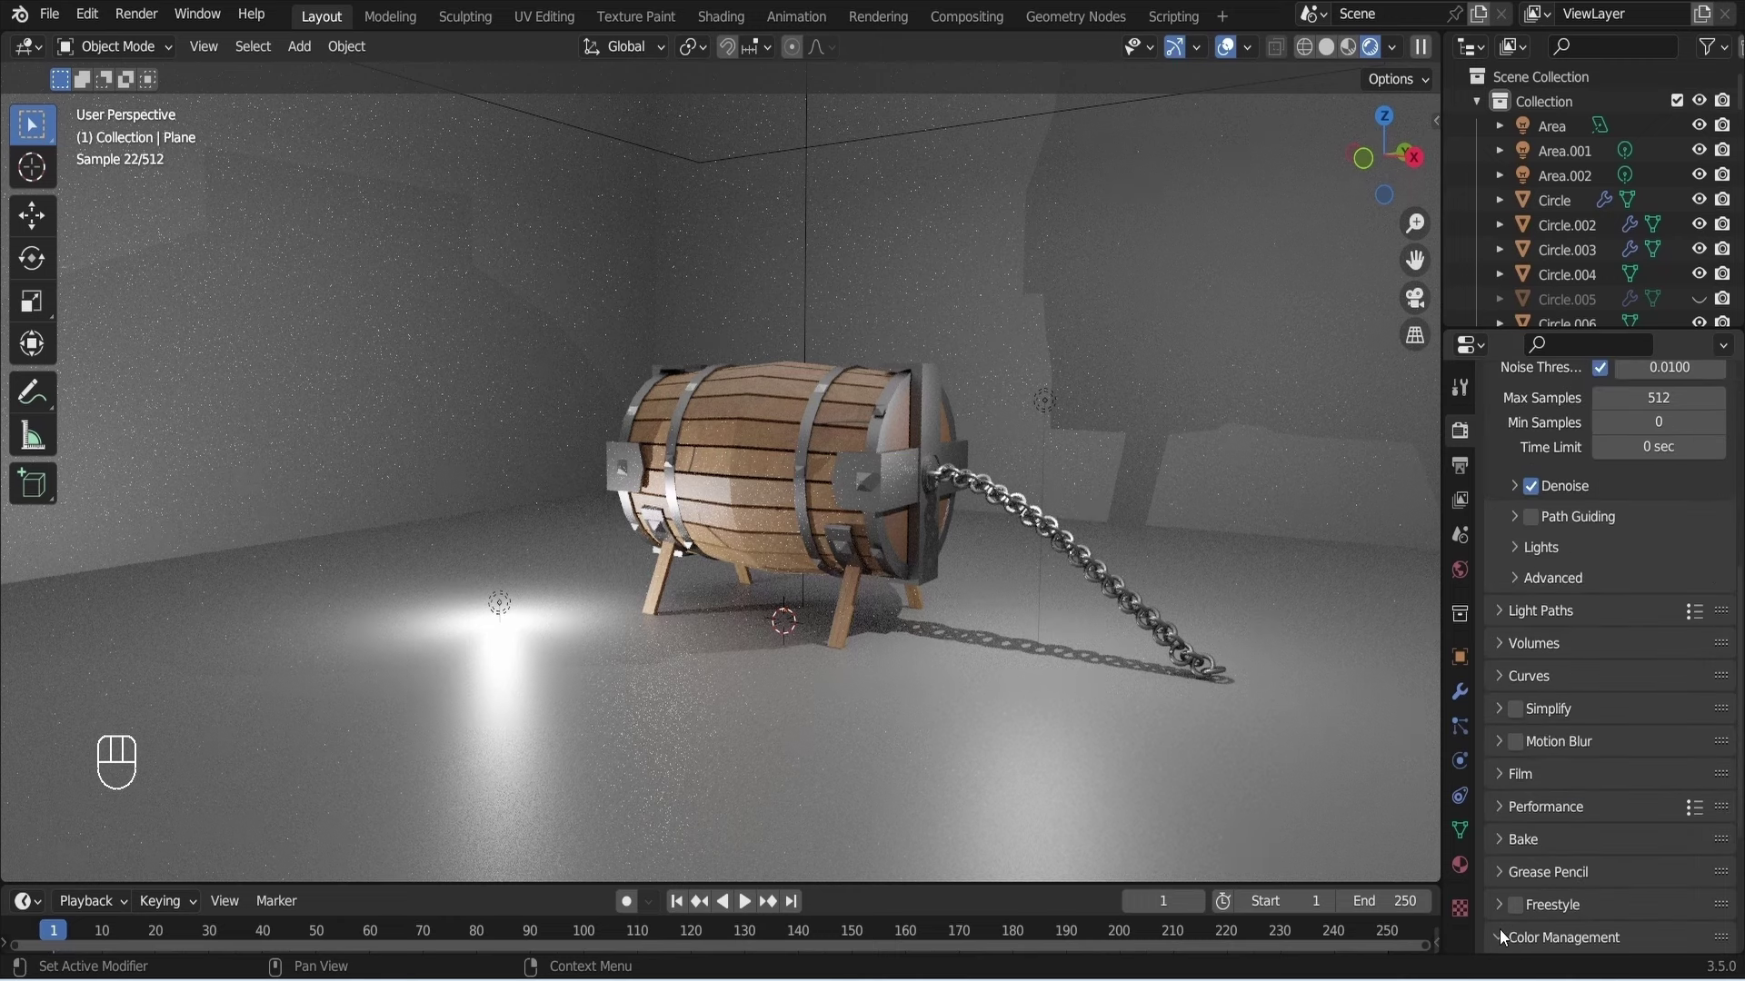
# Render the camera's view of the barrel as a still image via the Render menu.
pyautogui.click(856, 572)
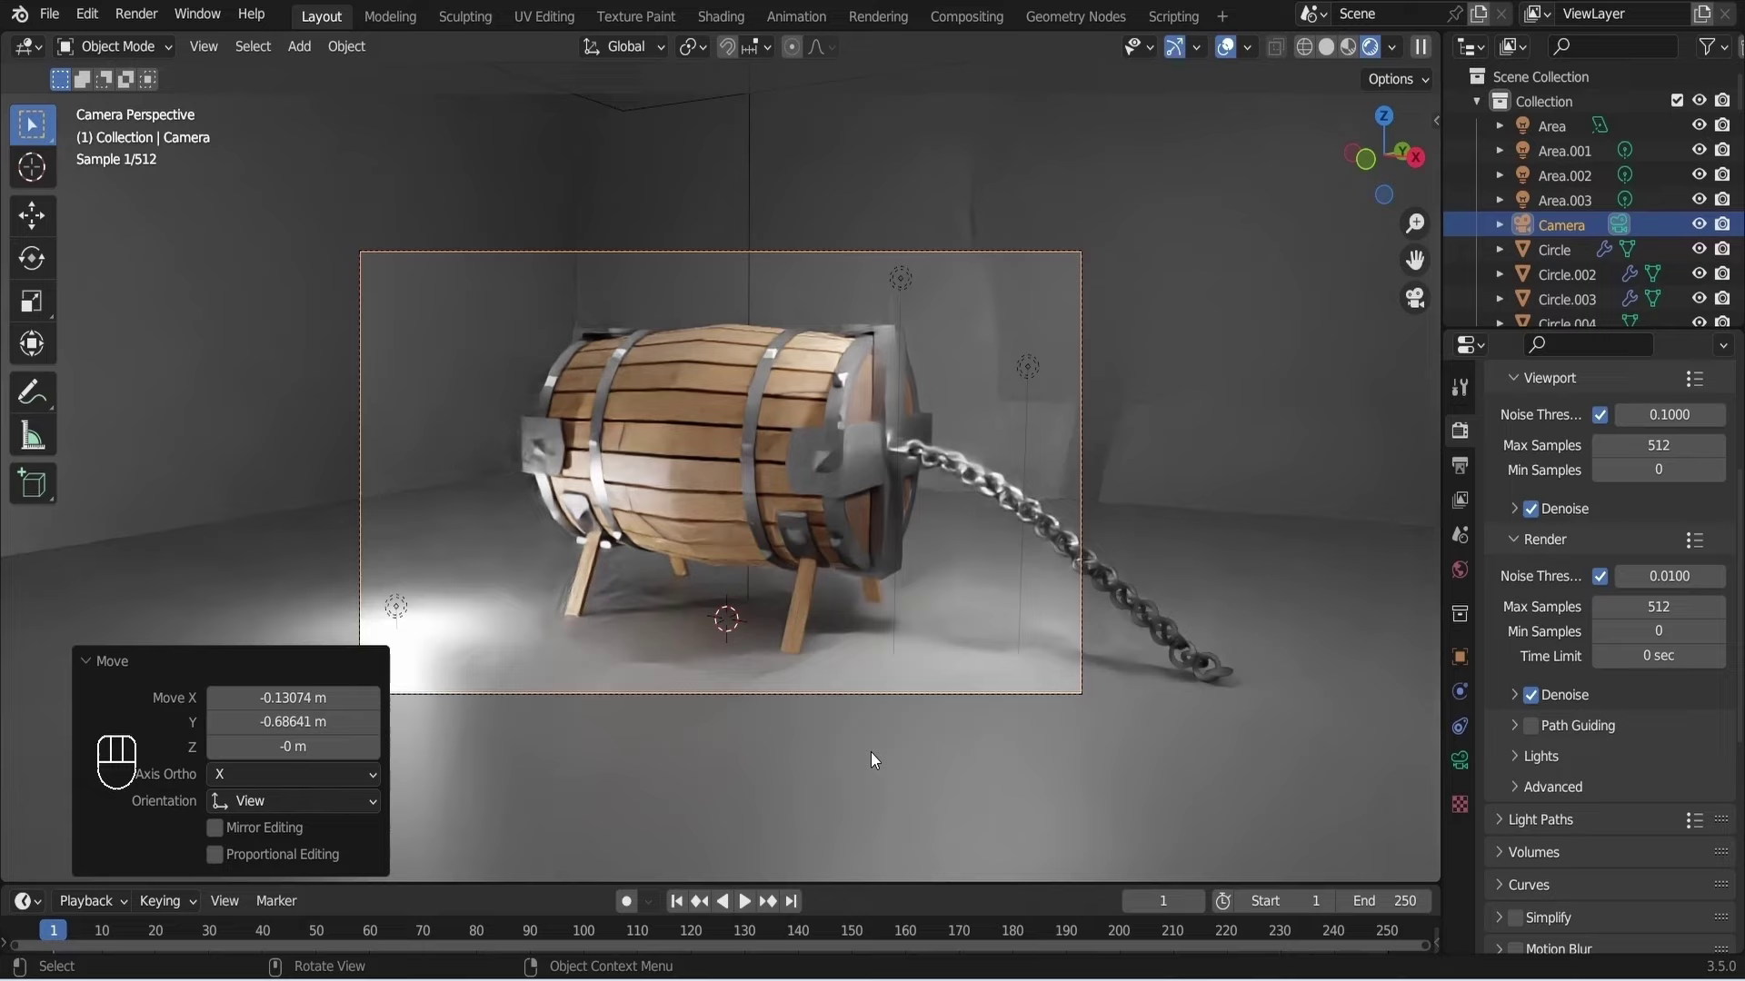
pyautogui.click(145, 27)
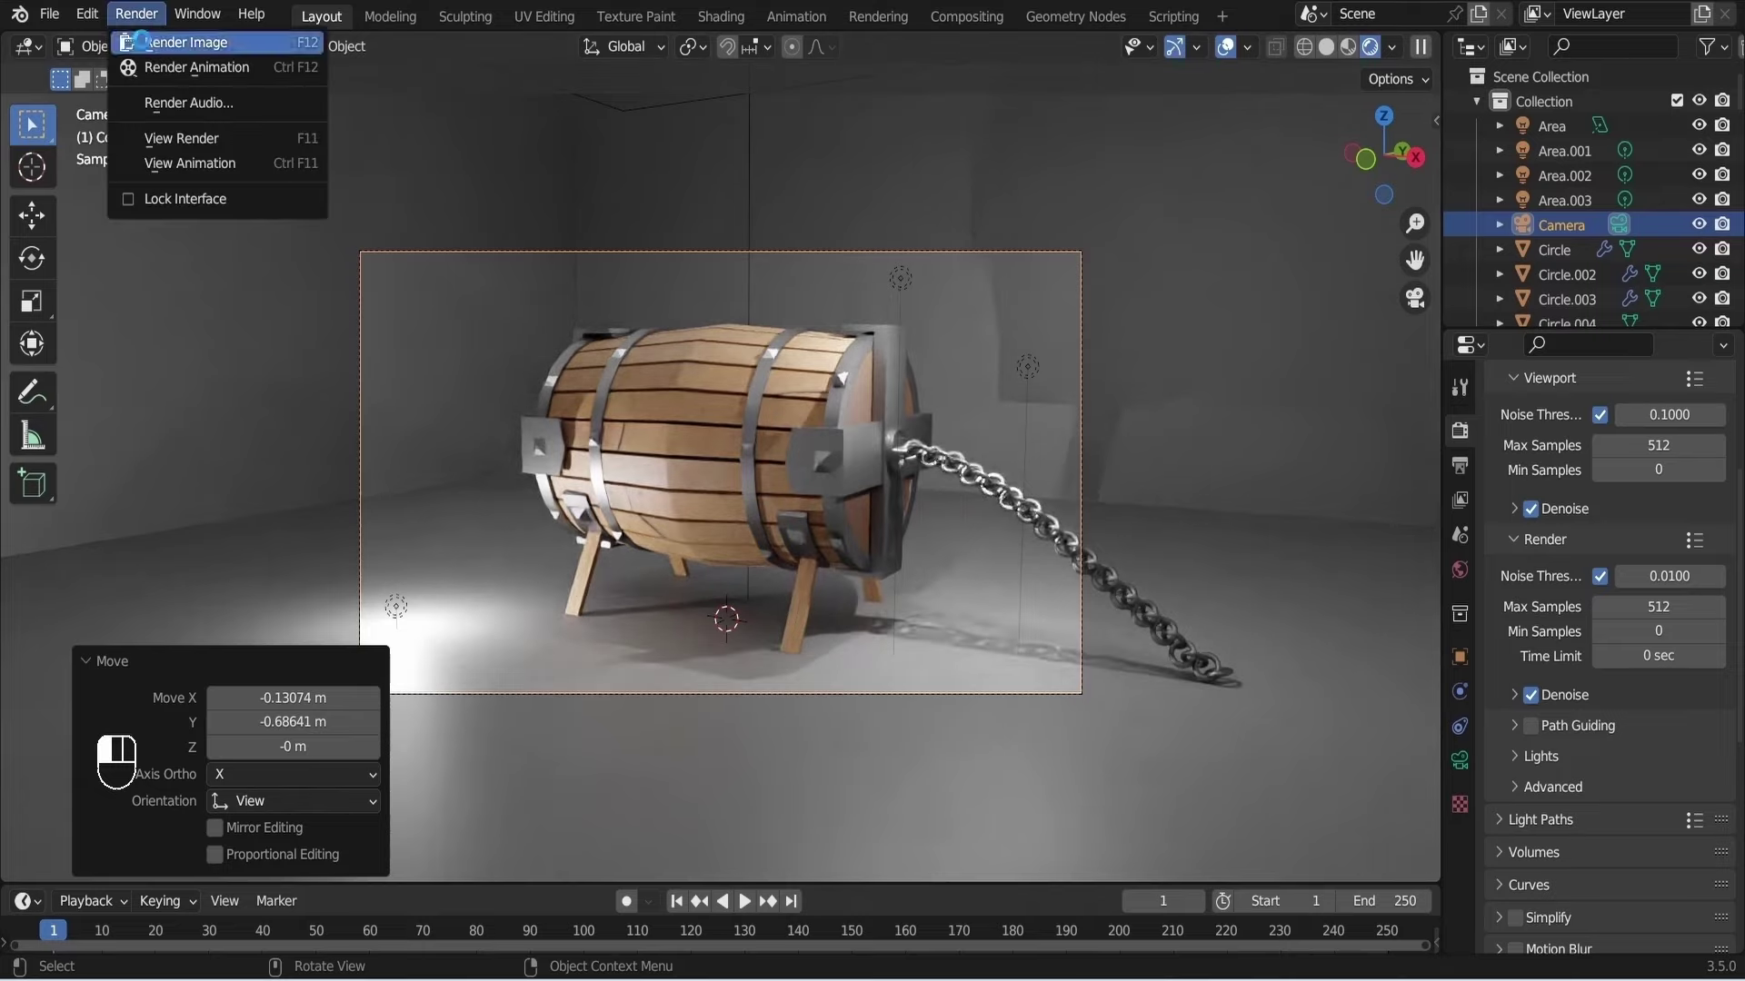